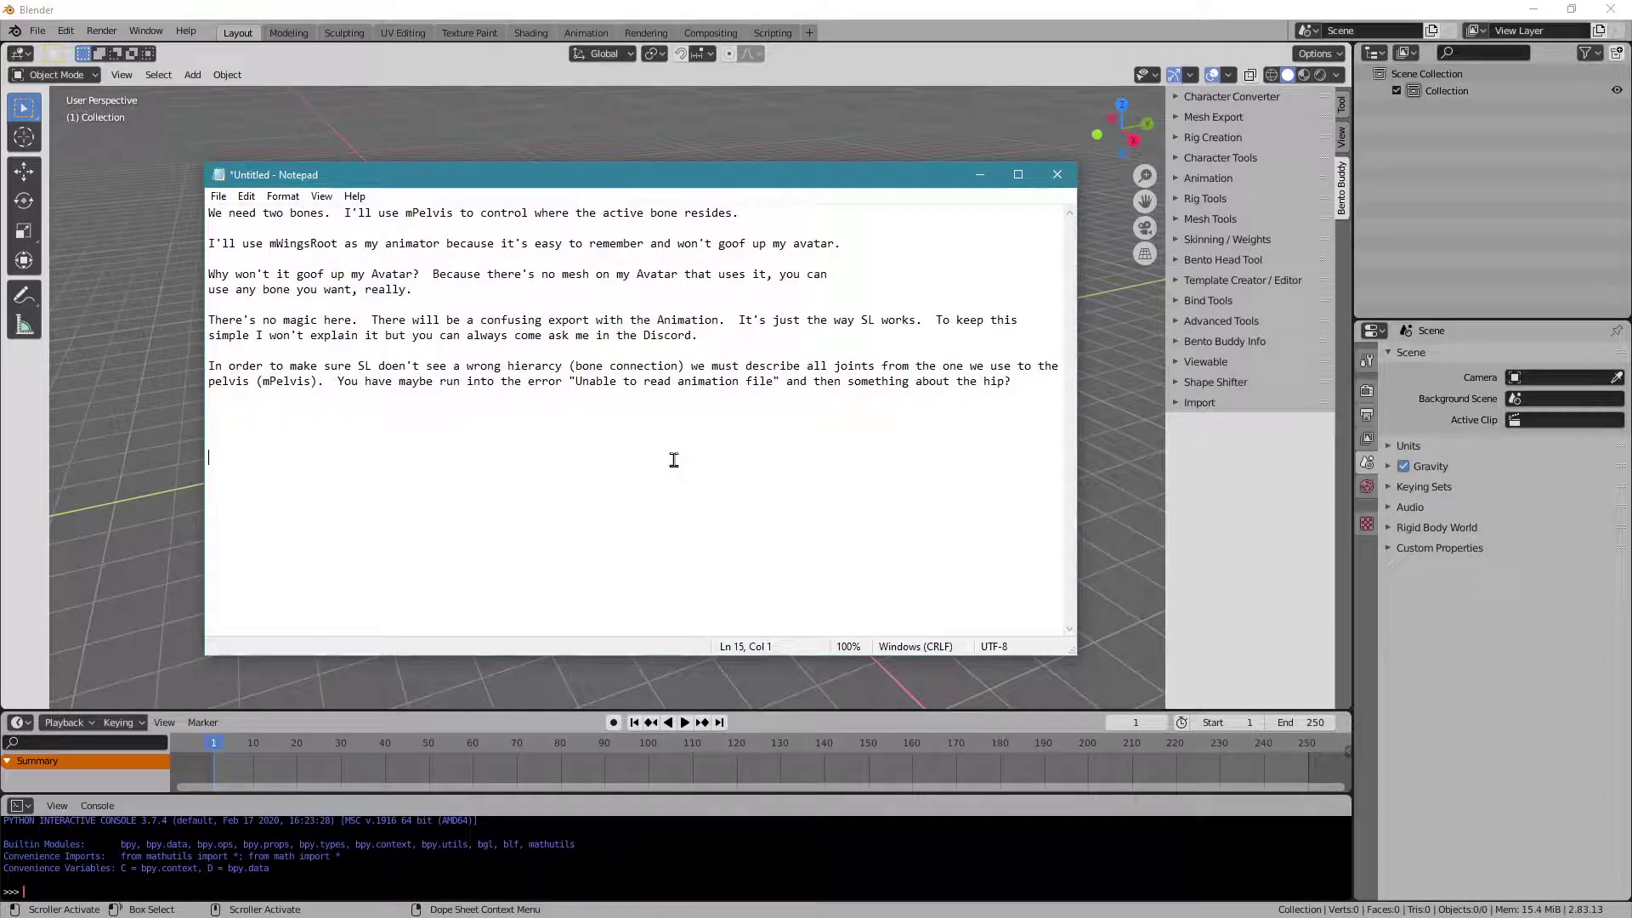
Move the Notepad rig notes aside so the Blender viewport shows.
{"action": "left_click", "coordinate": [896, 185]}
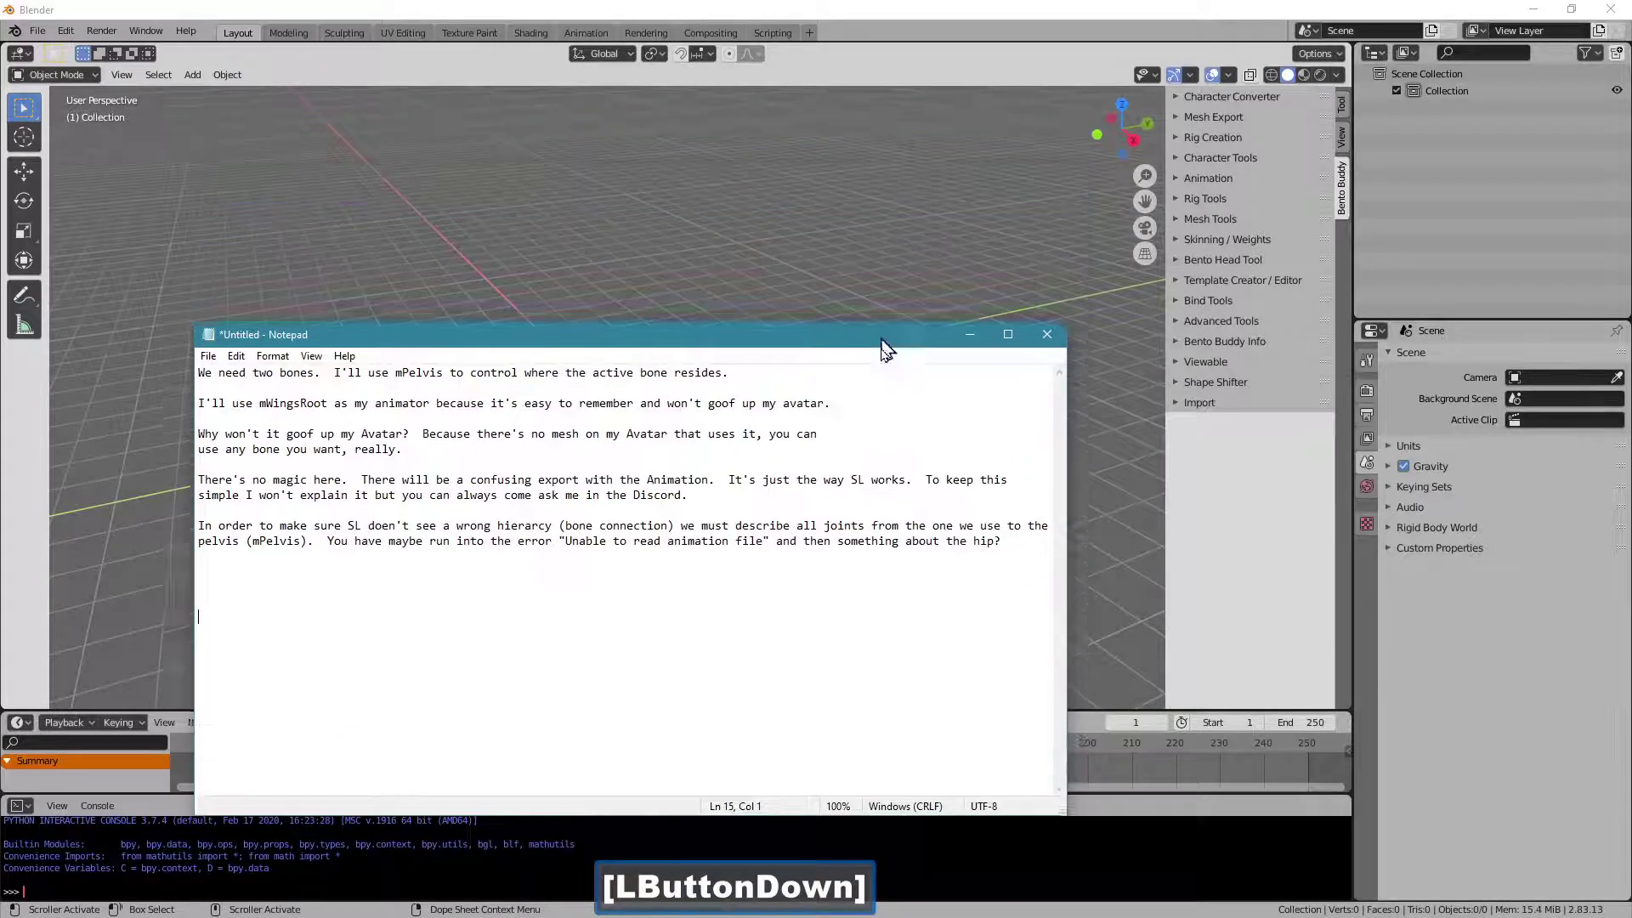
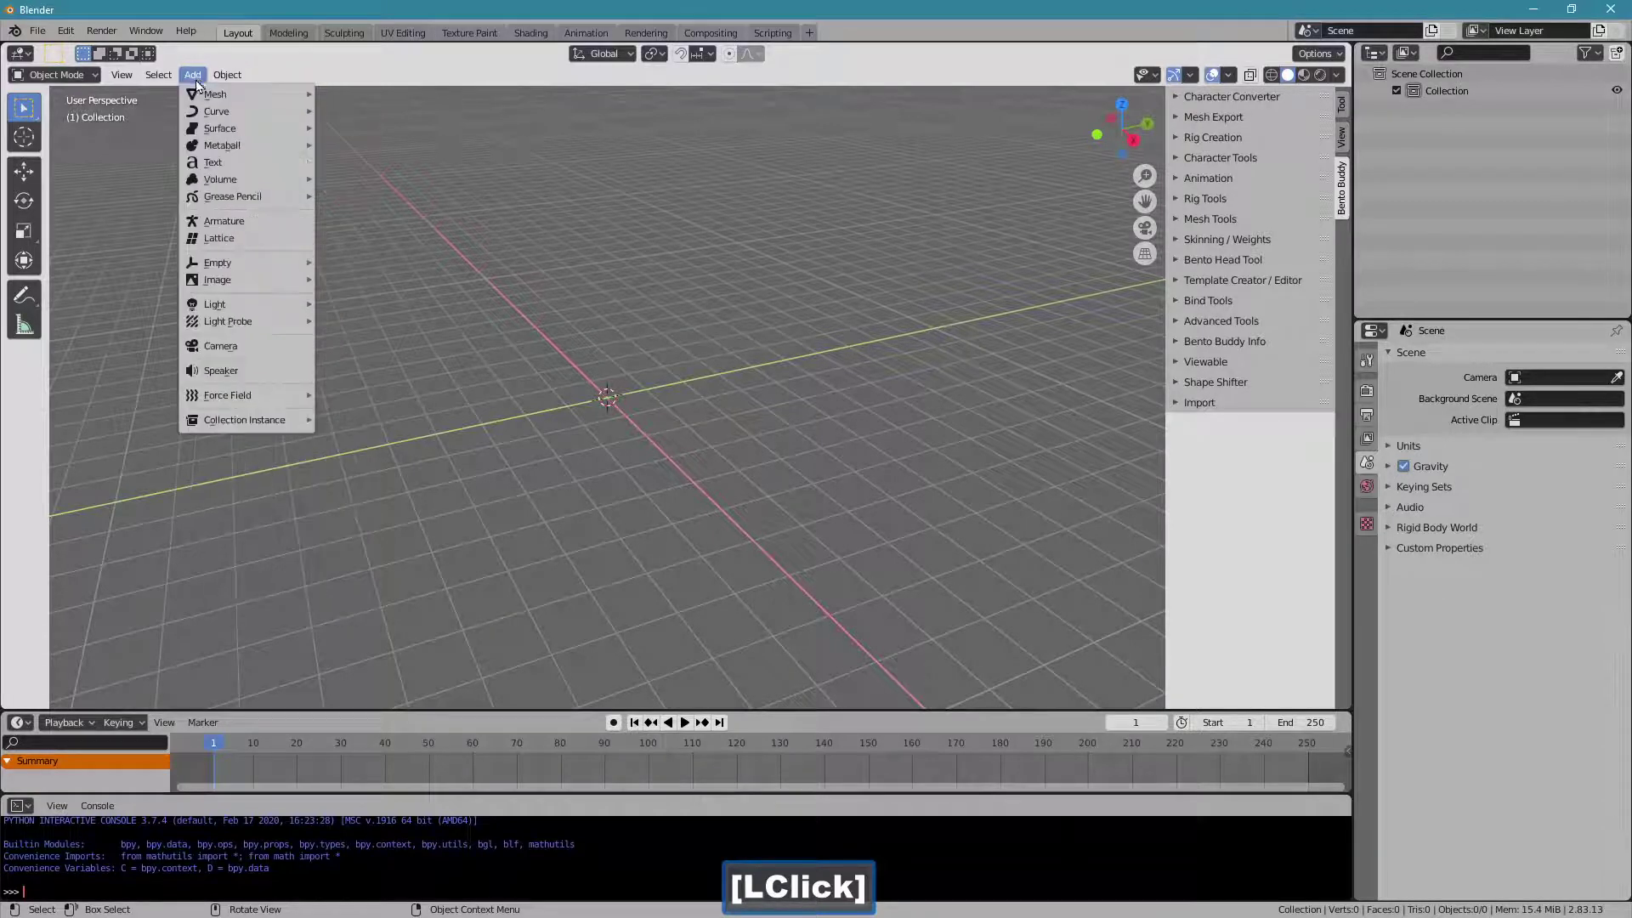
Add a single-bone armature and name its bone mPelvis.
{"action": "left_click", "coordinate": [231, 226]}
{"action": "key", "text": "."}
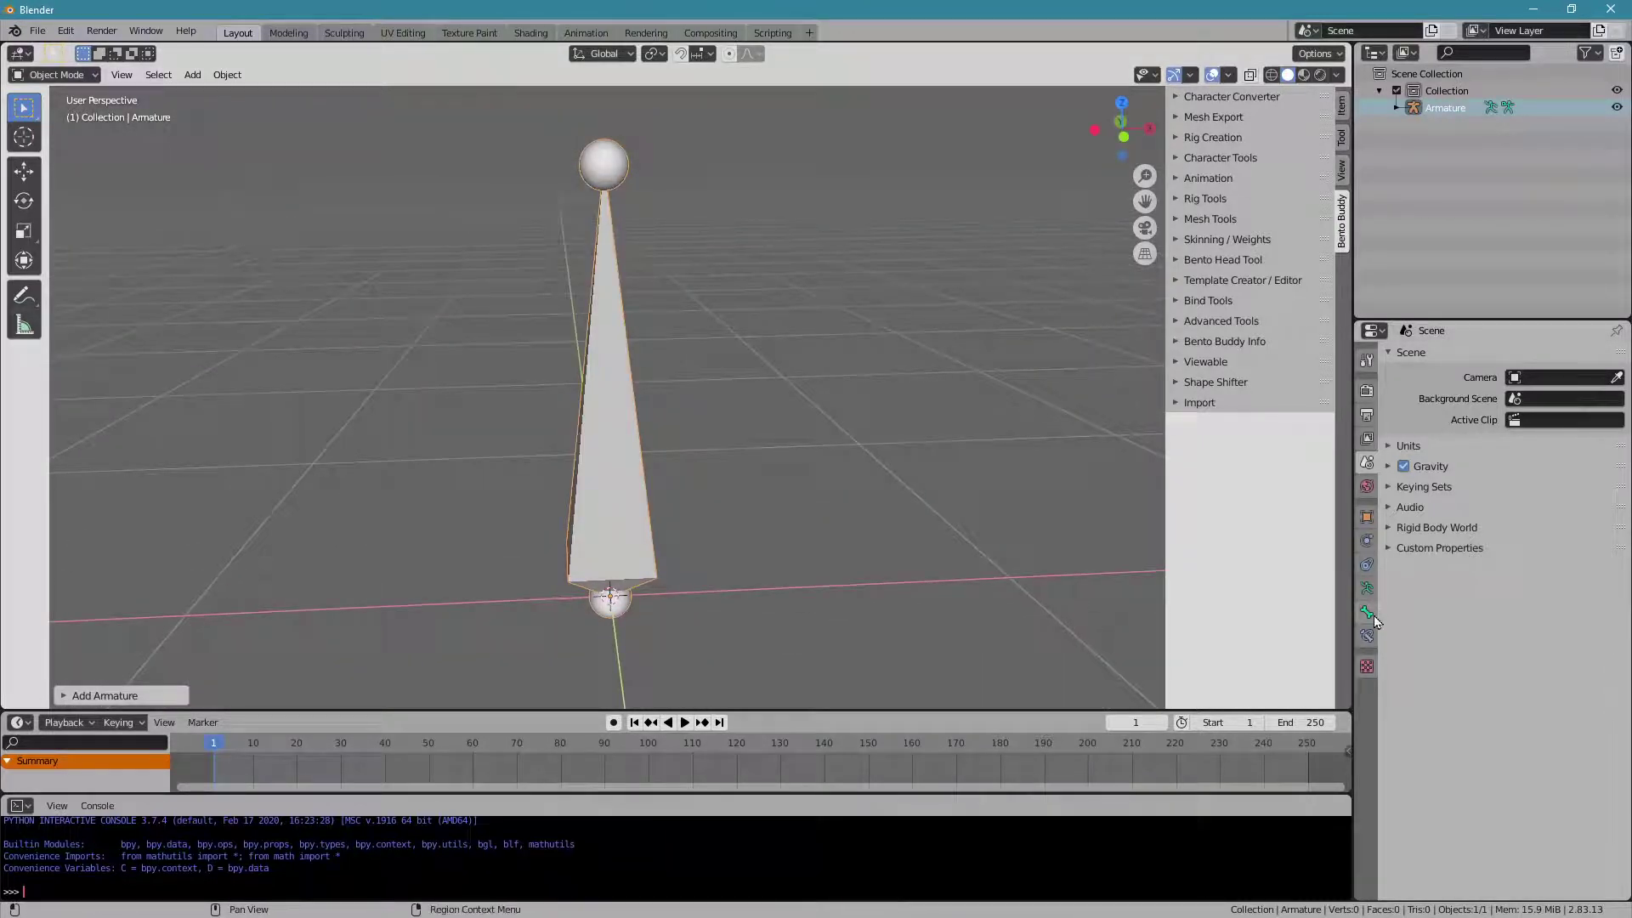
{"action": "left_click", "coordinate": [1382, 619]}
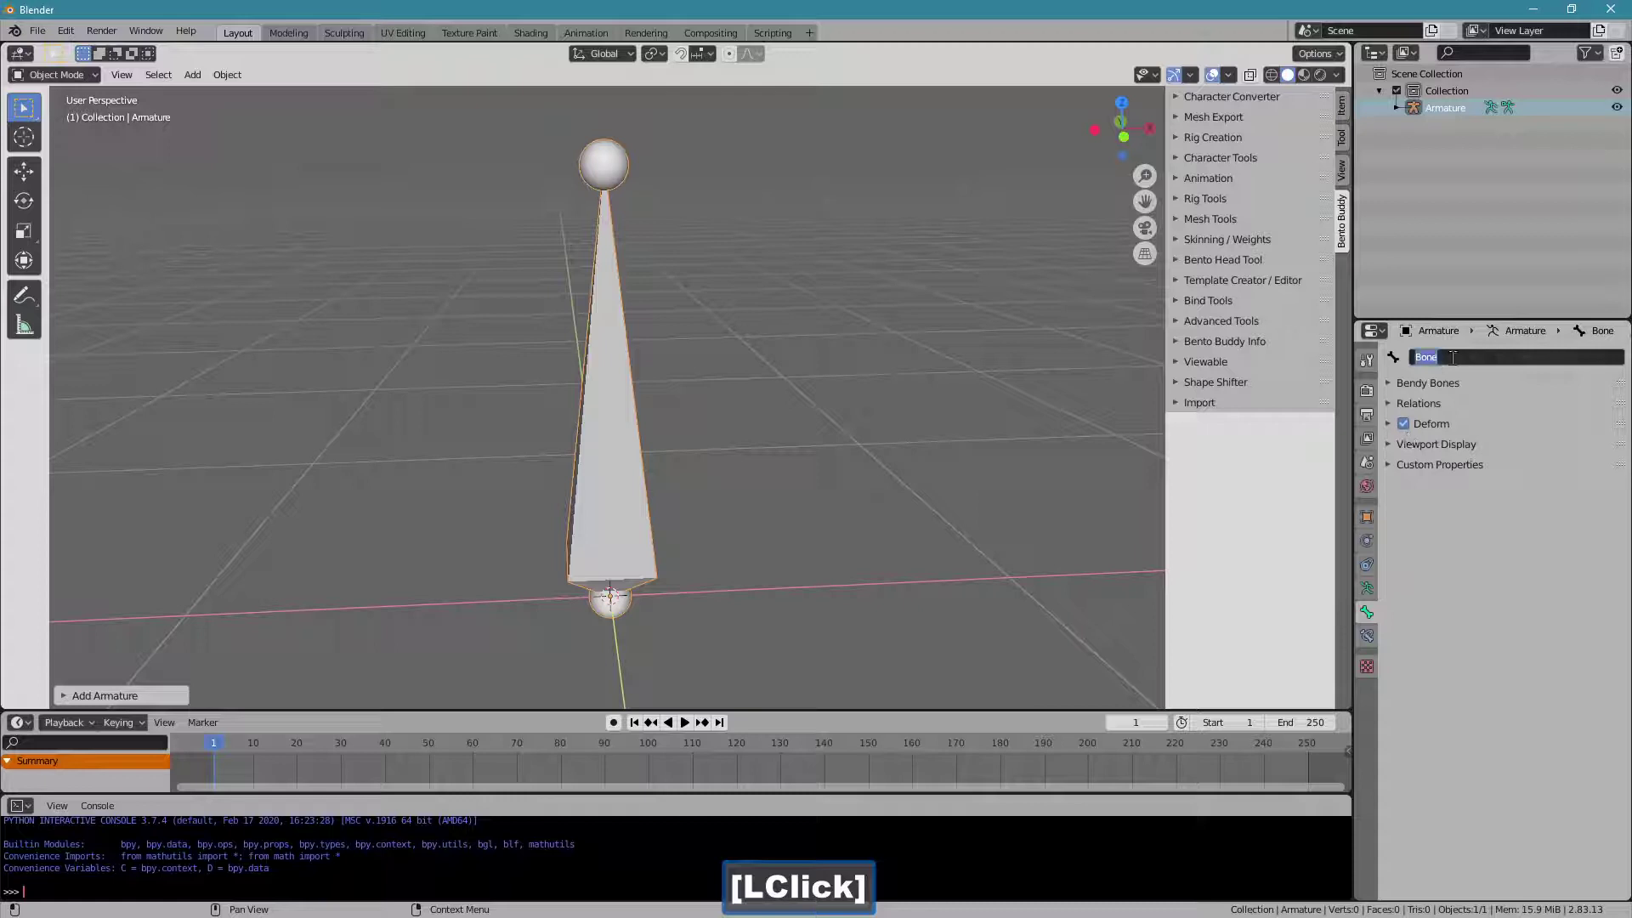
{"action": "type", "text": "[Shift + p]elvis"}
{"action": "key", "text": "Return"}
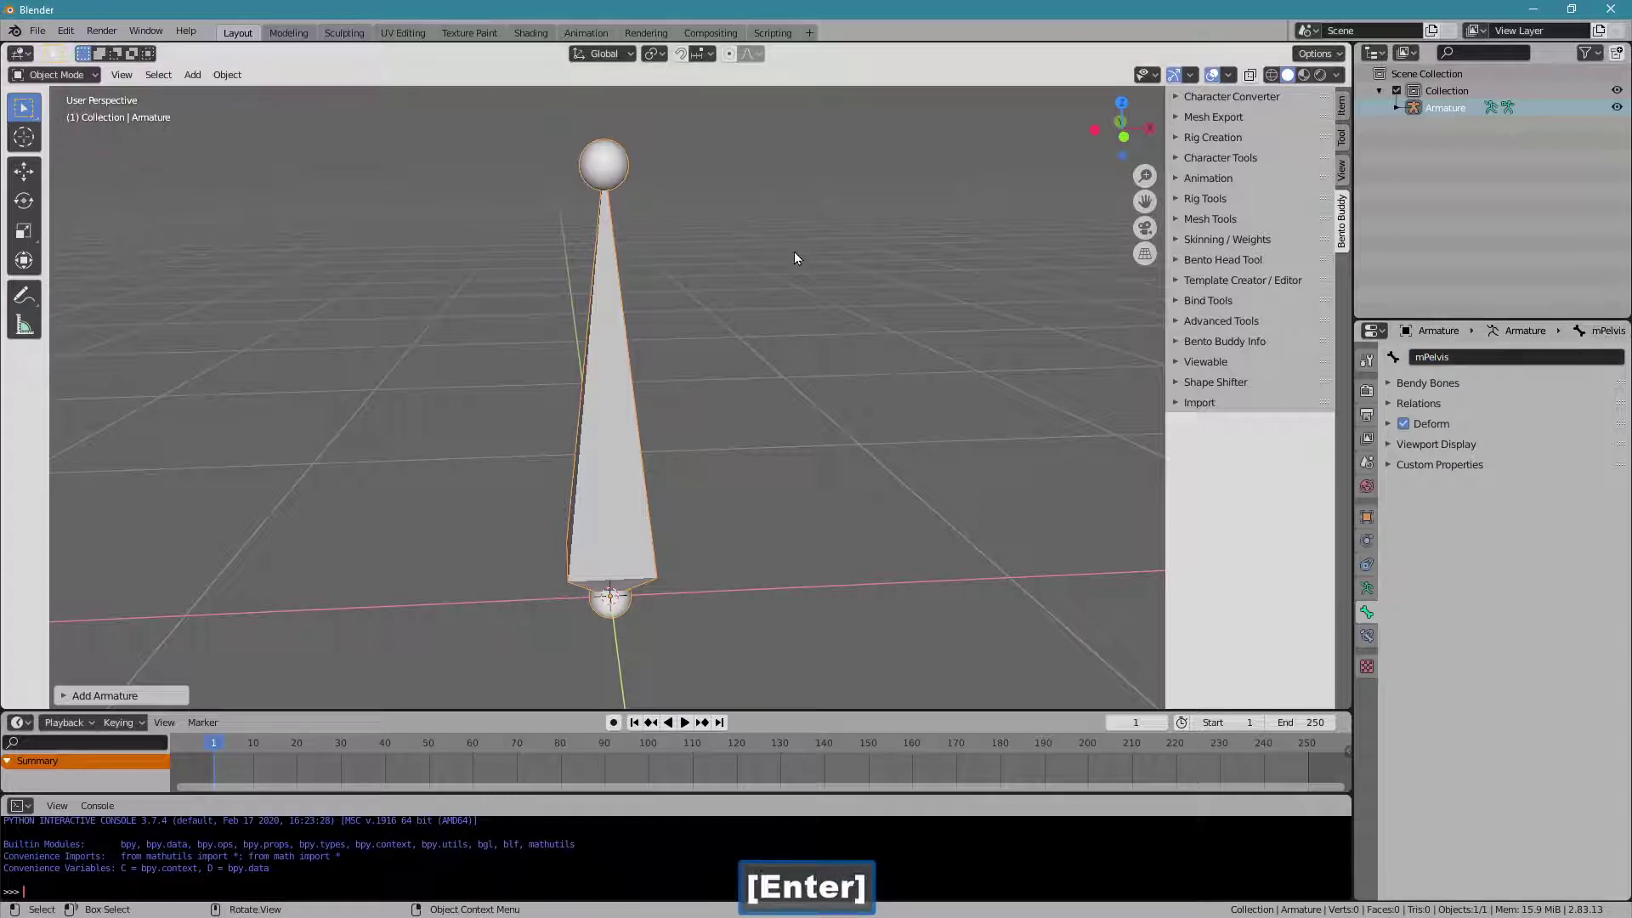
In Edit Mode, duplicate mPelvis, offset the copy and name it mWingsRoot.
{"action": "left_click", "coordinate": [58, 73]}
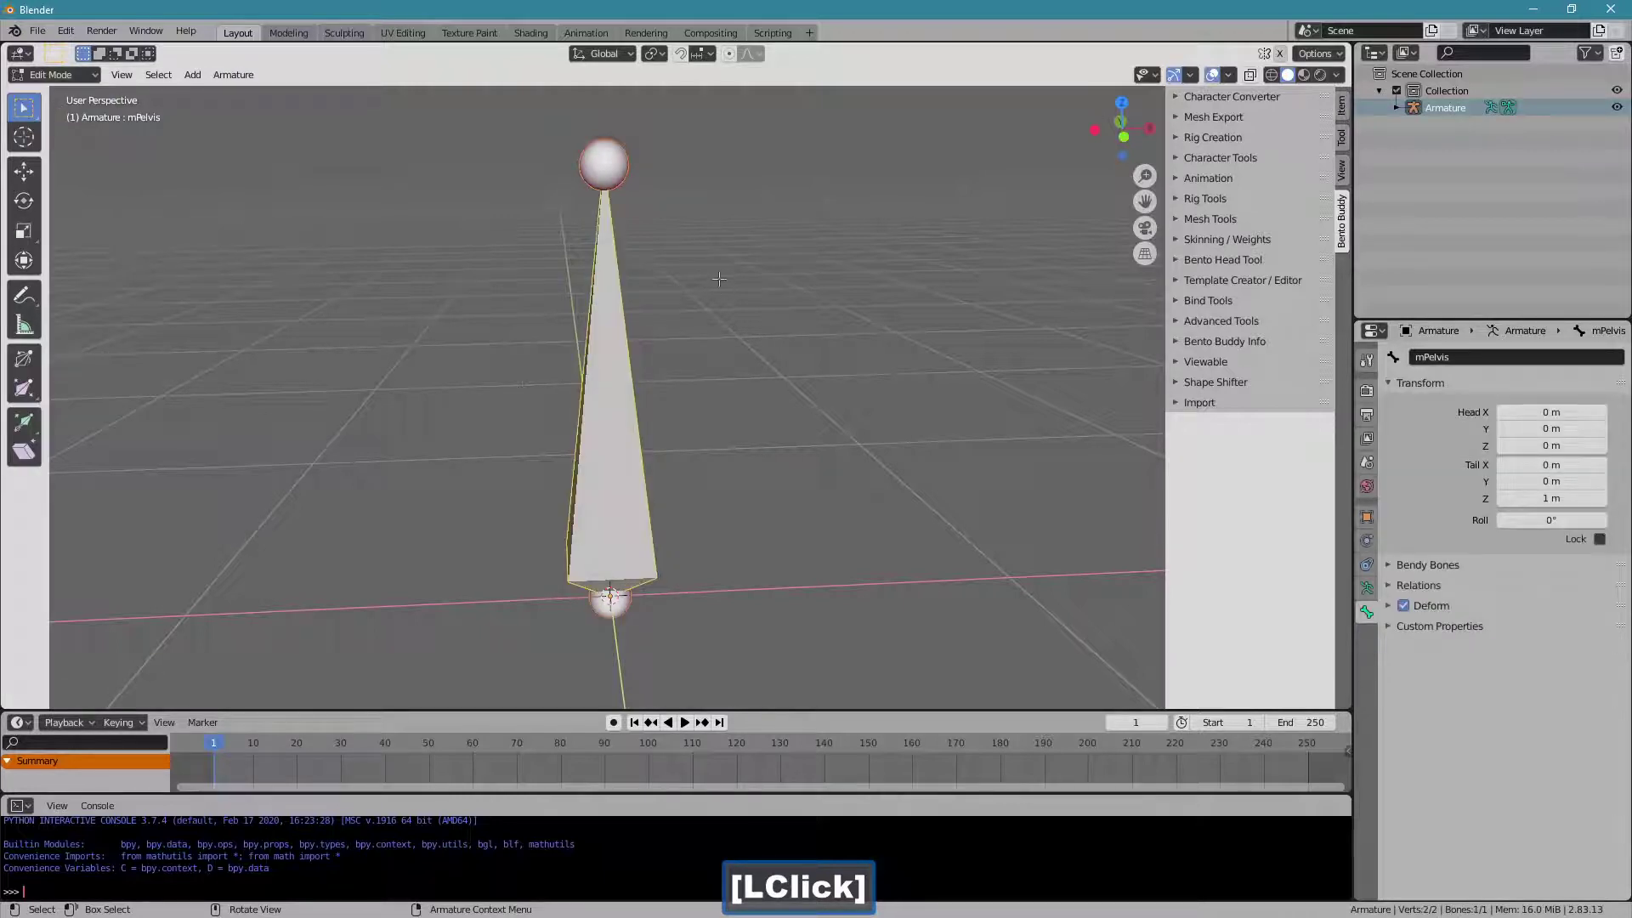
{"action": "key", "text": "shift+d"}
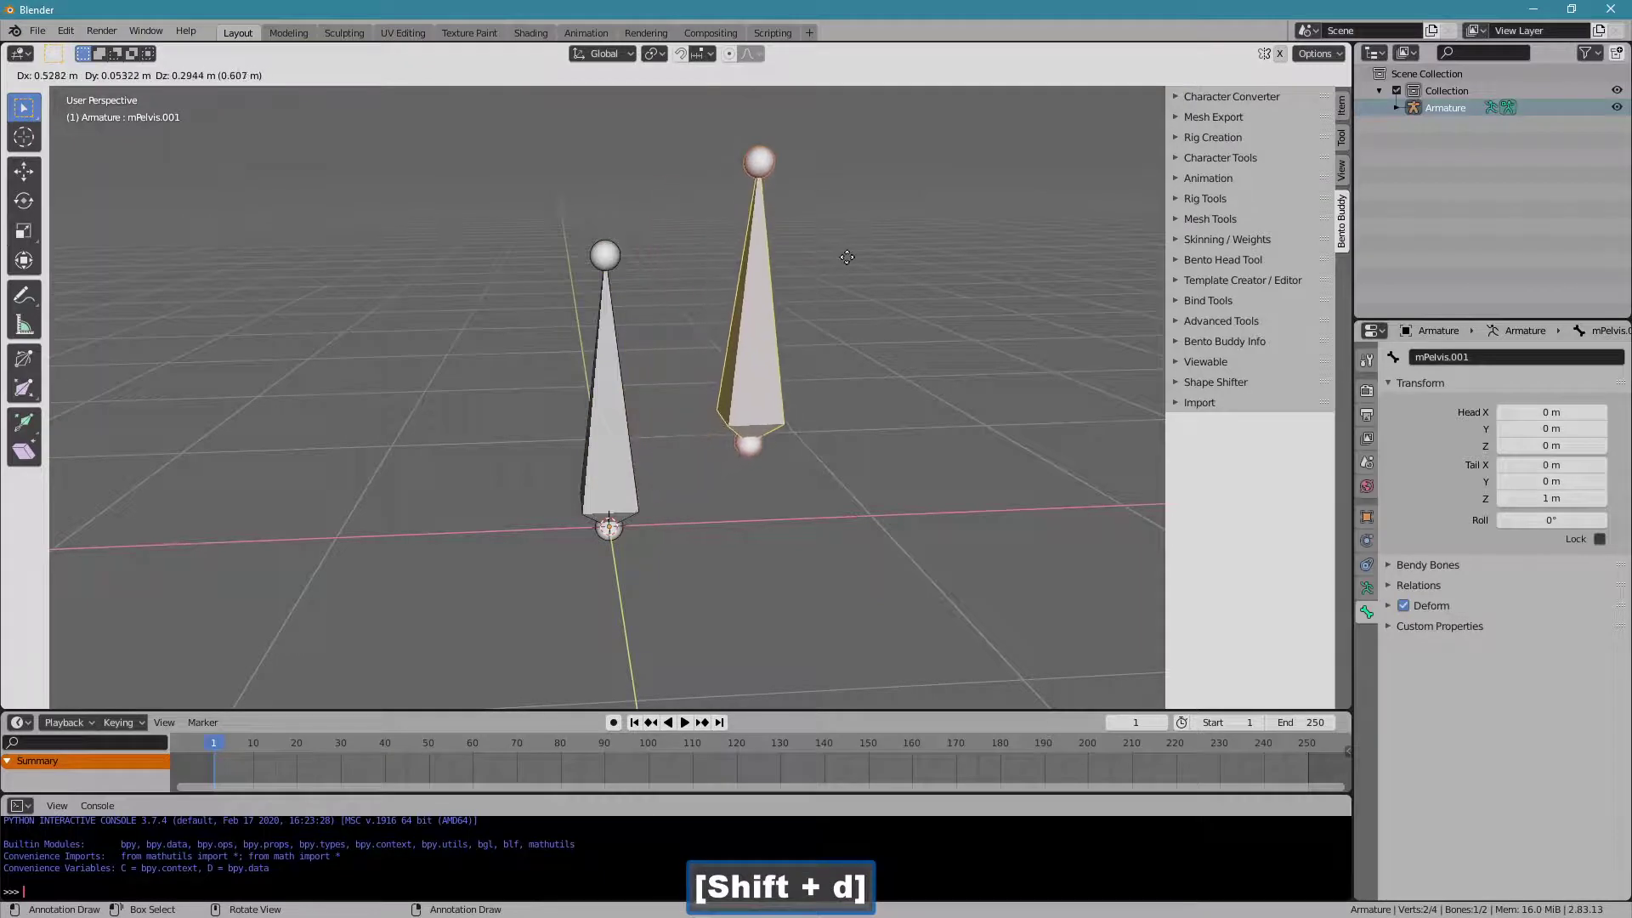
{"action": "left_click", "coordinate": [847, 253]}
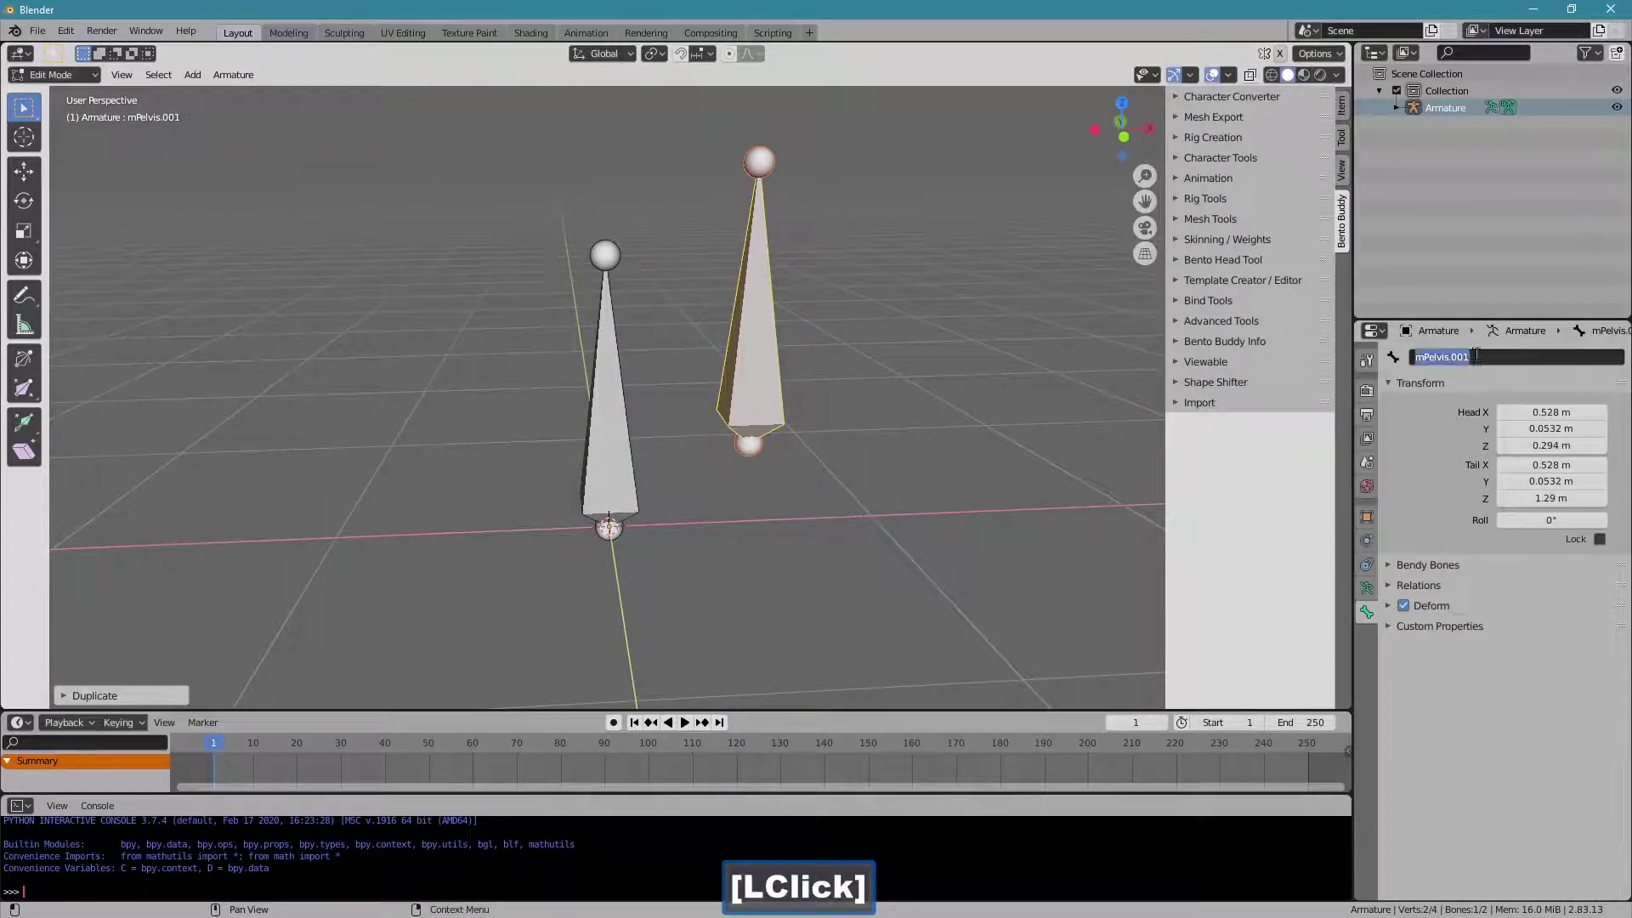
{"action": "key", "text": "m"}
{"action": "type", "text": "ings"}
{"action": "key", "text": "shift+r"}
{"action": "type", "text": "[Shift + r]oo"}
{"action": "key", "text": "Return"}
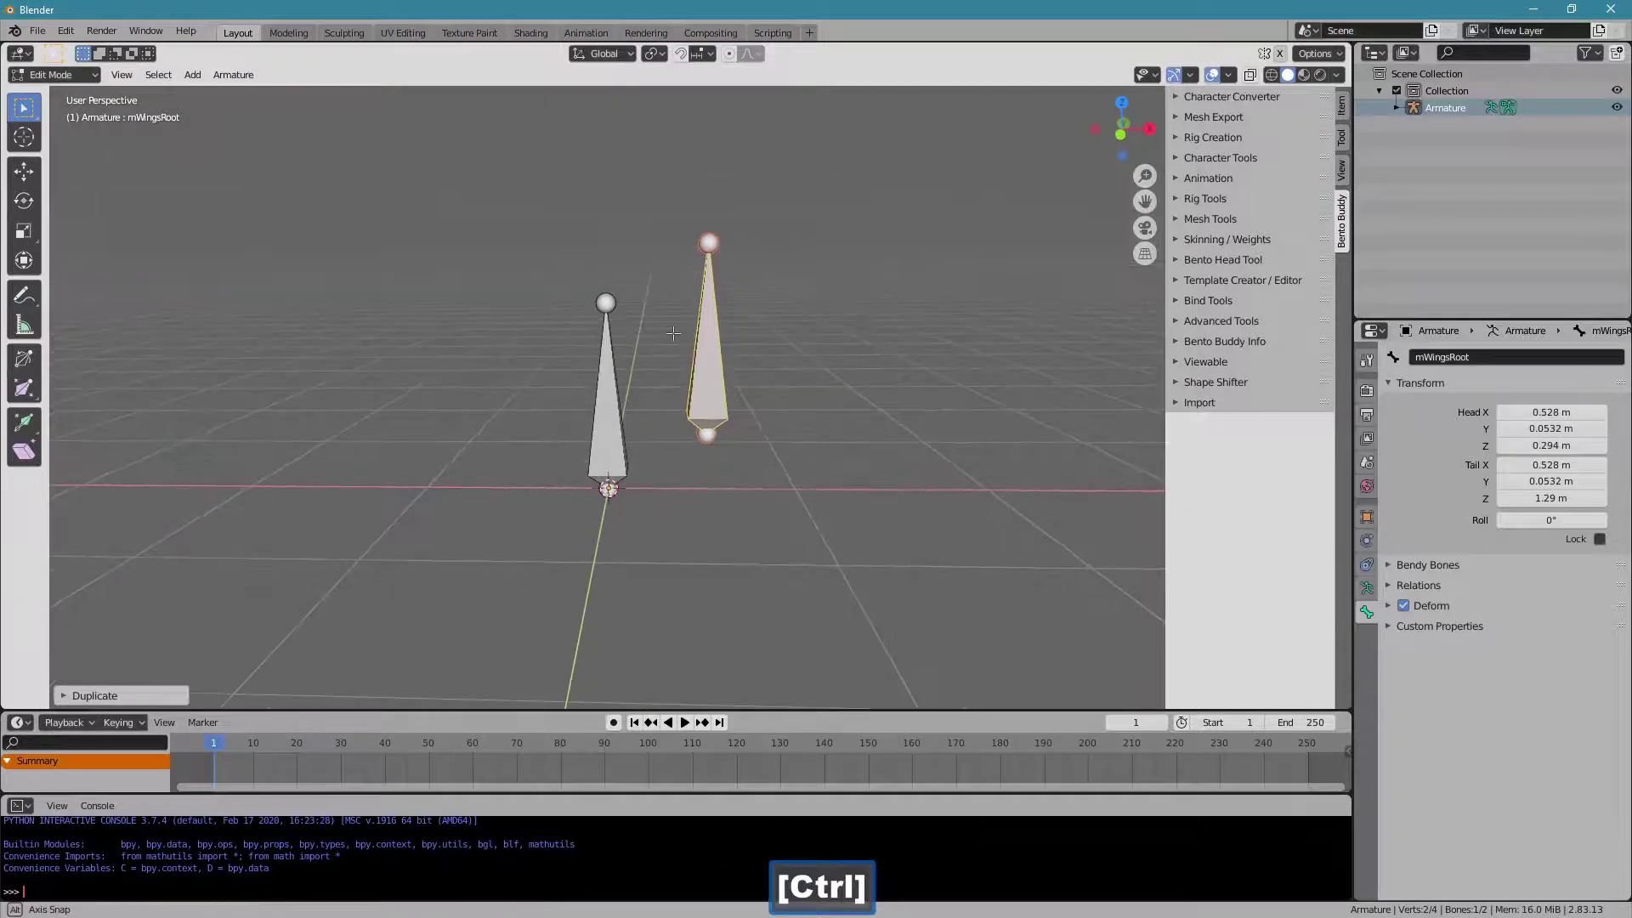
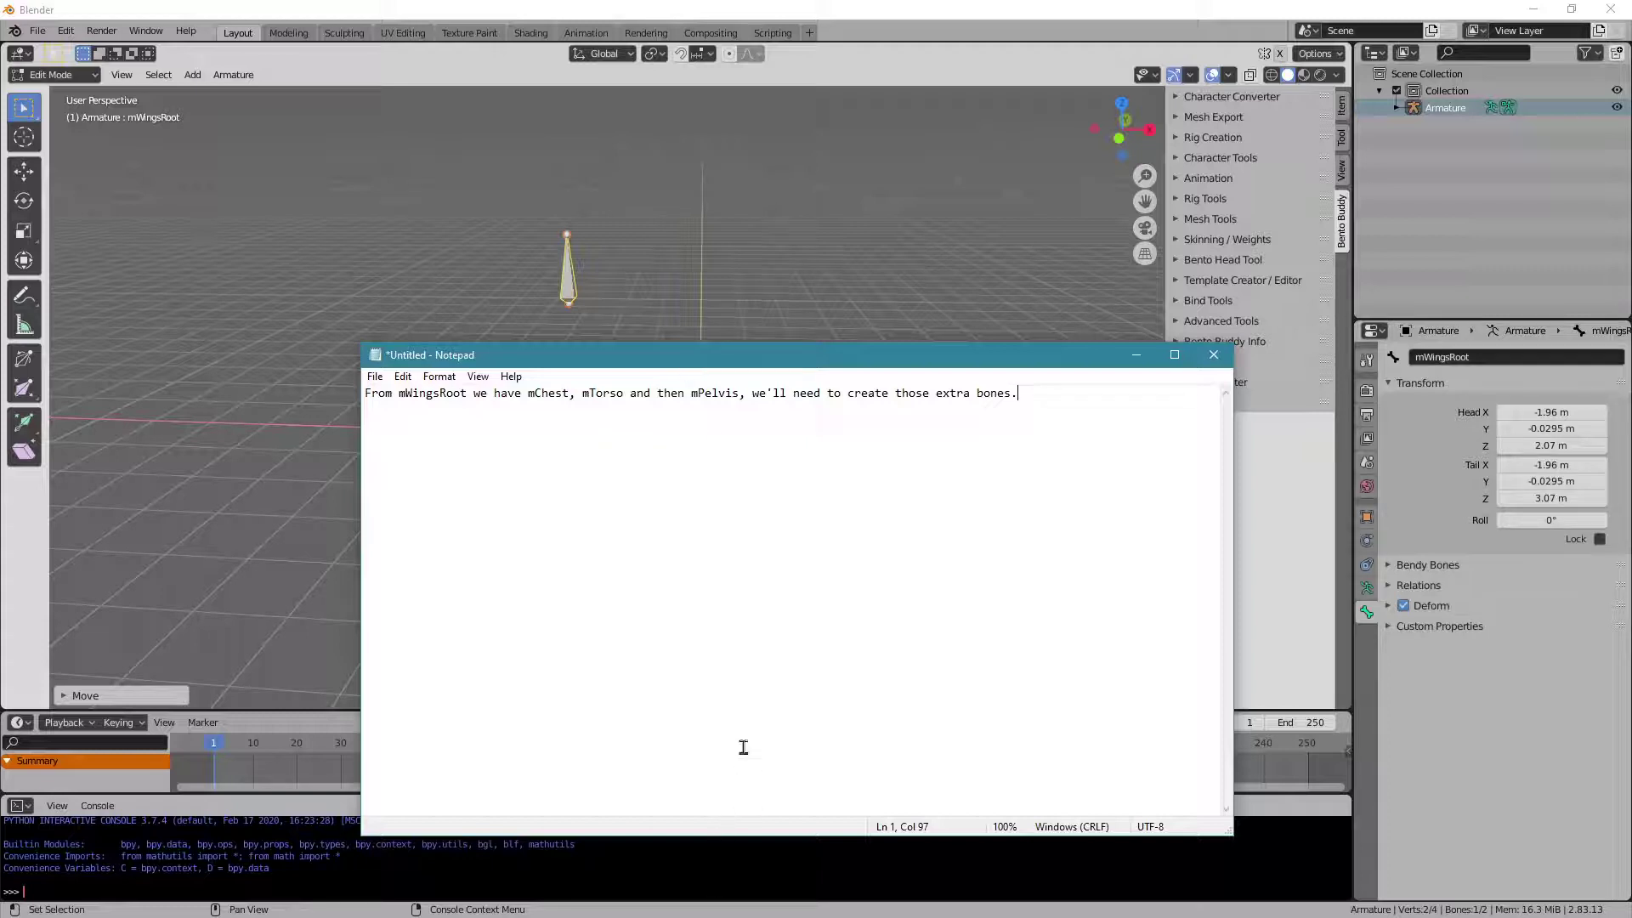
Put the Notepad notes away, leaving both bones visible in Blender.
{"action": "left_click", "coordinate": [813, 360]}
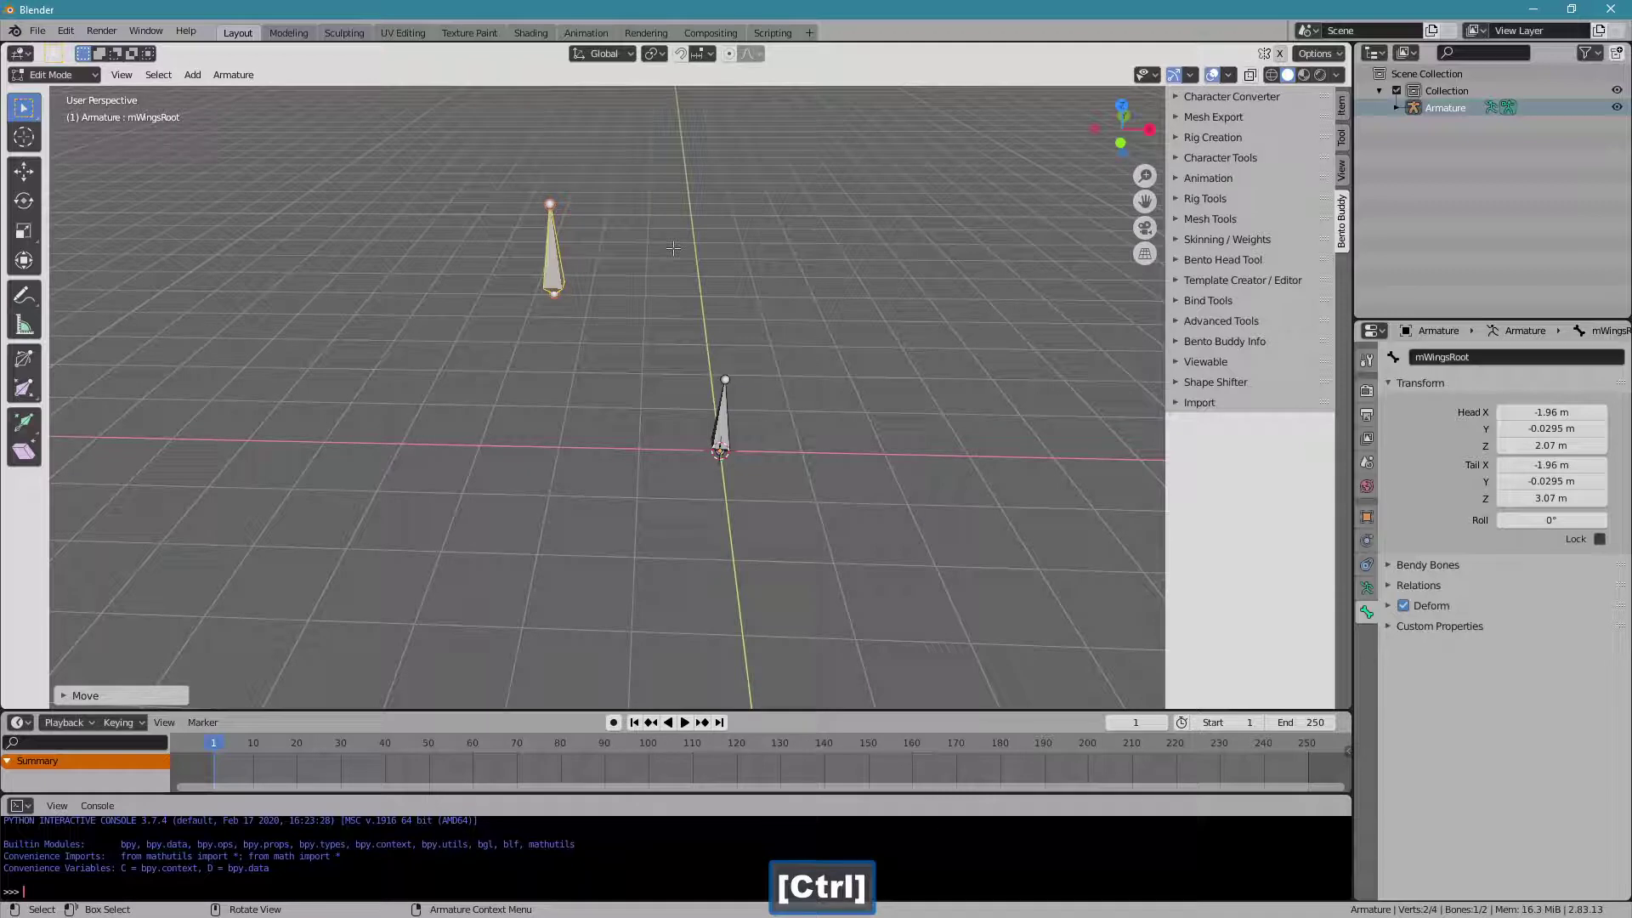
Duplicate mWingsRoot, name the copy mChest and move it to the top of the chain.
{"action": "key", "text": "shift+d"}
{"action": "left_click", "coordinate": [901, 262]}
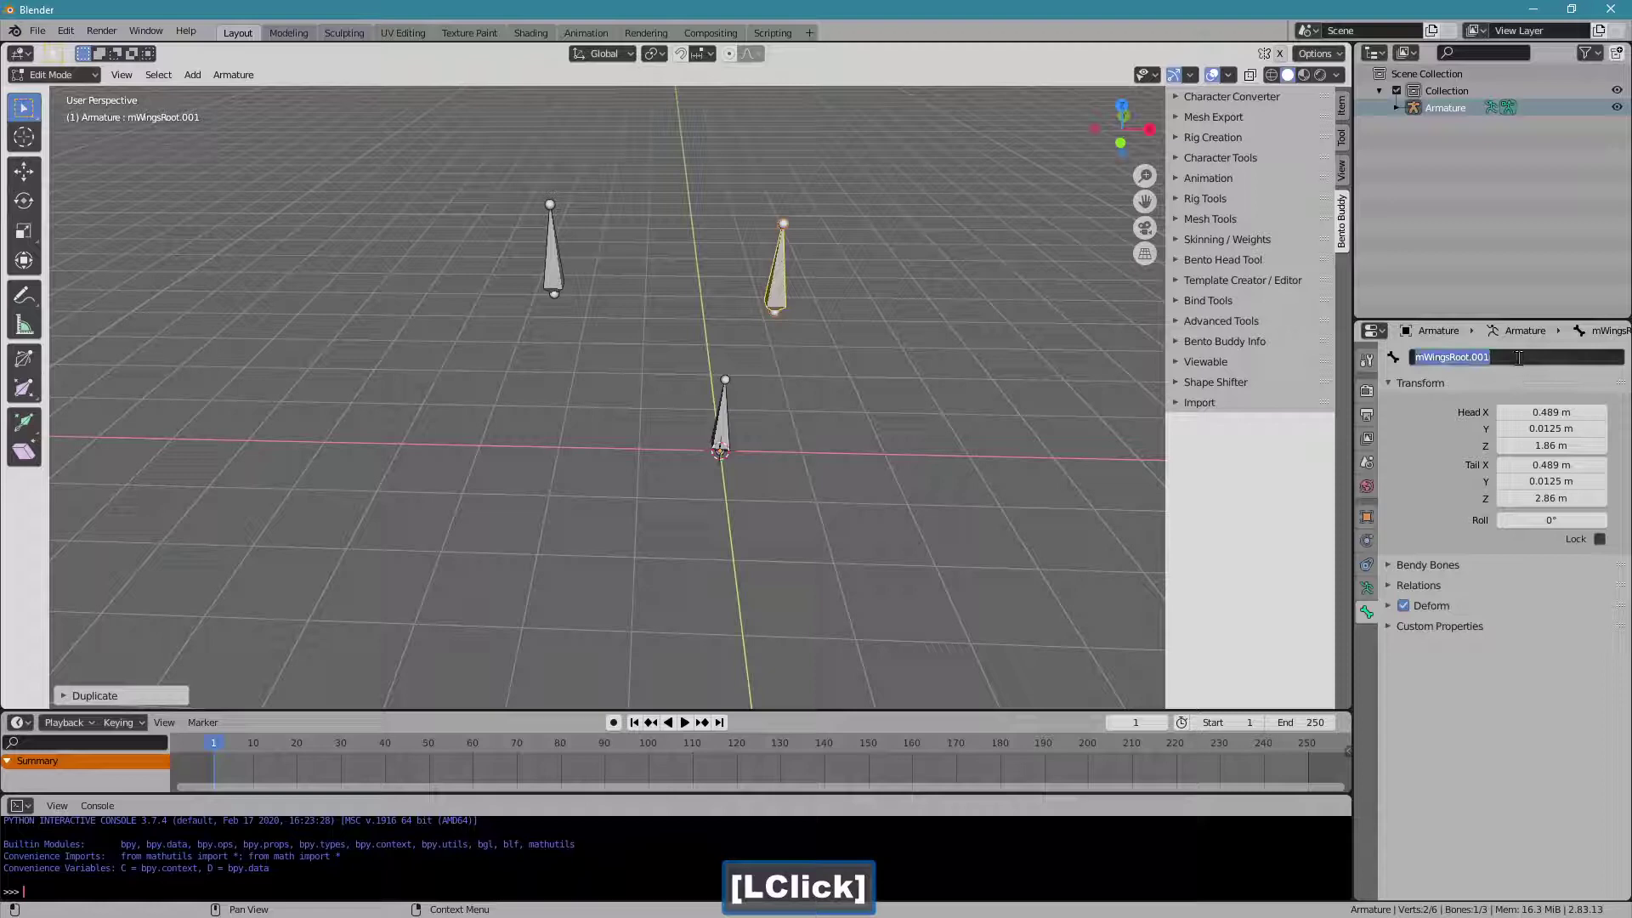
{"action": "type", "text": "[Shift + c]hest"}
{"action": "key", "text": "Return"}
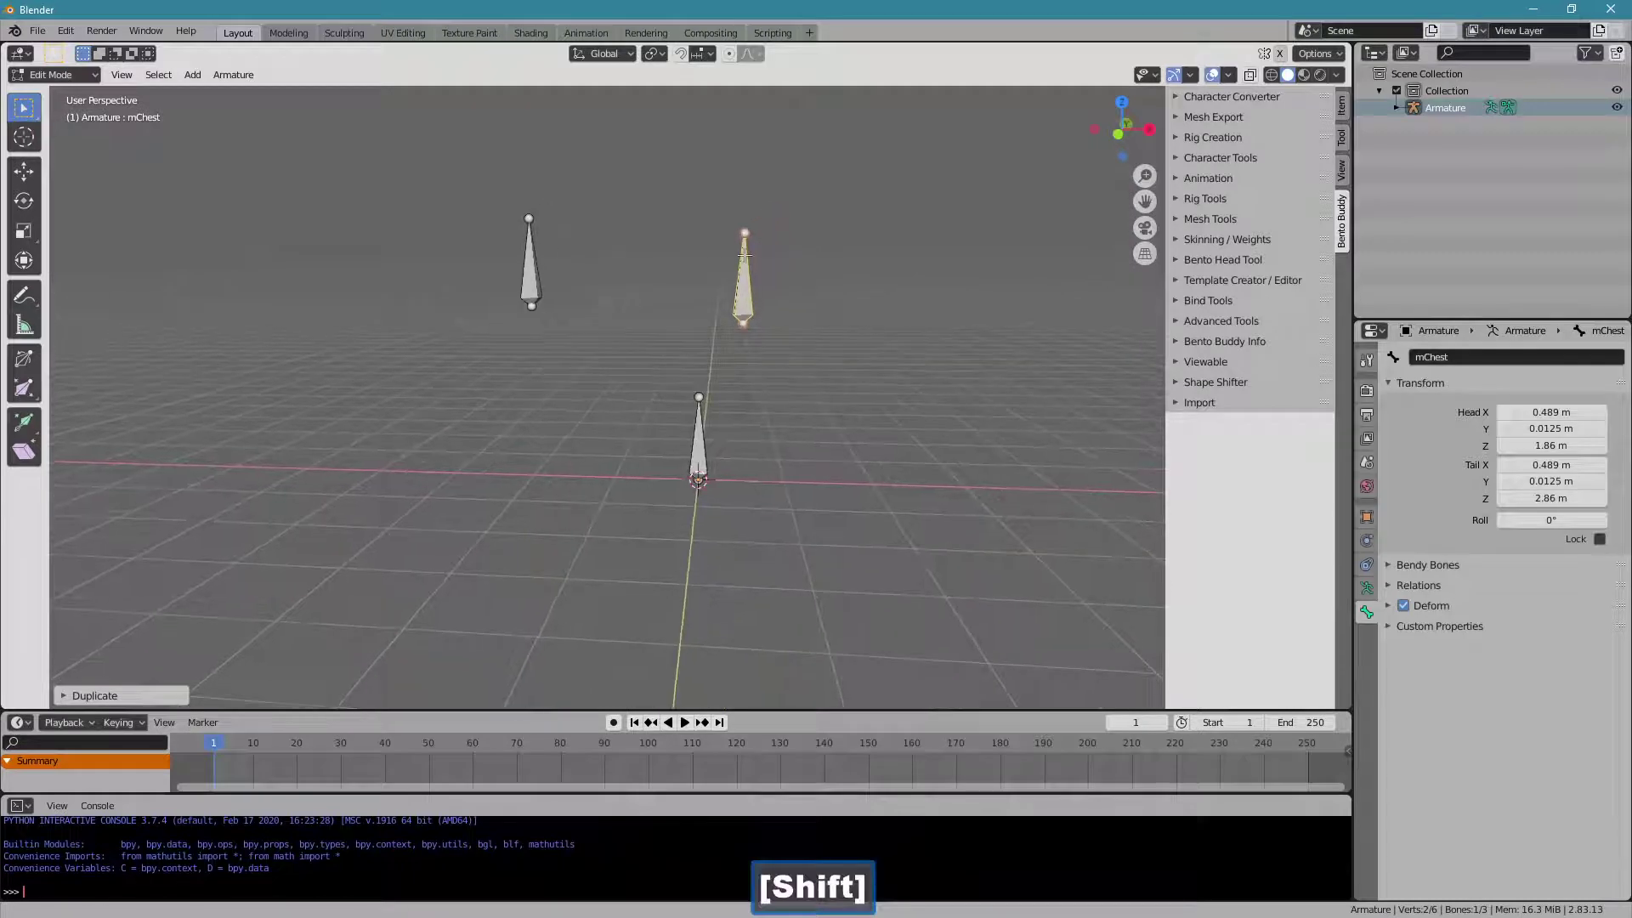
{"action": "key", "text": "g"}
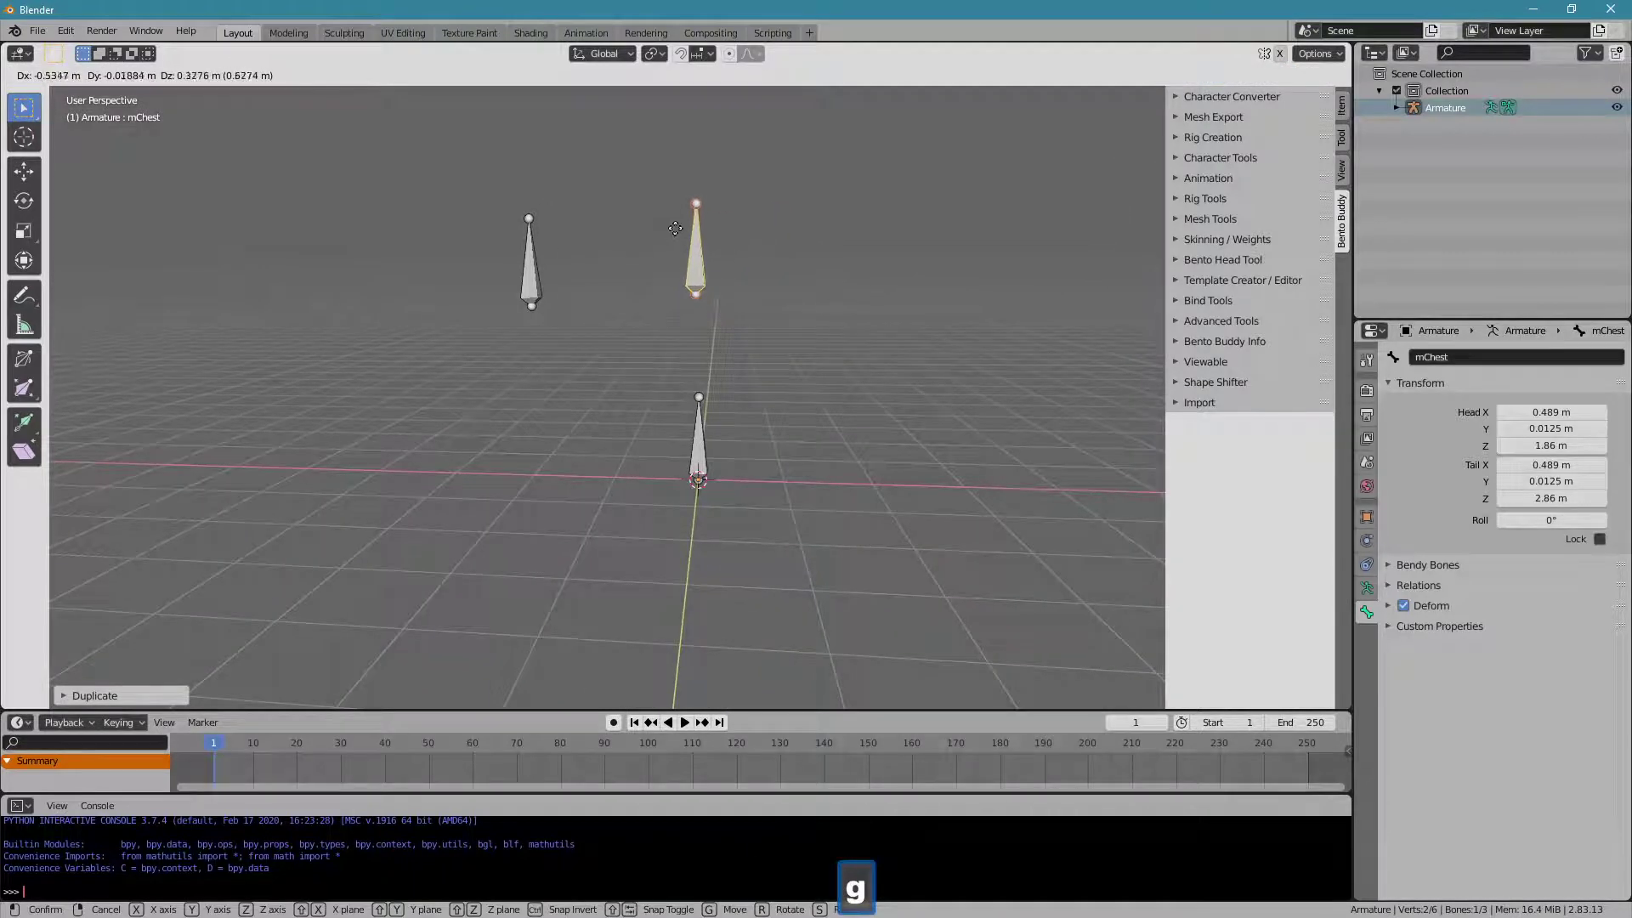
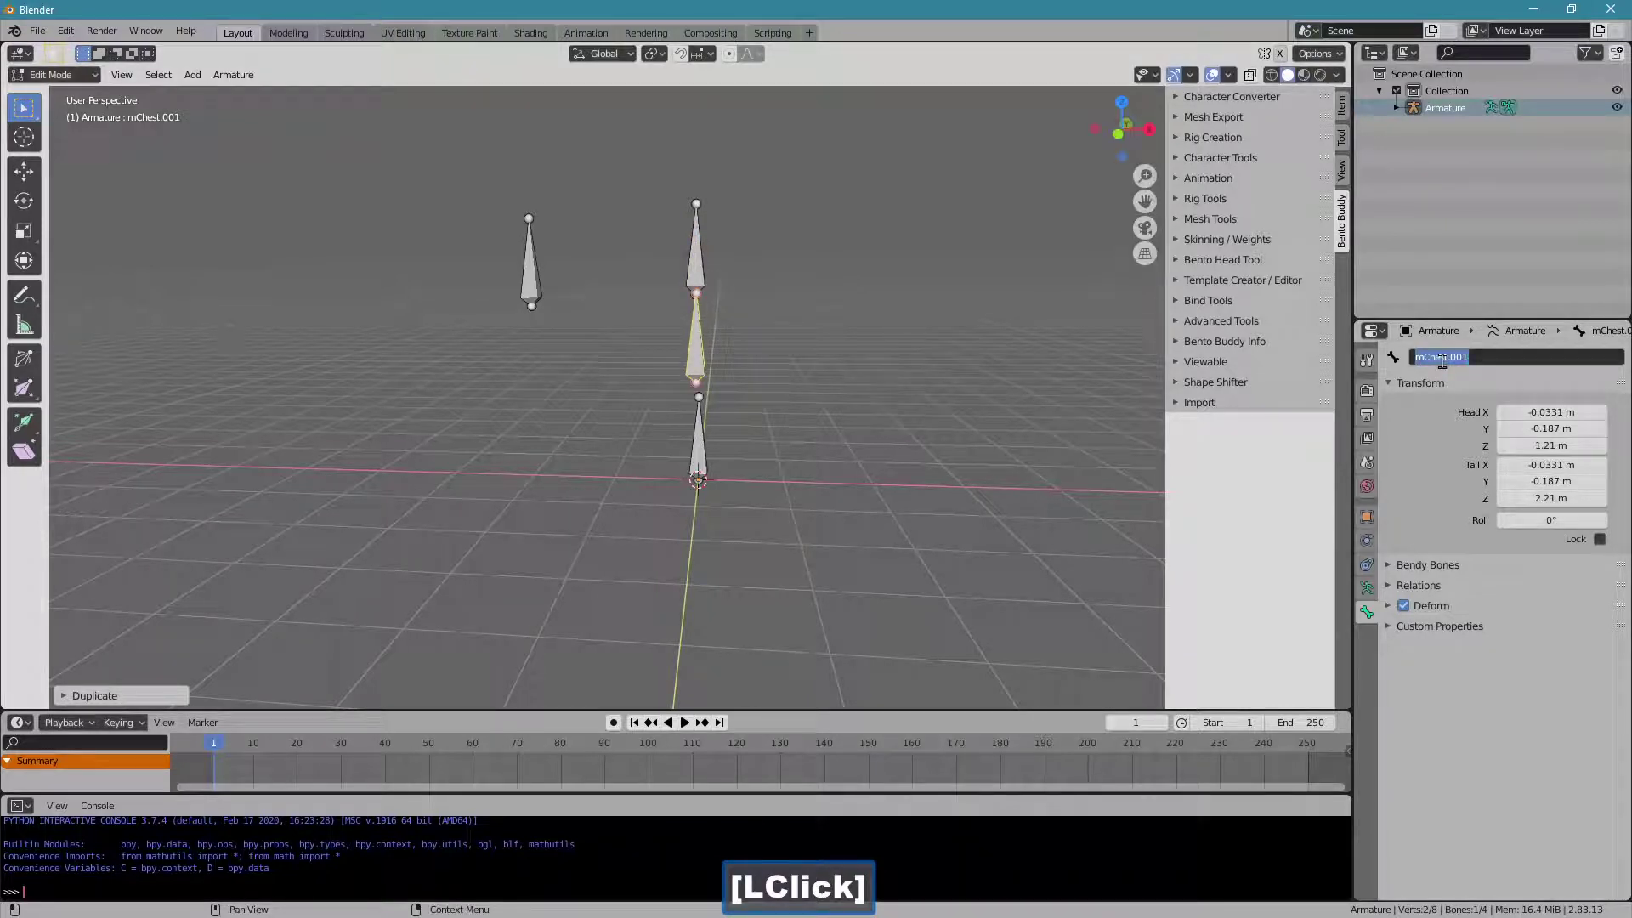
Duplicate again and name the new bone mTorso, placed between mPelvis and mChest.
{"action": "type", "text": "m"}
{"action": "key", "text": "shift+t"}
{"action": "type", "text": "[Shift + t]ors"}
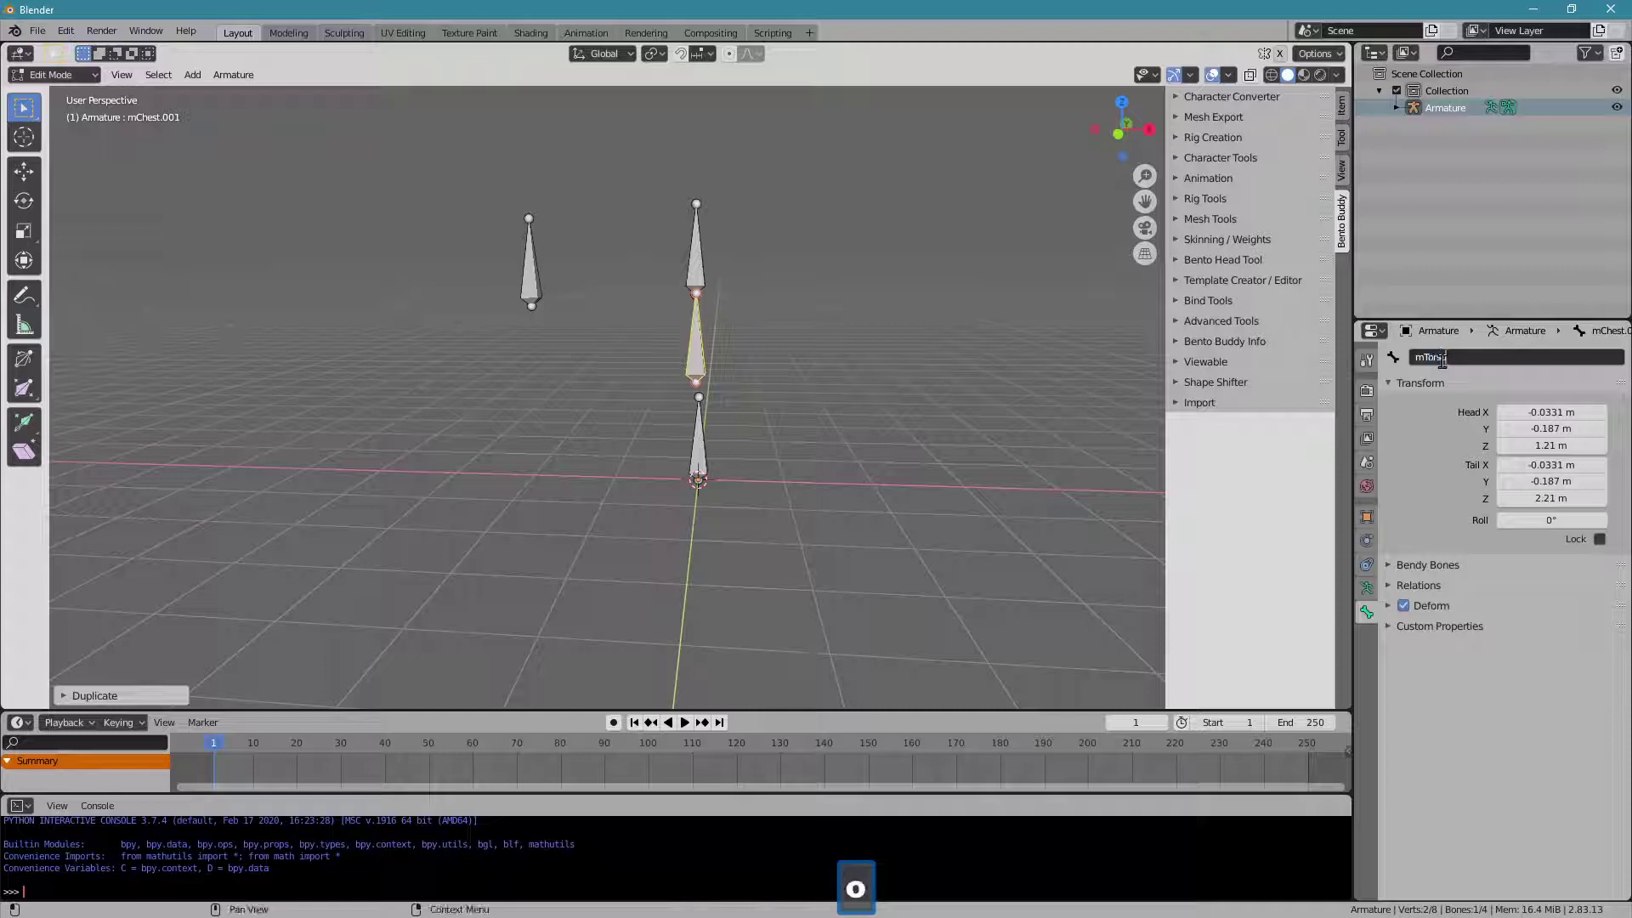
{"action": "key", "text": "Return"}
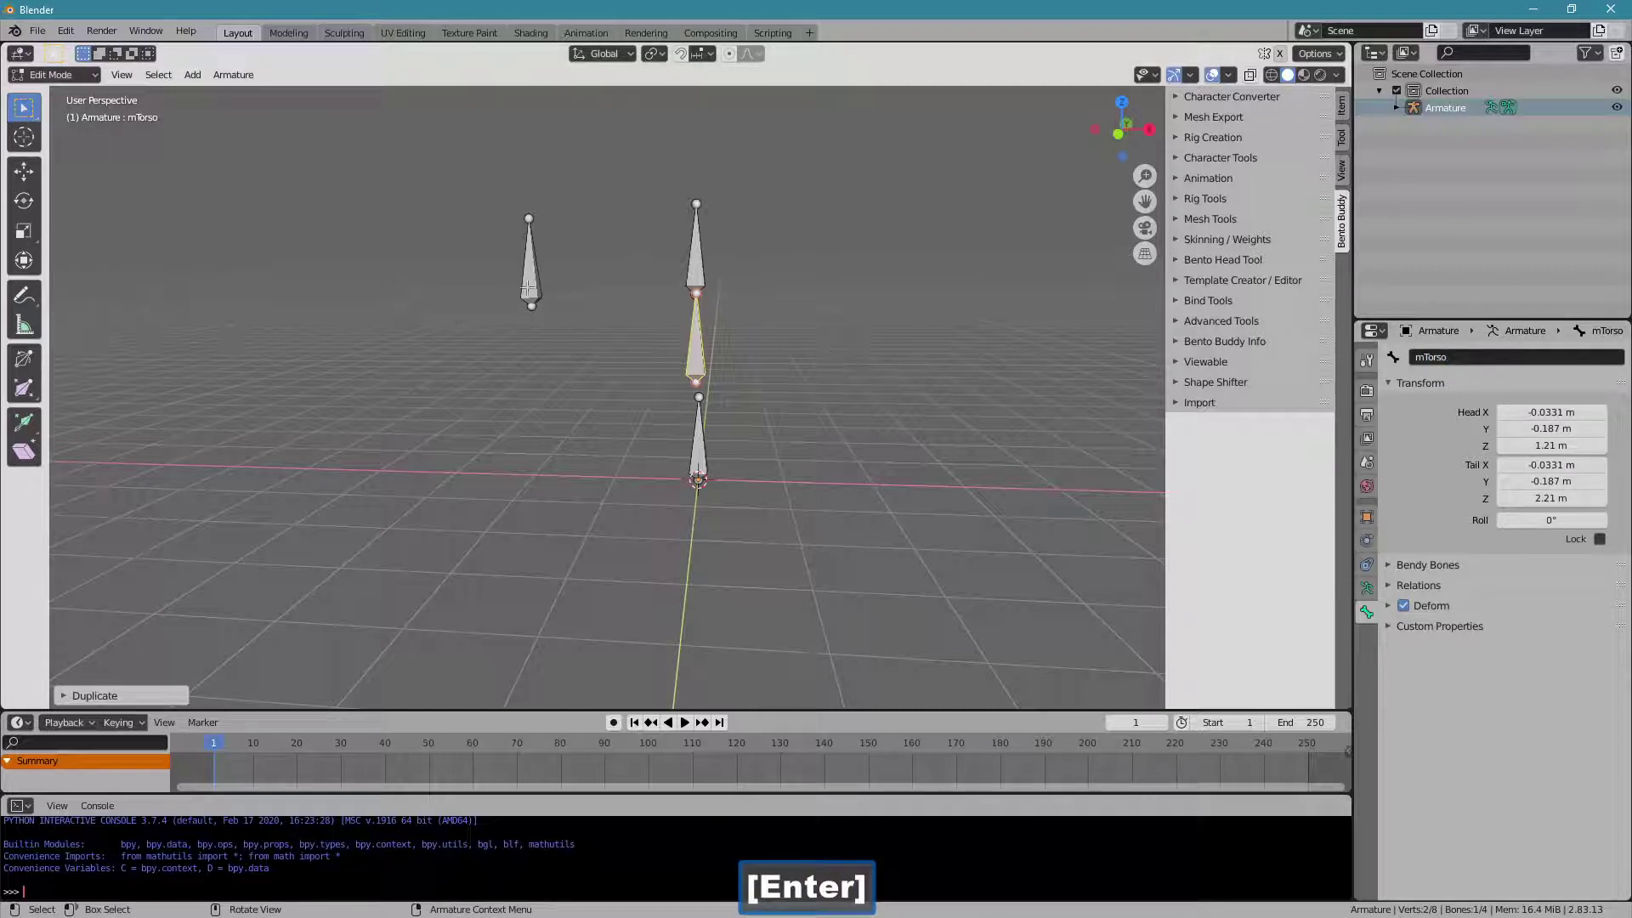
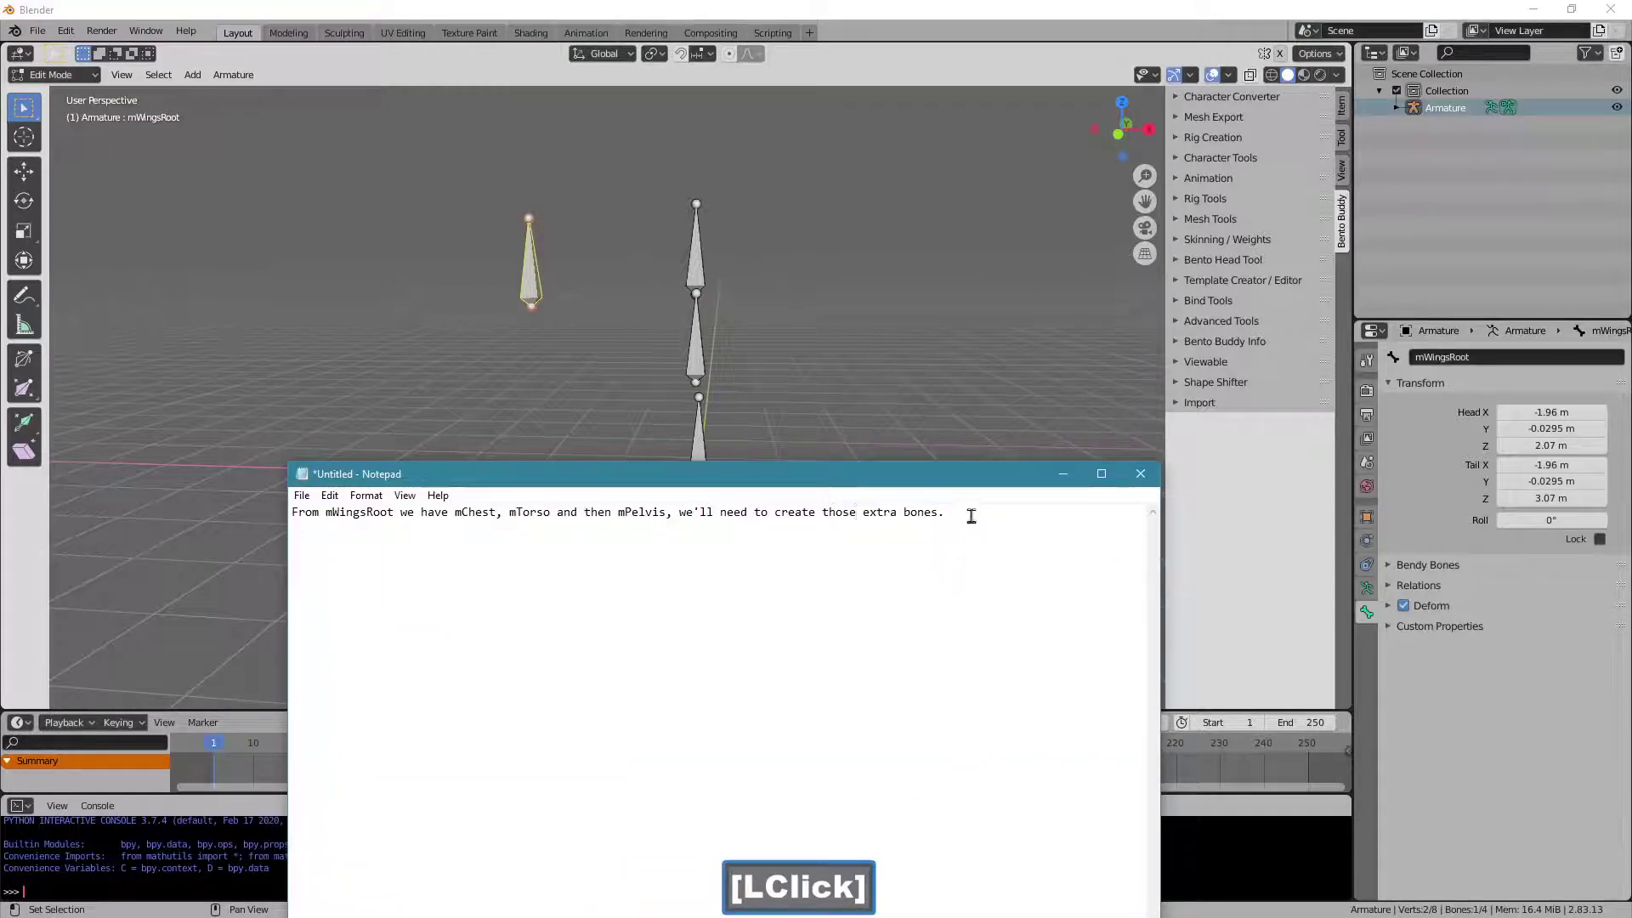
Write the note that bones must be parented: wings to chest, chest to torso, torso to pelvis.
{"action": "key", "text": "Return"}
{"action": "type", "text": "[Shift + n]ow"}
{"action": "key", "text": "space"}
{"action": "type", "text": "tey"}
{"action": "key", "text": "space"}
{"action": "type", "text": "have"}
{"action": "key", "text": "space"}
{"action": "type", "text": "obe"}
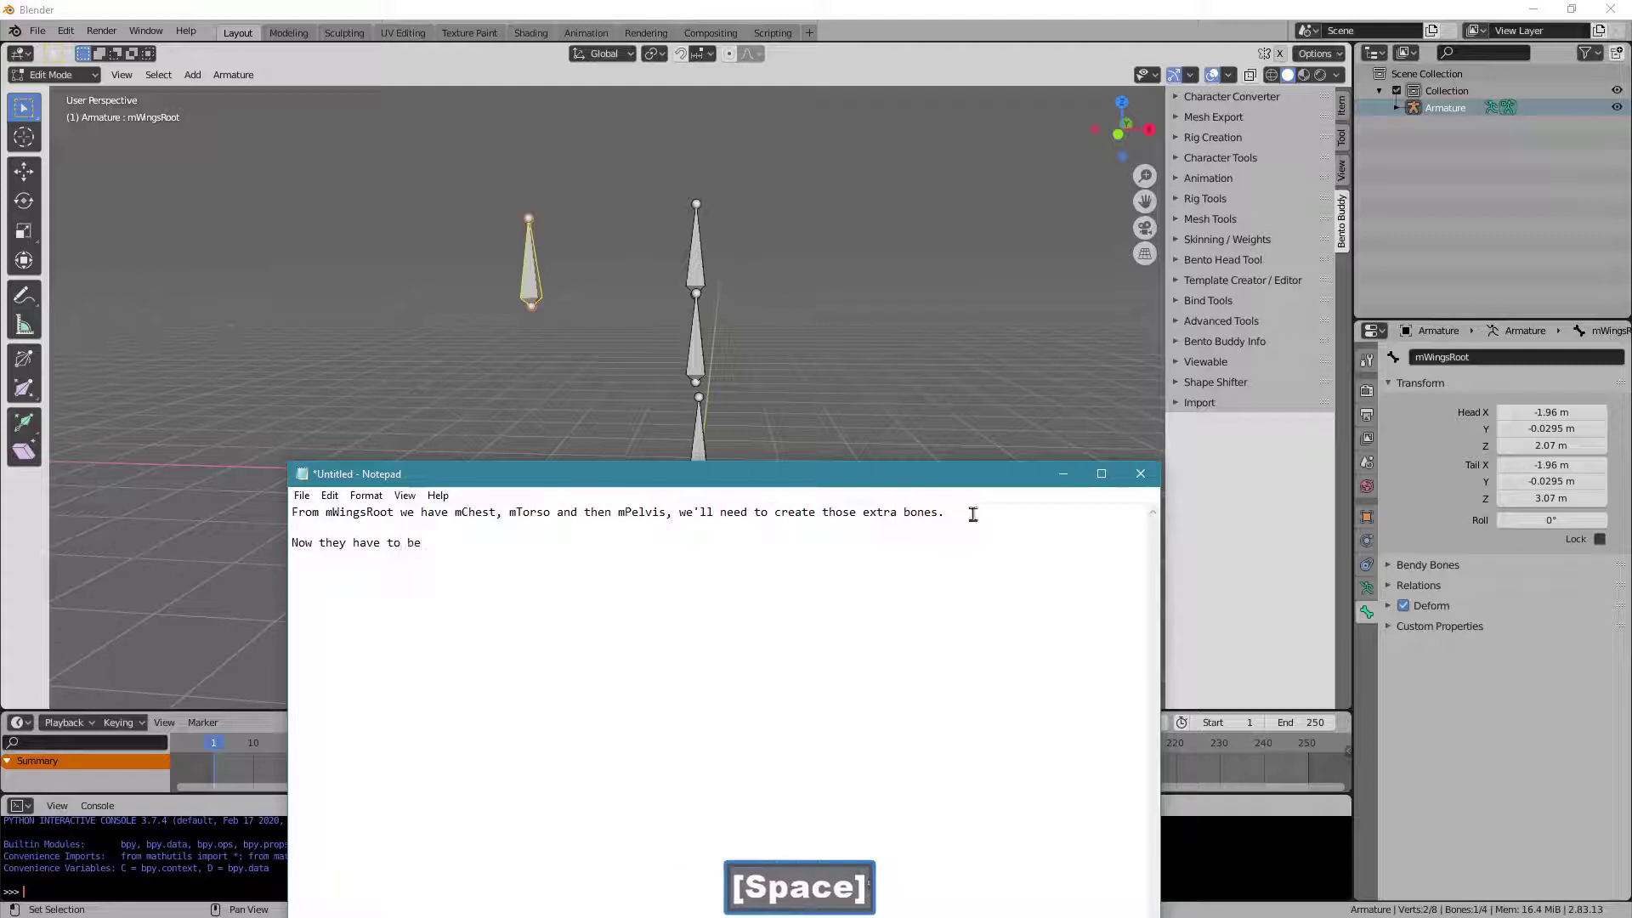
{"action": "type", "text": "parented,"}
{"action": "key", "text": "space"}
{"action": "type", "text": "wings"}
{"action": "key", "text": "space"}
{"action": "type", "text": "[Space]to"}
{"action": "key", "text": "space"}
{"action": "type", "text": "[Space]chest,hest"}
{"action": "key", "text": "space"}
{"action": "type", "text": "ttors,torsote"}
{"action": "key", "text": "BackSpace"}
{"action": "type", "text": "[Backspace]pelvis"}
{"action": "key", "text": "Return"}
In Bone Relations, parent mWingsRoot to mChest, mChest to mTorso and mTorso to mPelvis.
{"action": "left_click", "coordinate": [950, 479]}
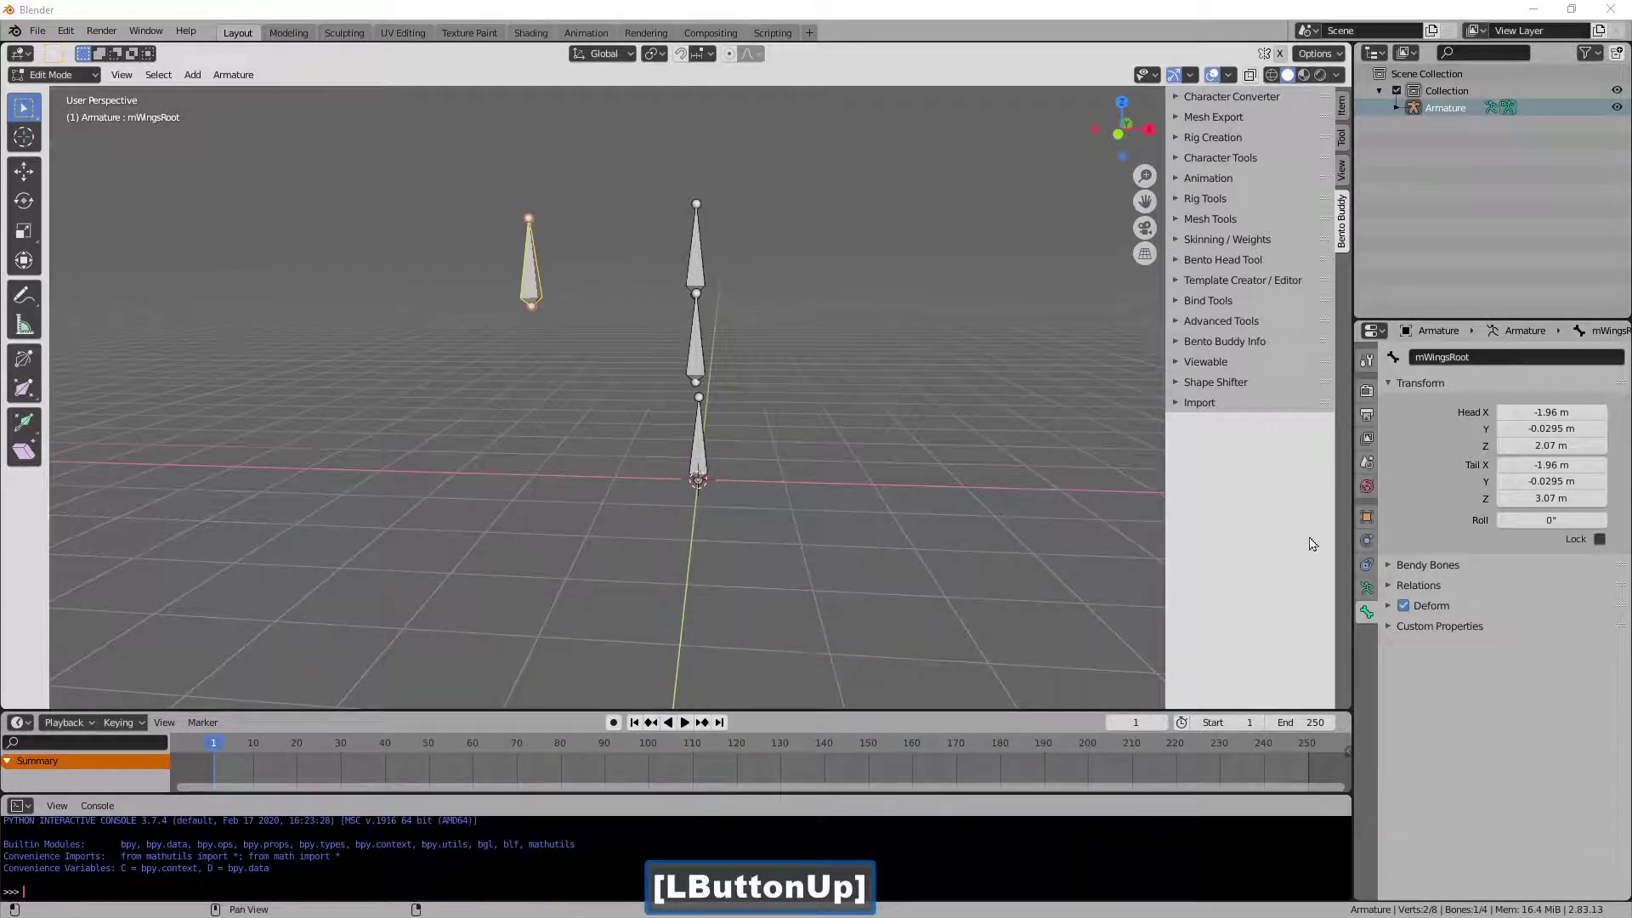
{"action": "left_click", "coordinate": [1373, 519]}
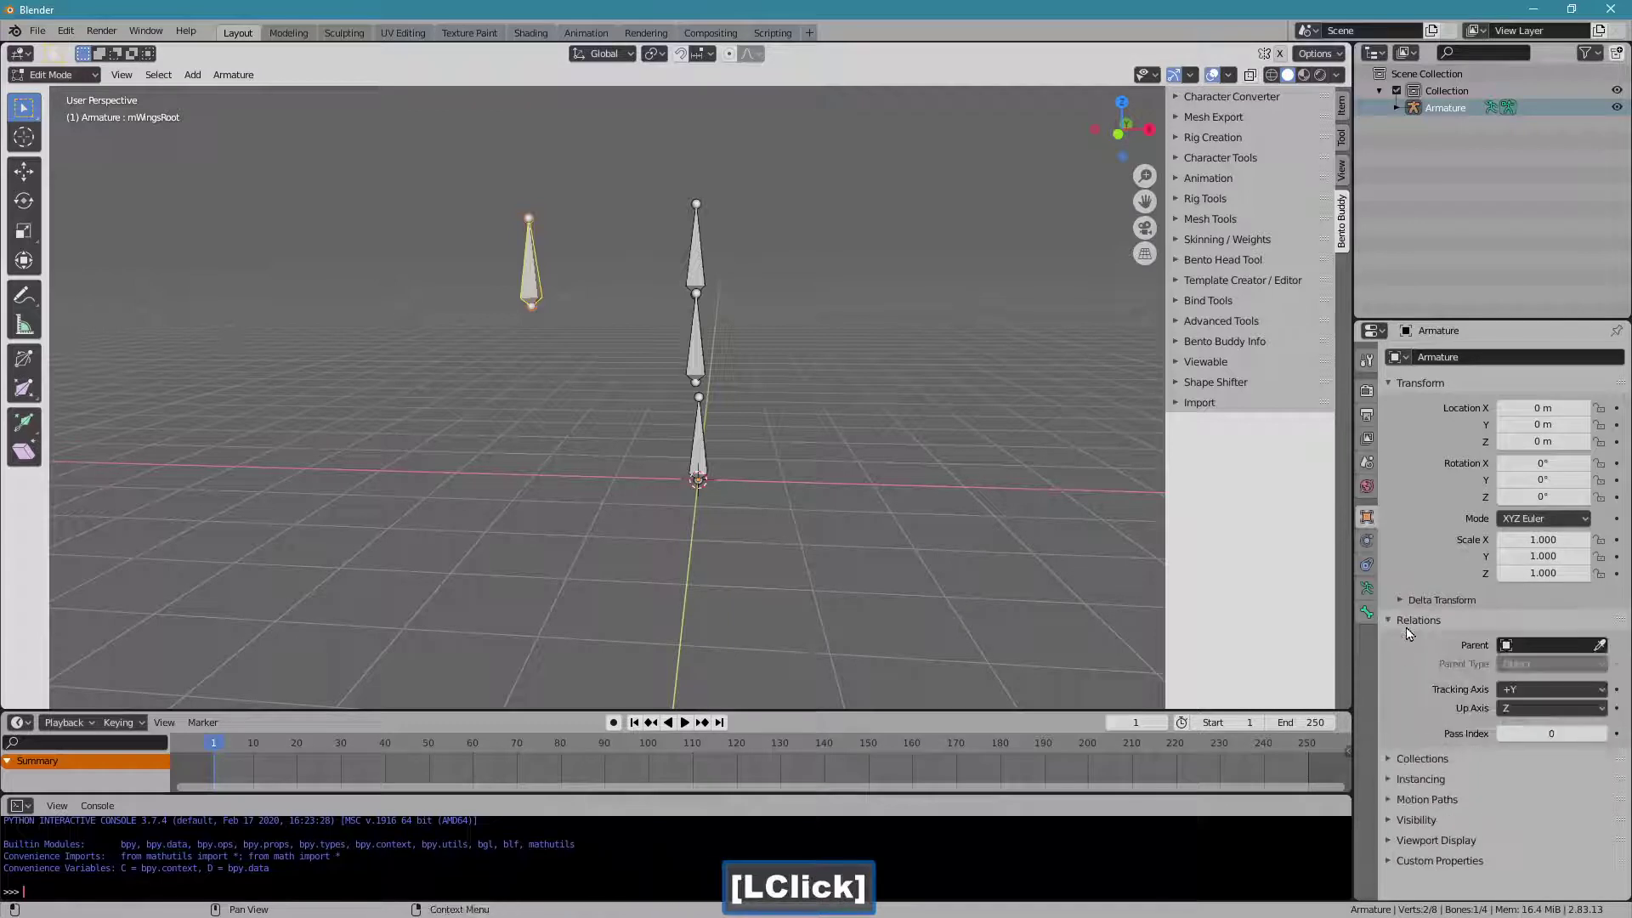
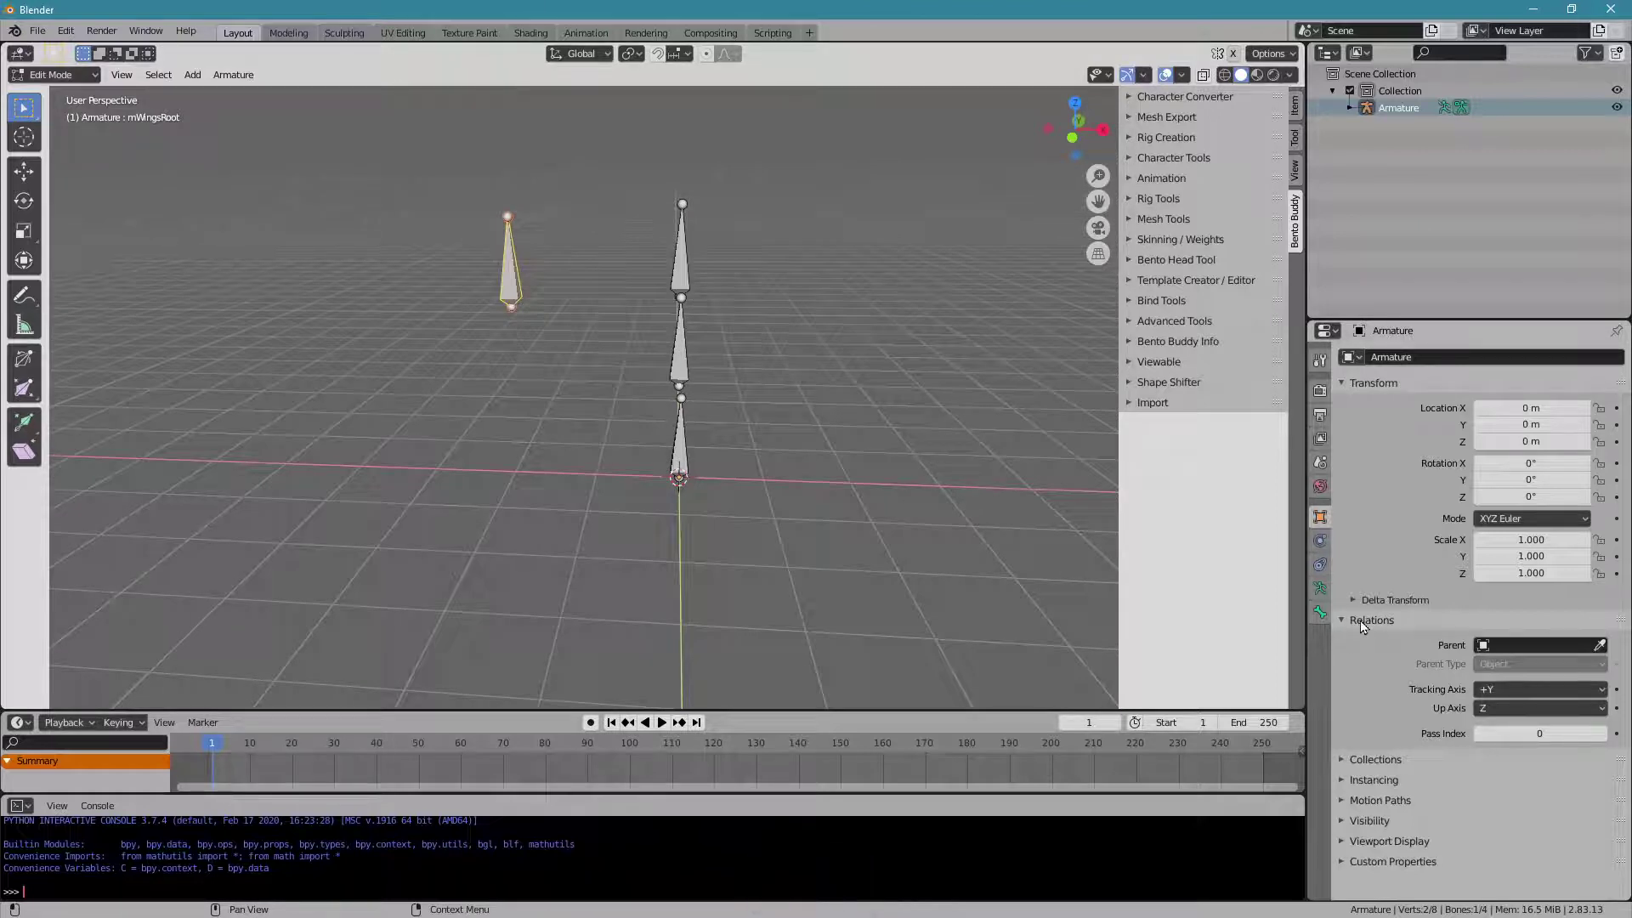
{"action": "left_click", "coordinate": [1369, 624]}
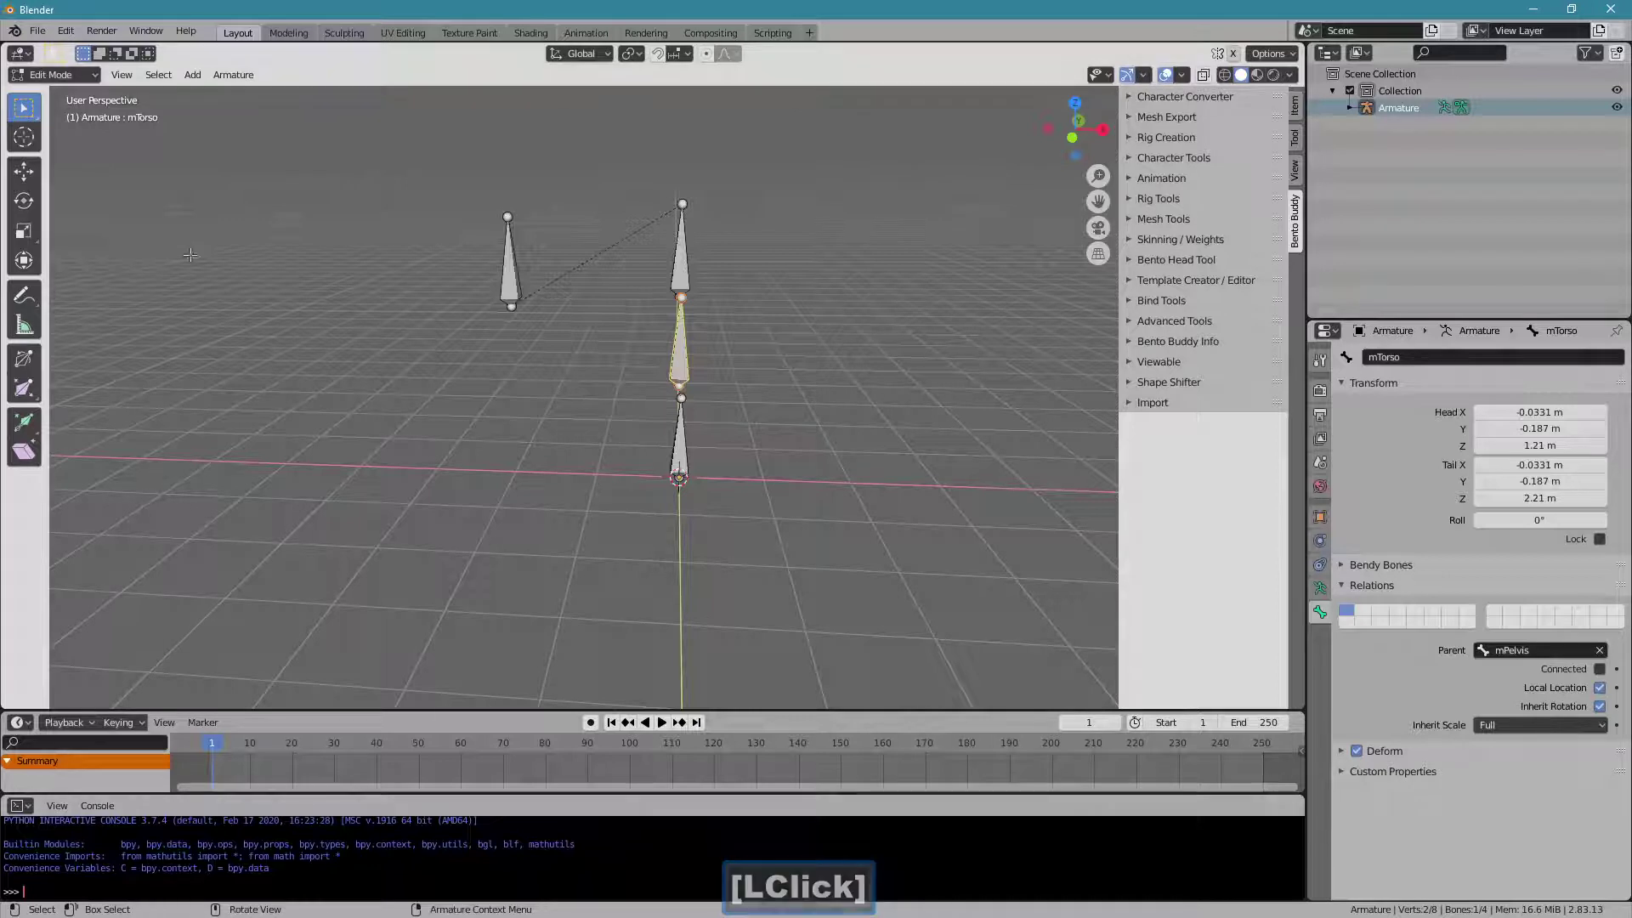
Test rotating mPelvis in Pose Mode, cancel it, and return to Object Mode.
{"action": "left_click", "coordinate": [44, 81]}
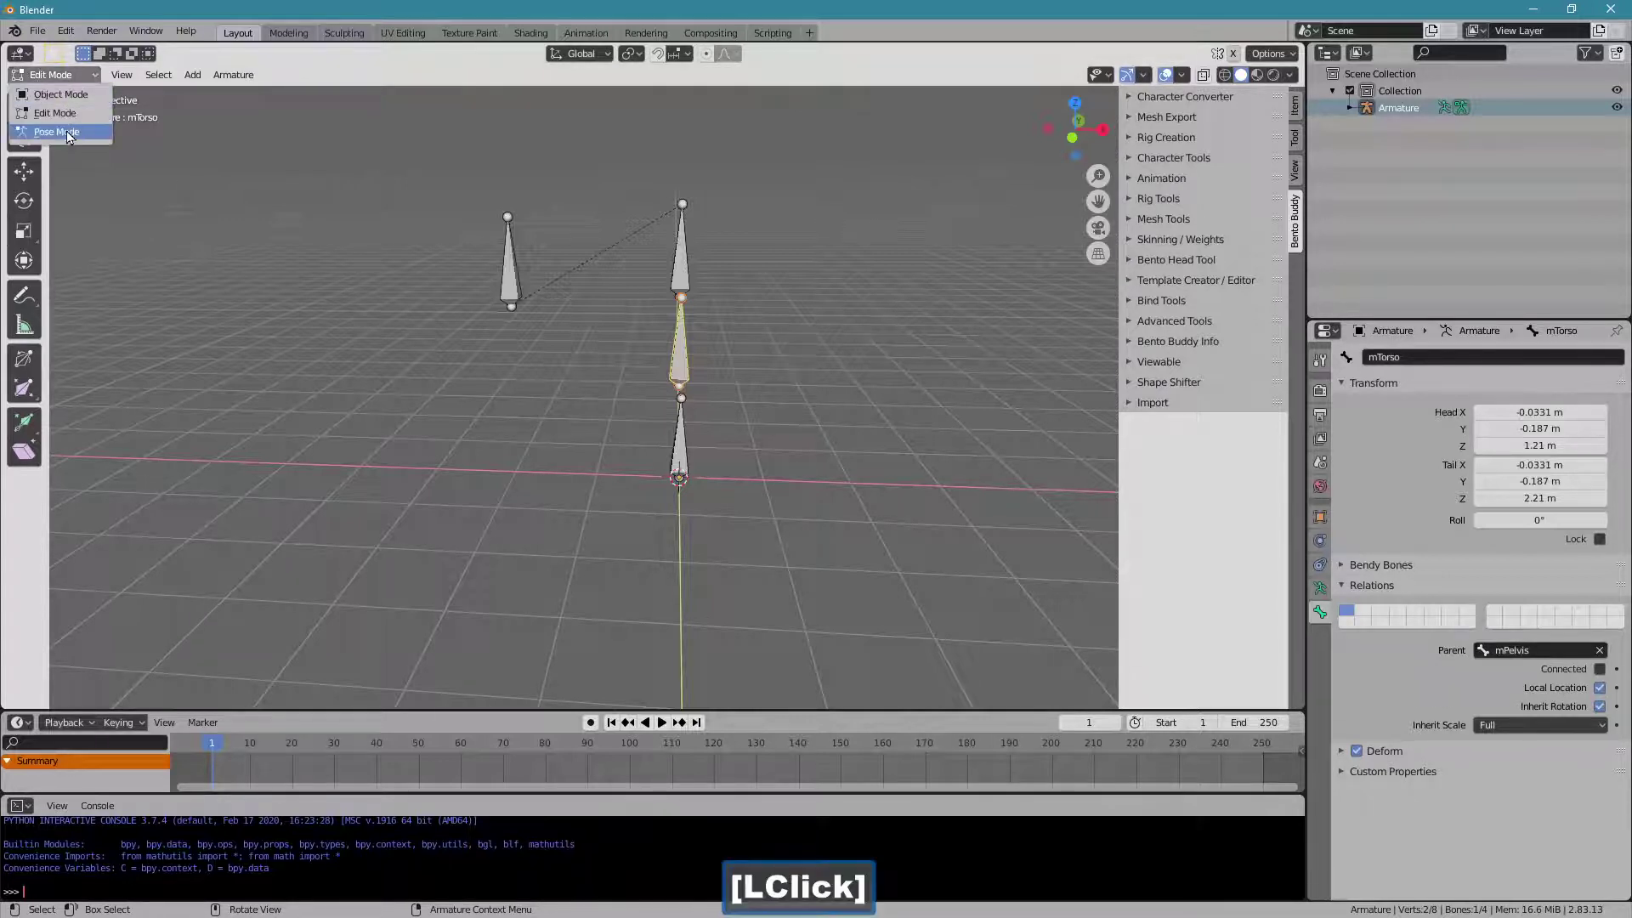
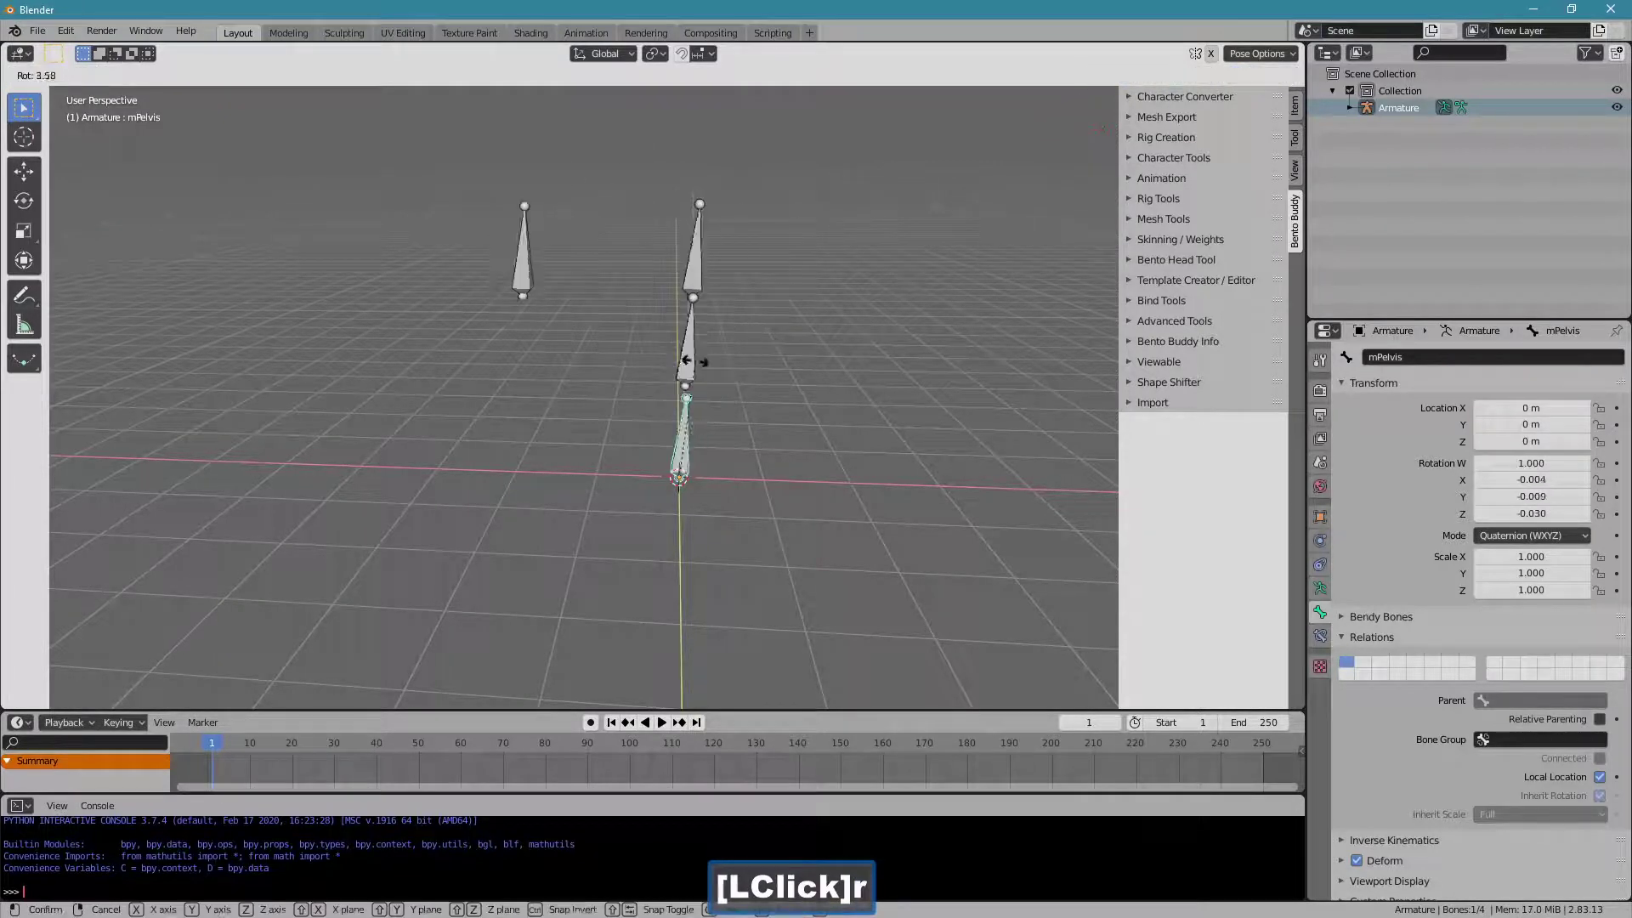
{"action": "right_click", "coordinate": [700, 369]}
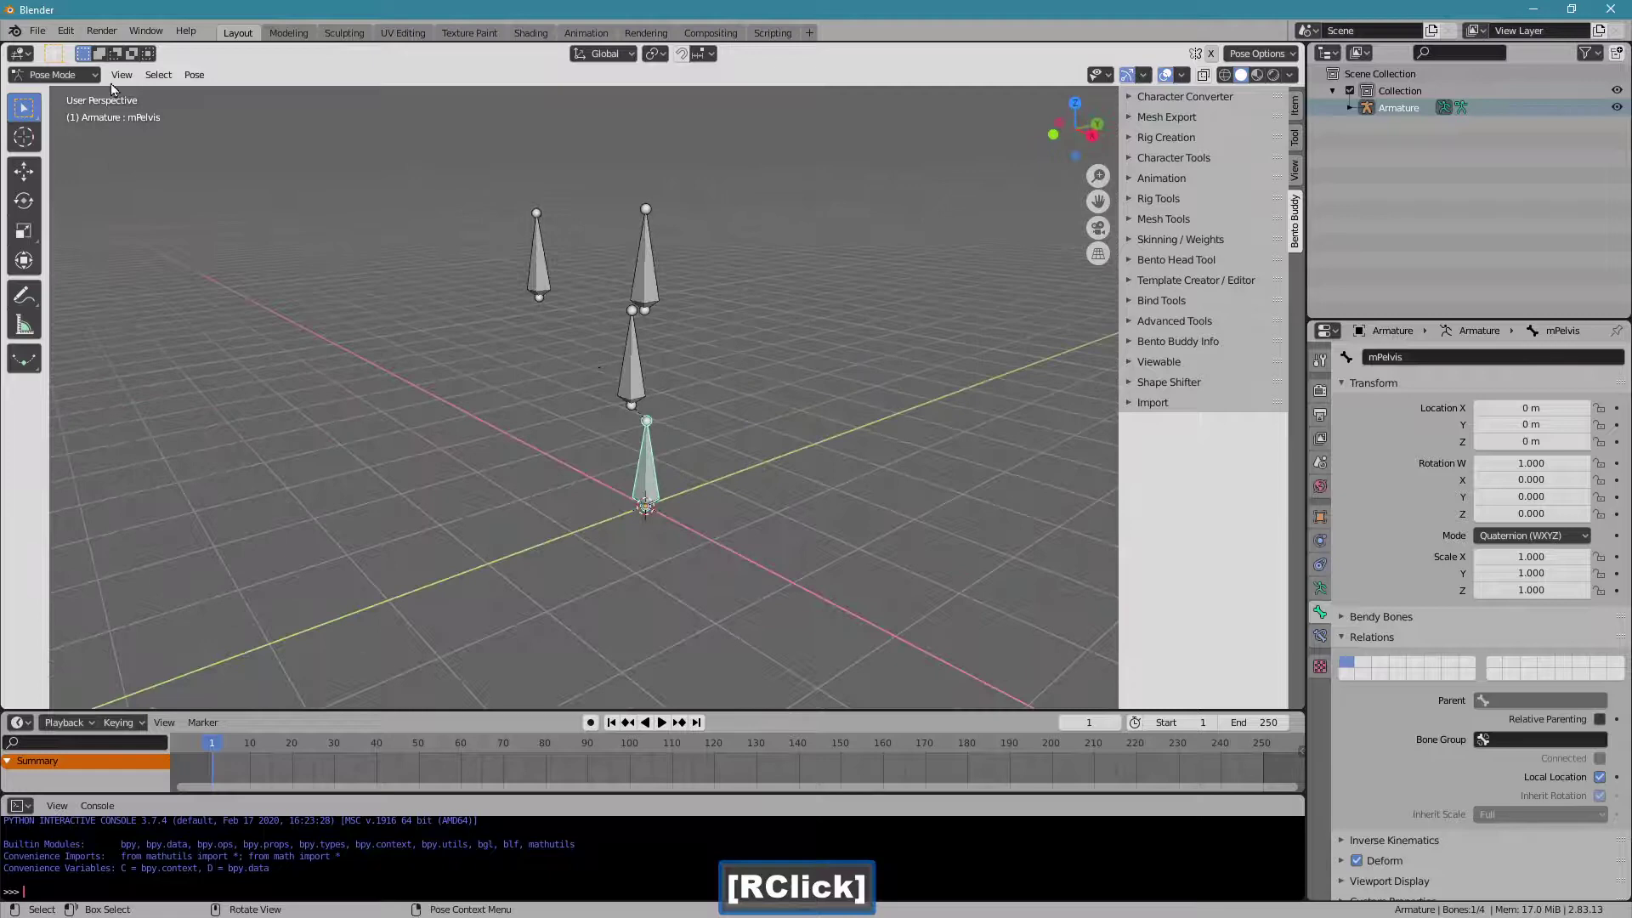
{"action": "left_click", "coordinate": [86, 80]}
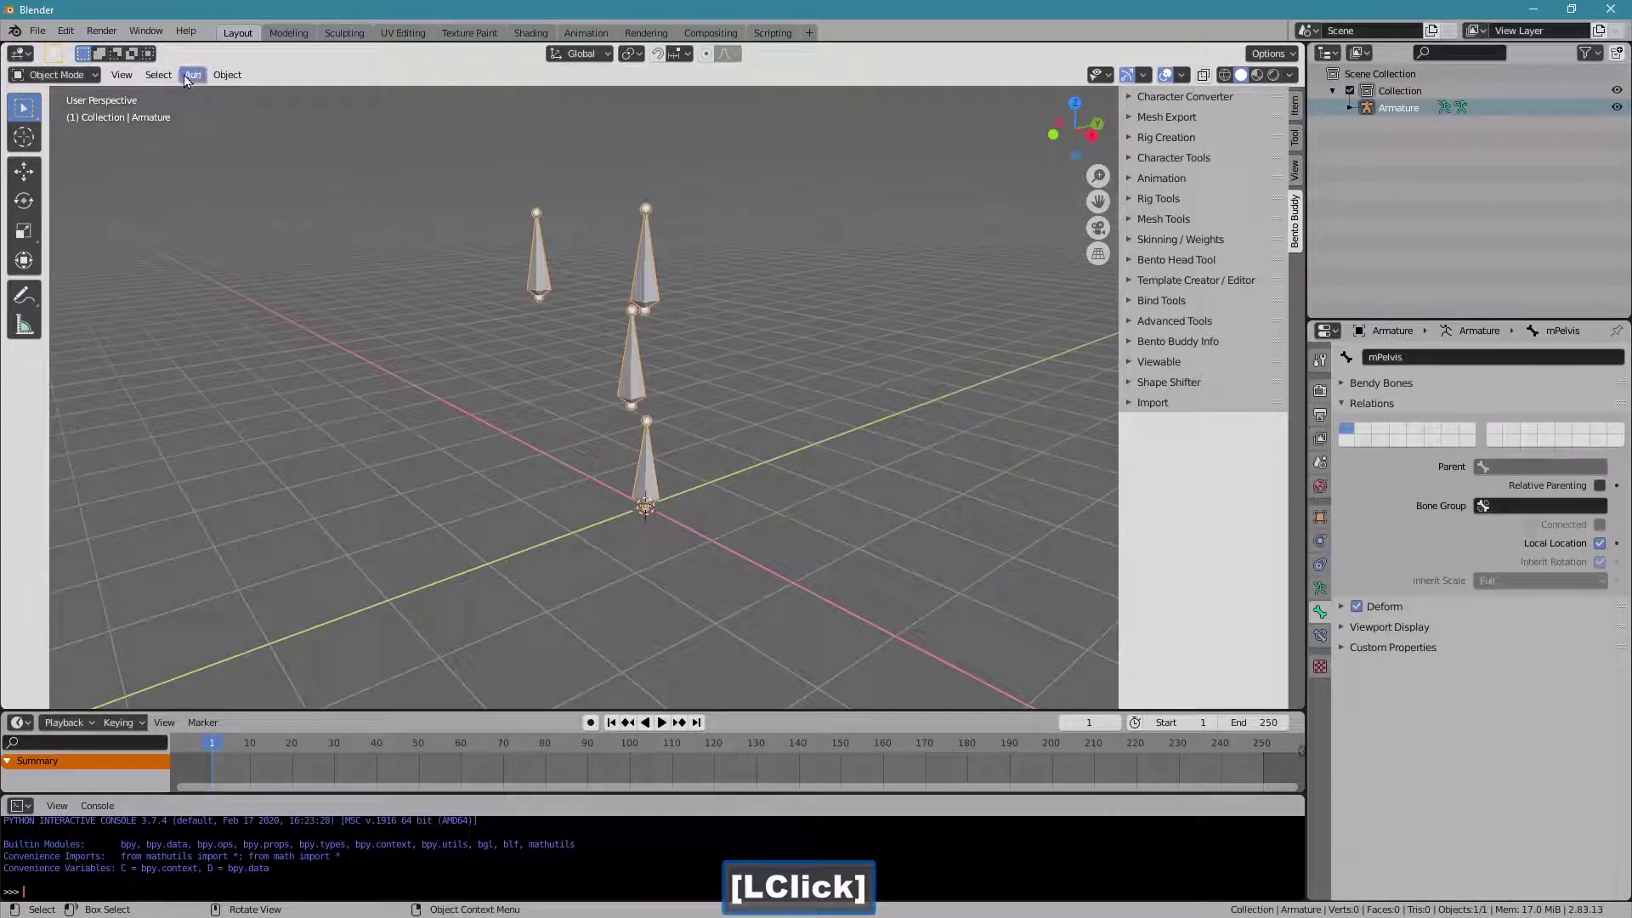
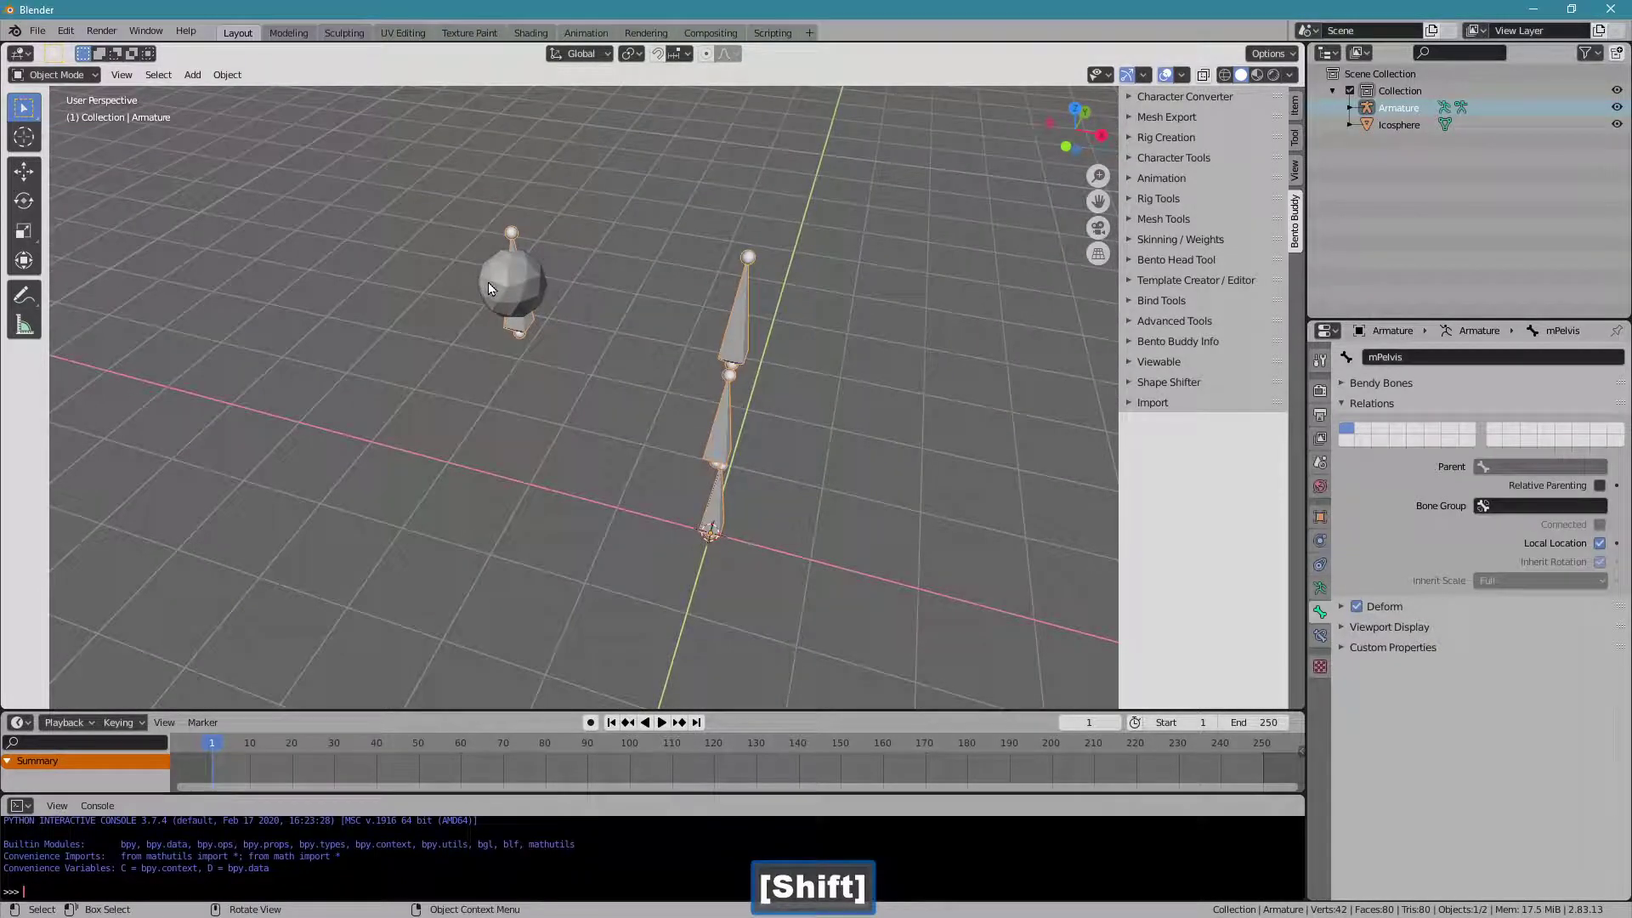
Select the Icosphere as the active object.
{"action": "left_click", "coordinate": [492, 292]}
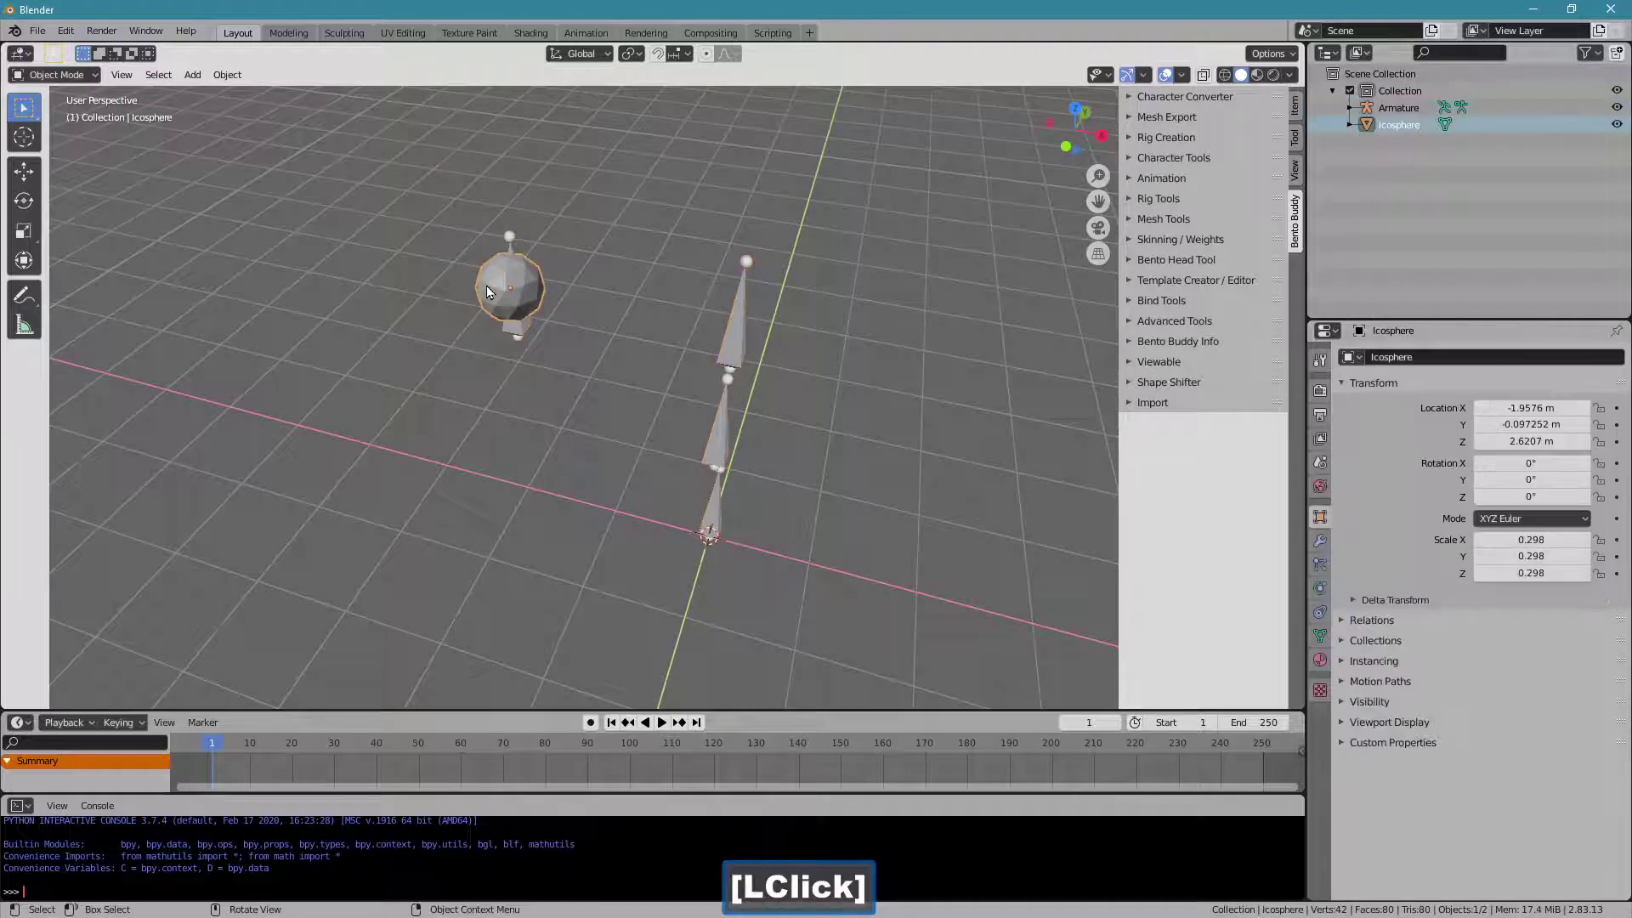
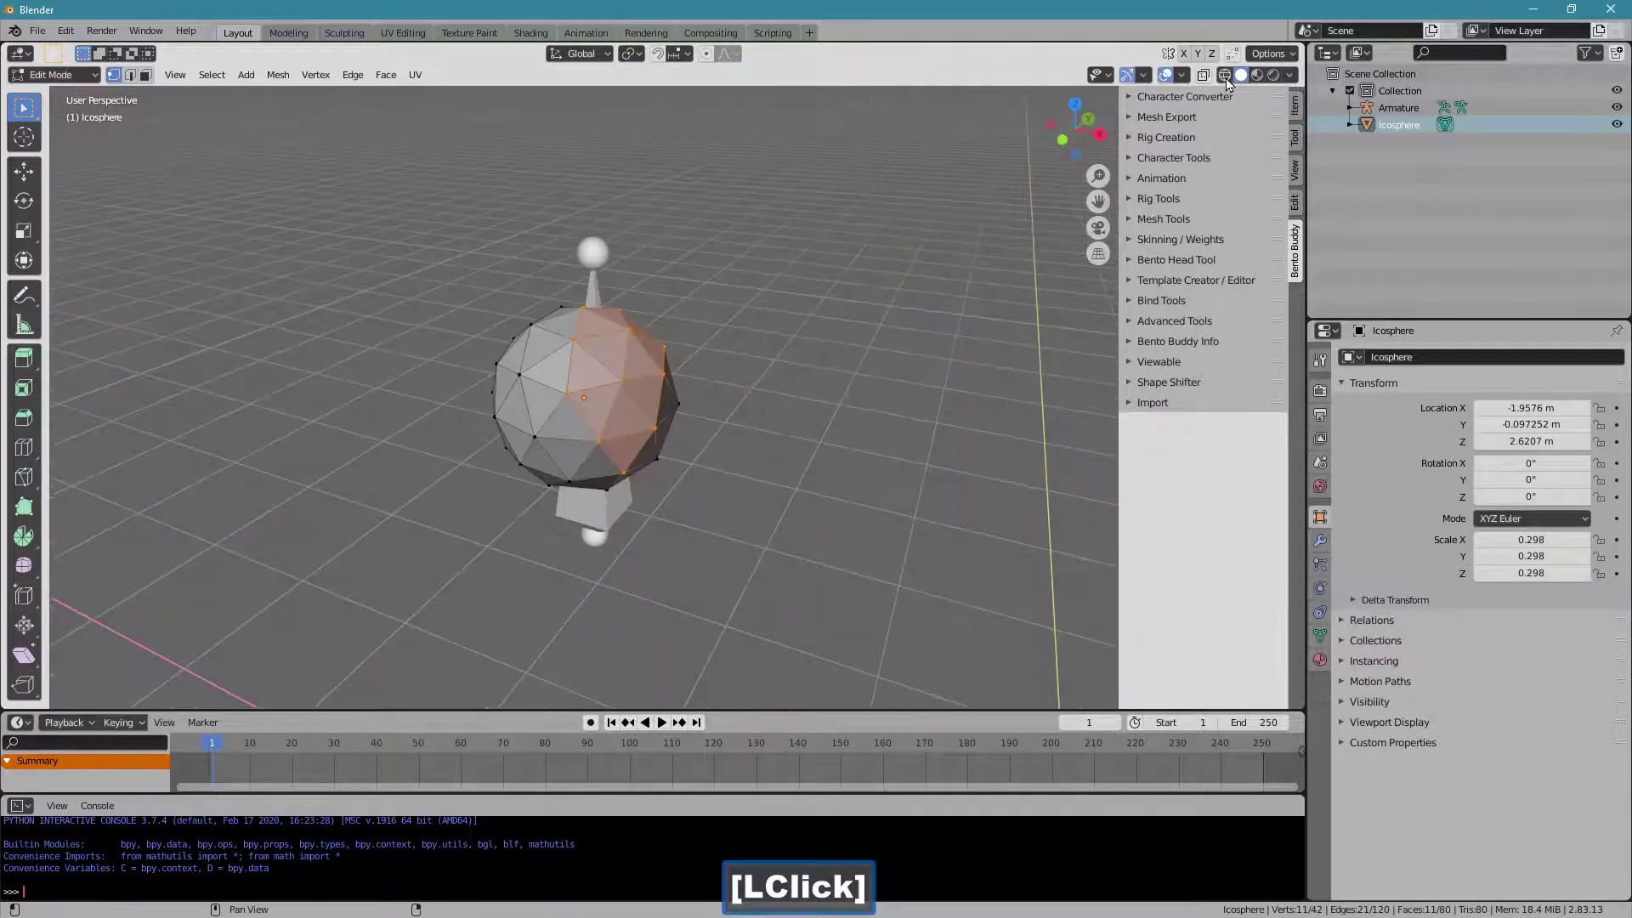
Create a vertex group on the Icosphere named mWingsRoot.
{"action": "left_click", "coordinate": [594, 394]}
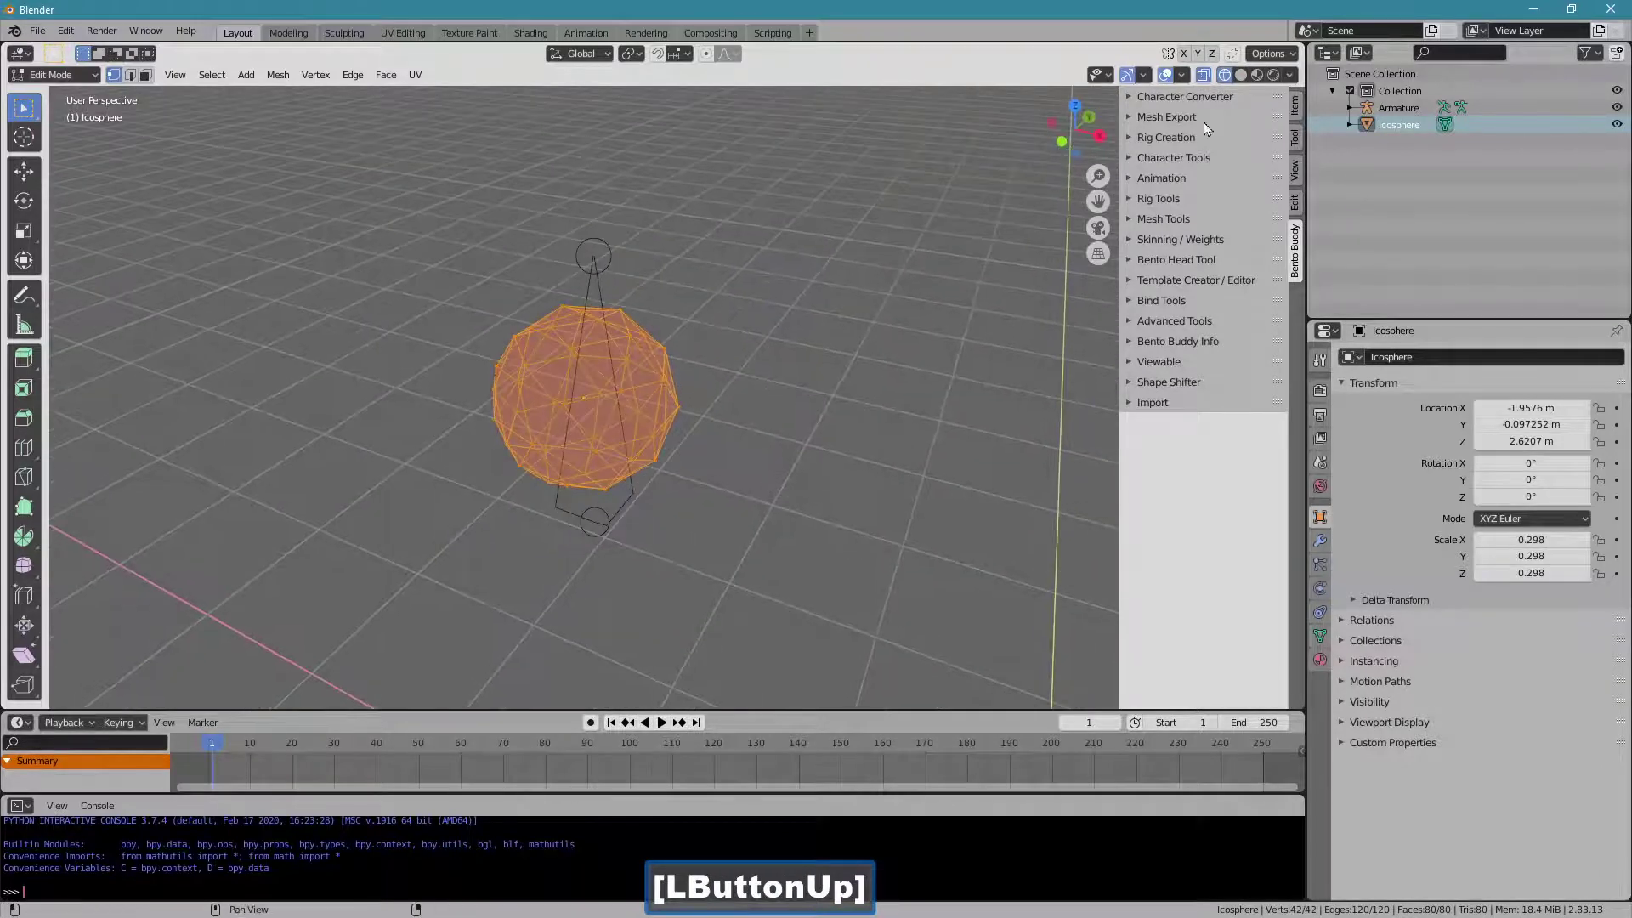
{"action": "left_click", "coordinate": [1242, 82]}
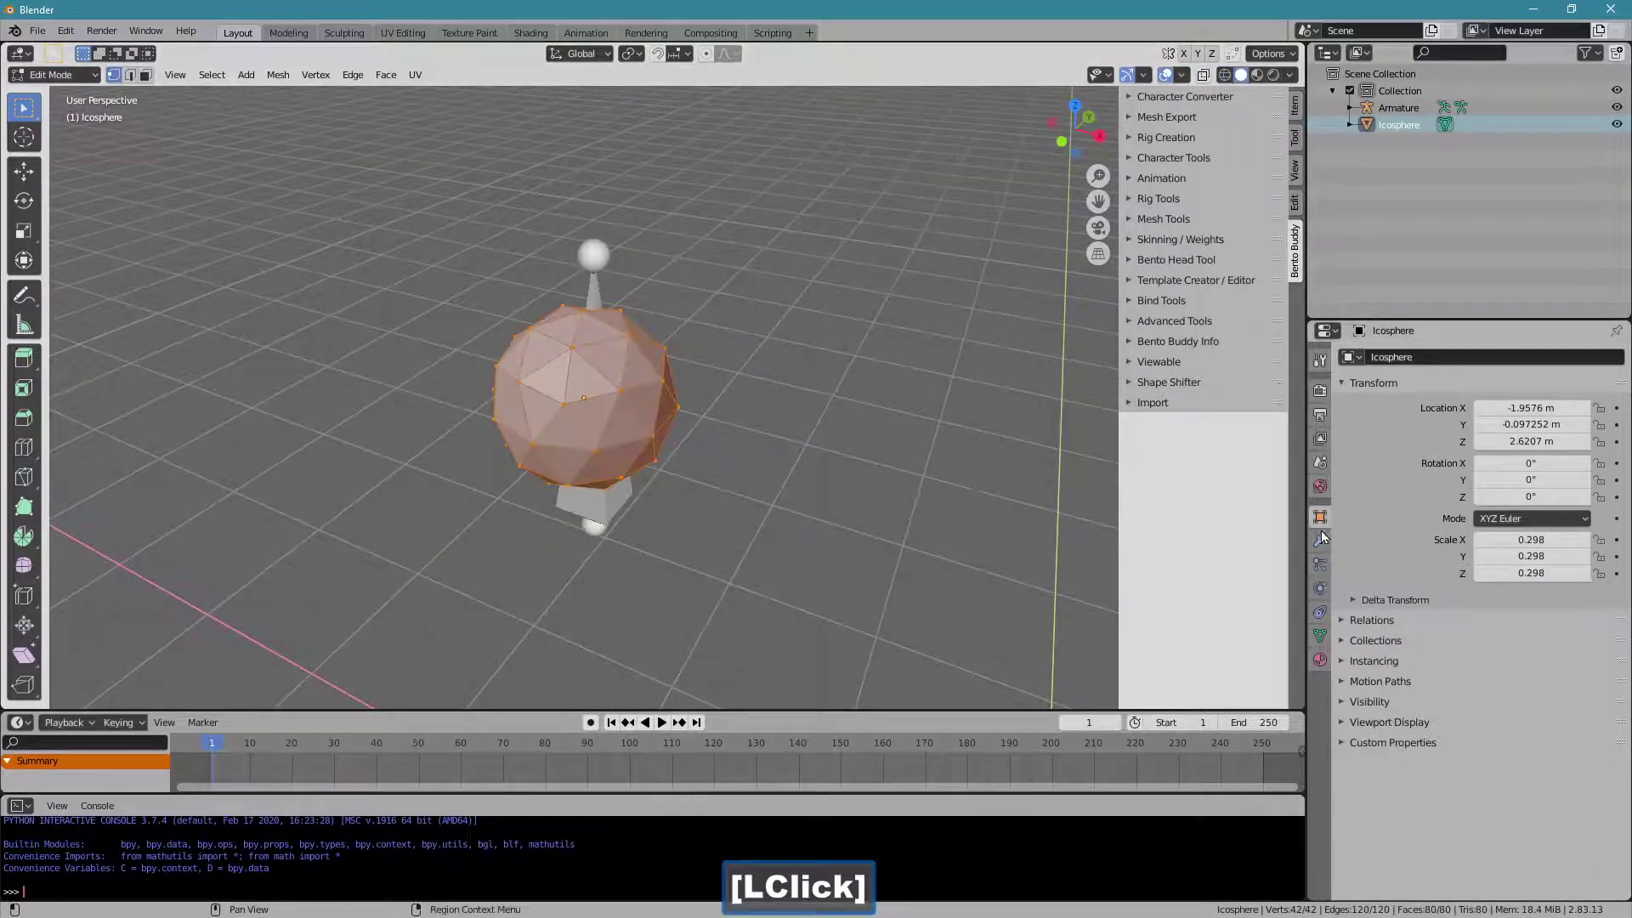
{"action": "left_click", "coordinate": [1328, 636]}
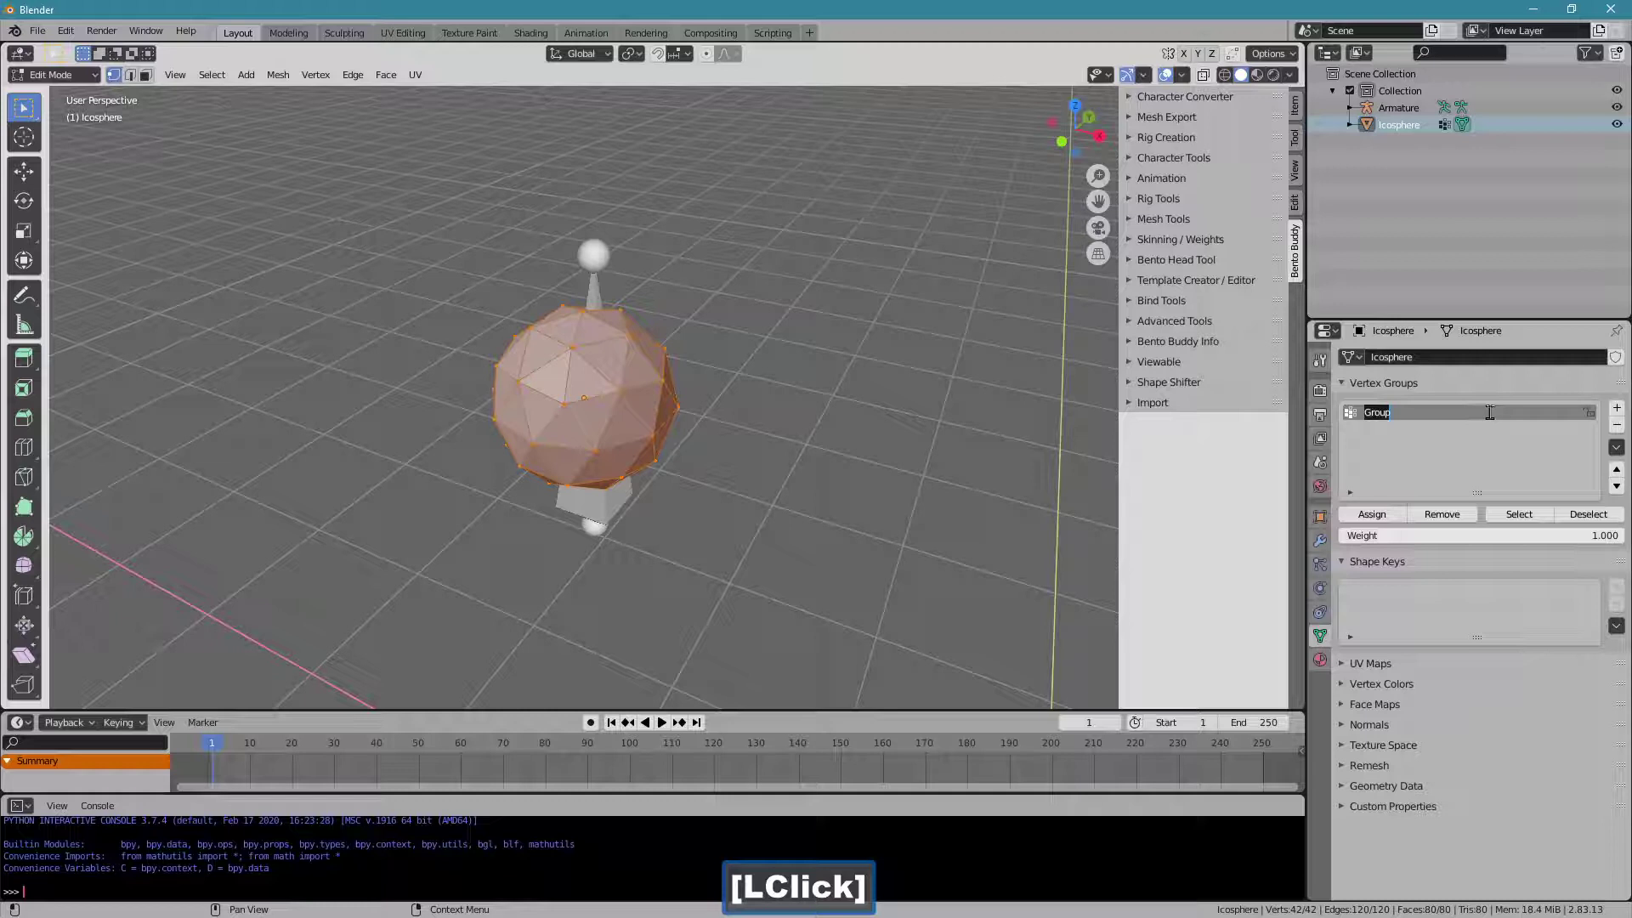
{"action": "key", "text": "m"}
{"action": "key", "text": "shift+w"}
{"action": "type", "text": "[Shift + w]ings"}
{"action": "key", "text": "shift+r"}
{"action": "type", "text": "[Shift + r]oot"}
{"action": "key", "text": "Return"}
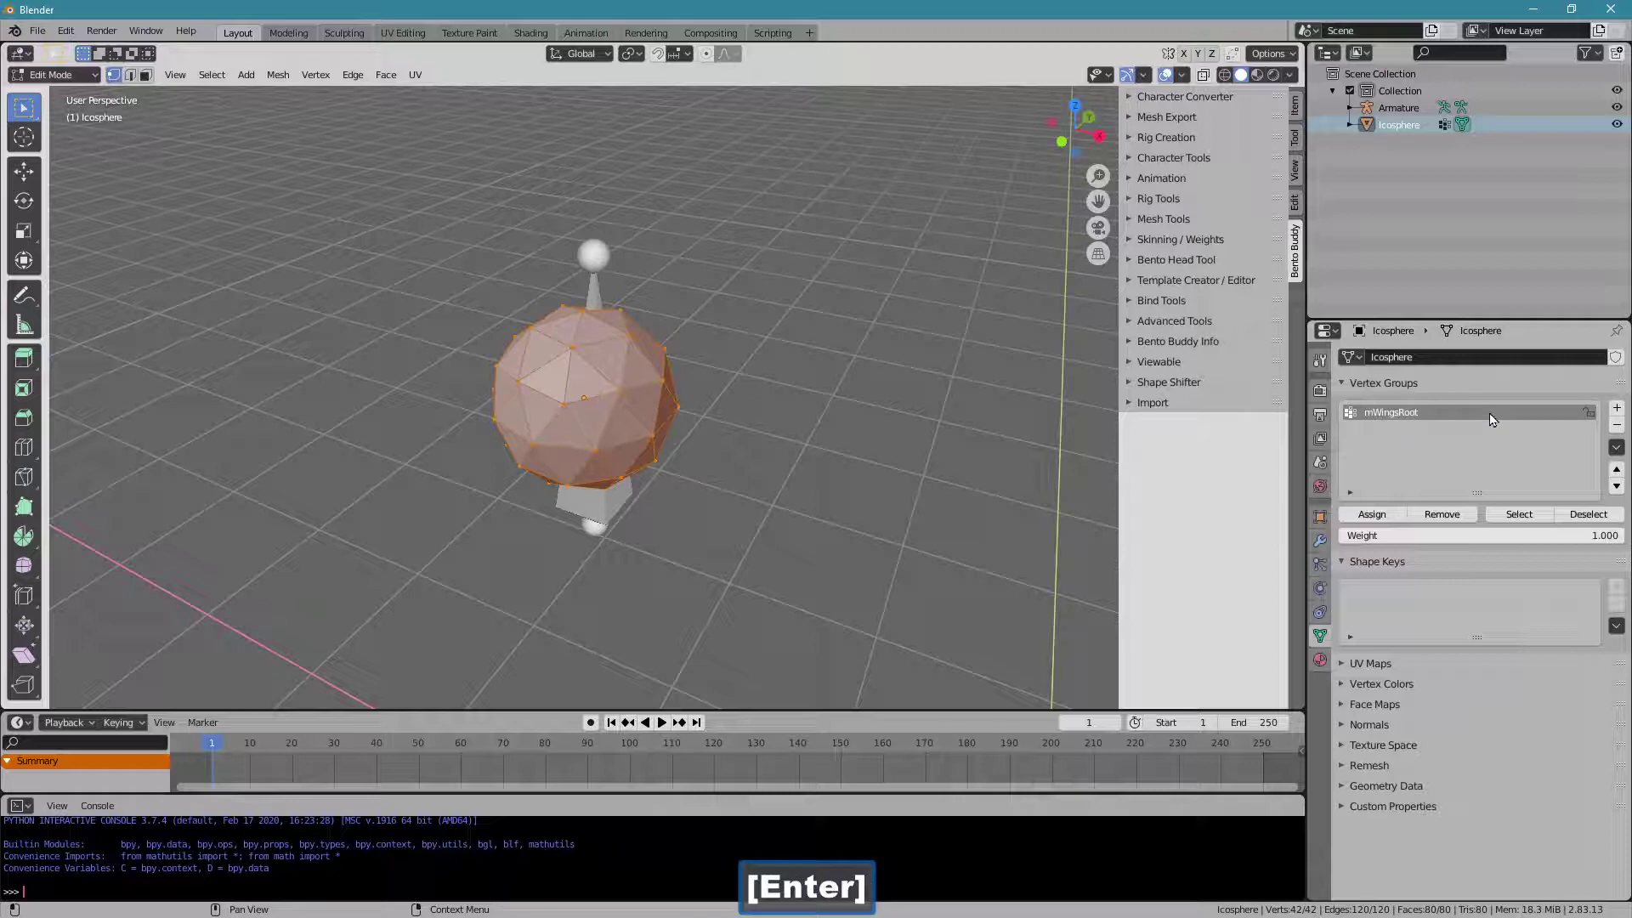
{"action": "key", "text": "Return"}
Assign all vertices to mWingsRoot and return to Object Mode.
{"action": "left_click", "coordinate": [1382, 519]}
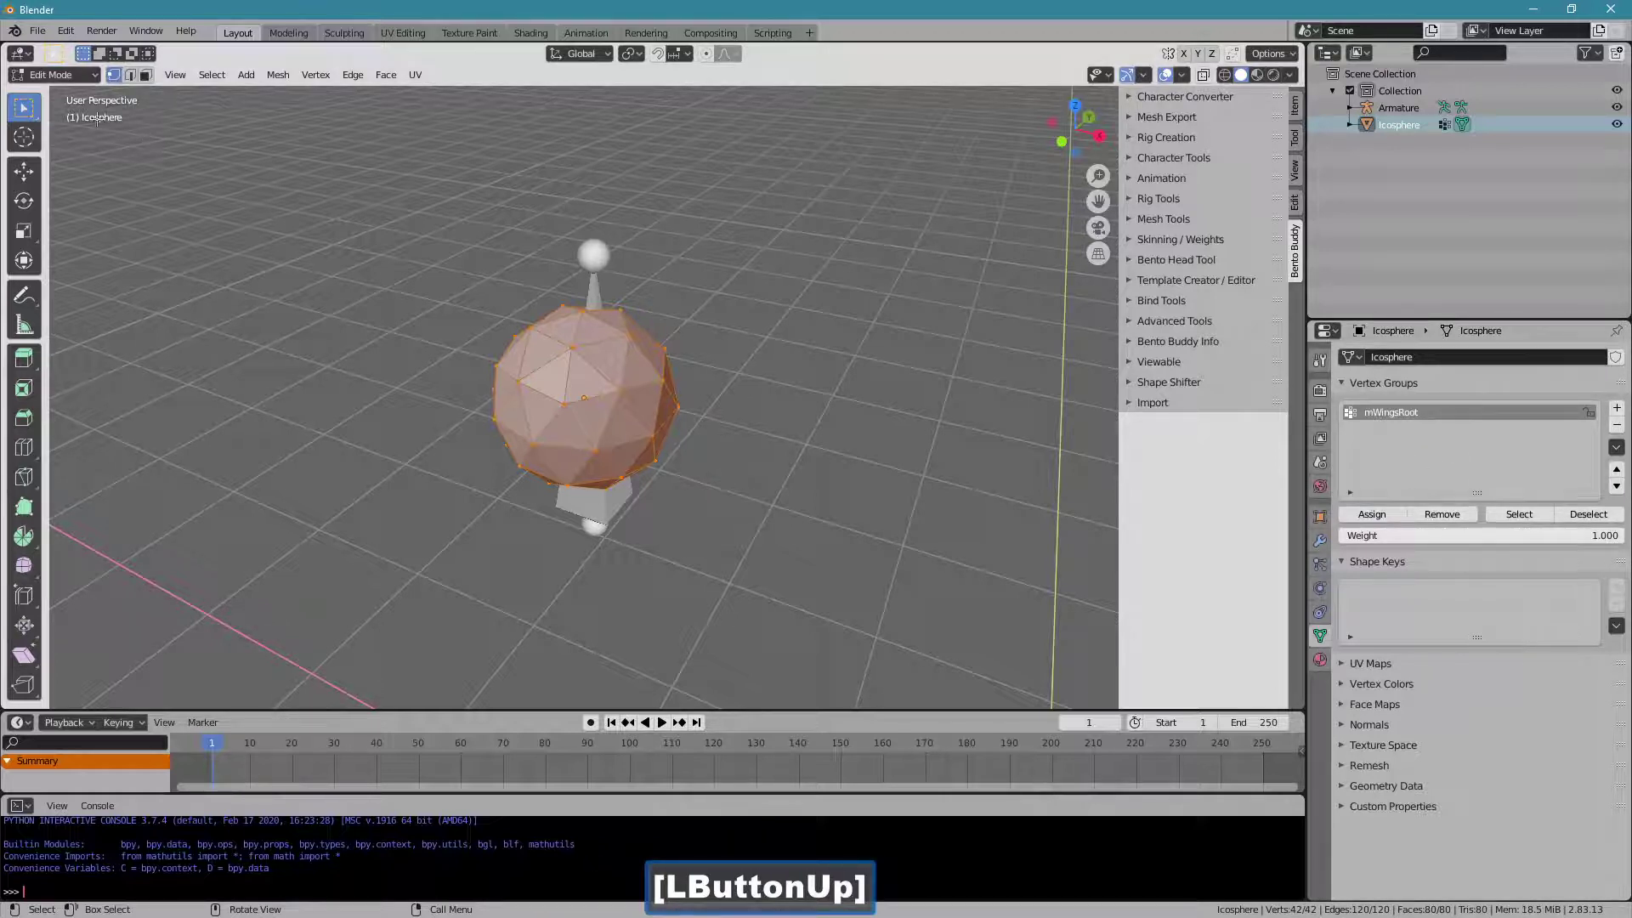
{"action": "left_click", "coordinate": [70, 78]}
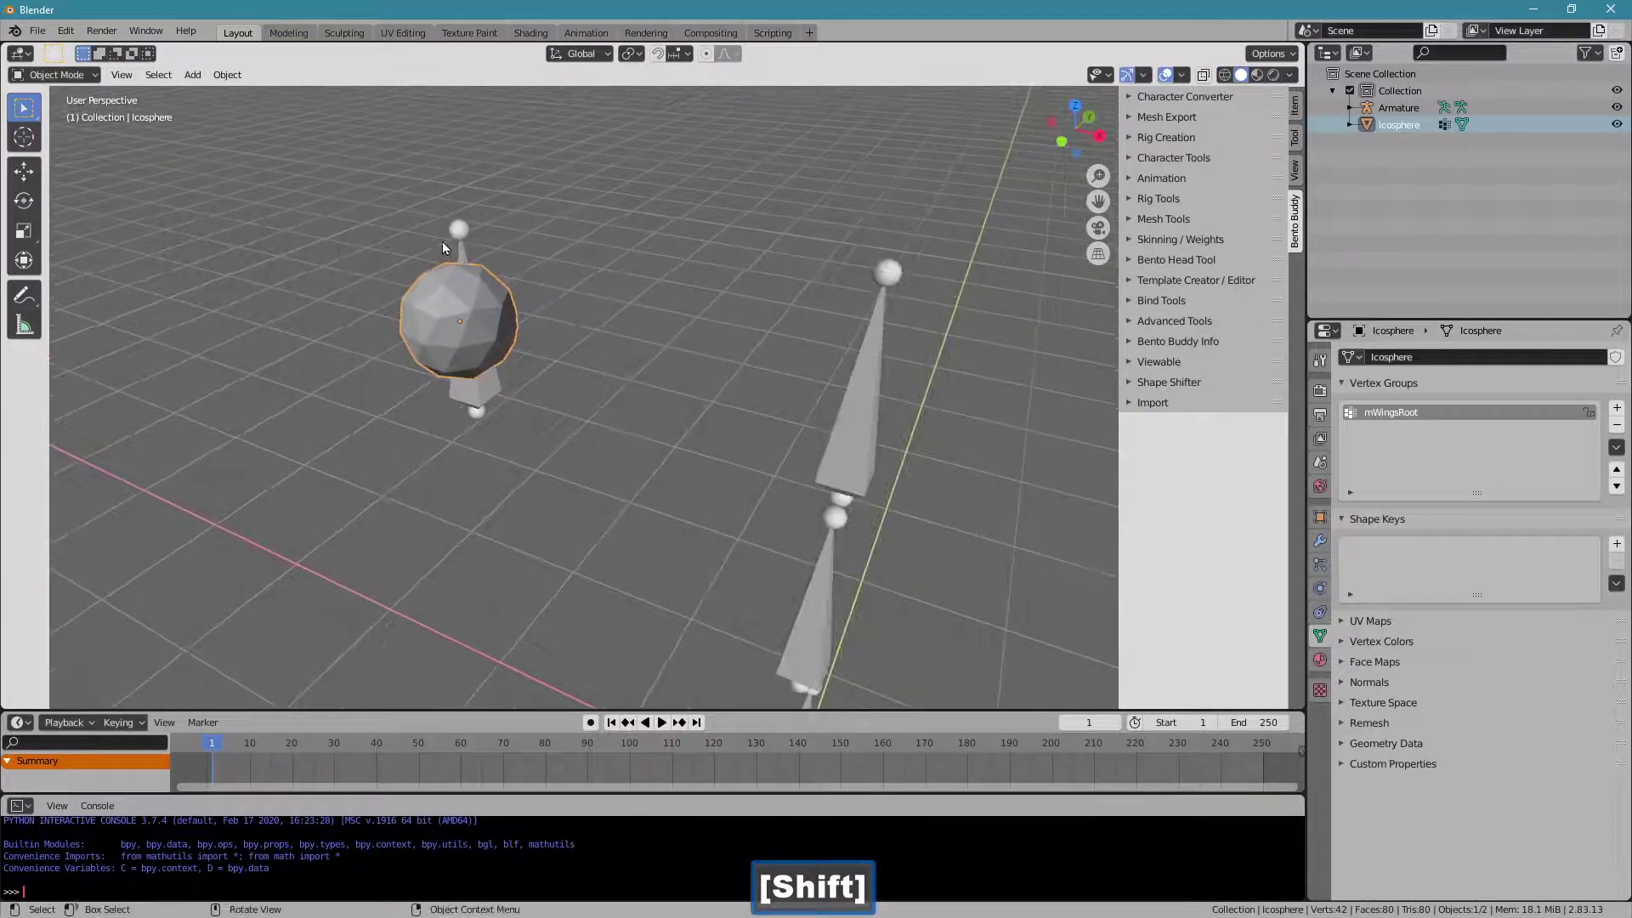
Set the Armature as the Icosphere's parent via the Relations eyedropper.
{"action": "left_click", "coordinate": [457, 234]}
{"action": "key", "text": "ctrl+g"}
{"action": "right_click", "coordinate": [617, 267]}
{"action": "left_click", "coordinate": [711, 415]}
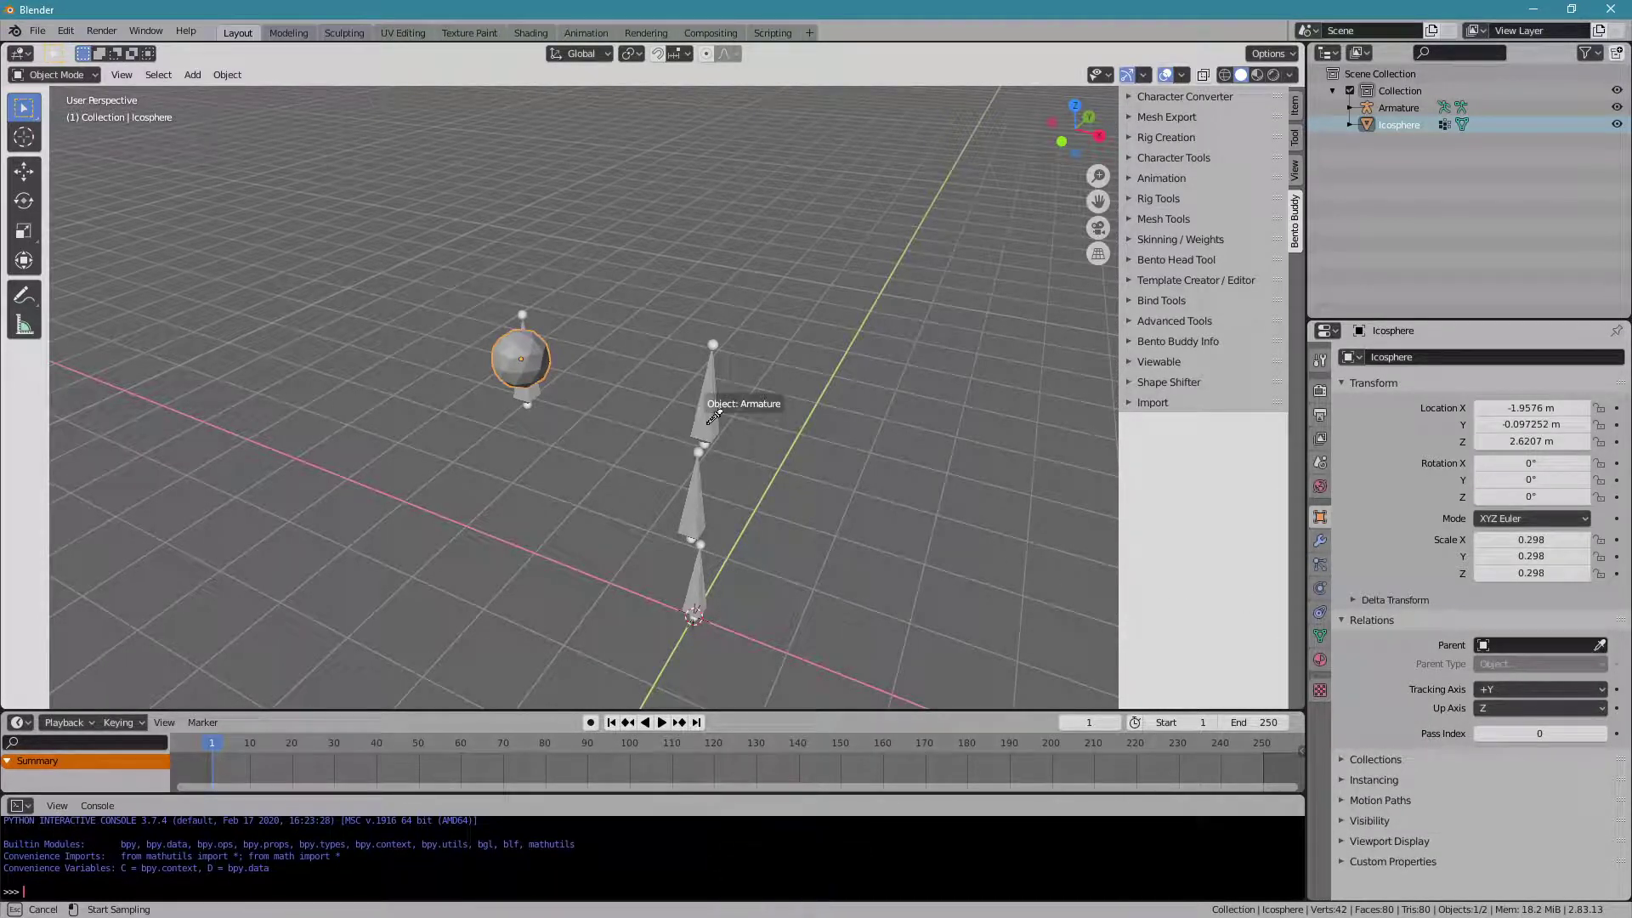
{"action": "left_click", "coordinate": [715, 429]}
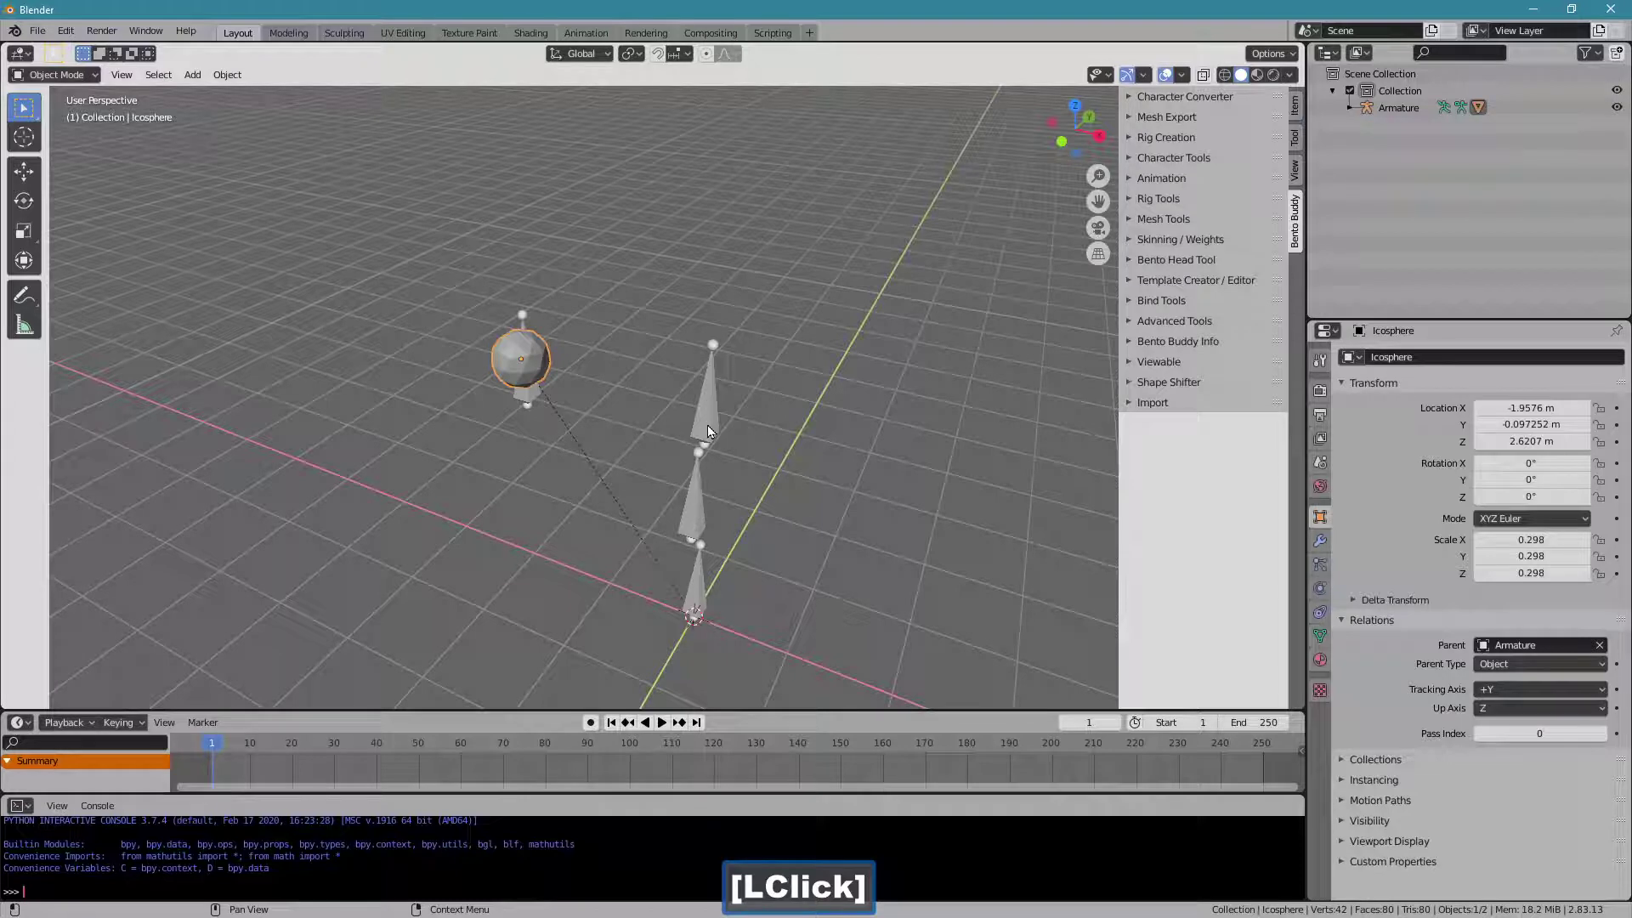
Apply all transforms to the Icosphere and select the Armature again.
{"action": "key", "text": "g"}
{"action": "right_click", "coordinate": [695, 362]}
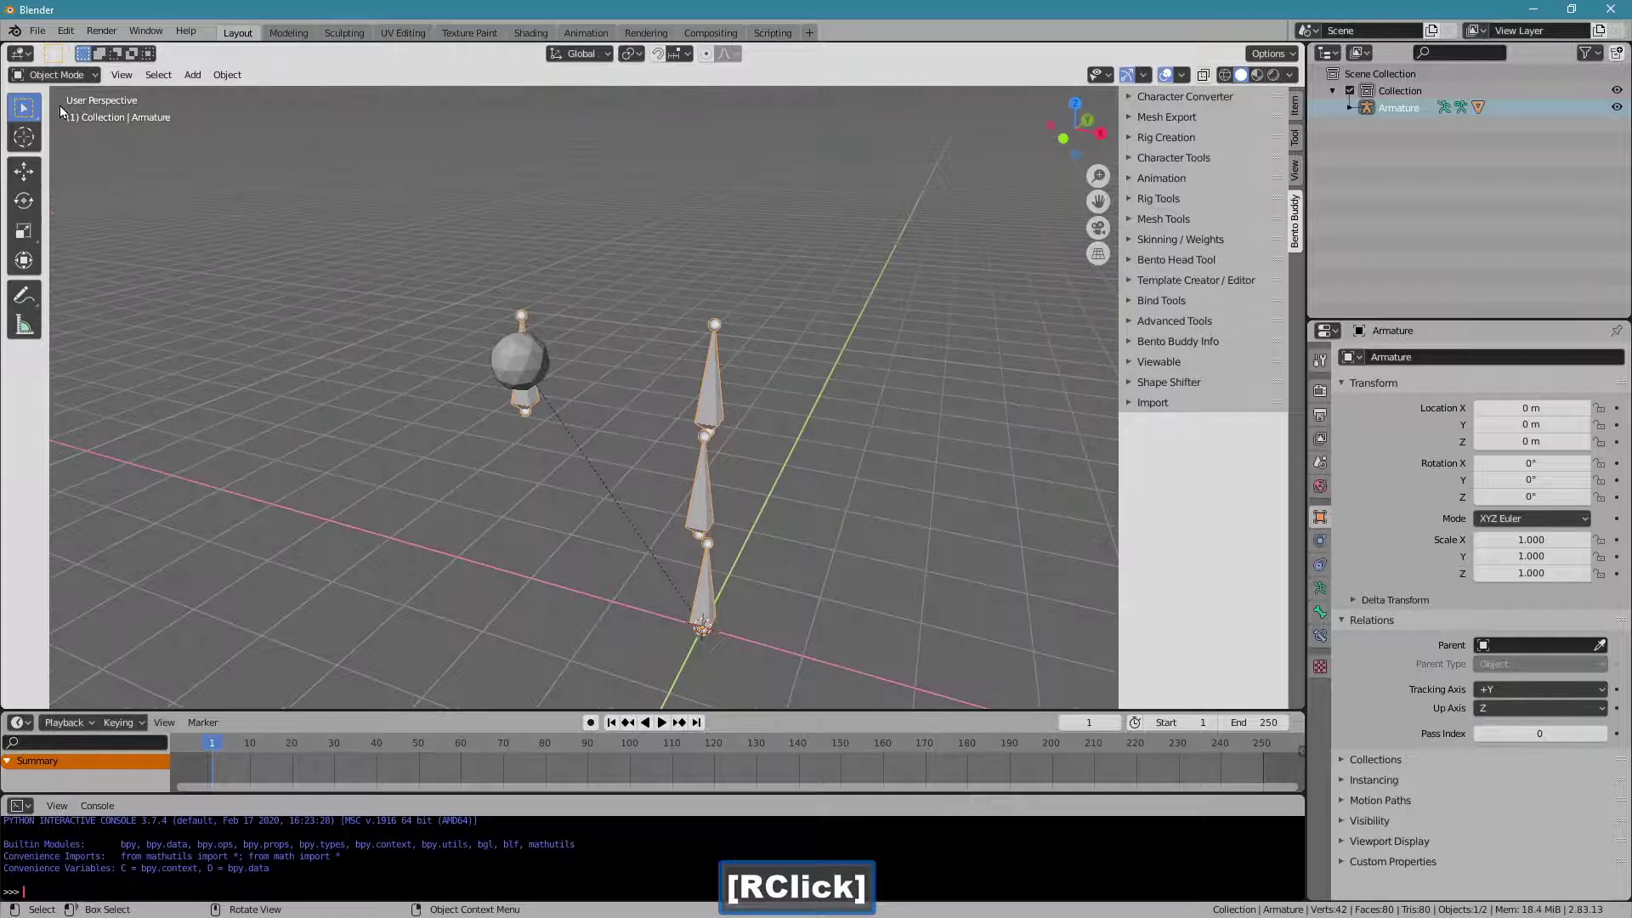
{"action": "right_click", "coordinate": [48, 80]}
{"action": "left_click", "coordinate": [48, 80]}
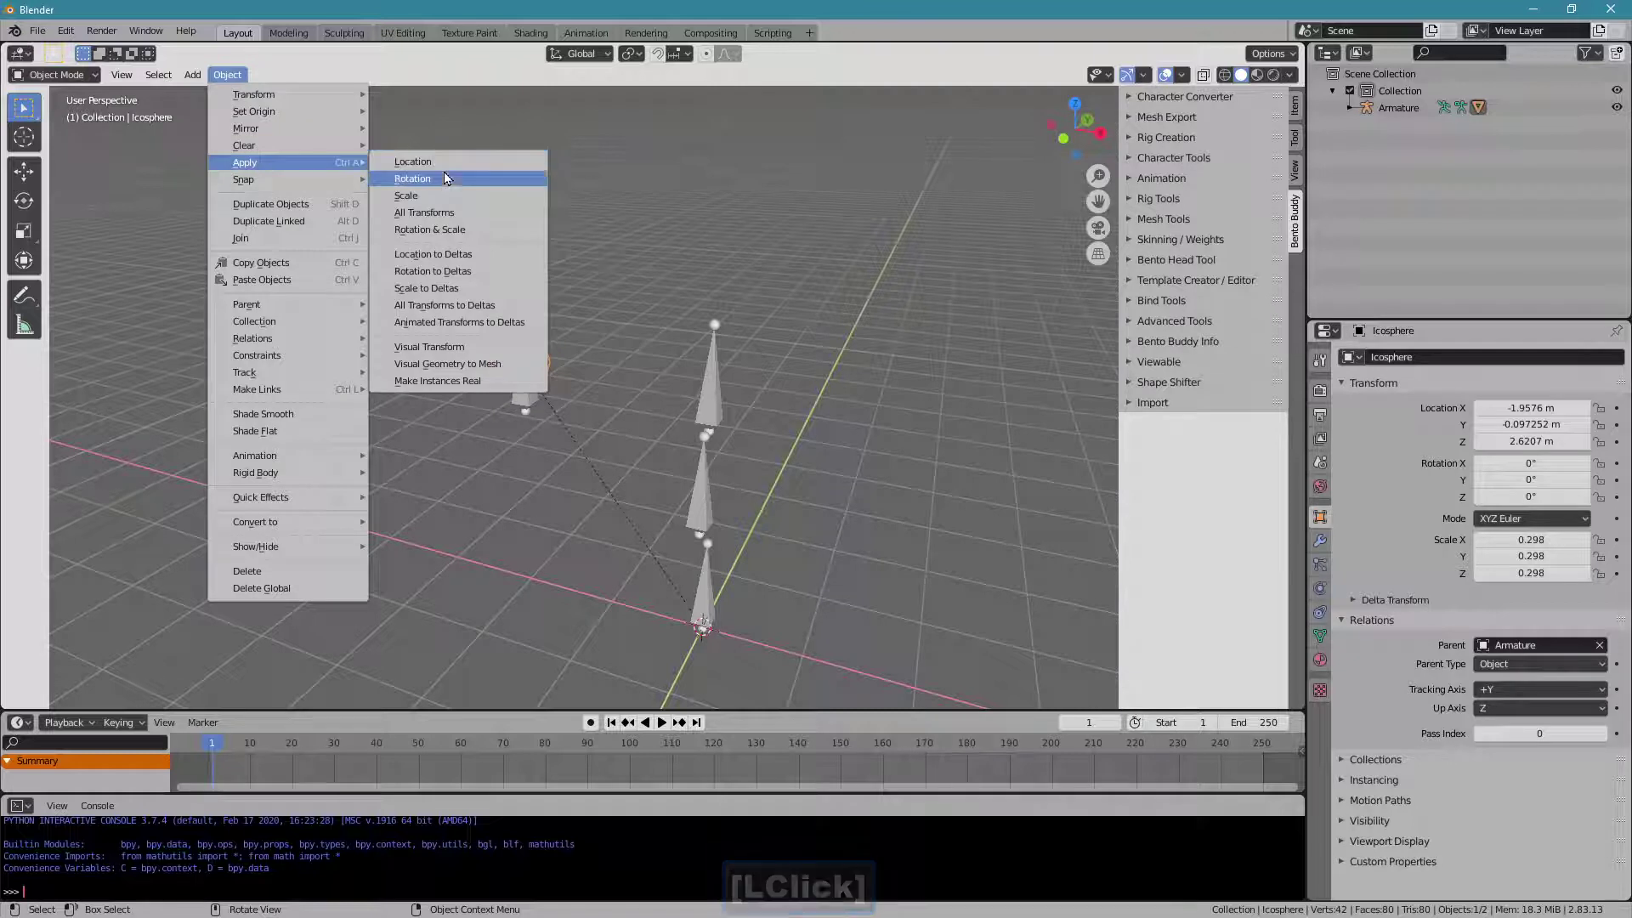
{"action": "left_click", "coordinate": [532, 223]}
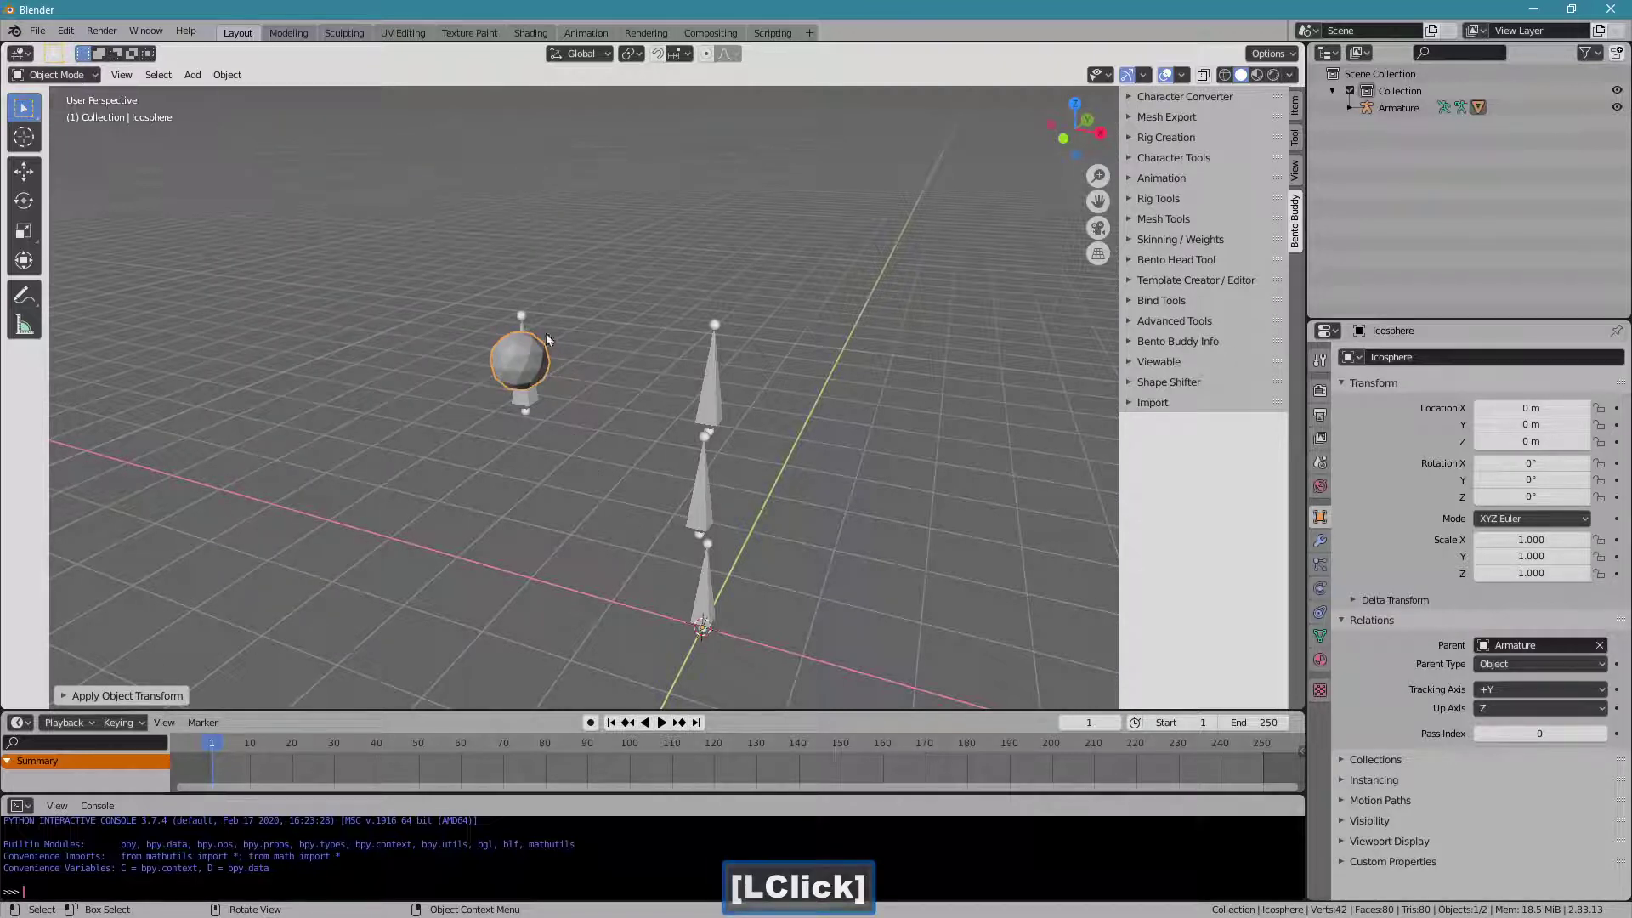
{"action": "left_click", "coordinate": [721, 400]}
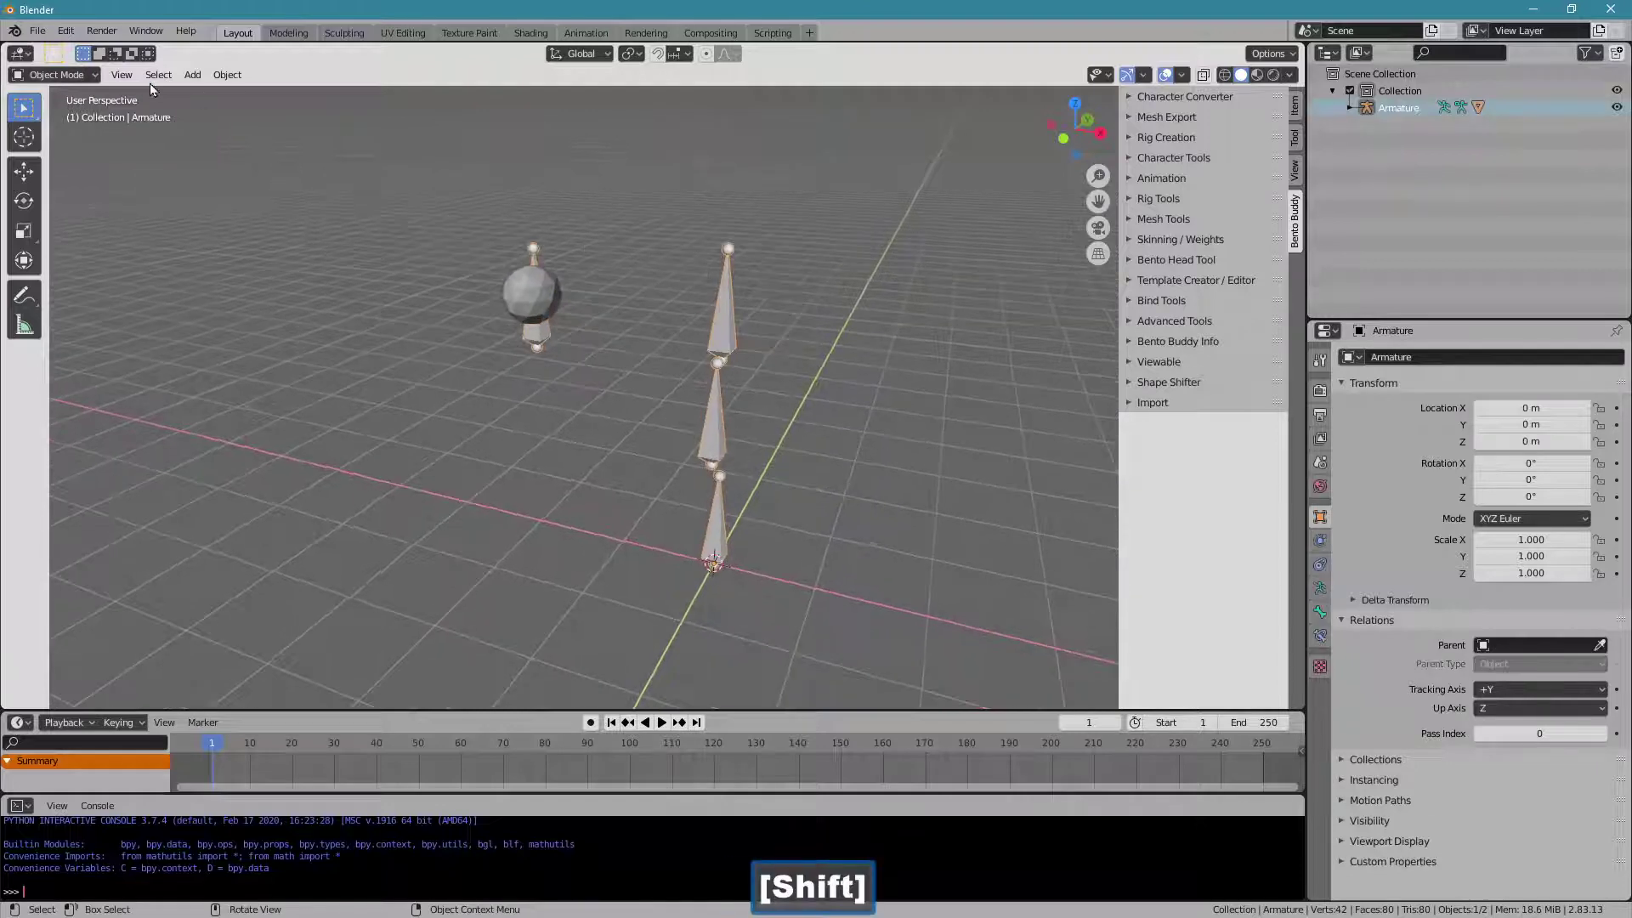
Enter Pose Mode and key the starting pose of mWingsRoot at frame 1.
{"action": "left_click", "coordinate": [85, 82]}
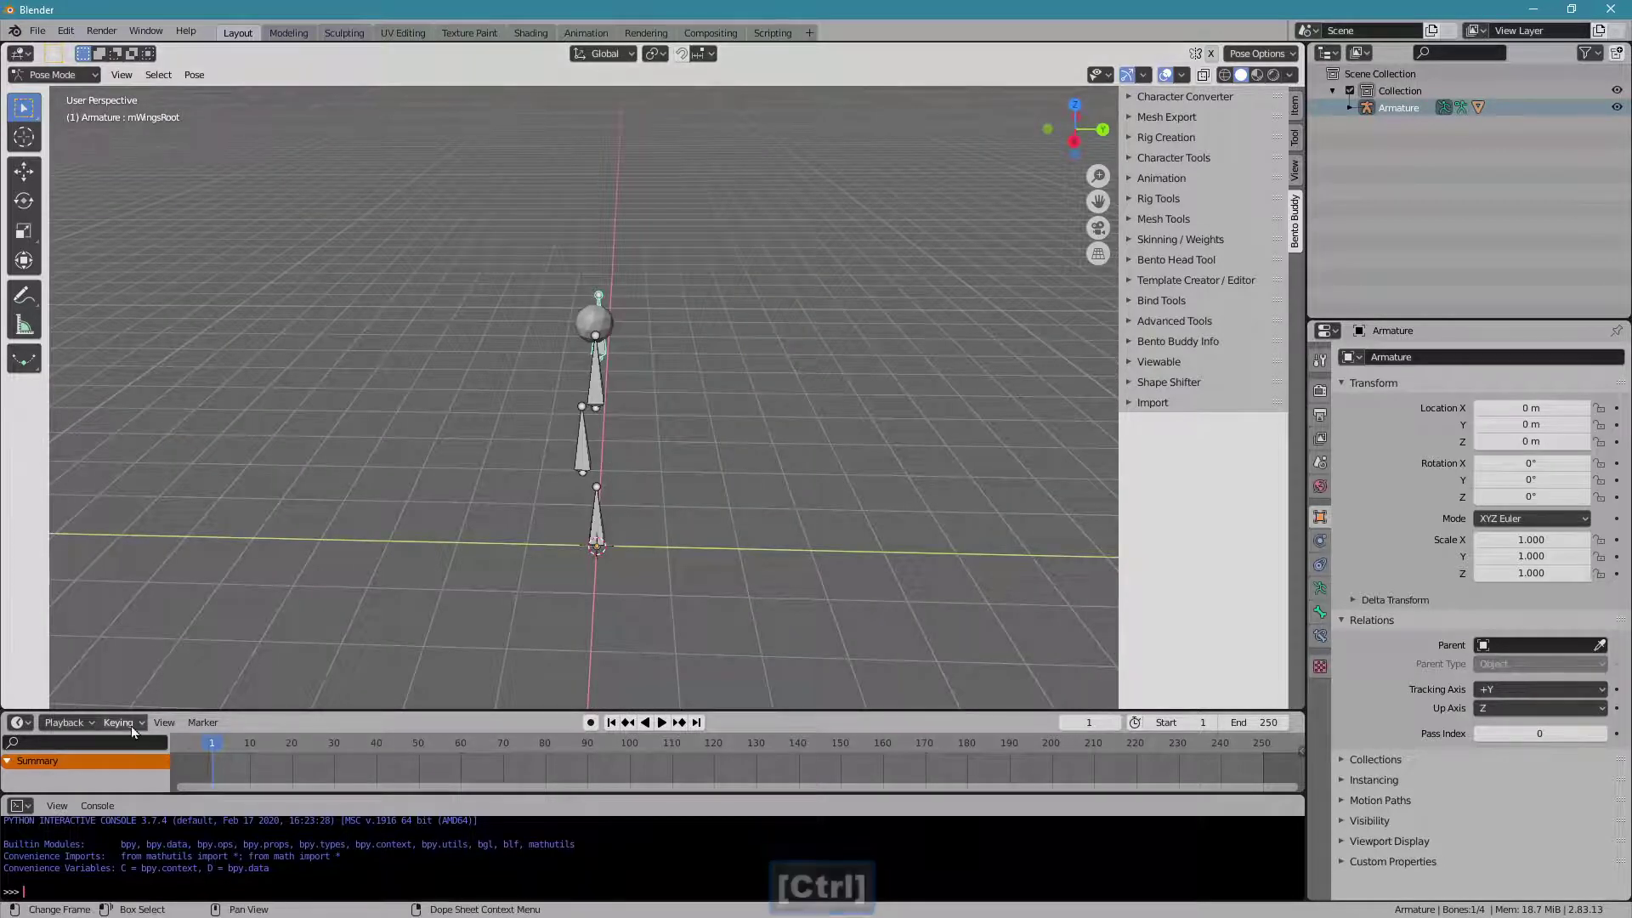
{"action": "left_click", "coordinate": [139, 725]}
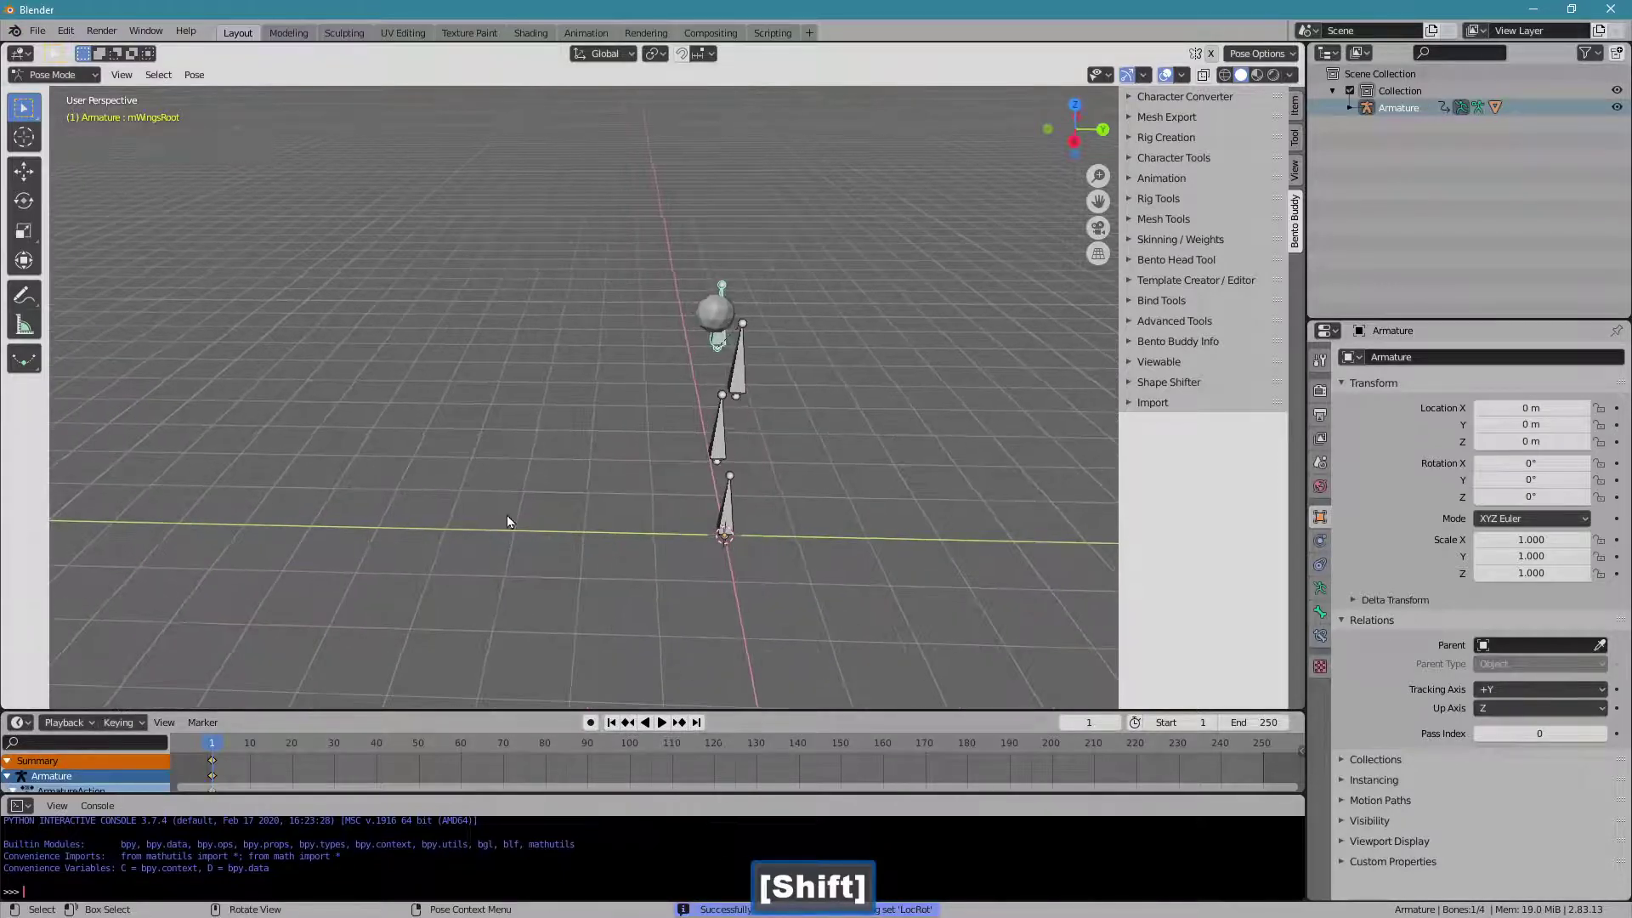
{"action": "left_click", "coordinate": [325, 753]}
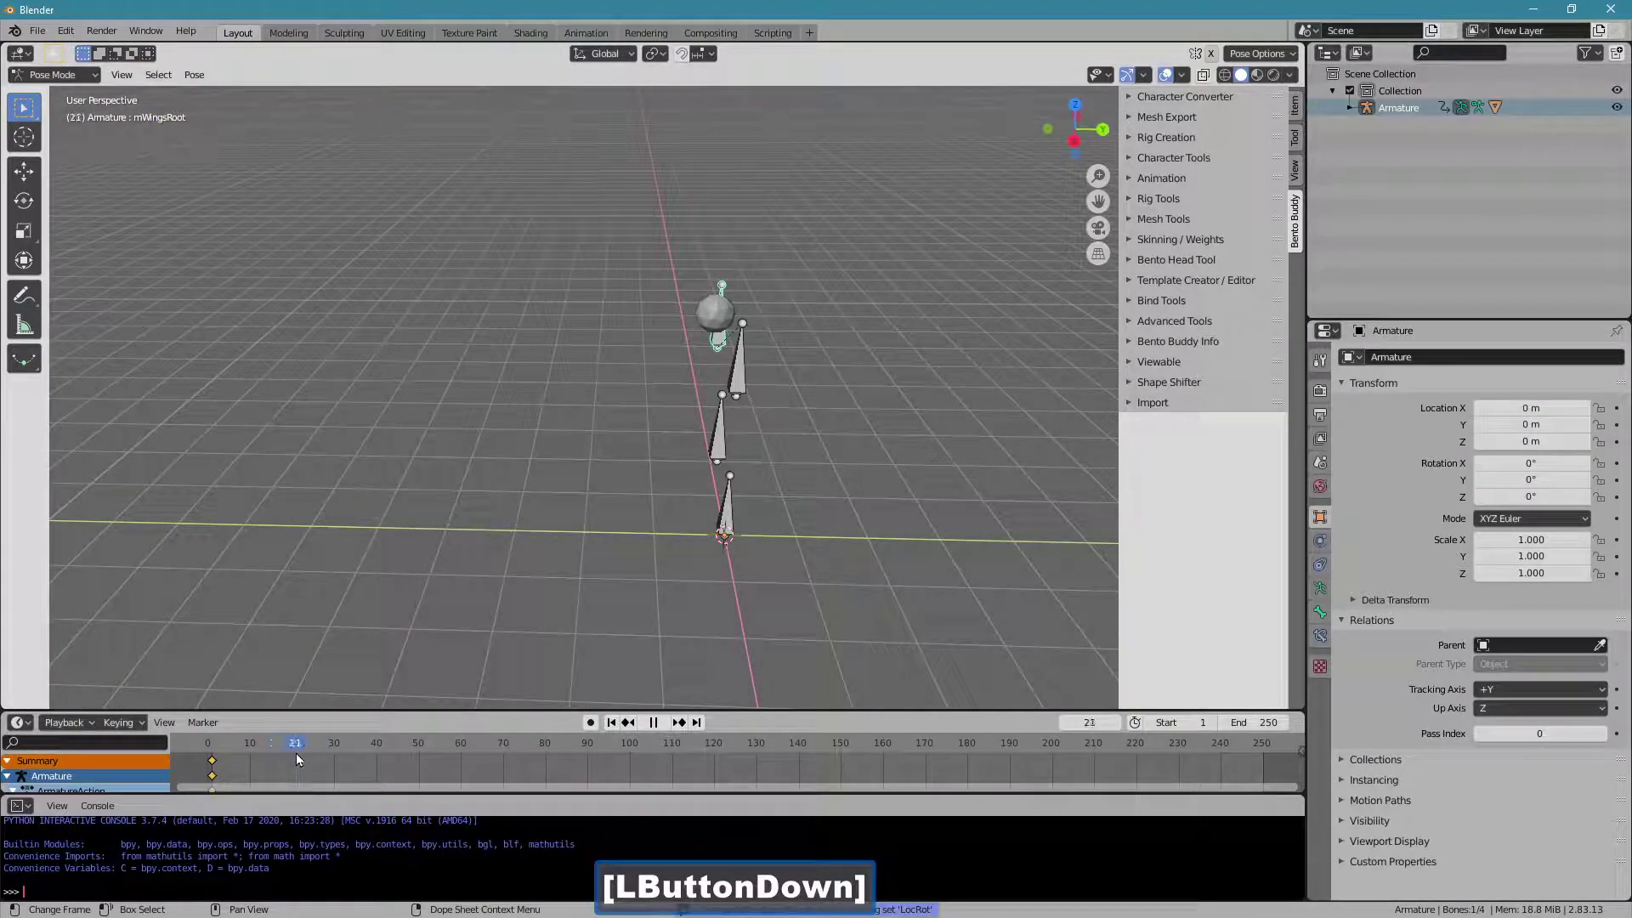
{"action": "key", "text": "g"}
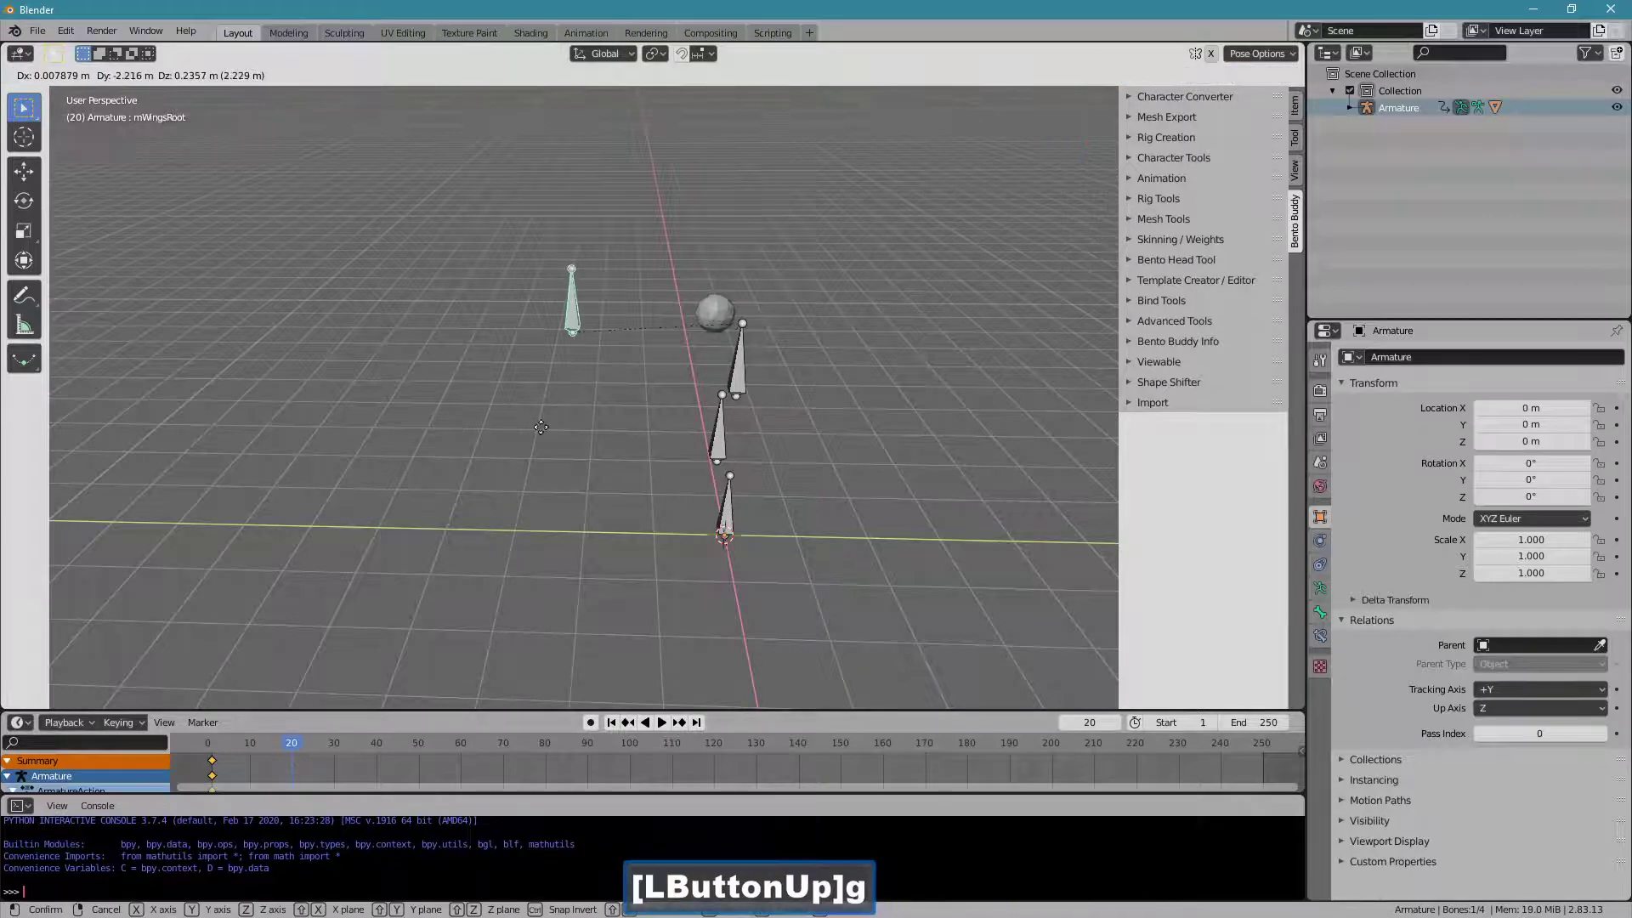
{"action": "right_click", "coordinate": [544, 435]}
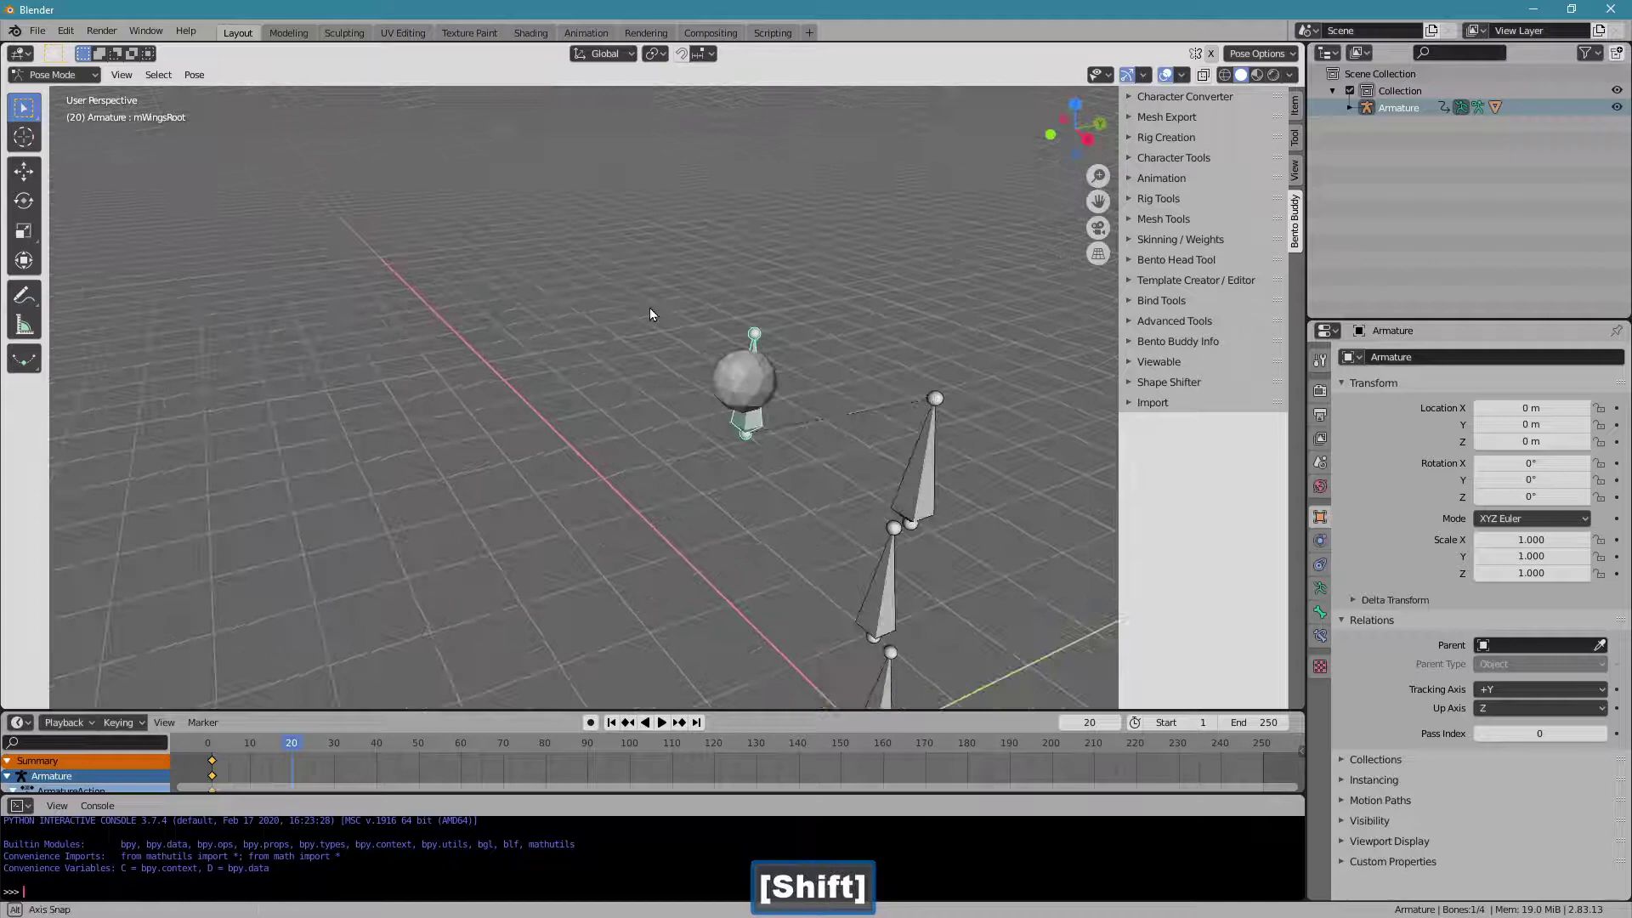
Move the mWingsRoot bone to a new position around frame 20, carrying the sphere along.
{"action": "left_click", "coordinate": [91, 83]}
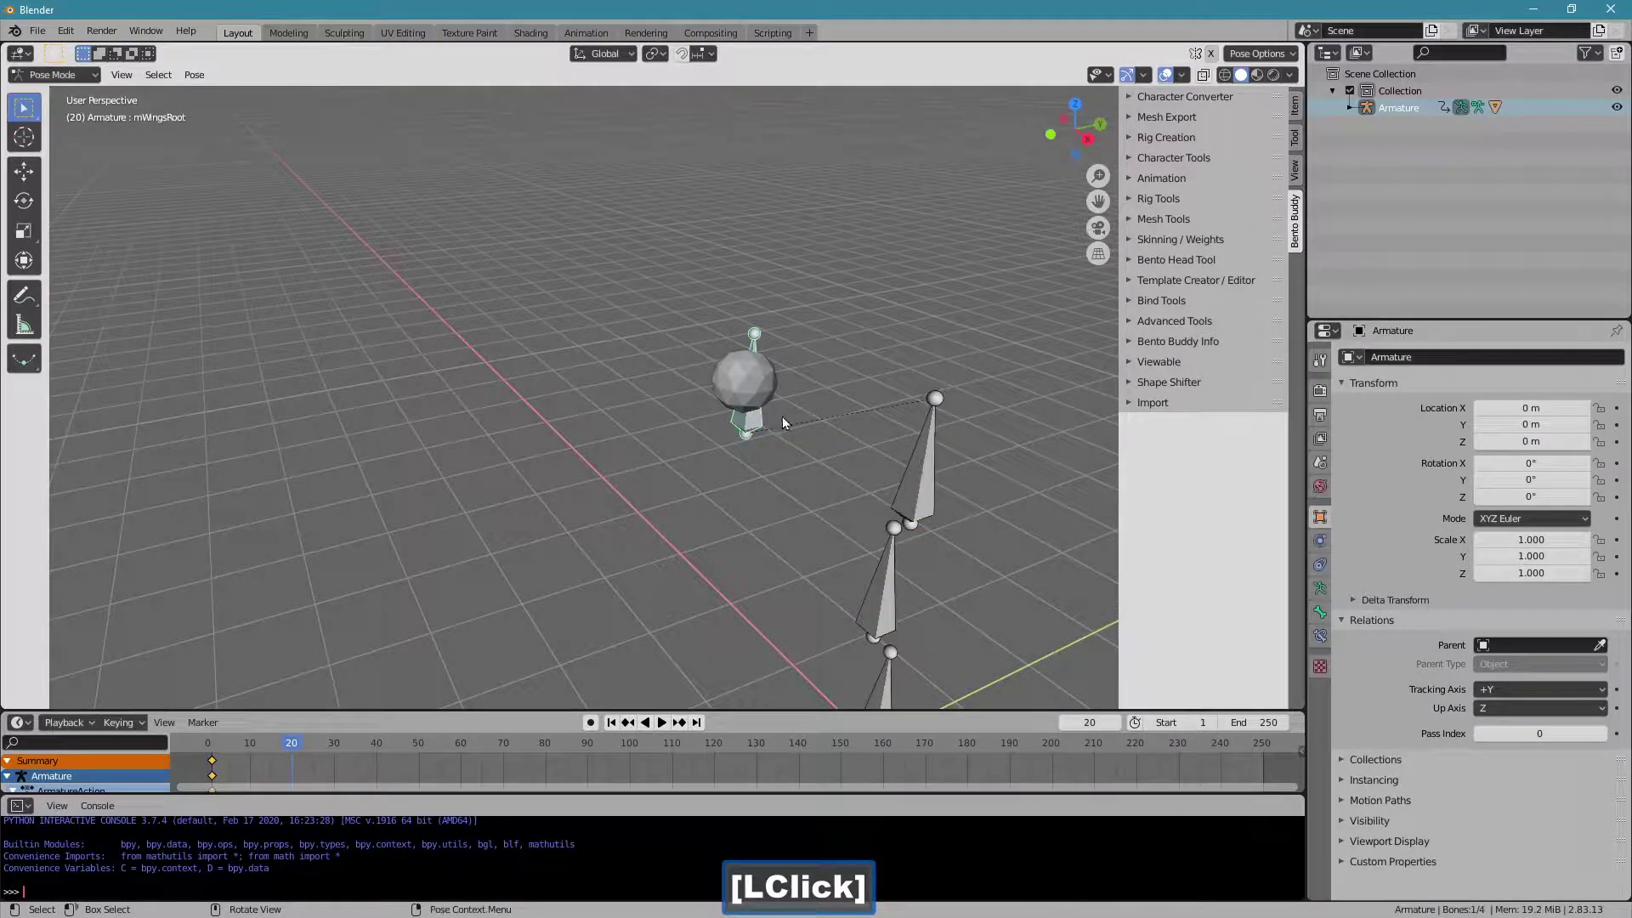
{"action": "key", "text": "g"}
{"action": "left_click", "coordinate": [527, 355]}
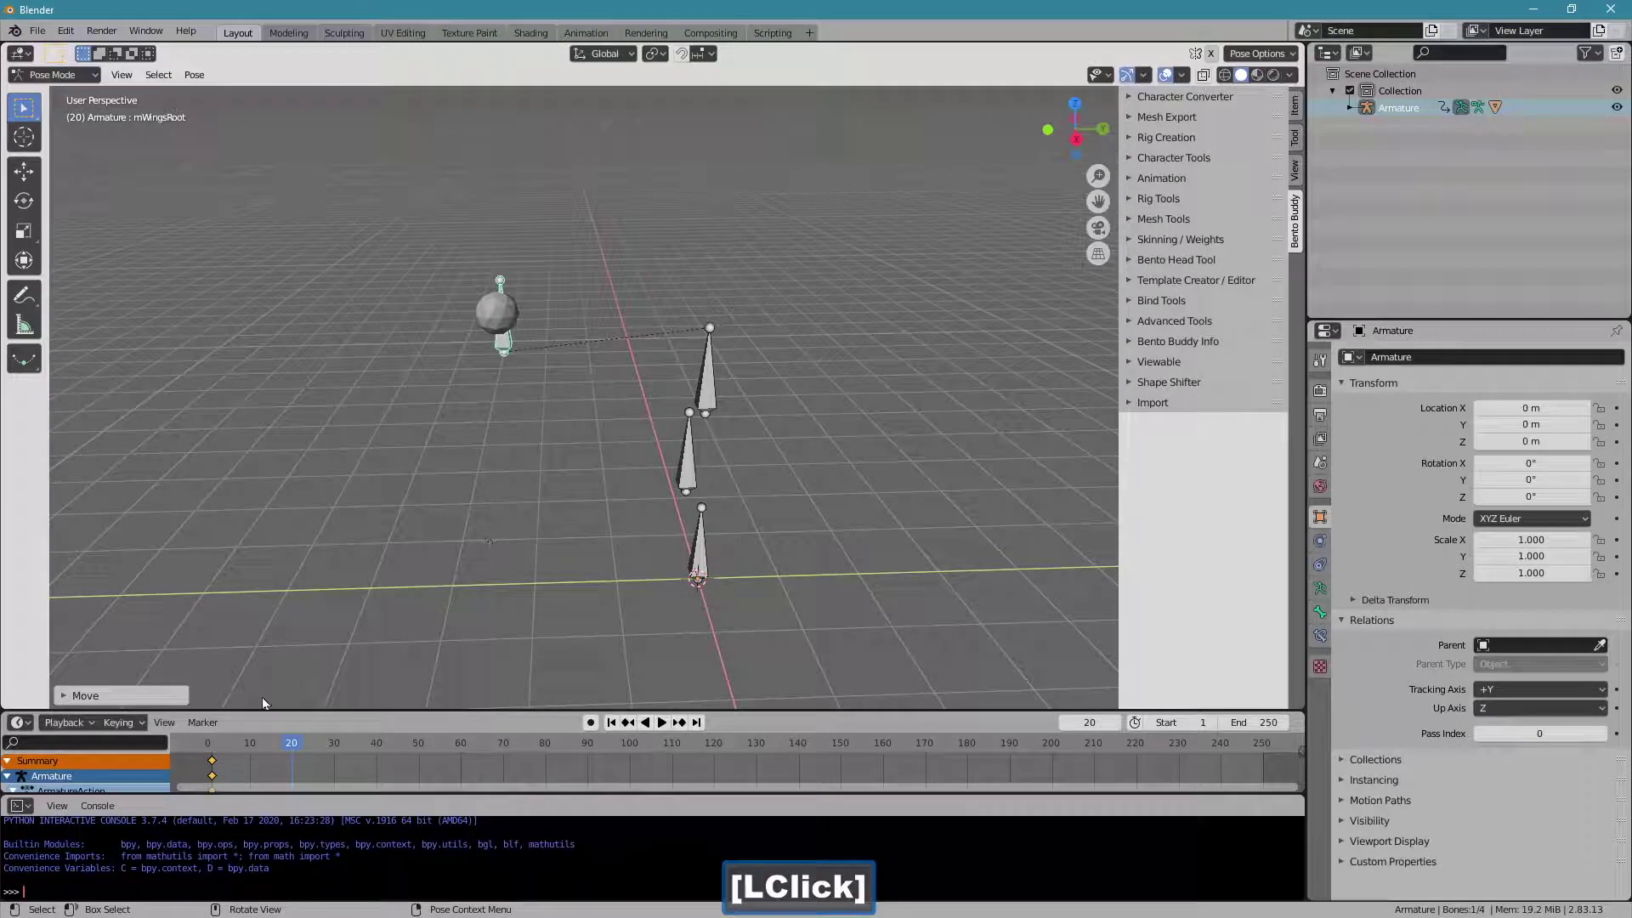
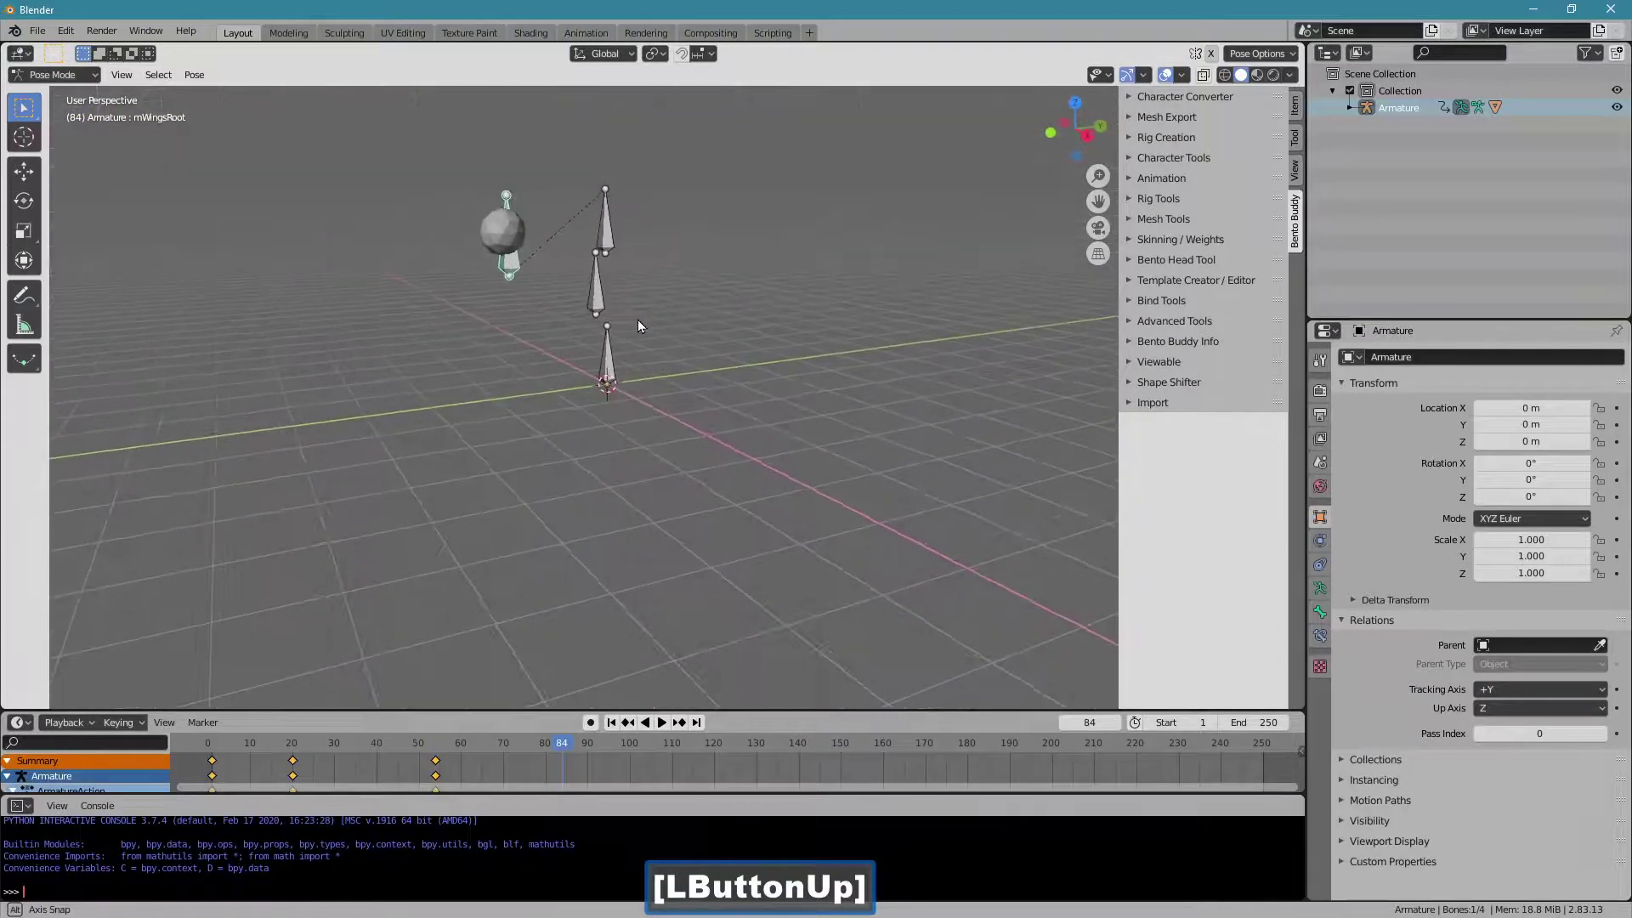
Rotate the bone and set the keying set to LocRot so location and rotation are keyed.
{"action": "key", "text": "r"}
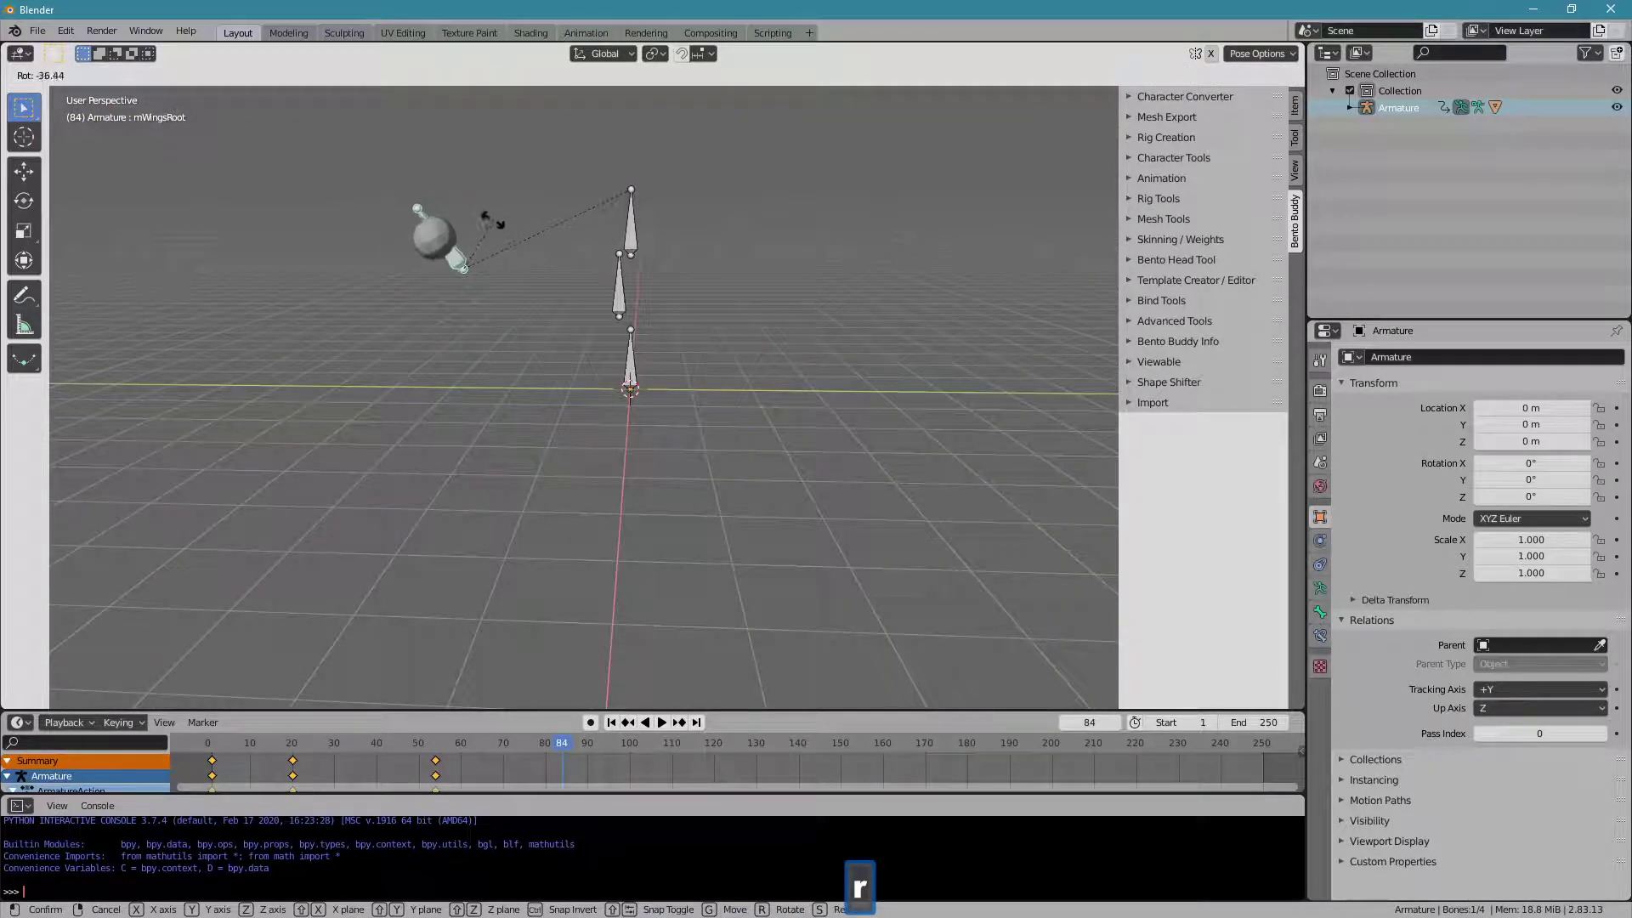
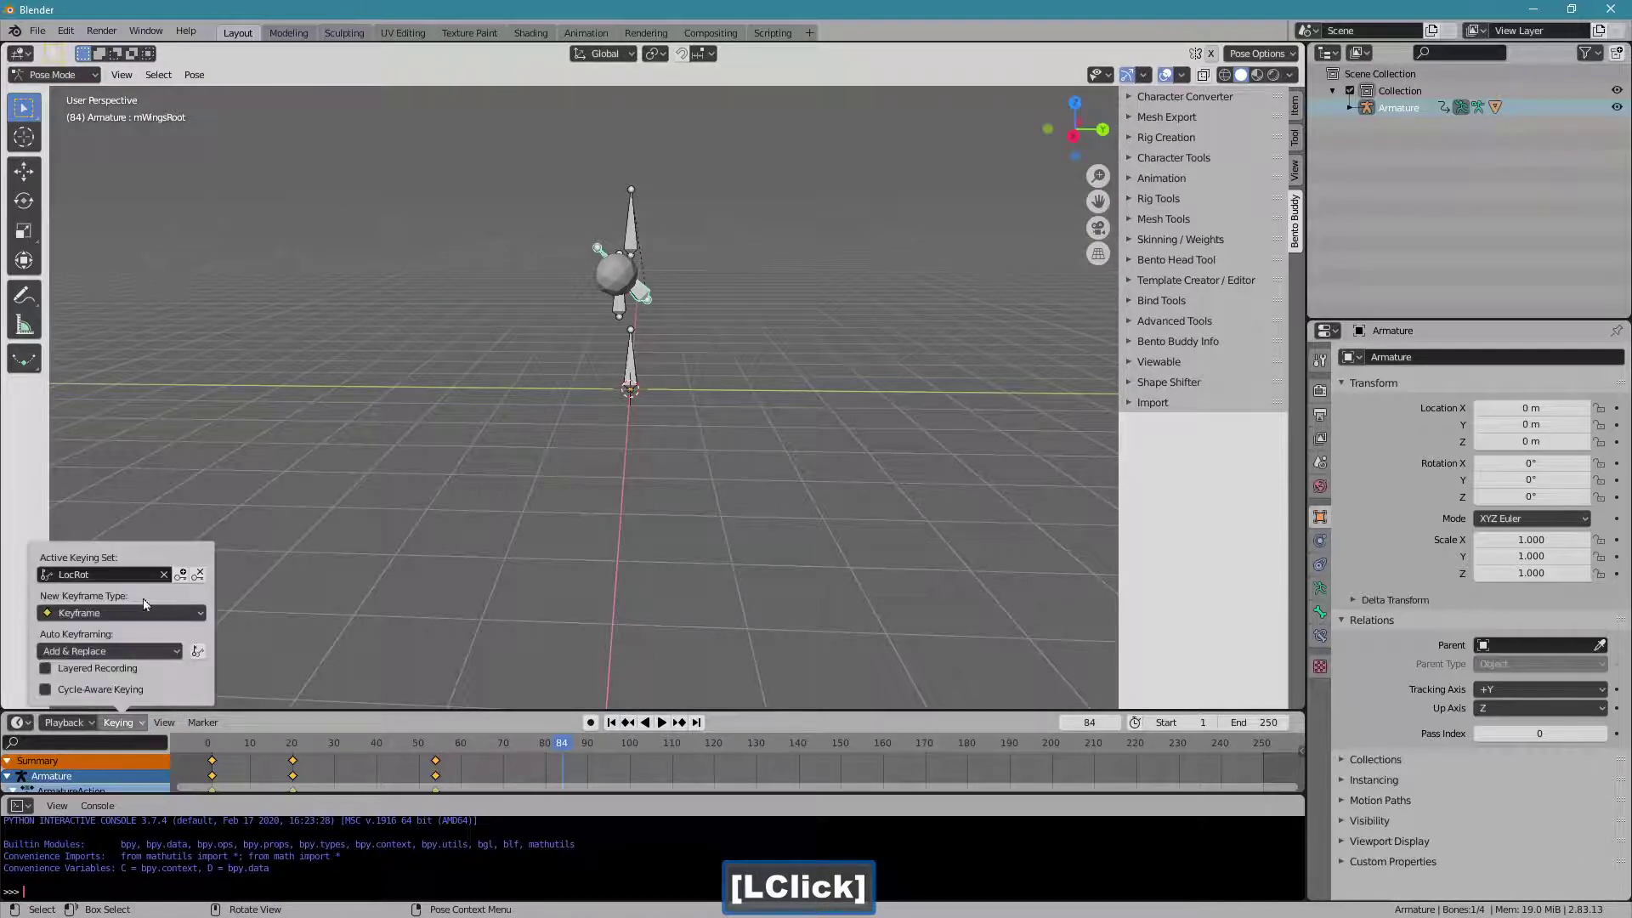
{"action": "left_click", "coordinate": [702, 747]}
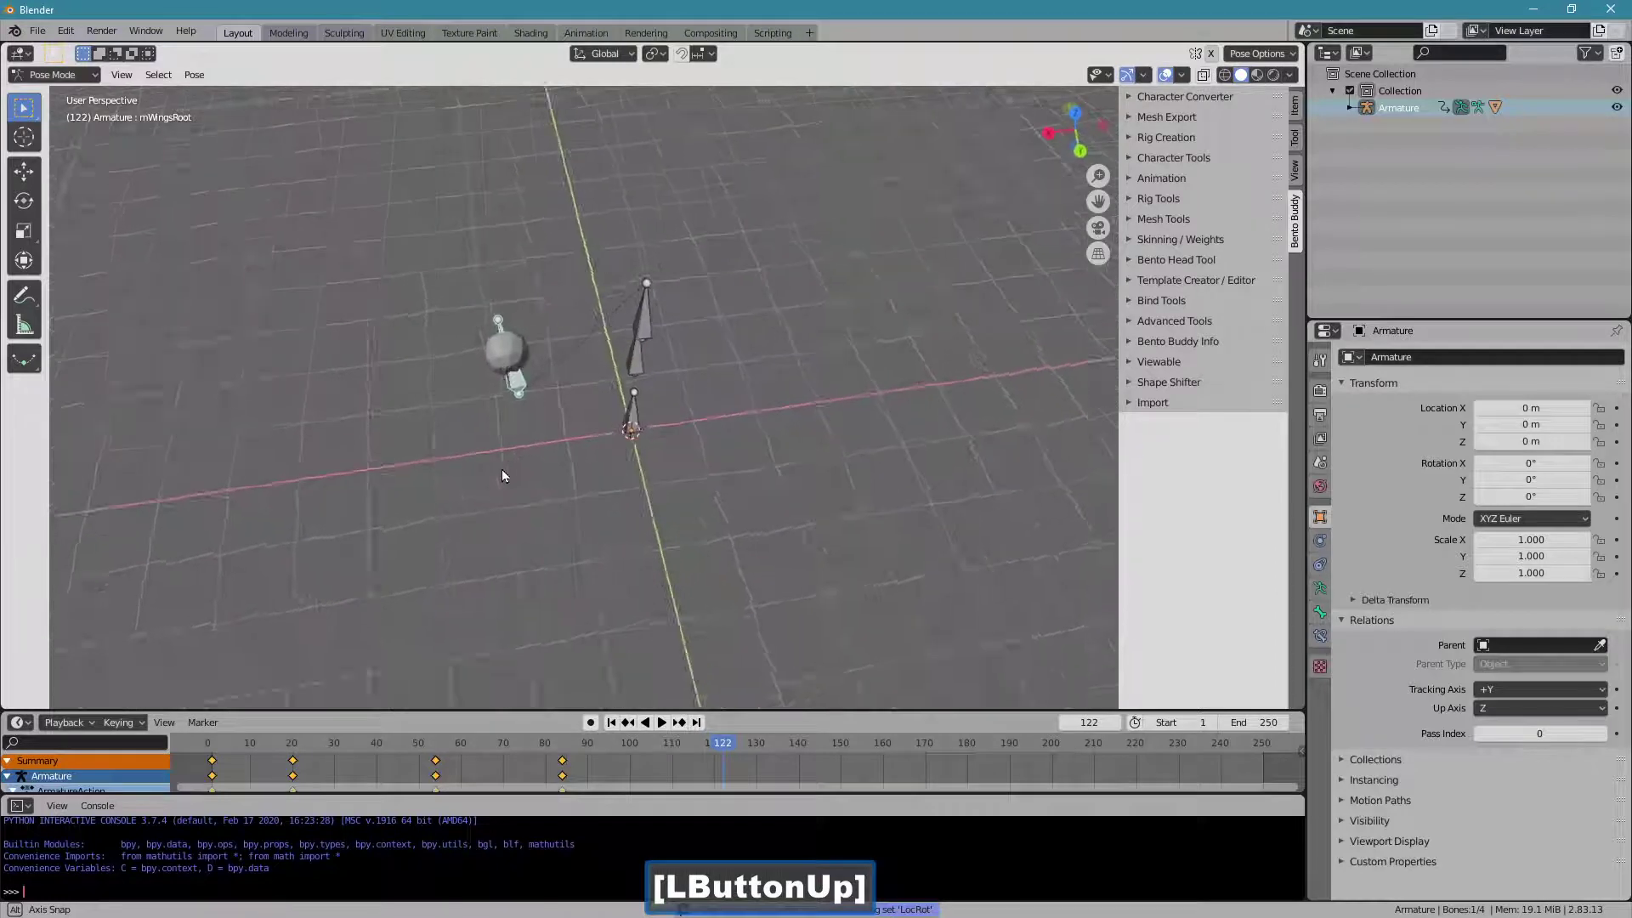
{"action": "key", "text": "g"}
{"action": "left_click", "coordinate": [509, 537]}
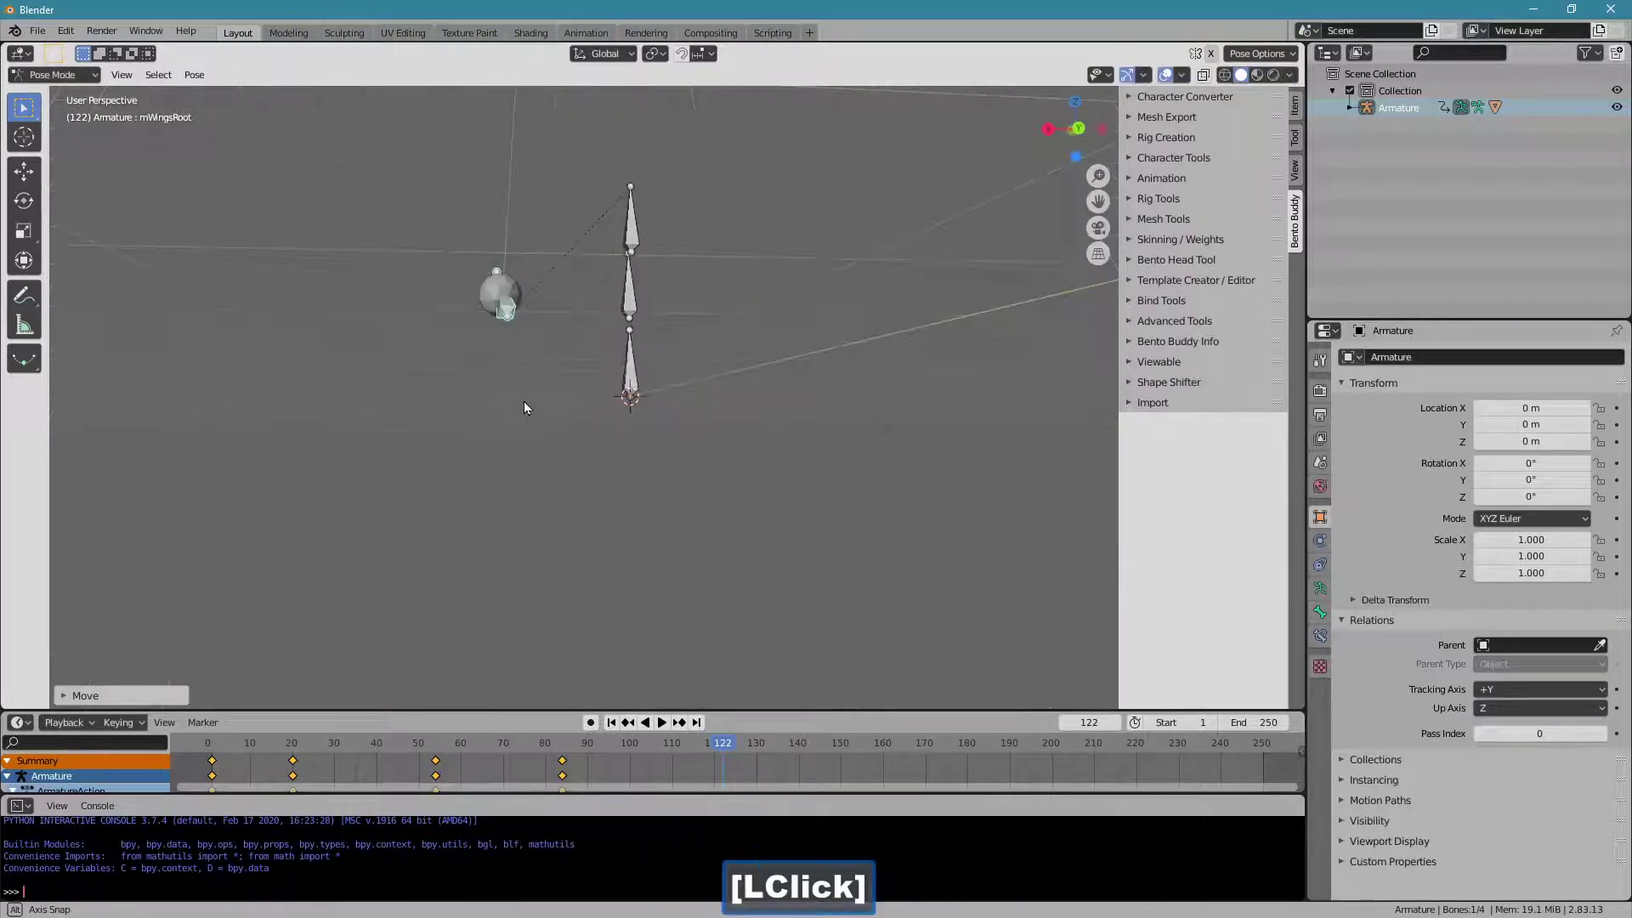
Move and rotate mWingsRoot into a new pose keyed around frame 122.
{"action": "key", "text": "g"}
{"action": "left_click", "coordinate": [600, 476]}
{"action": "key", "text": "r"}
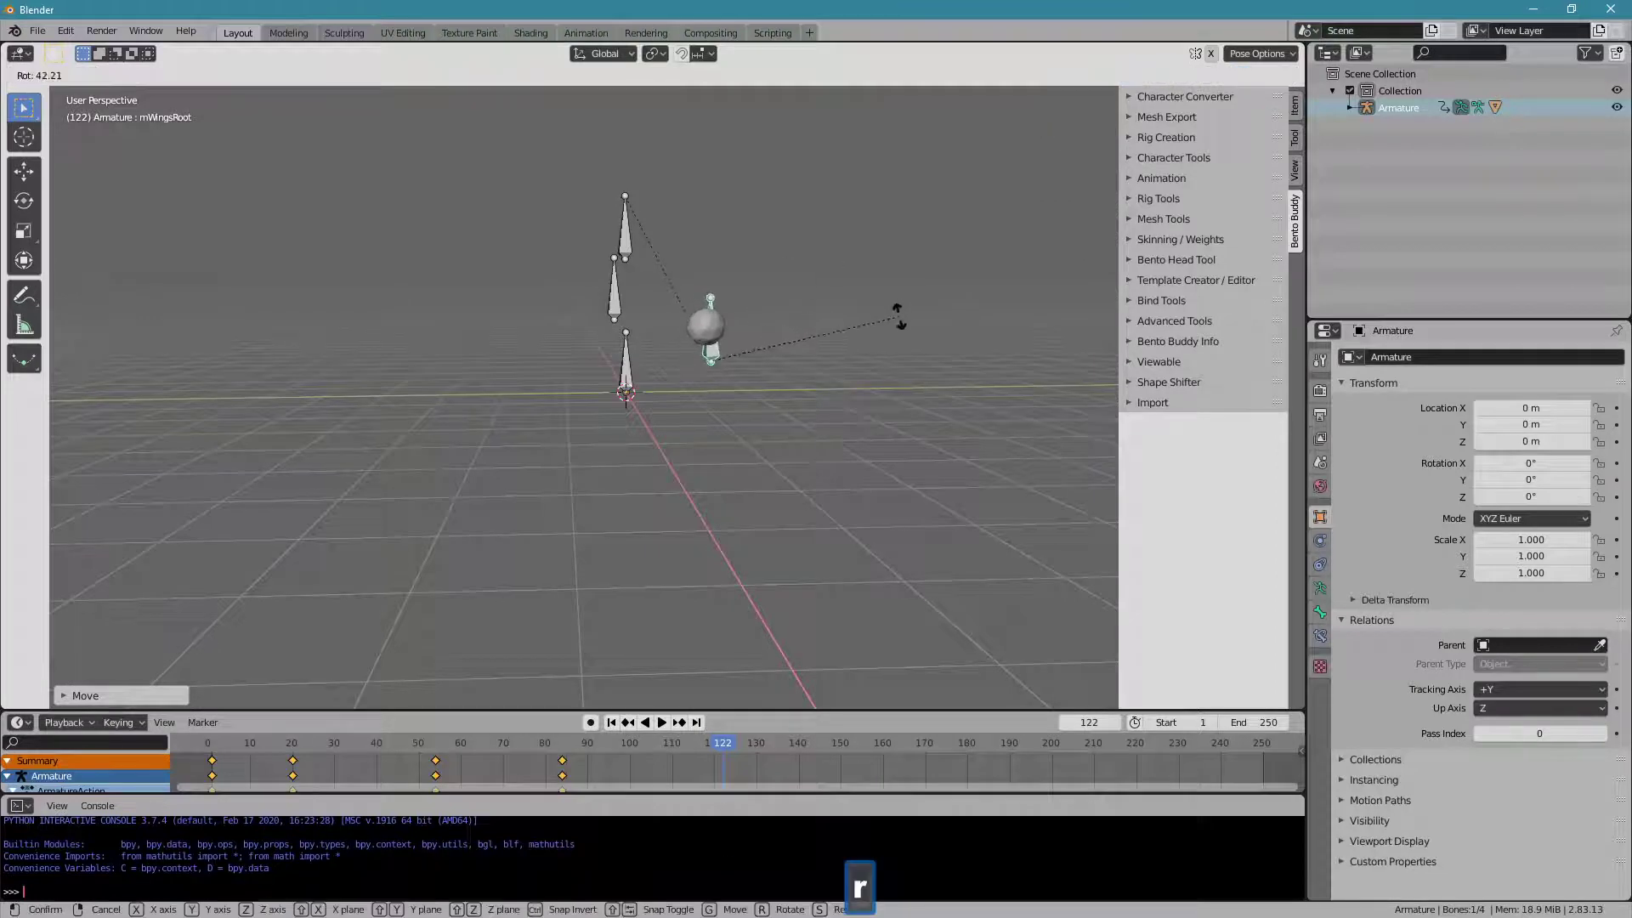
{"action": "left_click", "coordinate": [908, 323]}
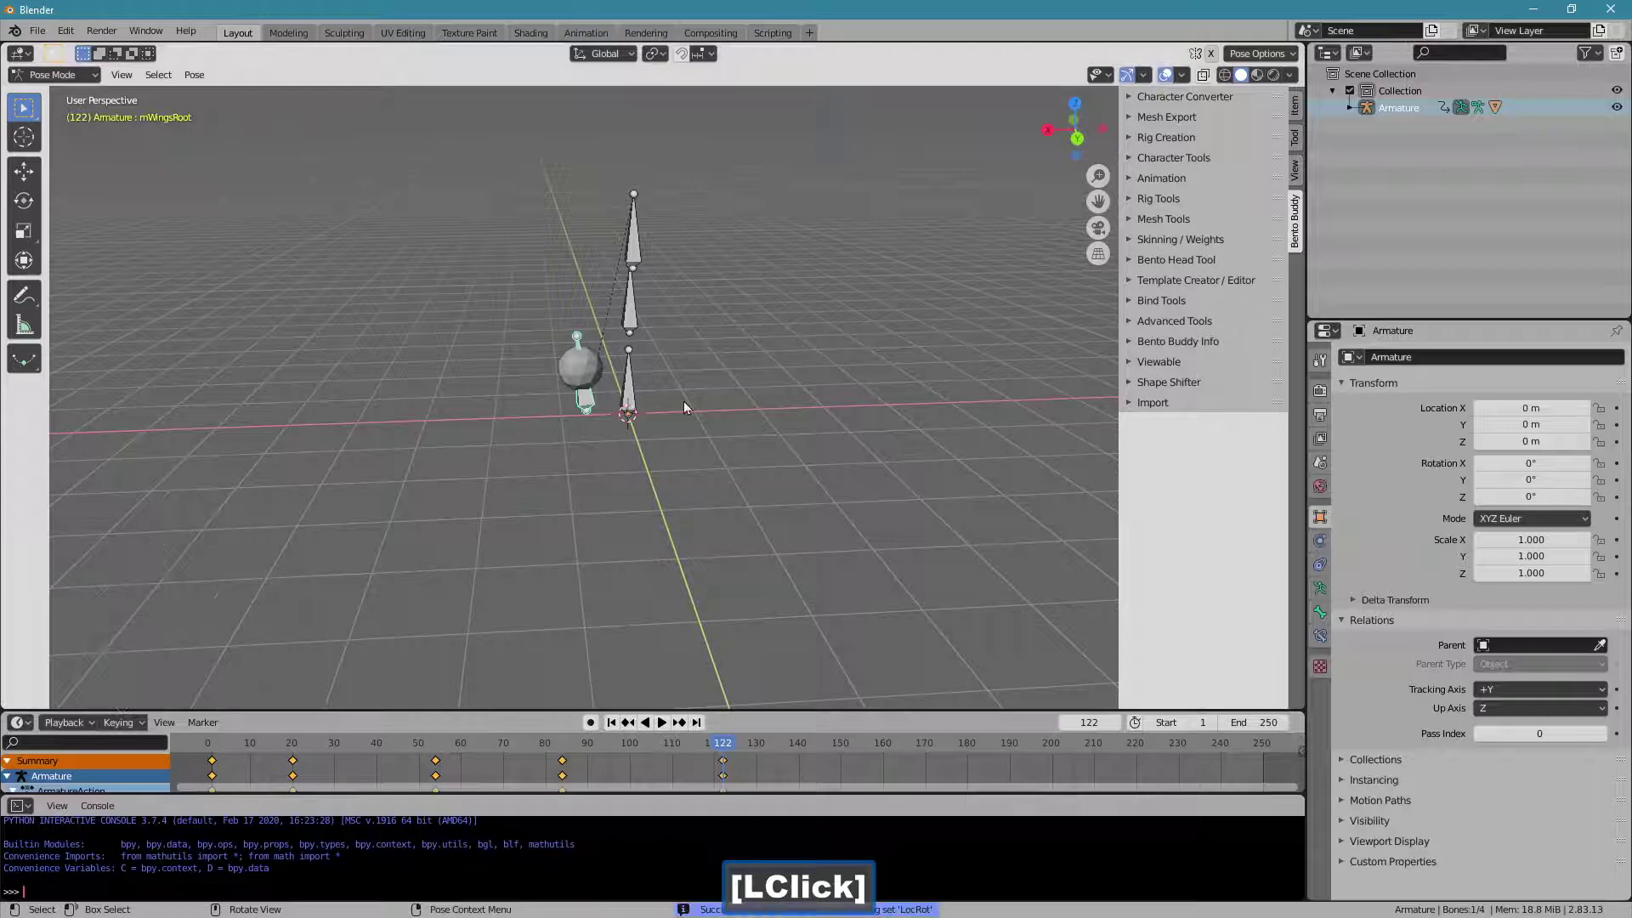
Move the bone to another spot and key its pose at frame 150.
{"action": "left_click", "coordinate": [789, 751]}
{"action": "key", "text": "g"}
{"action": "left_click", "coordinate": [333, 379]}
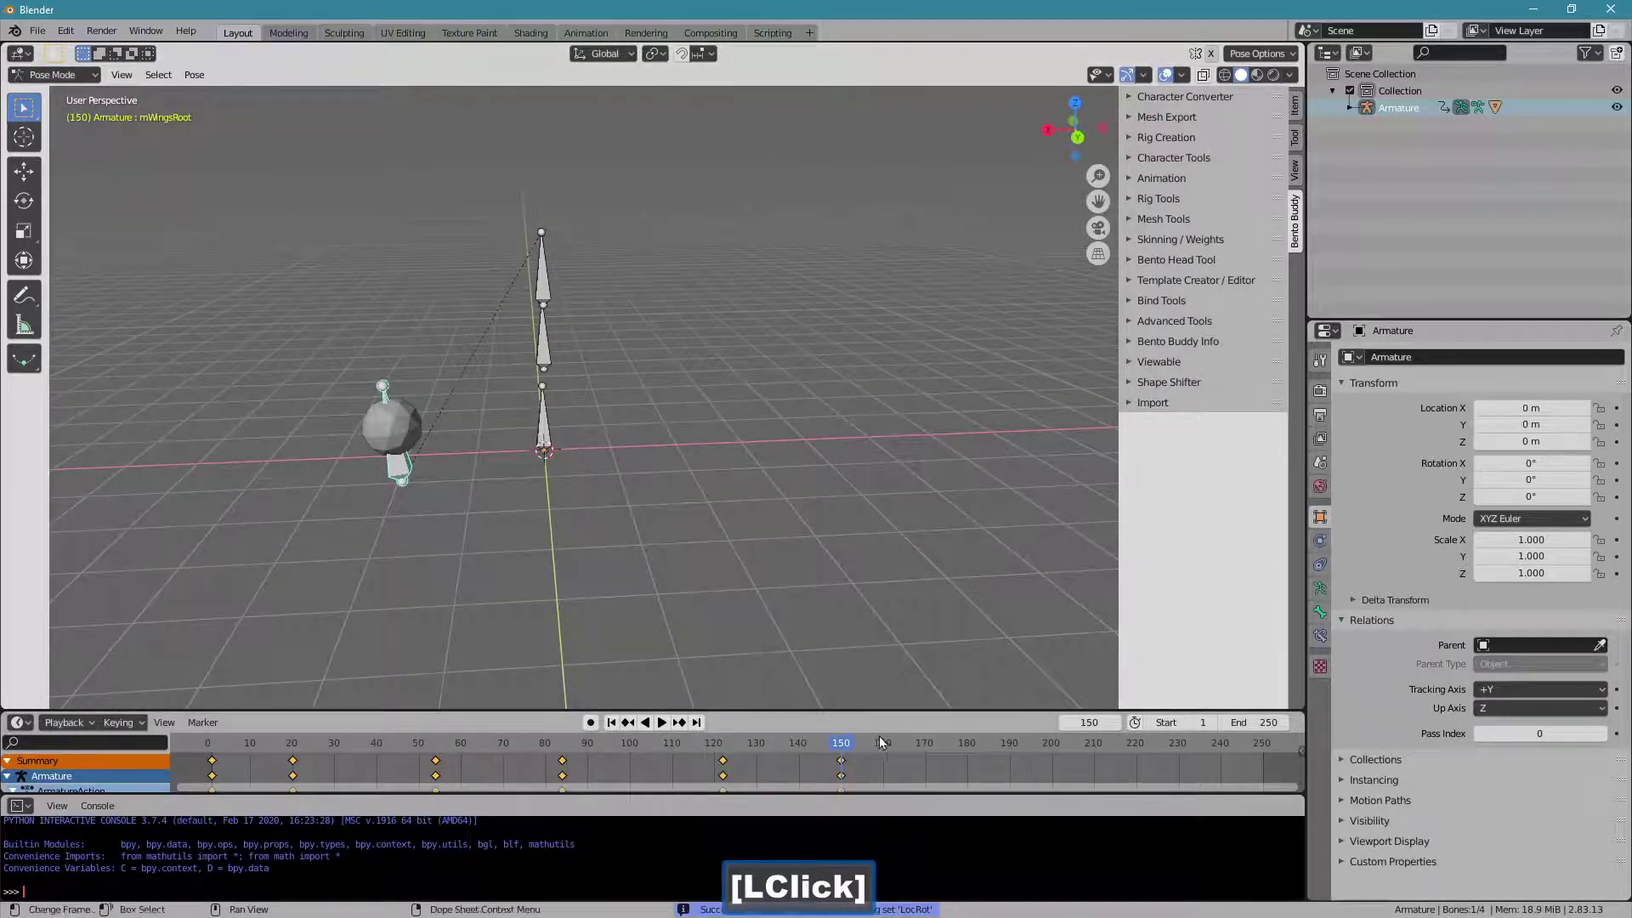
Move the sphere bone again and key its pose at frame 178.
{"action": "left_click", "coordinate": [937, 752]}
{"action": "key", "text": "g"}
{"action": "left_click", "coordinate": [776, 433]}
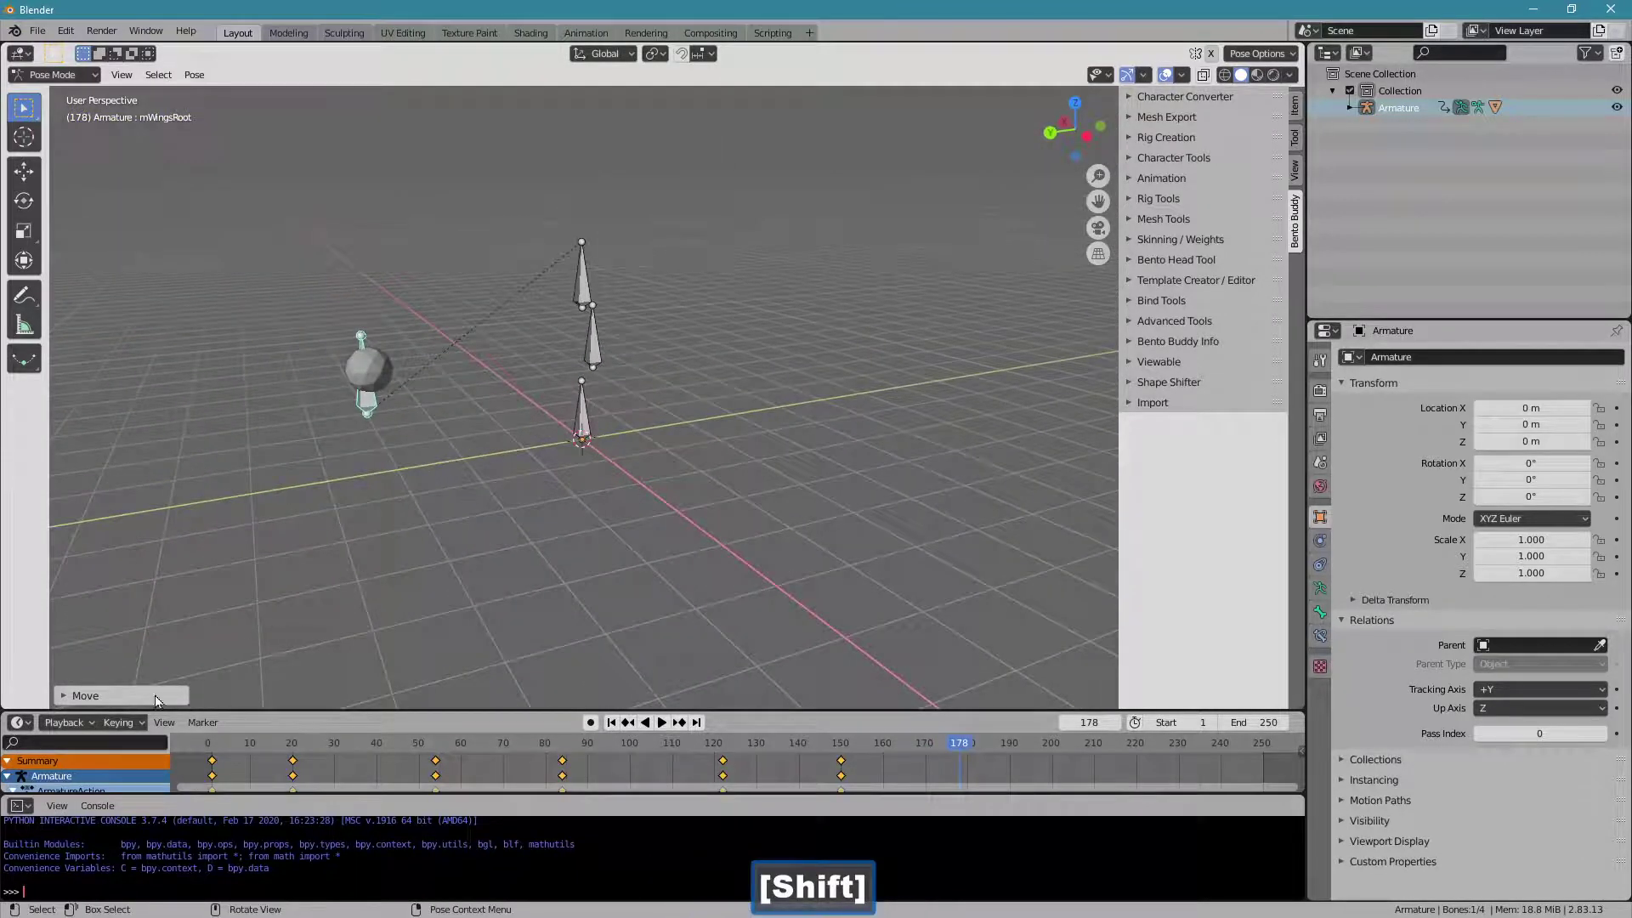
{"action": "left_click", "coordinate": [141, 728]}
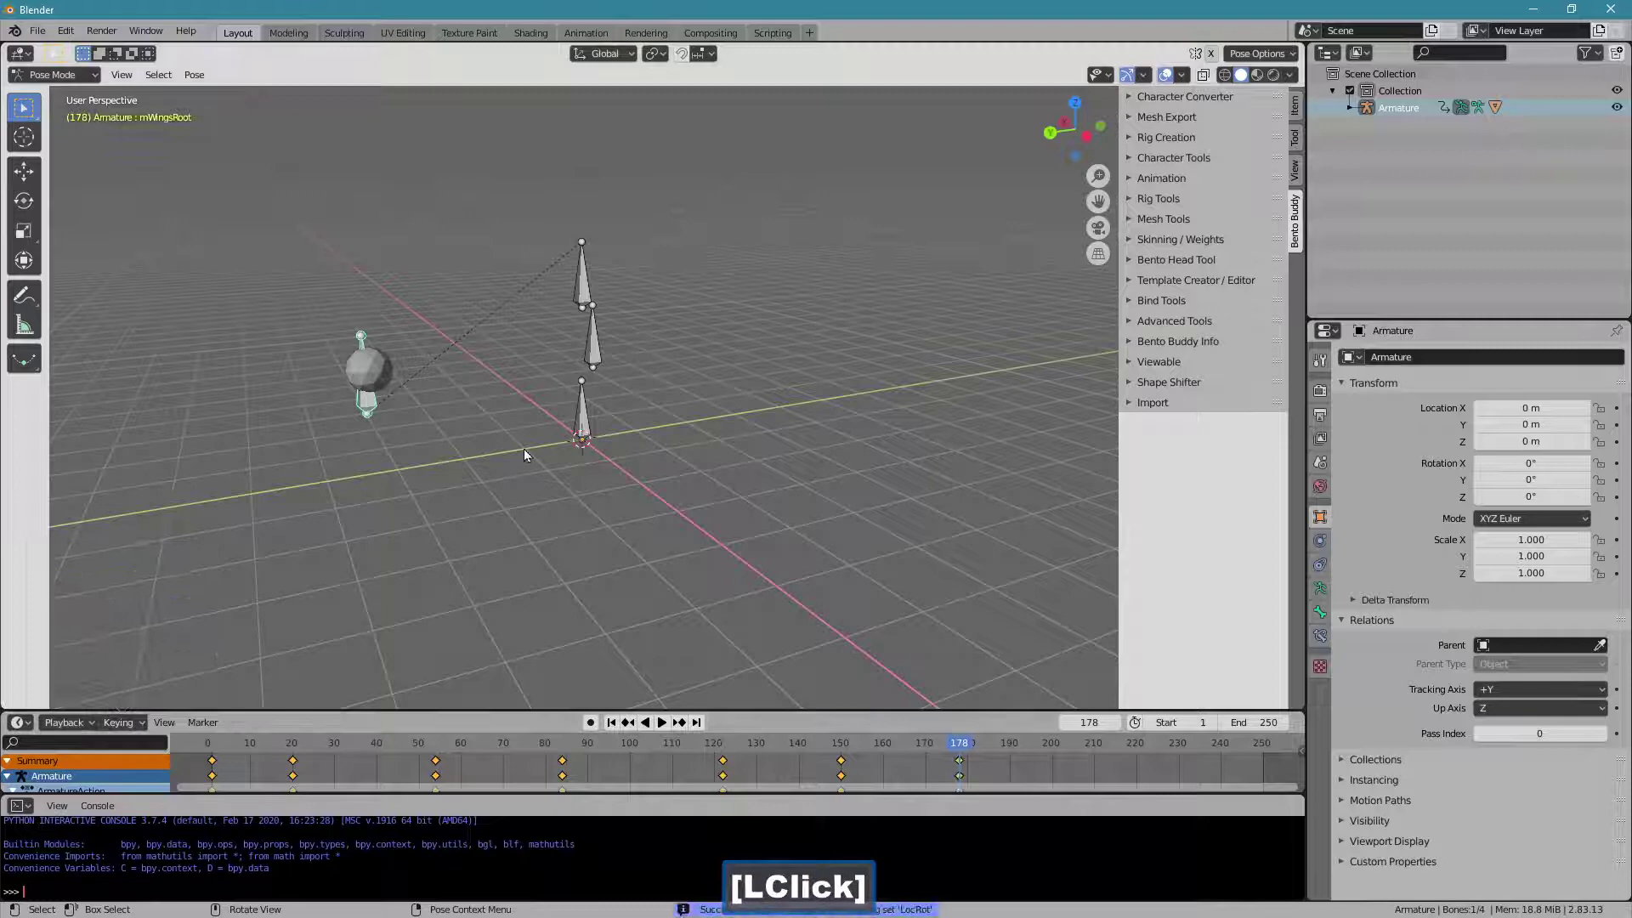
Reposition the sphere bone around frame 194 for the end of the swing.
{"action": "left_click", "coordinate": [1000, 752]}
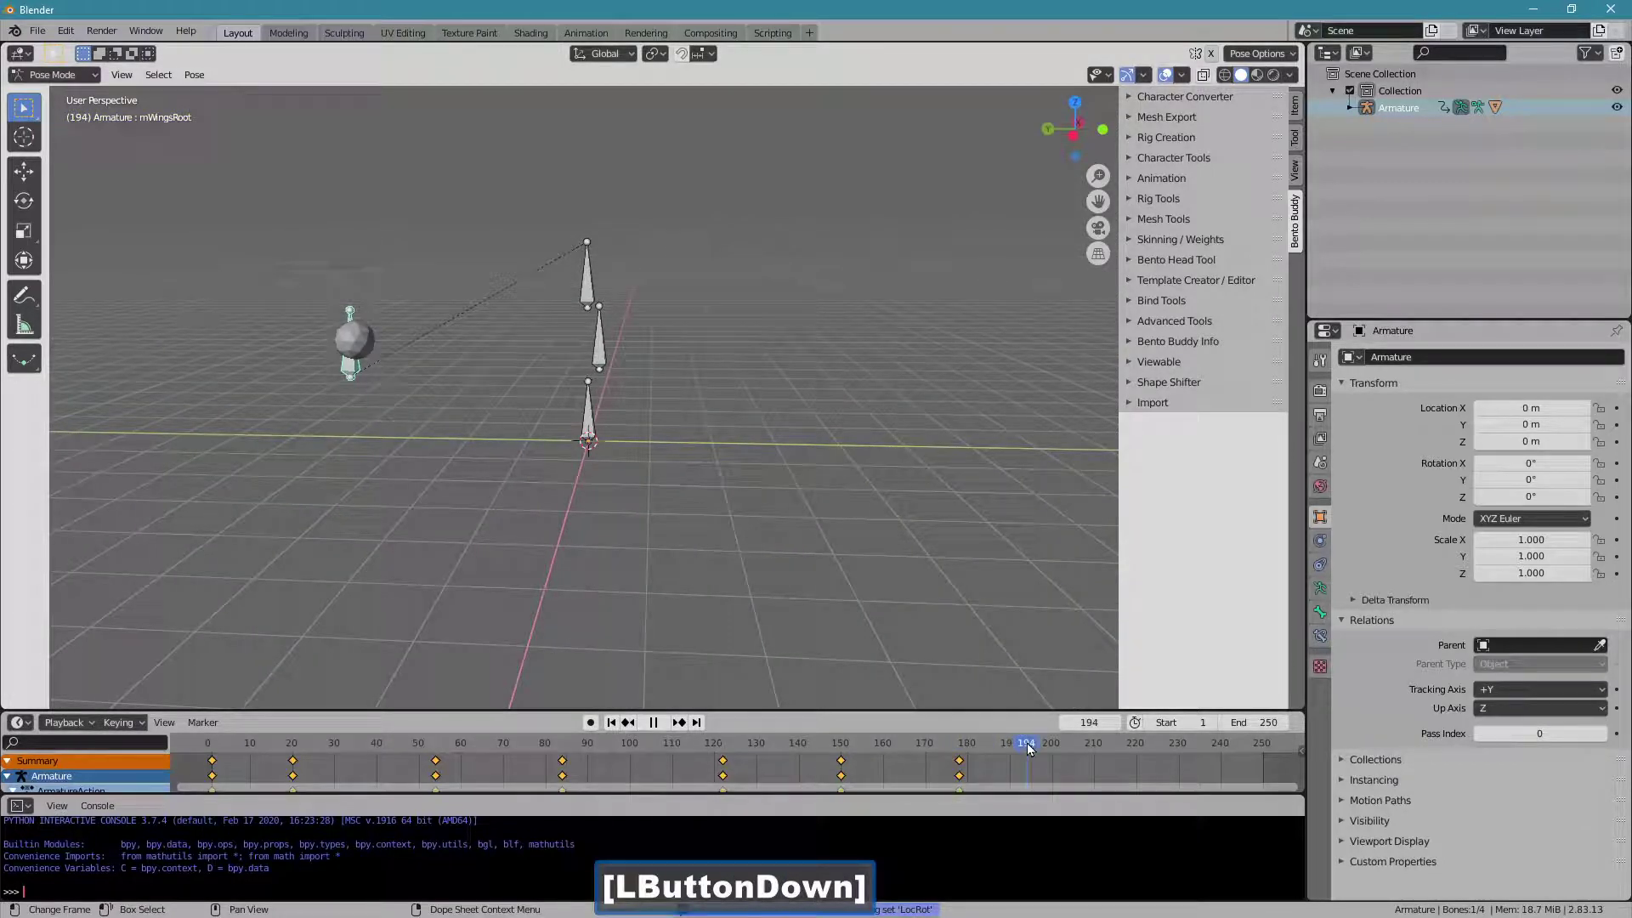
{"action": "key", "text": "g"}
{"action": "left_click", "coordinate": [656, 394]}
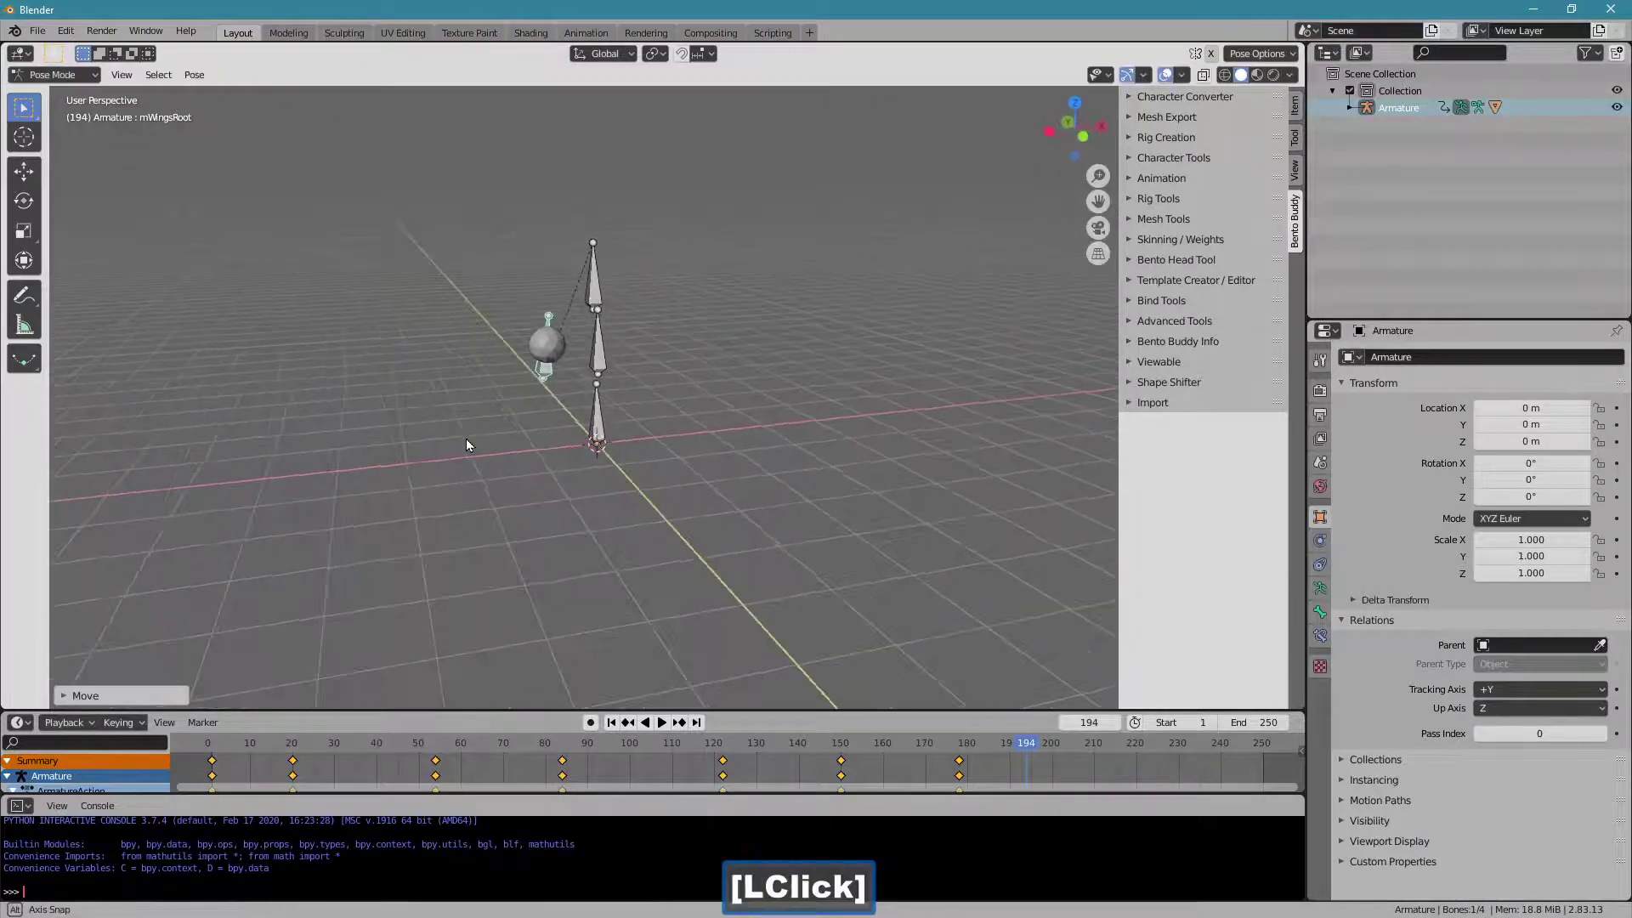
{"action": "key", "text": "g"}
{"action": "left_click", "coordinate": [462, 418]}
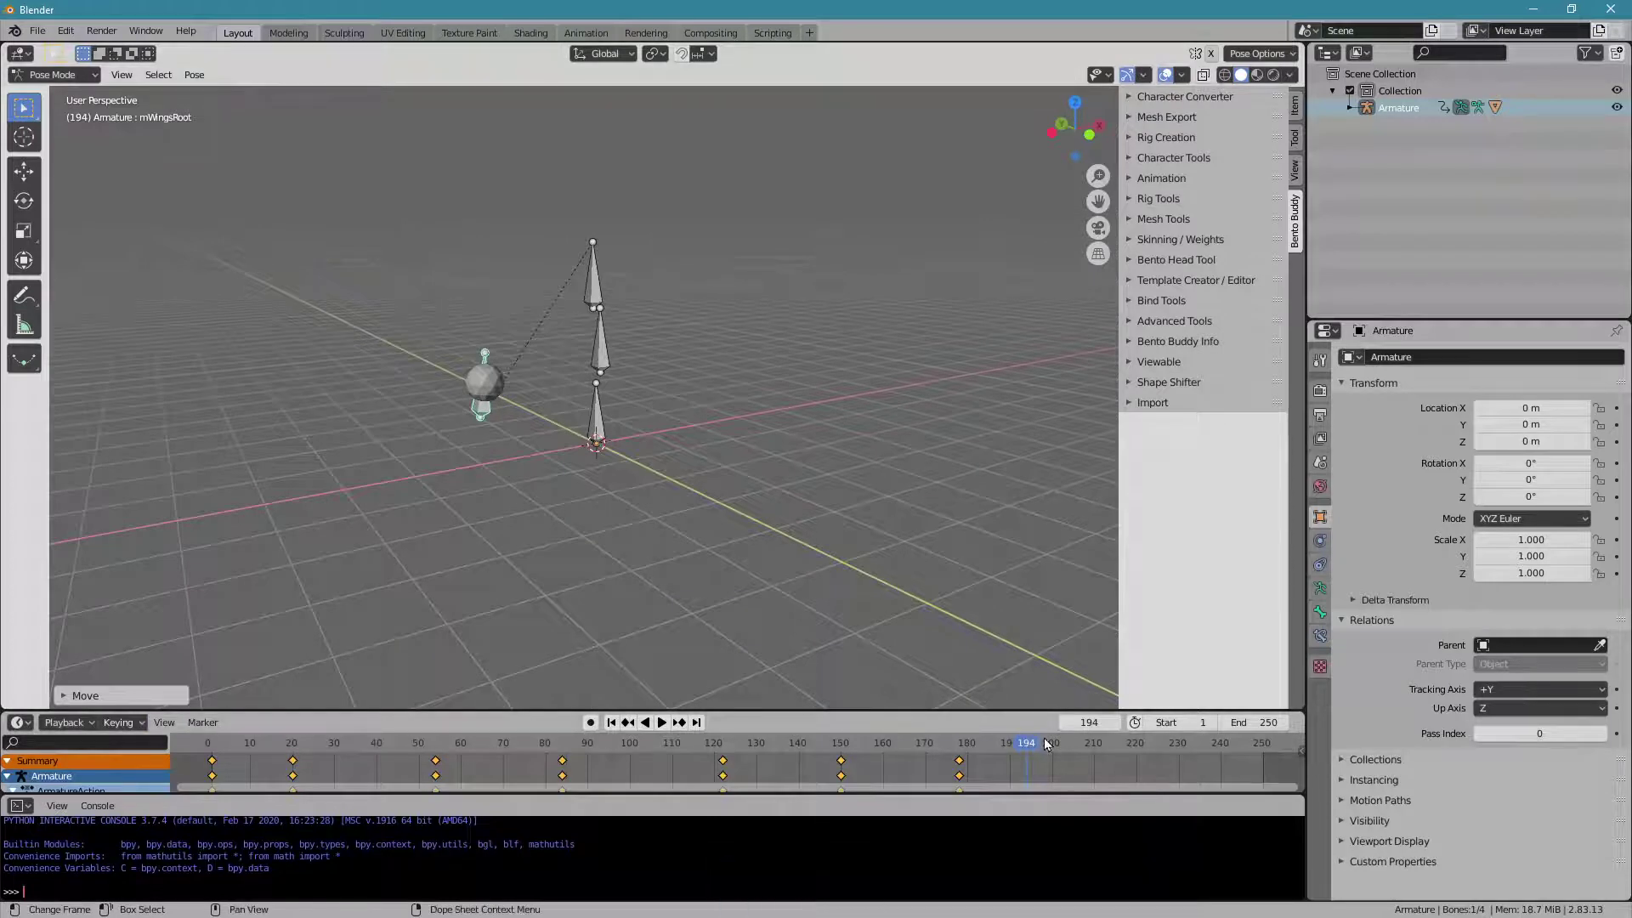
Duplicate the first keyframe to frame 200 so the swing returns to start, and play it back.
{"action": "left_click", "coordinate": [1057, 748]}
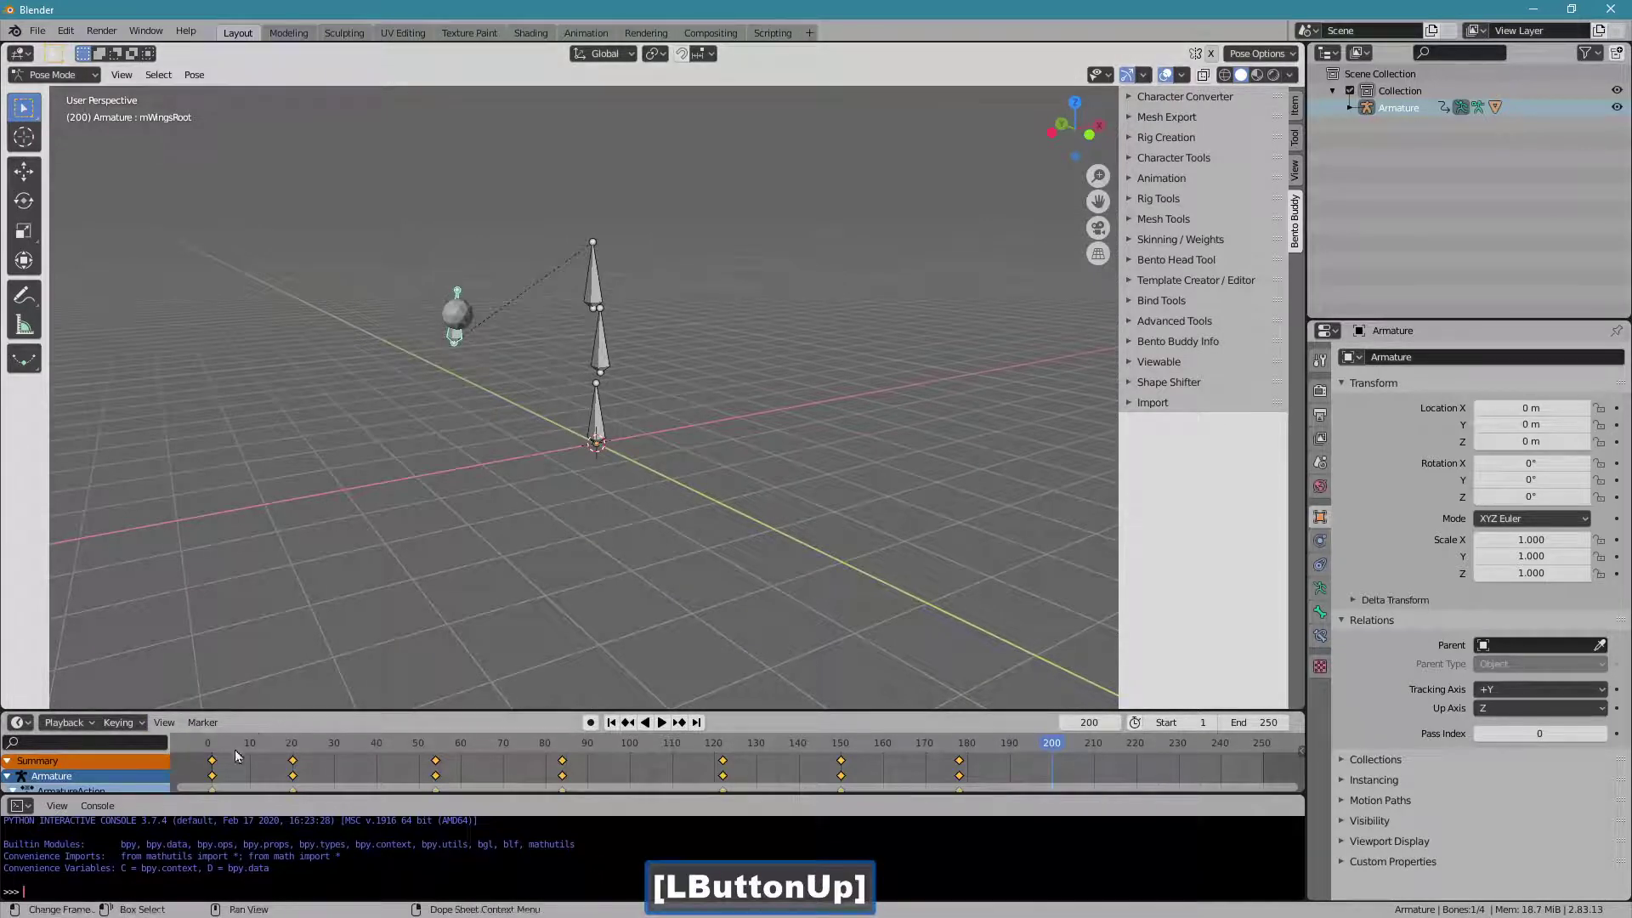
{"action": "left_click", "coordinate": [216, 763]}
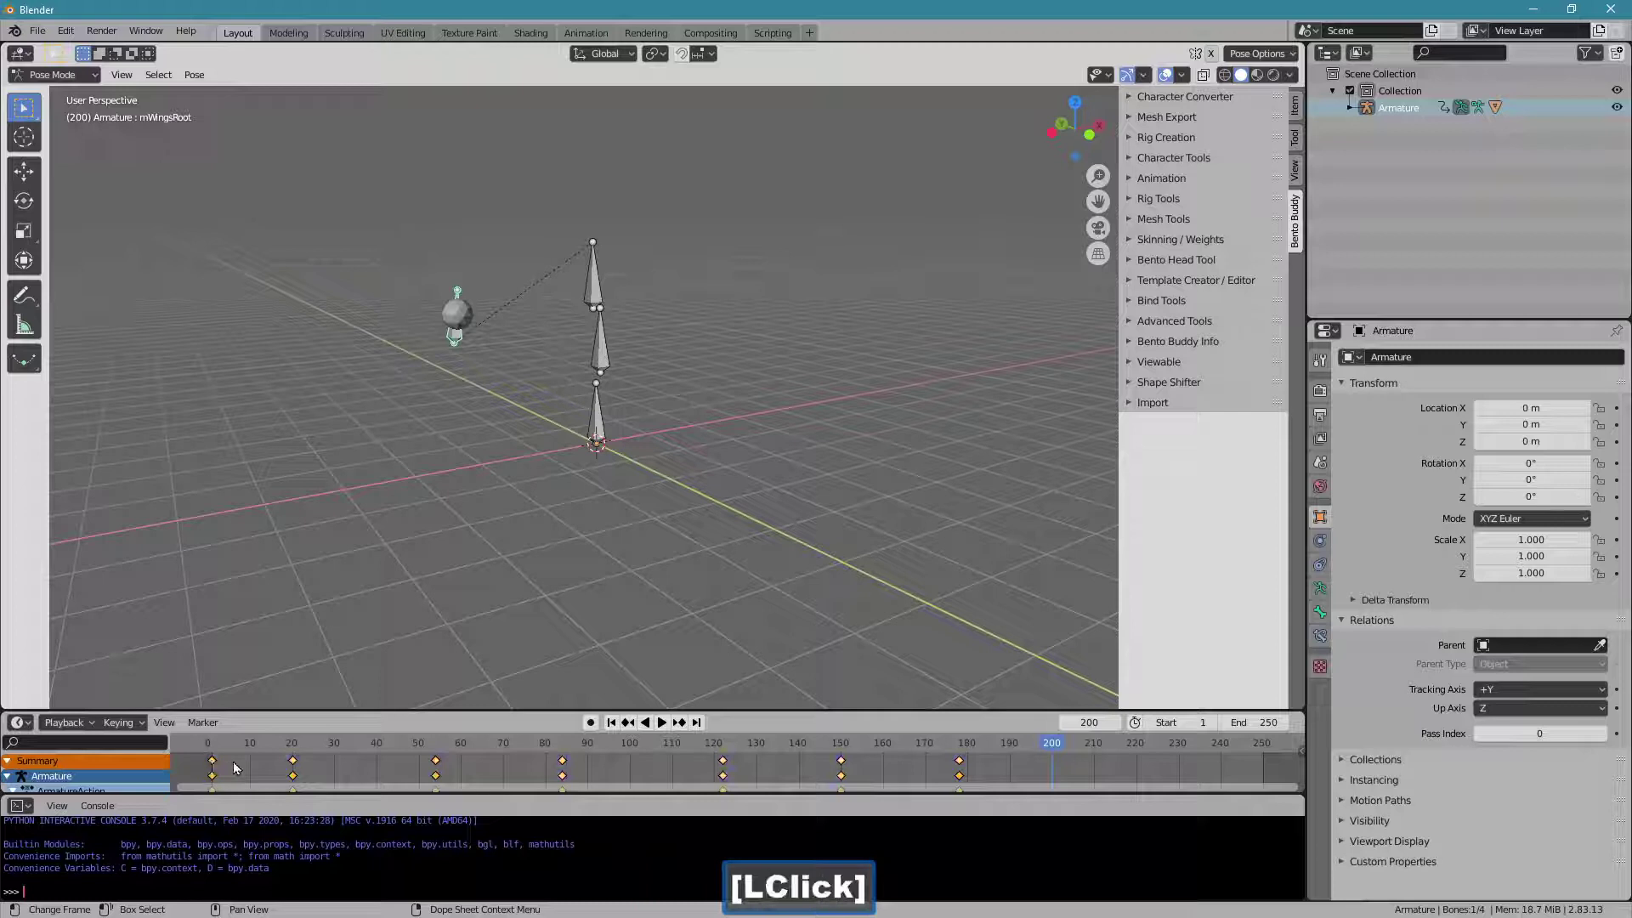
{"action": "key", "text": "shift+d"}
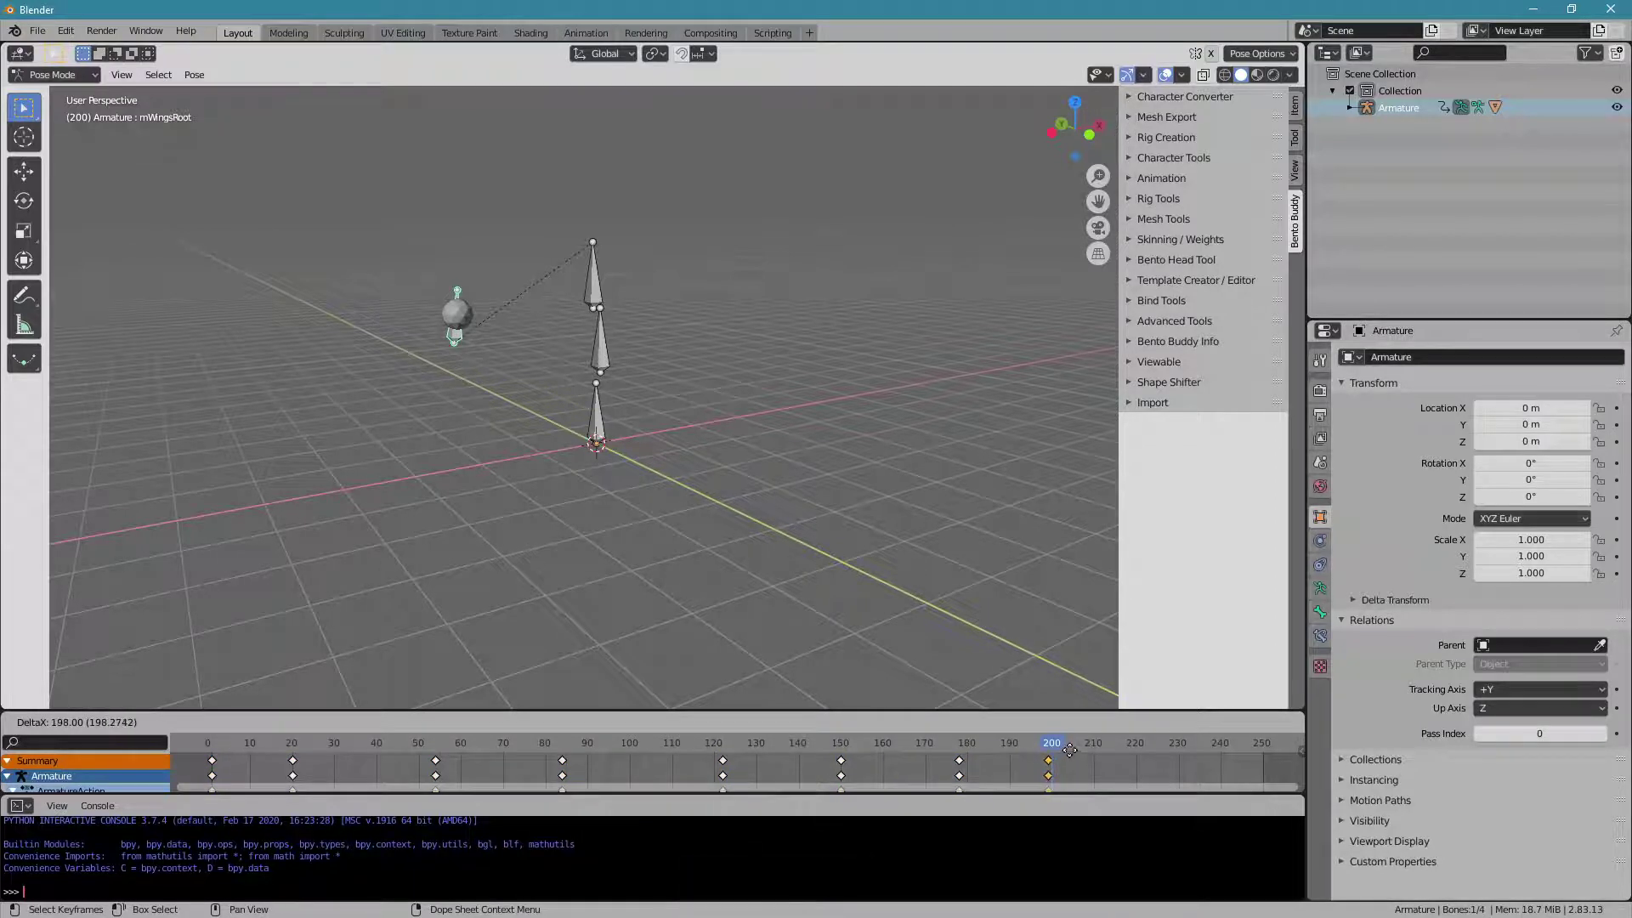
{"action": "left_click", "coordinate": [1079, 758]}
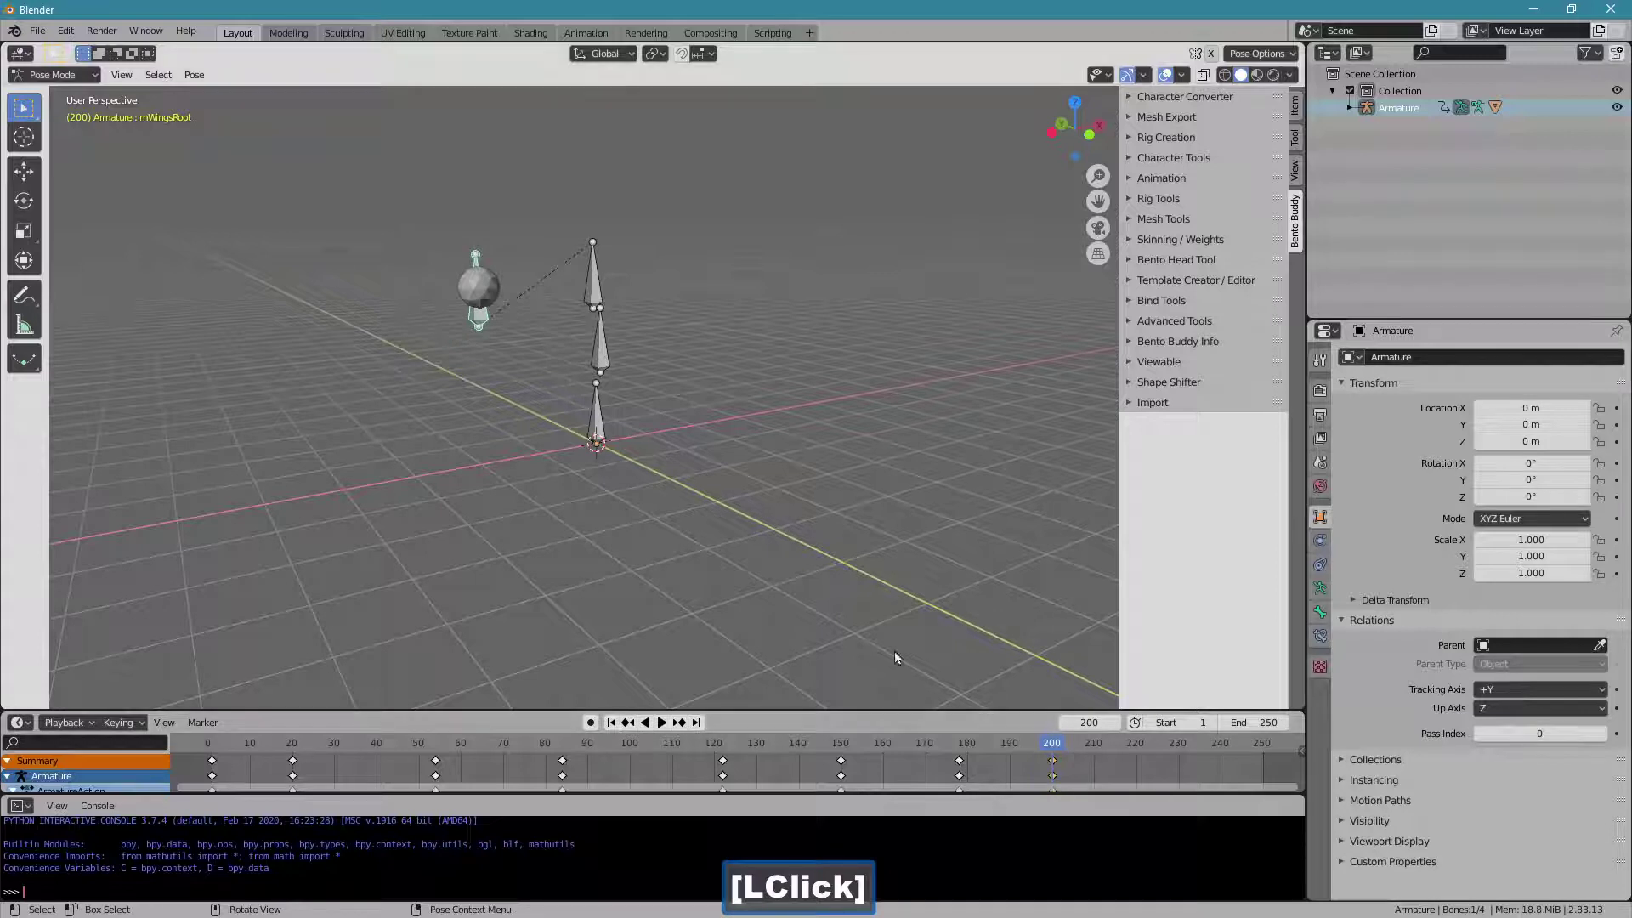
{"action": "left_click", "coordinate": [980, 758]}
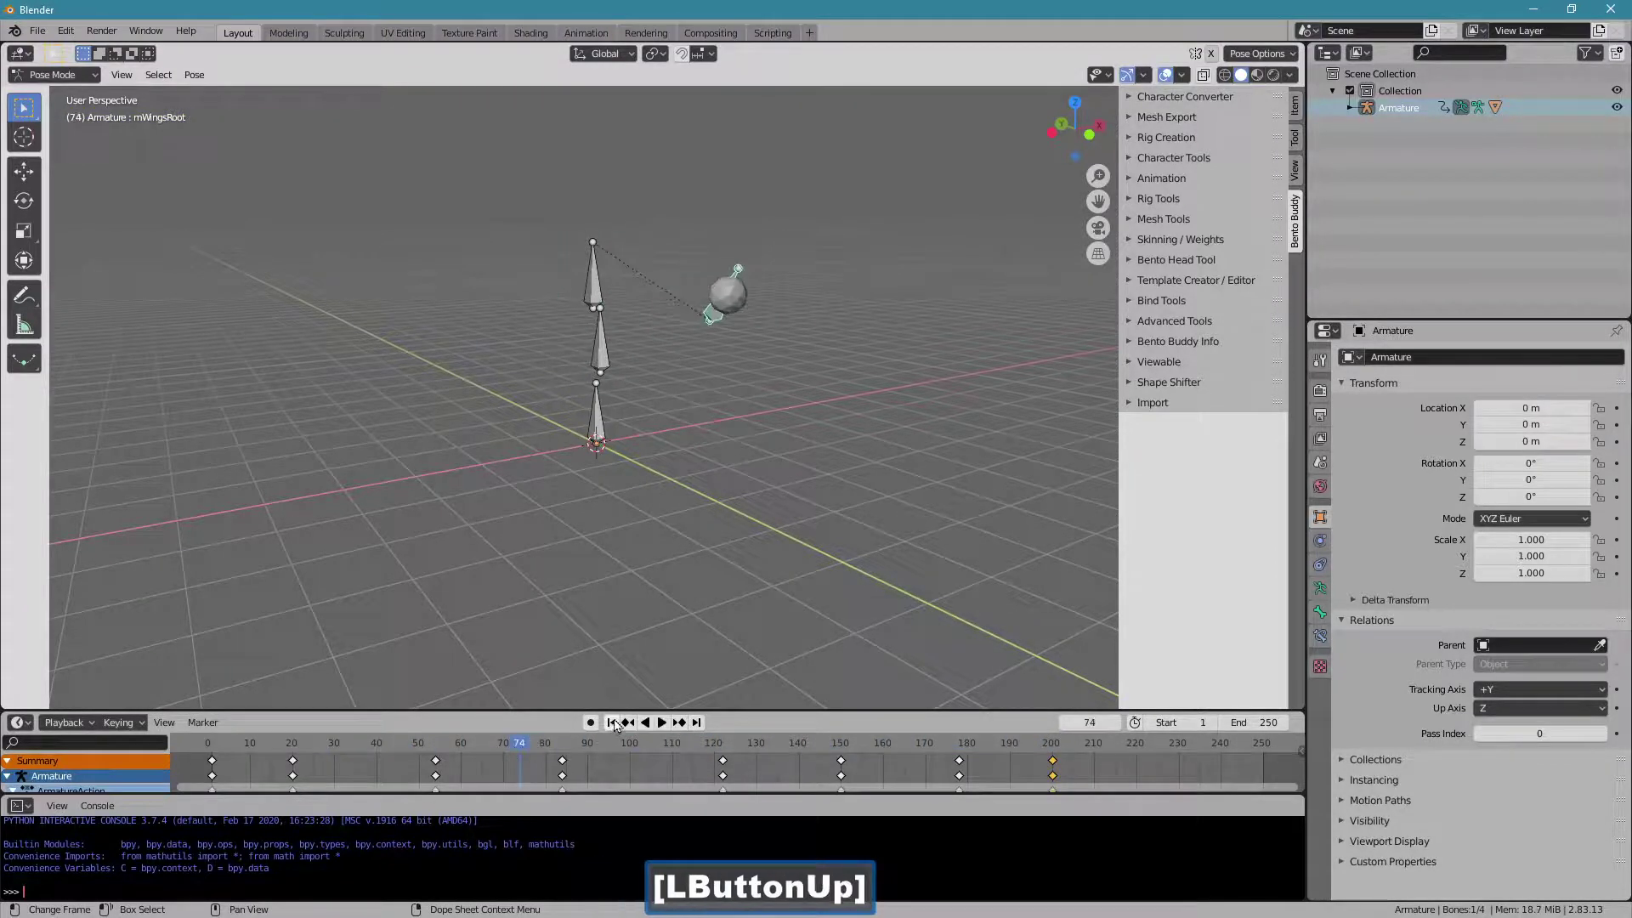
{"action": "left_click", "coordinate": [619, 728]}
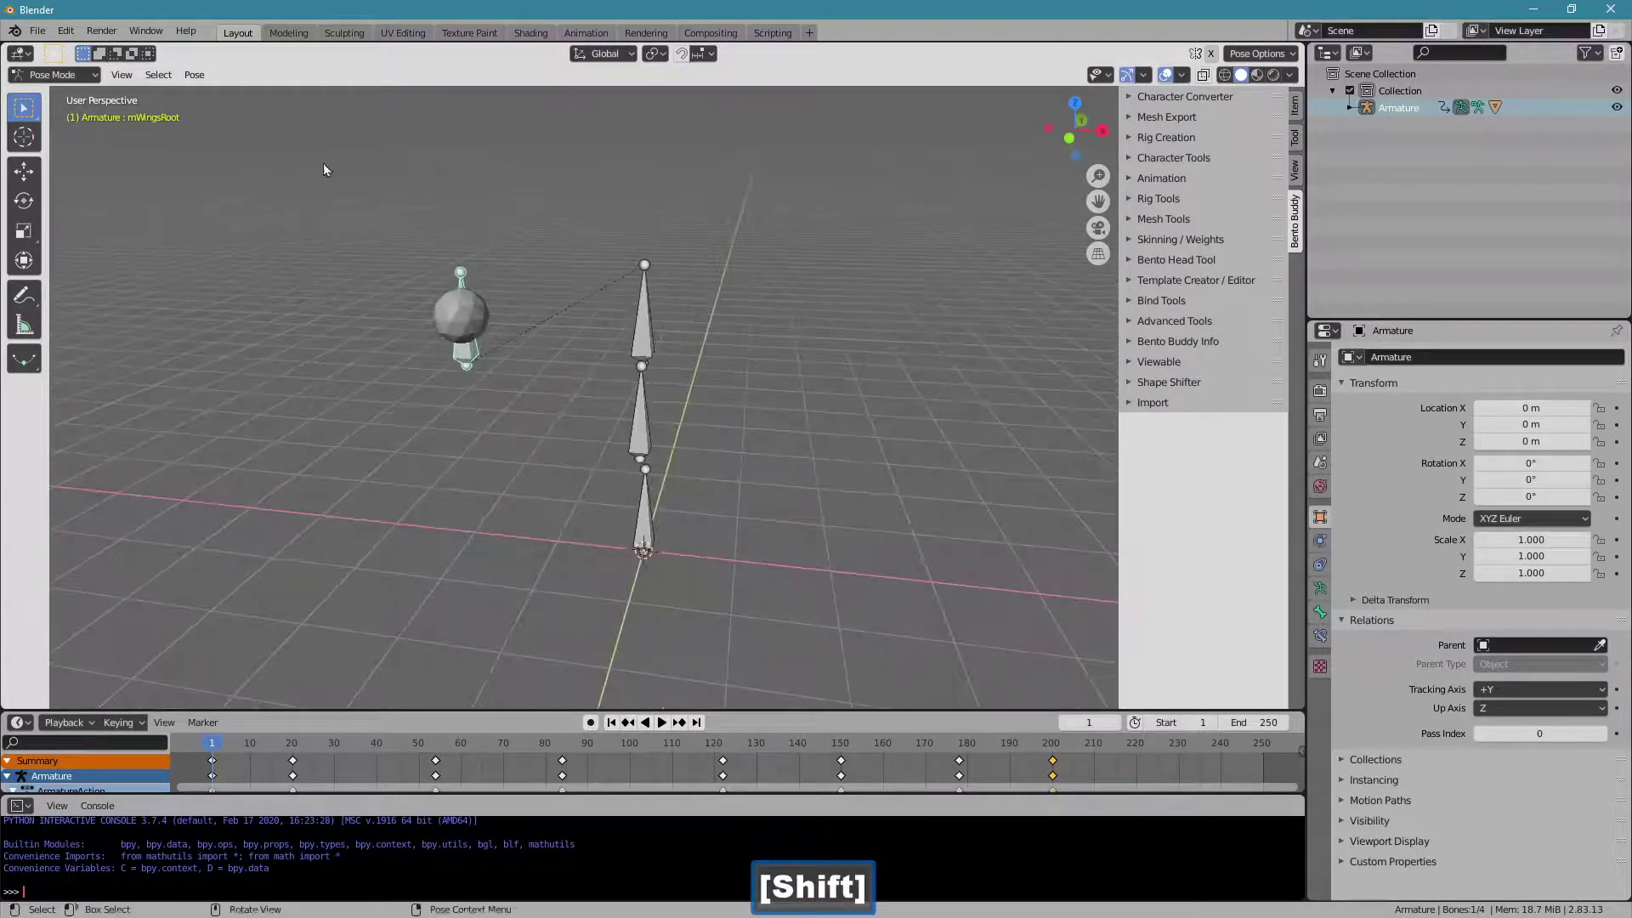
Switch the armature from Pose Mode back to Object Mode.
{"action": "left_click", "coordinate": [92, 74]}
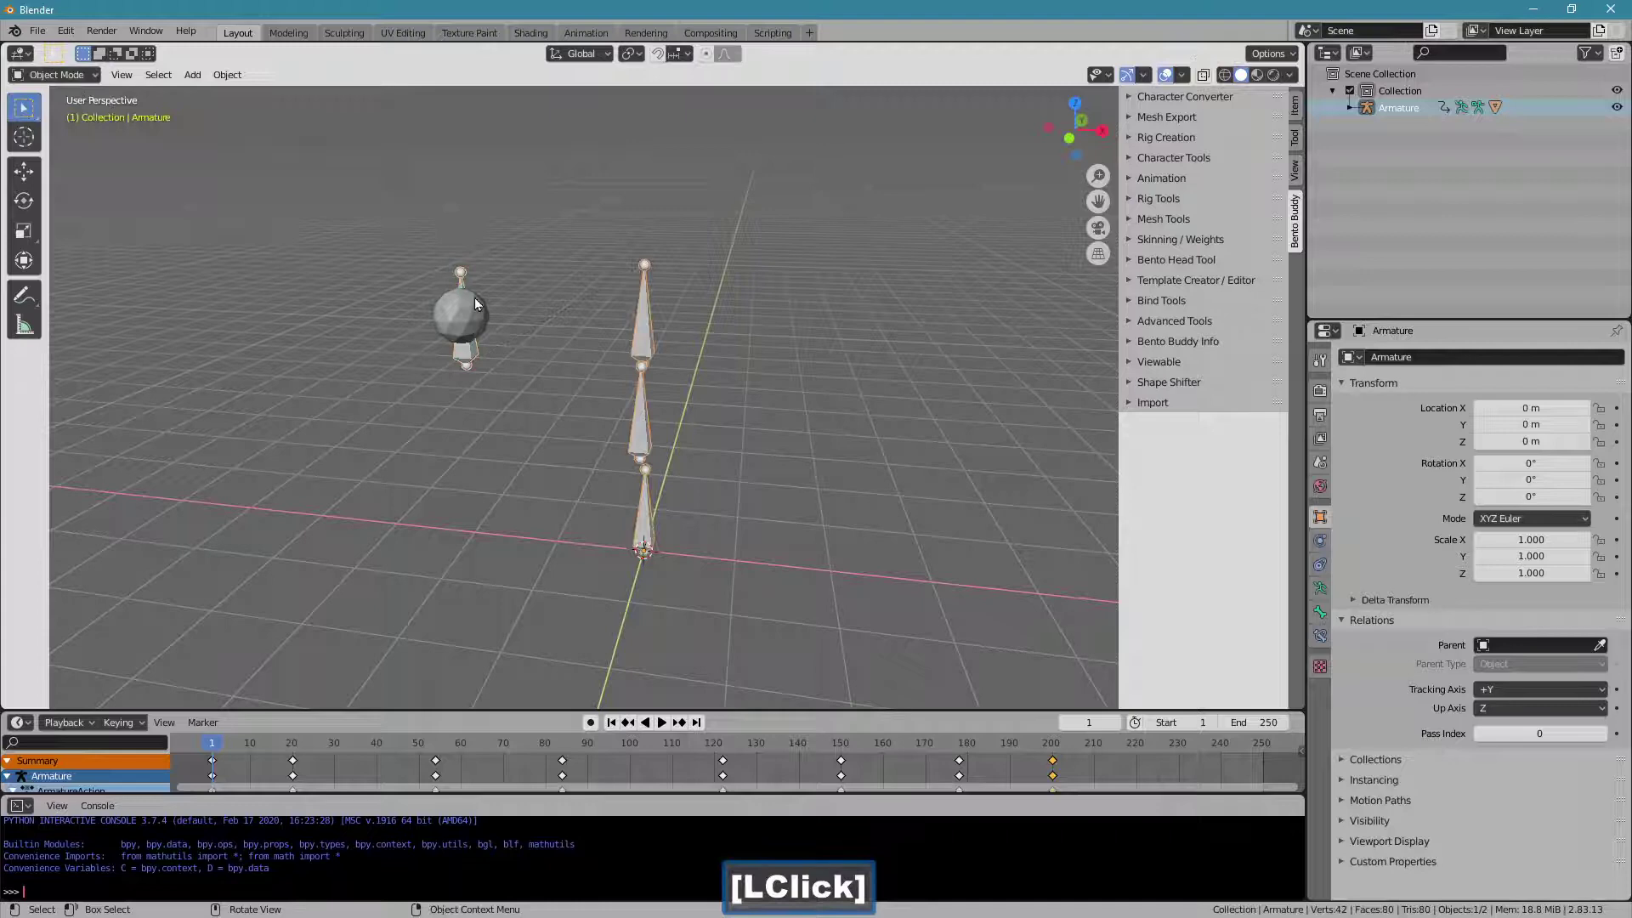
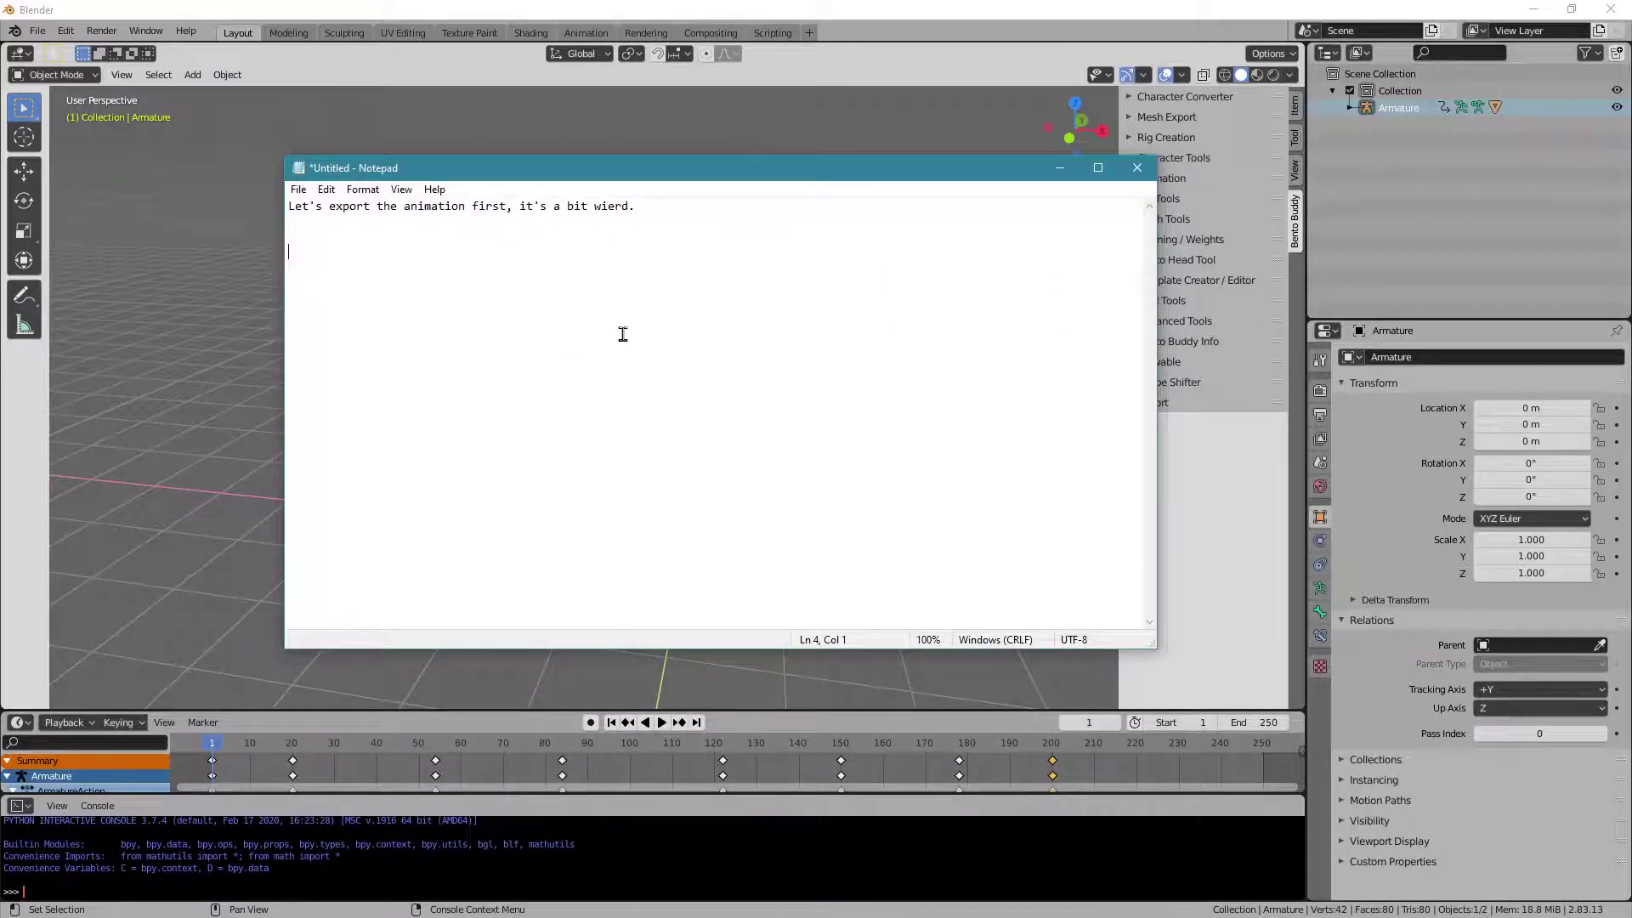
{"action": "left_click", "coordinate": [796, 212]}
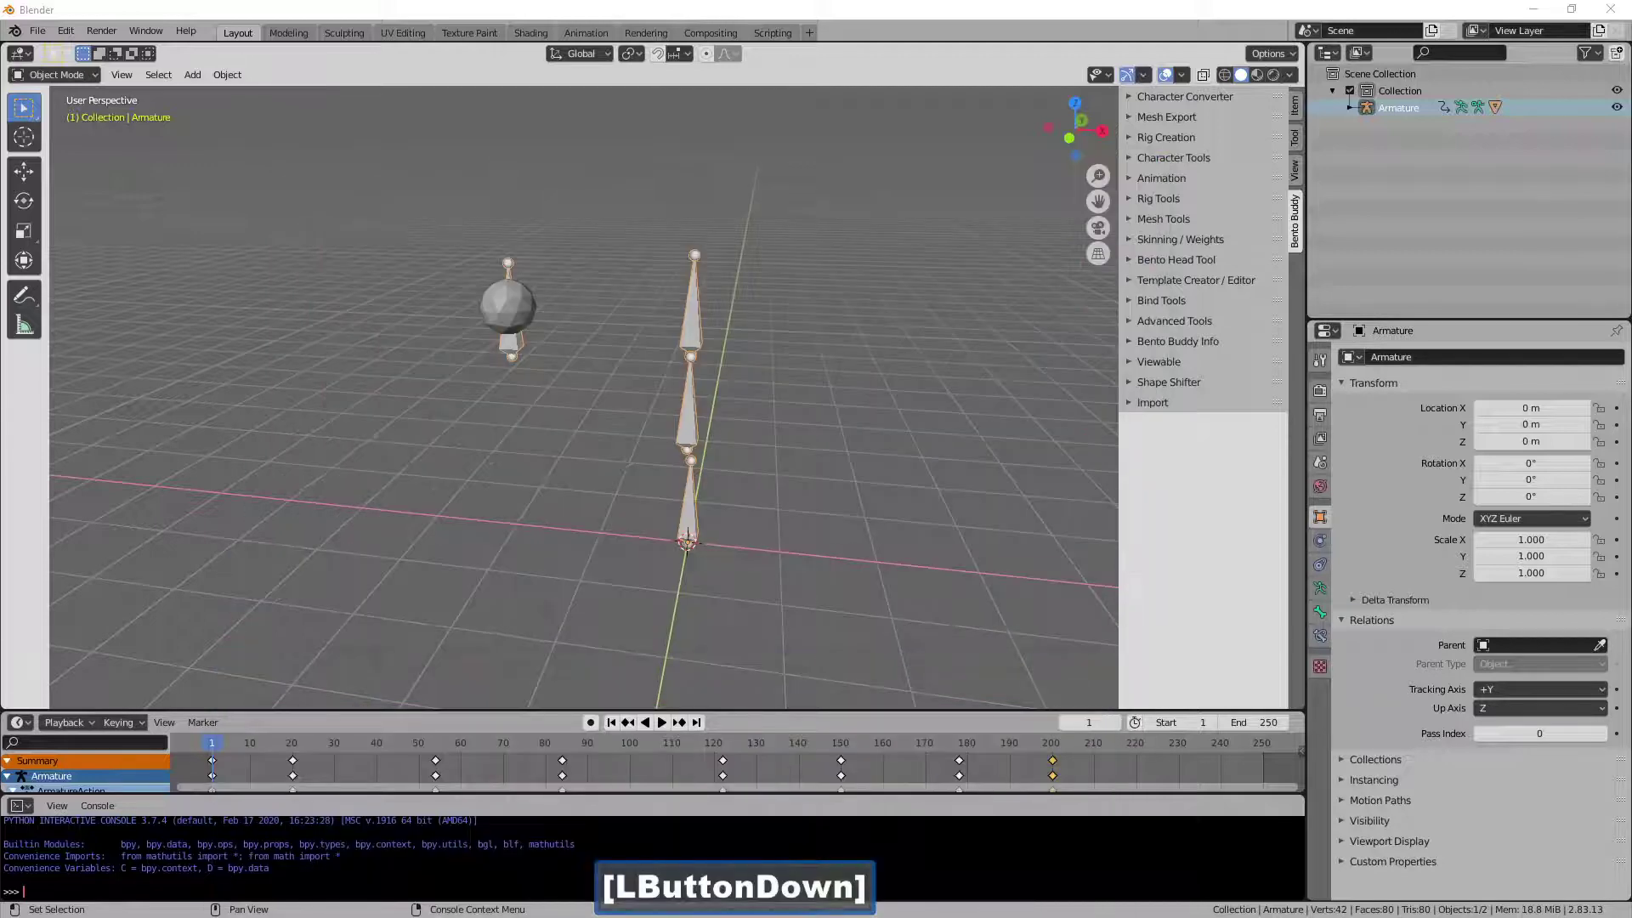
Set the armature's Rotation X to -90° in the sidebar and bring up the File menu for export.
{"action": "left_click", "coordinate": [821, 78]}
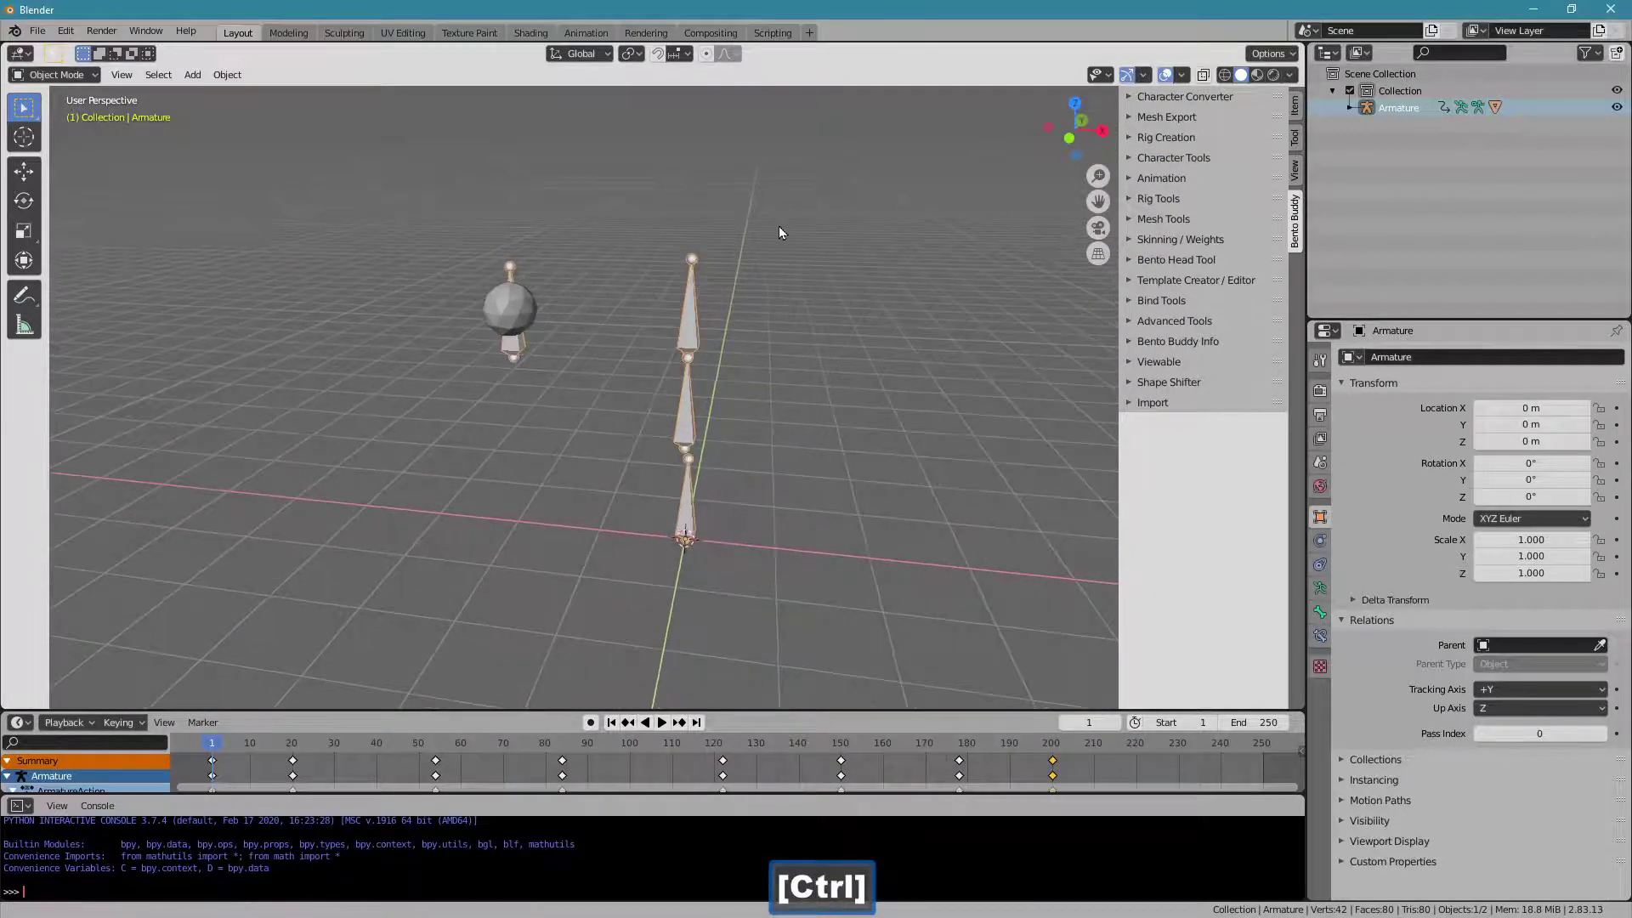
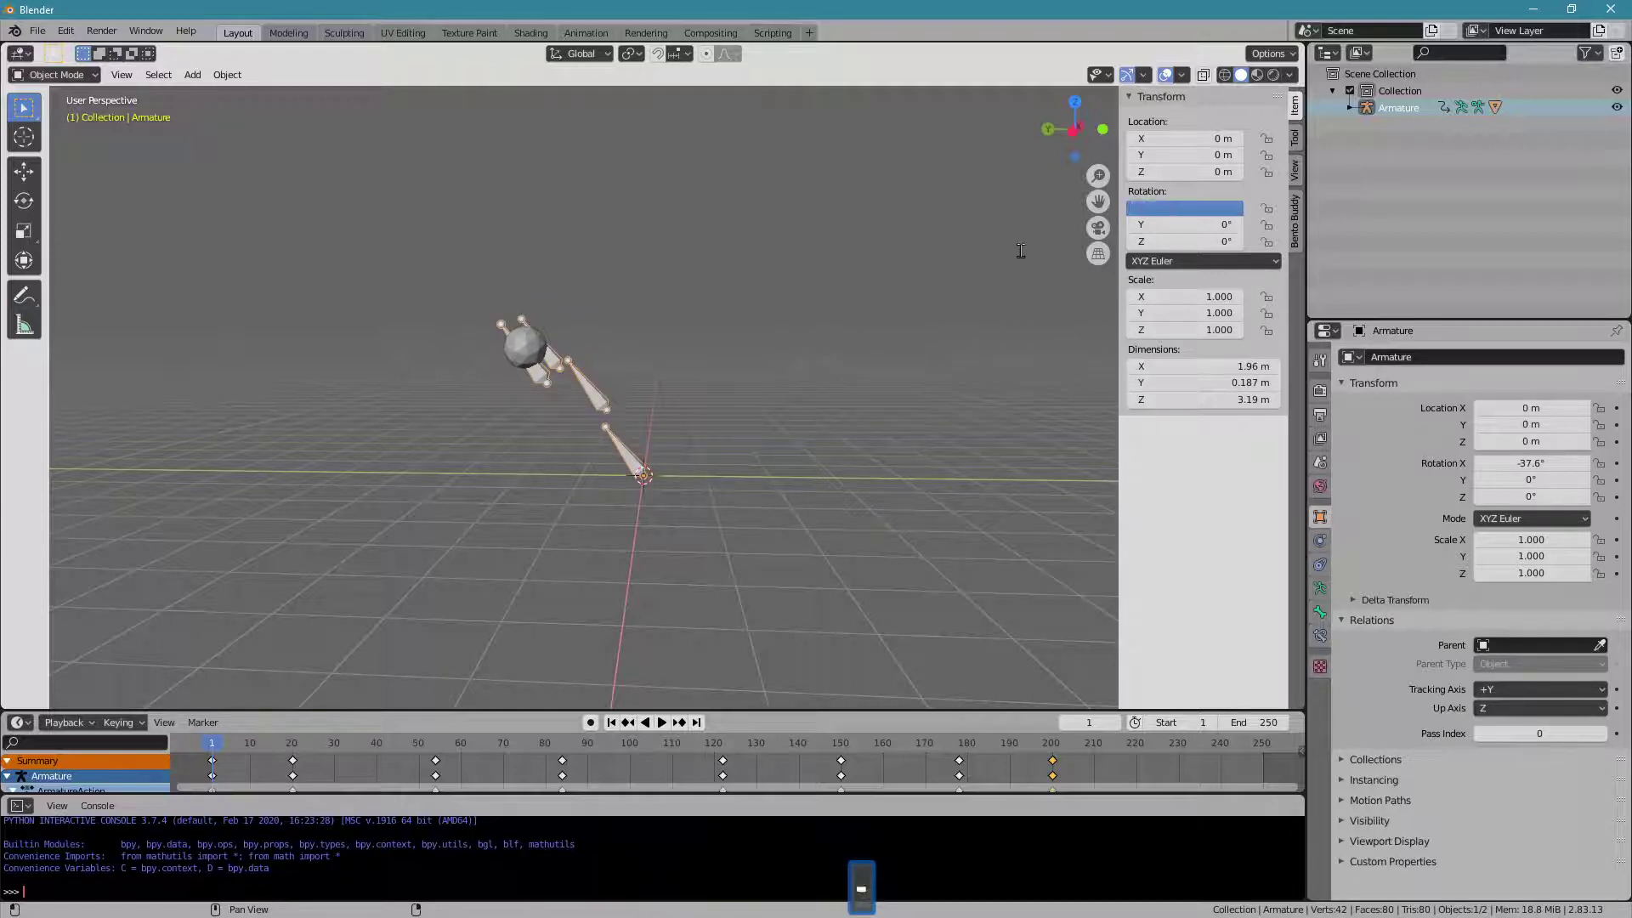
{"action": "type", "text": "90"}
{"action": "key", "text": "Return"}
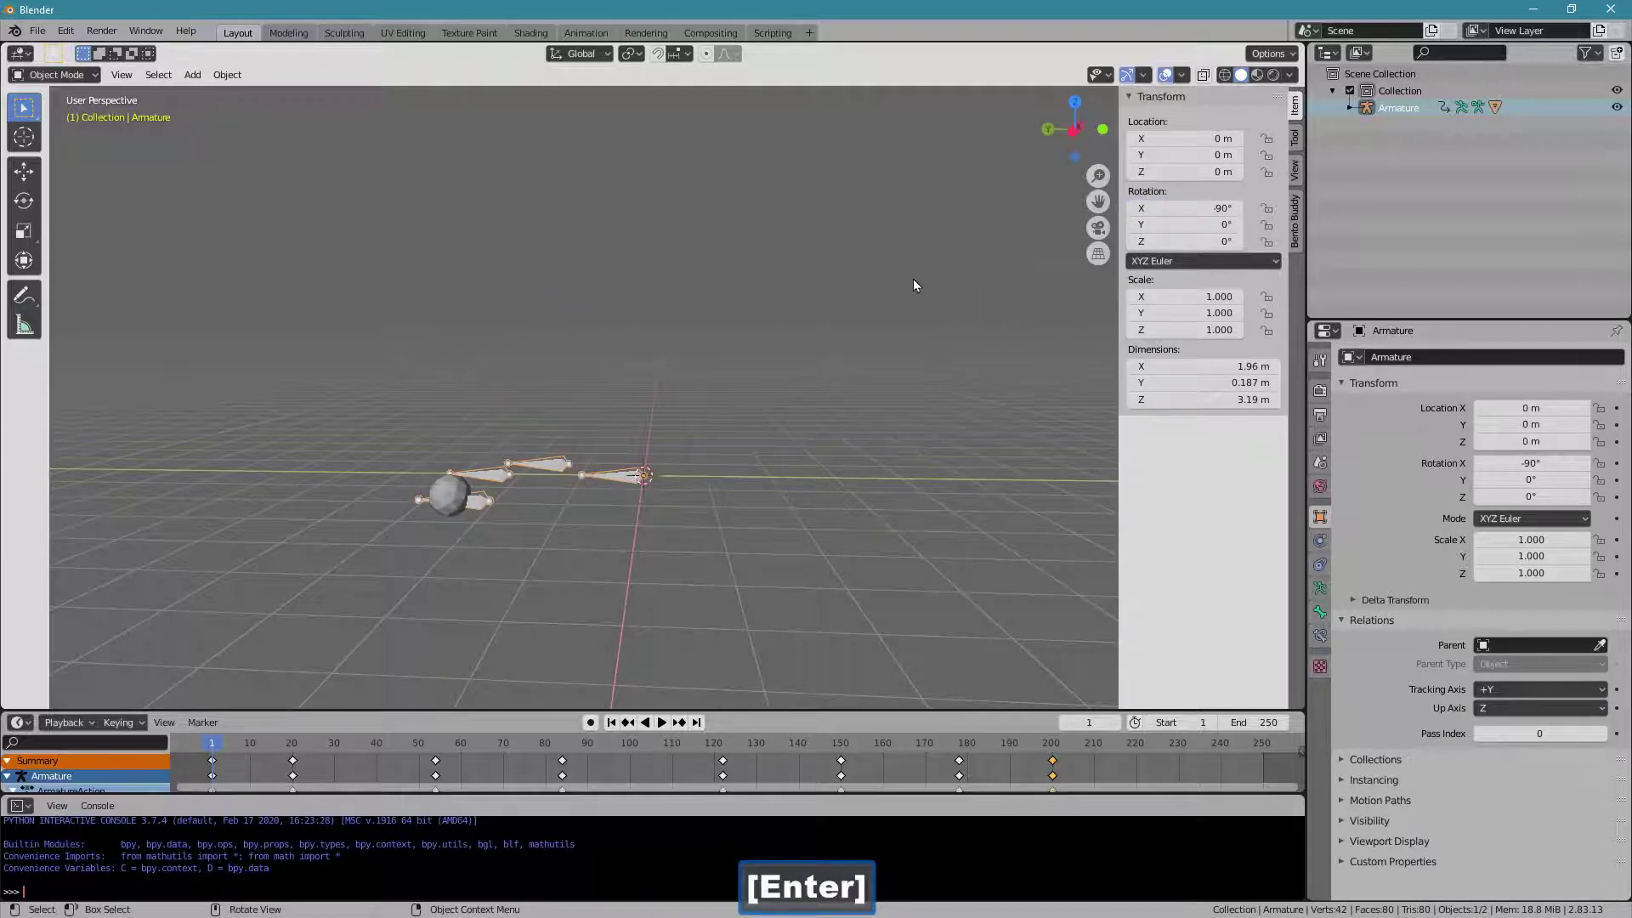
{"action": "key", "text": "Return"}
{"action": "left_click", "coordinate": [41, 41]}
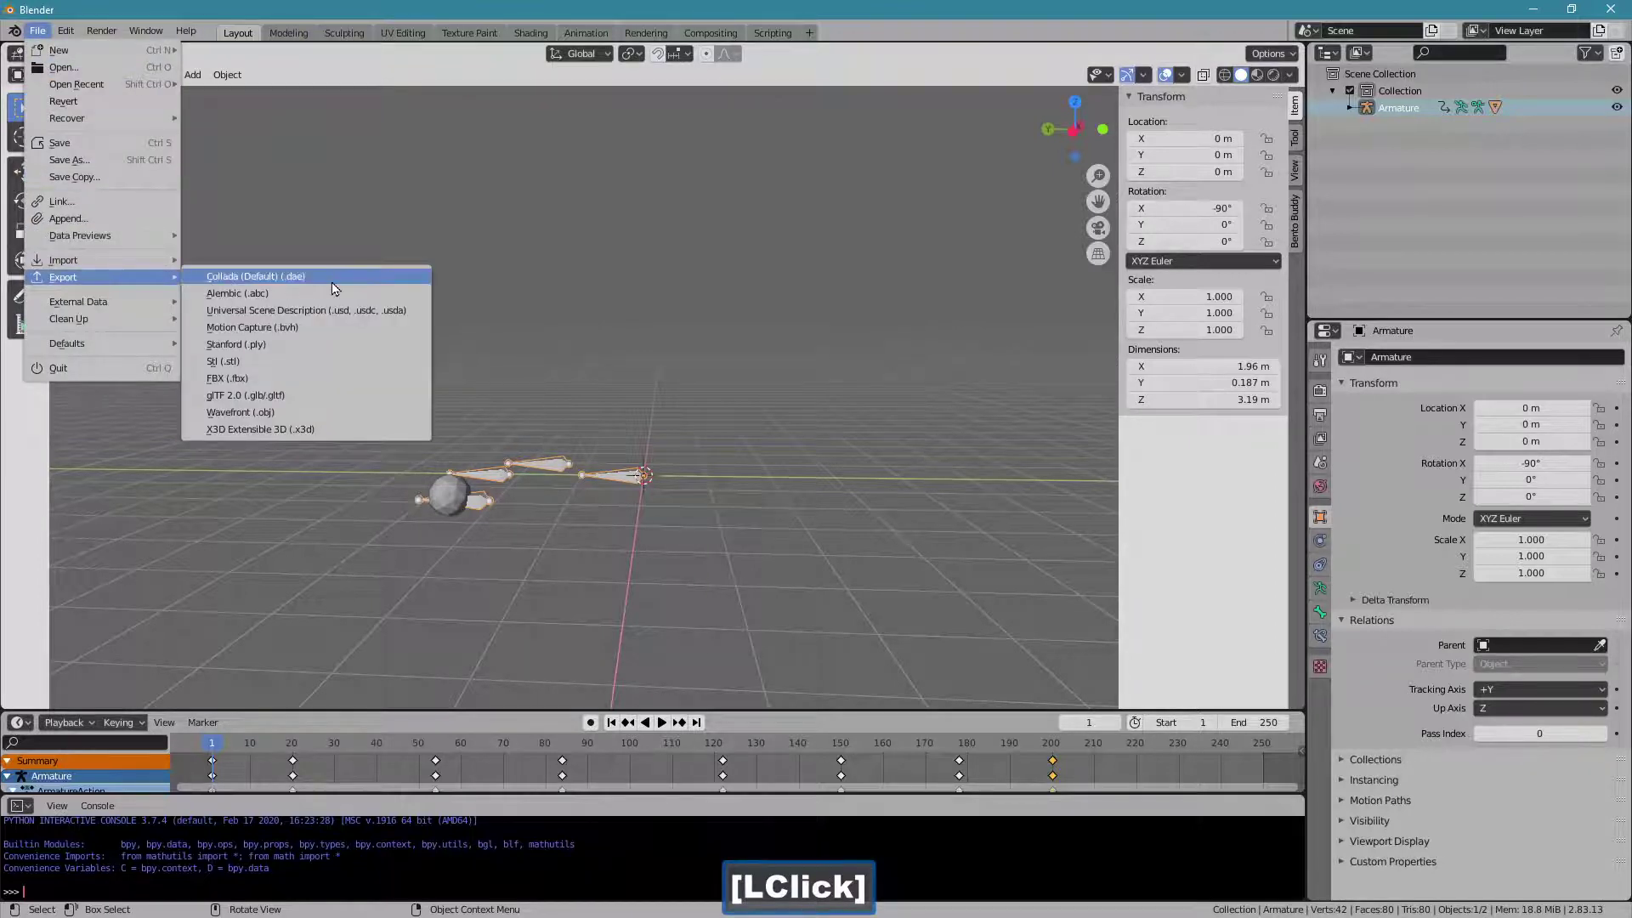
Choose Motion Capture (.bvh) export and pick b.bvh in test_material to overwrite.
{"action": "left_click", "coordinate": [399, 332]}
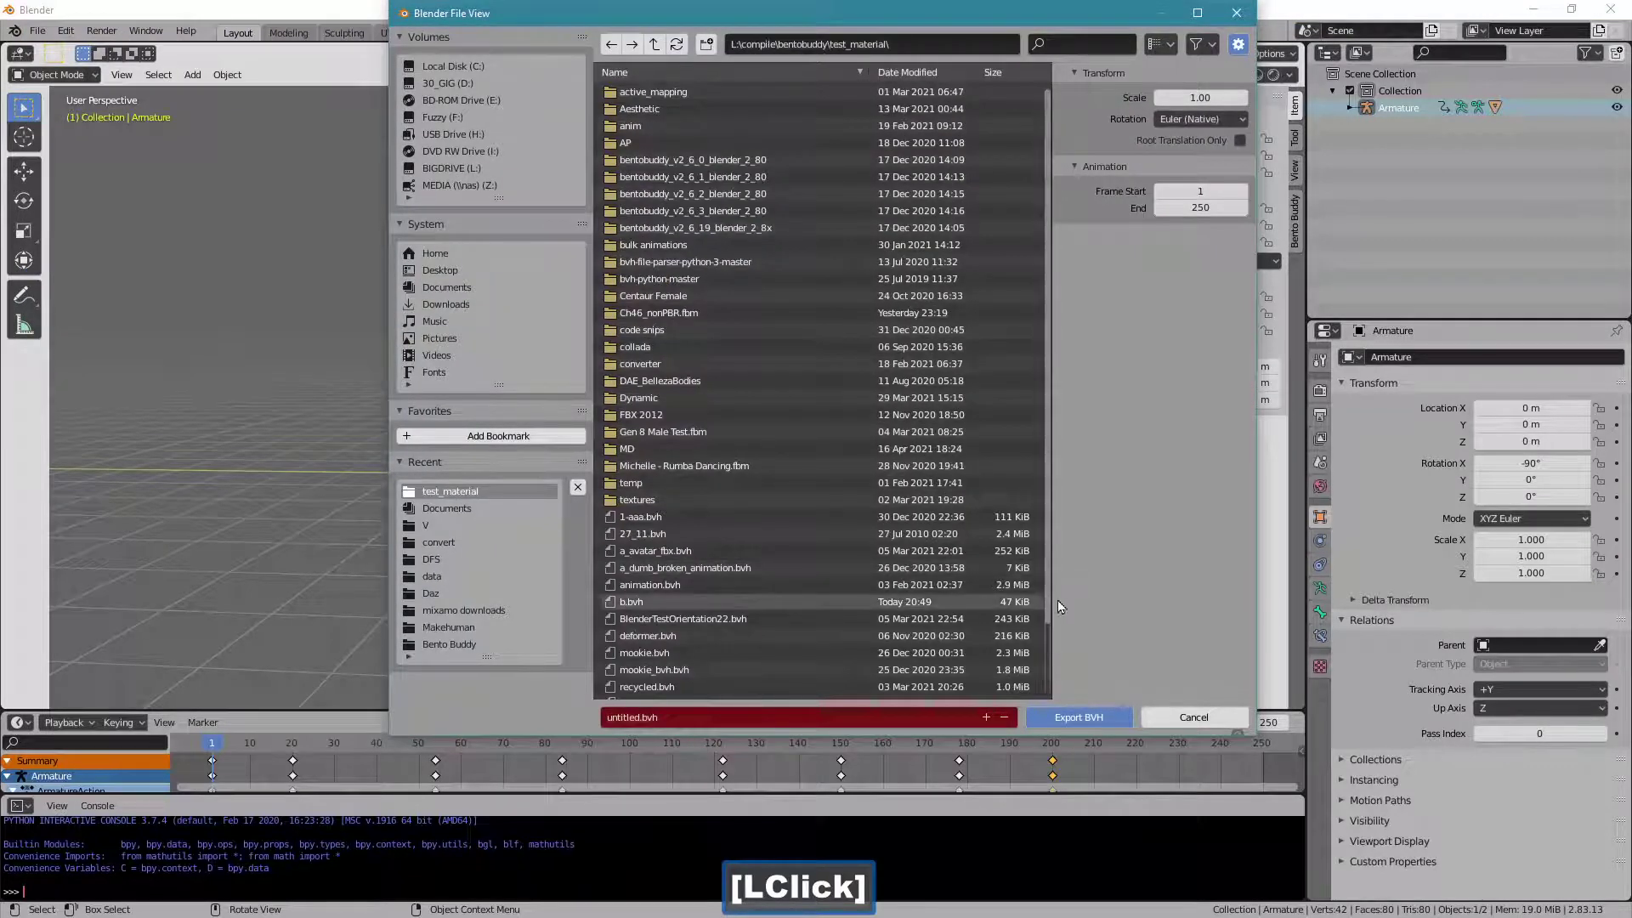
{"action": "left_click", "coordinate": [1051, 611]}
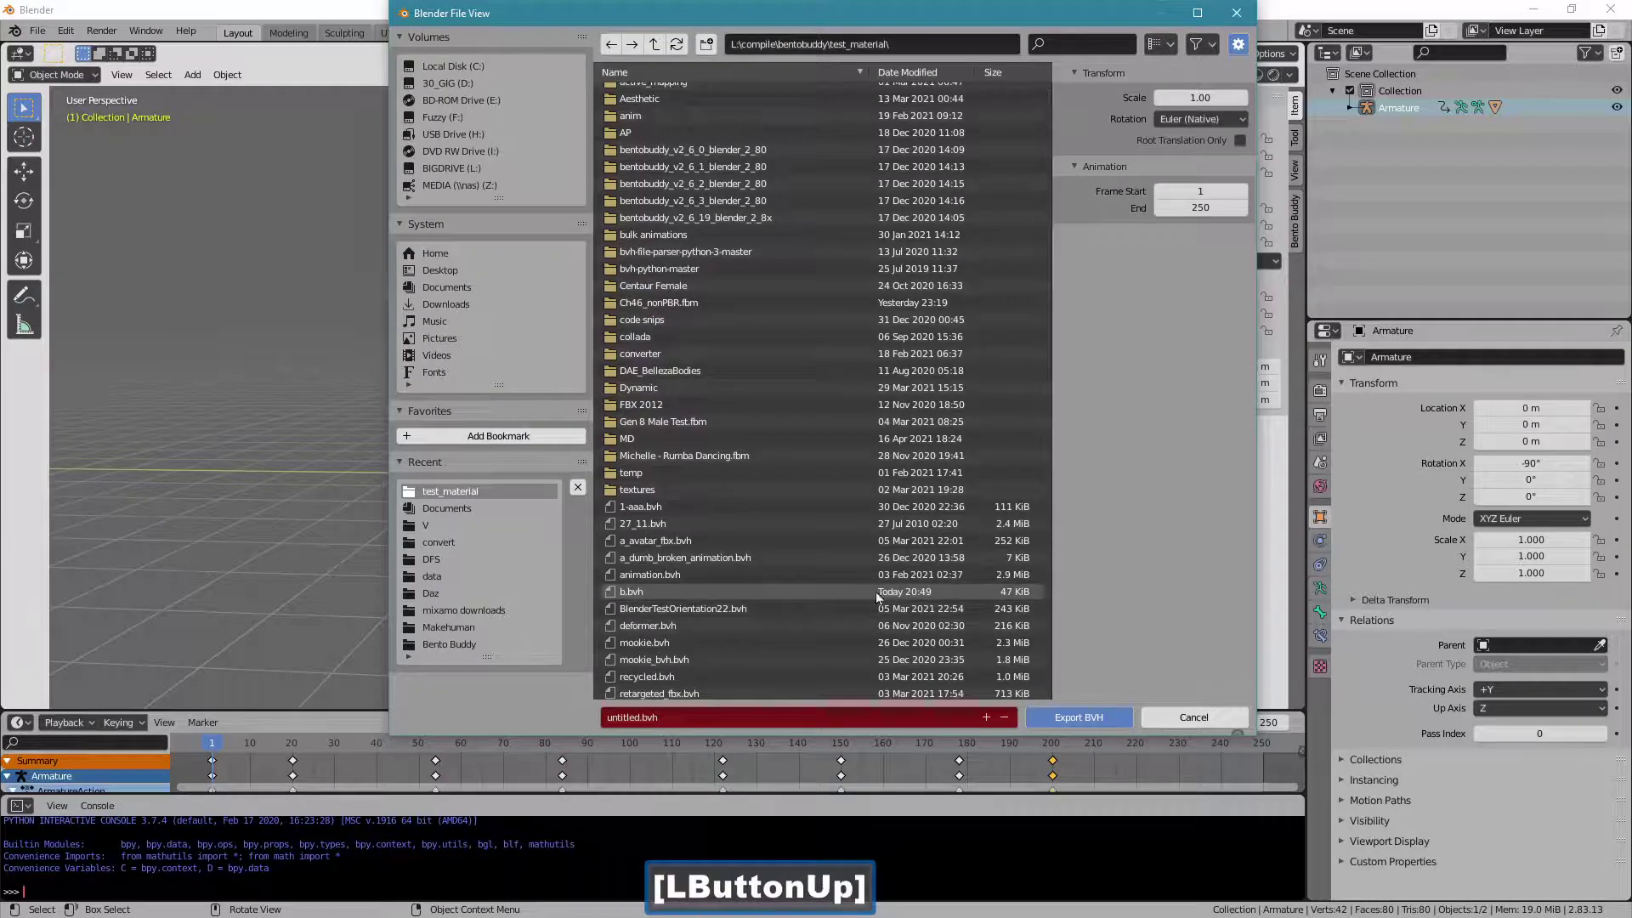
{"action": "left_click", "coordinate": [859, 587]}
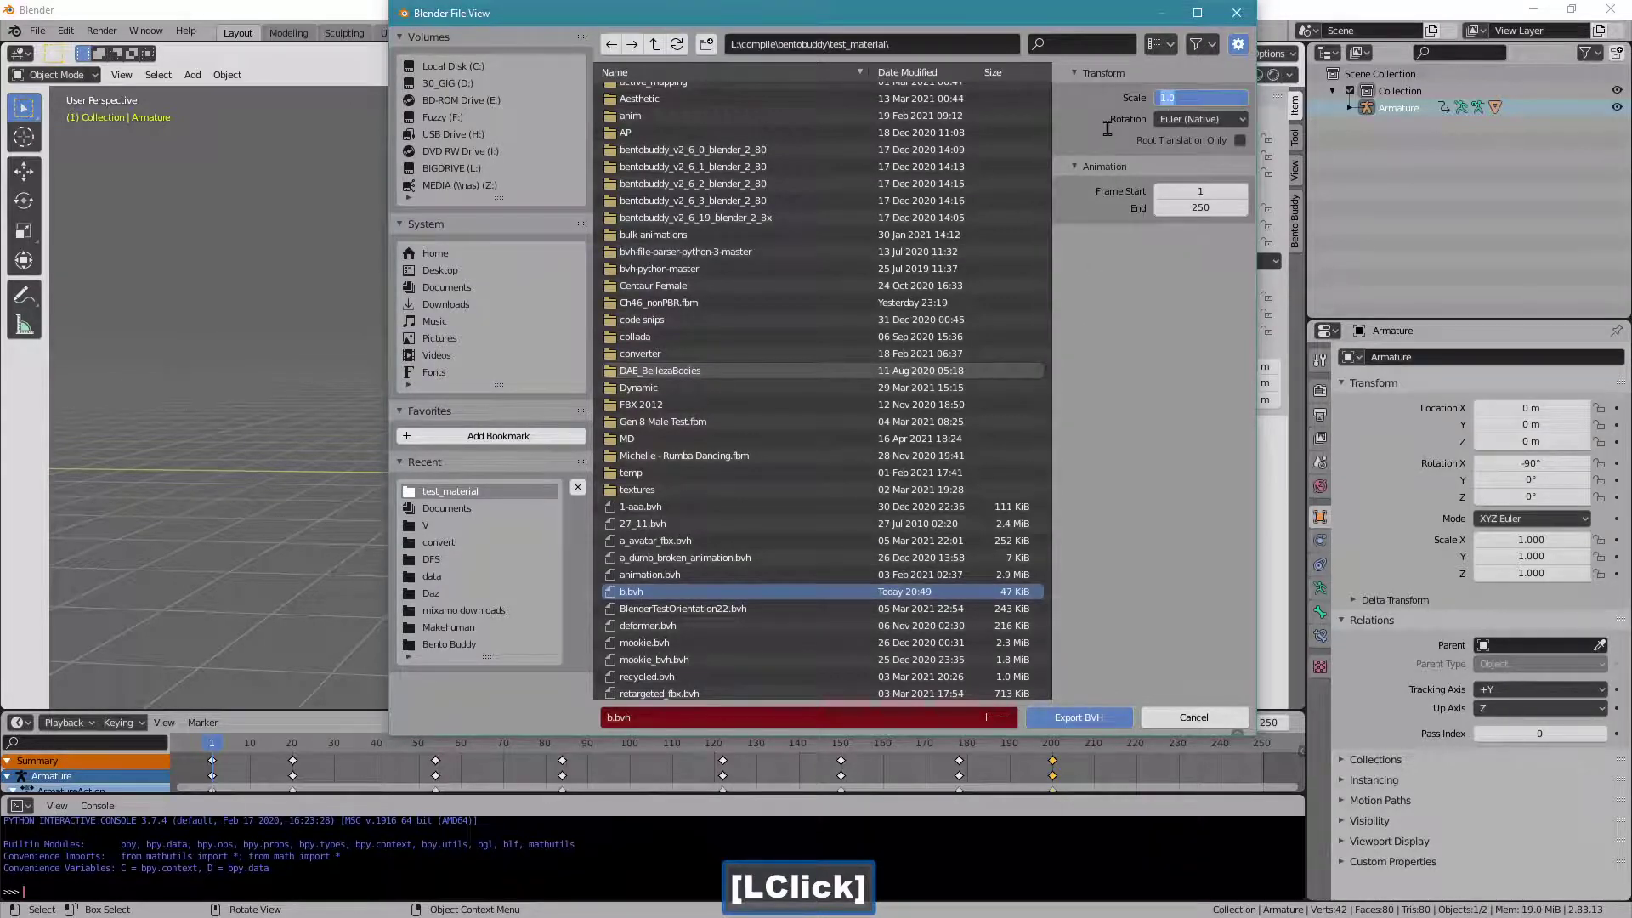
Export the BVH with scale 39.37 and end frame 200.
{"action": "key", "text": "3"}
{"action": "key", "text": "9"}
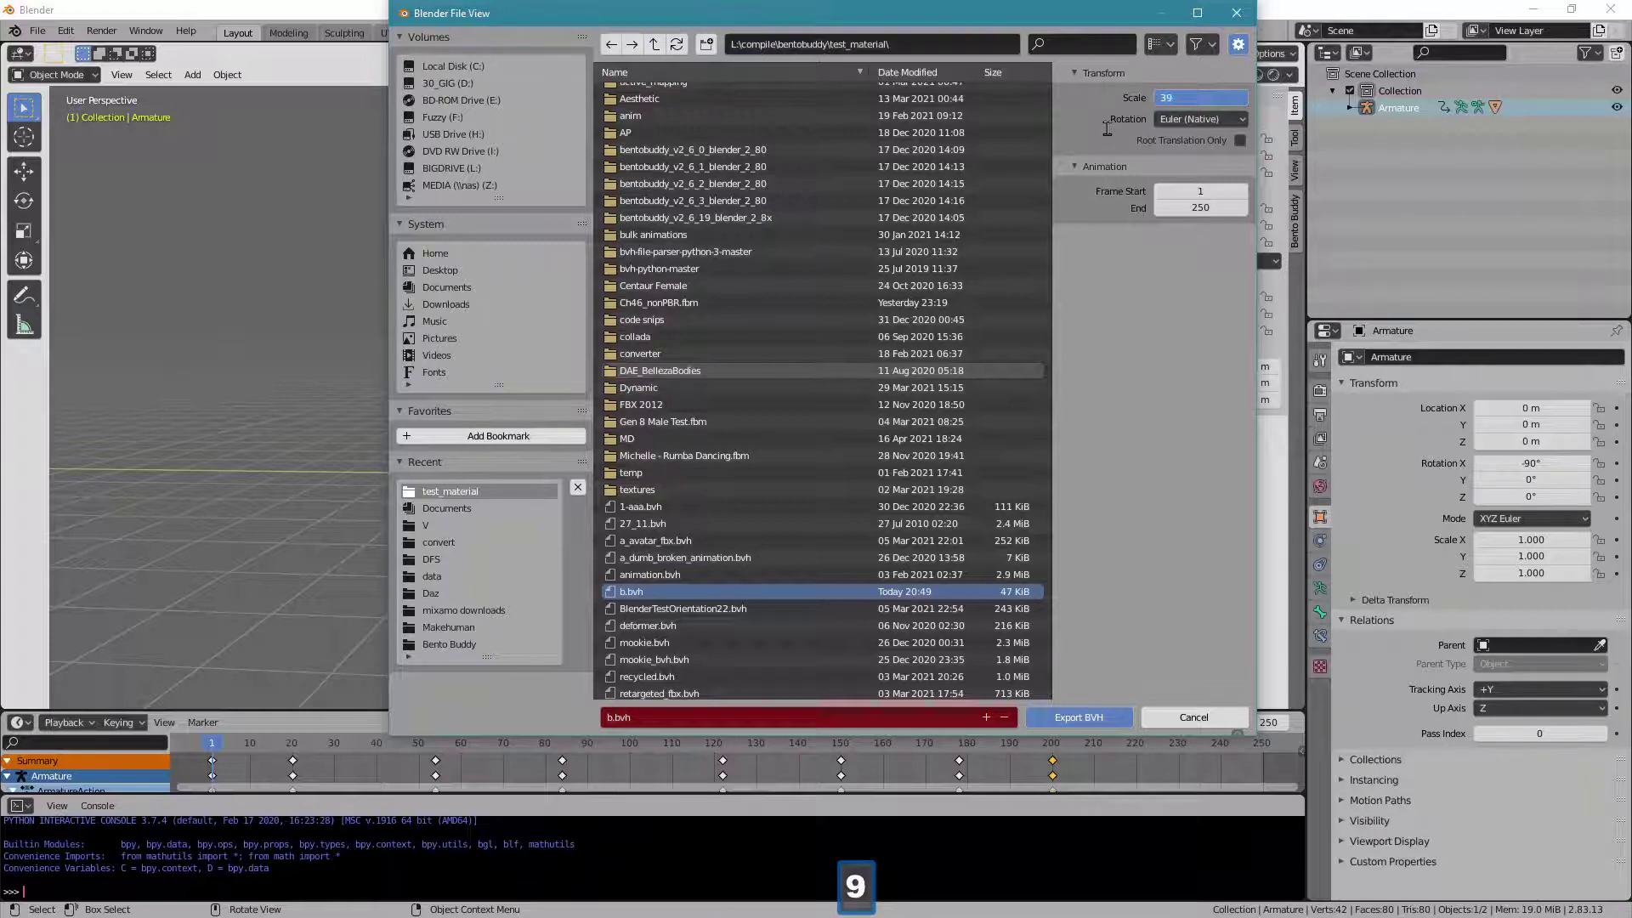
{"action": "key", "text": "."}
{"action": "key", "text": "3"}
{"action": "key", "text": "7"}
{"action": "left_click", "coordinate": [1150, 267]}
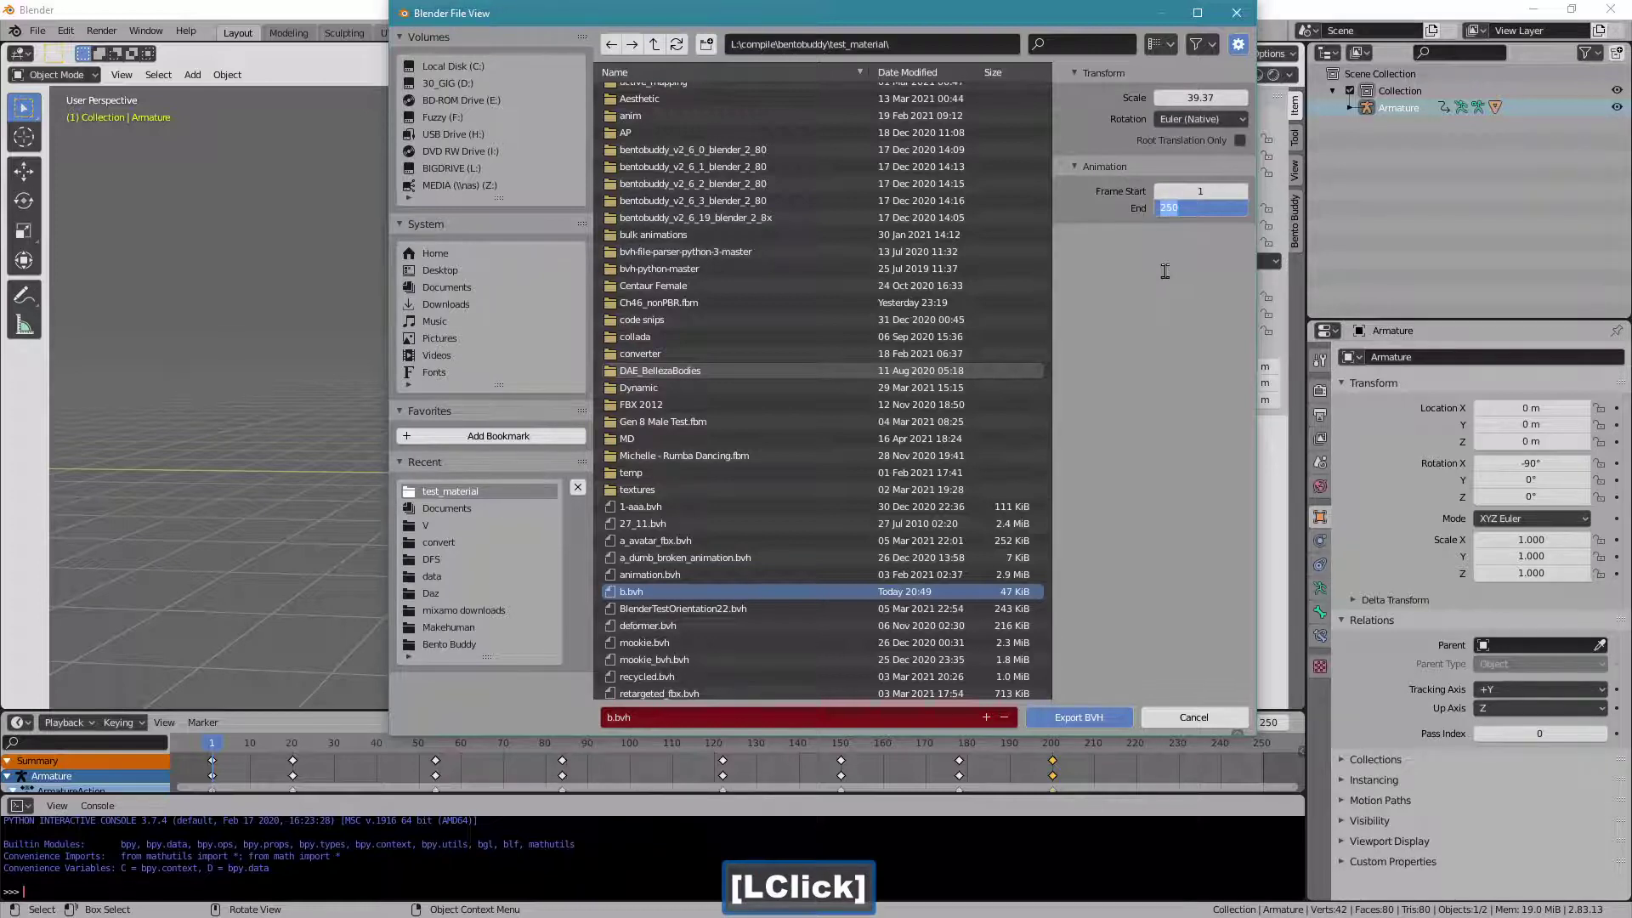
{"action": "type", "text": "200"}
{"action": "key", "text": "Return"}
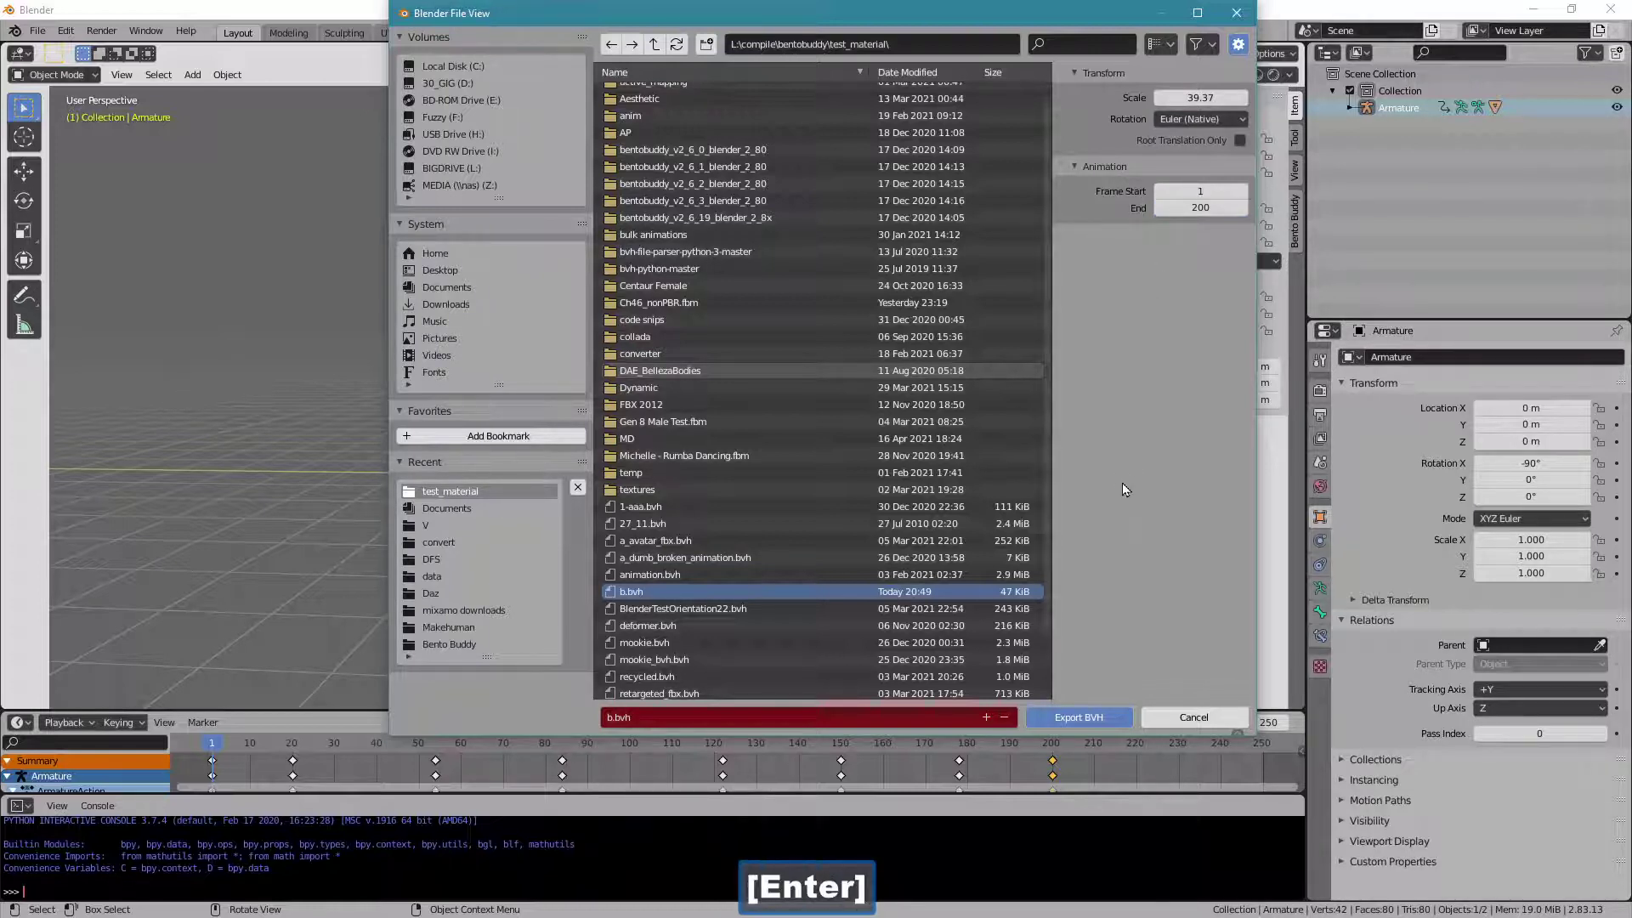
{"action": "left_click", "coordinate": [1076, 716]}
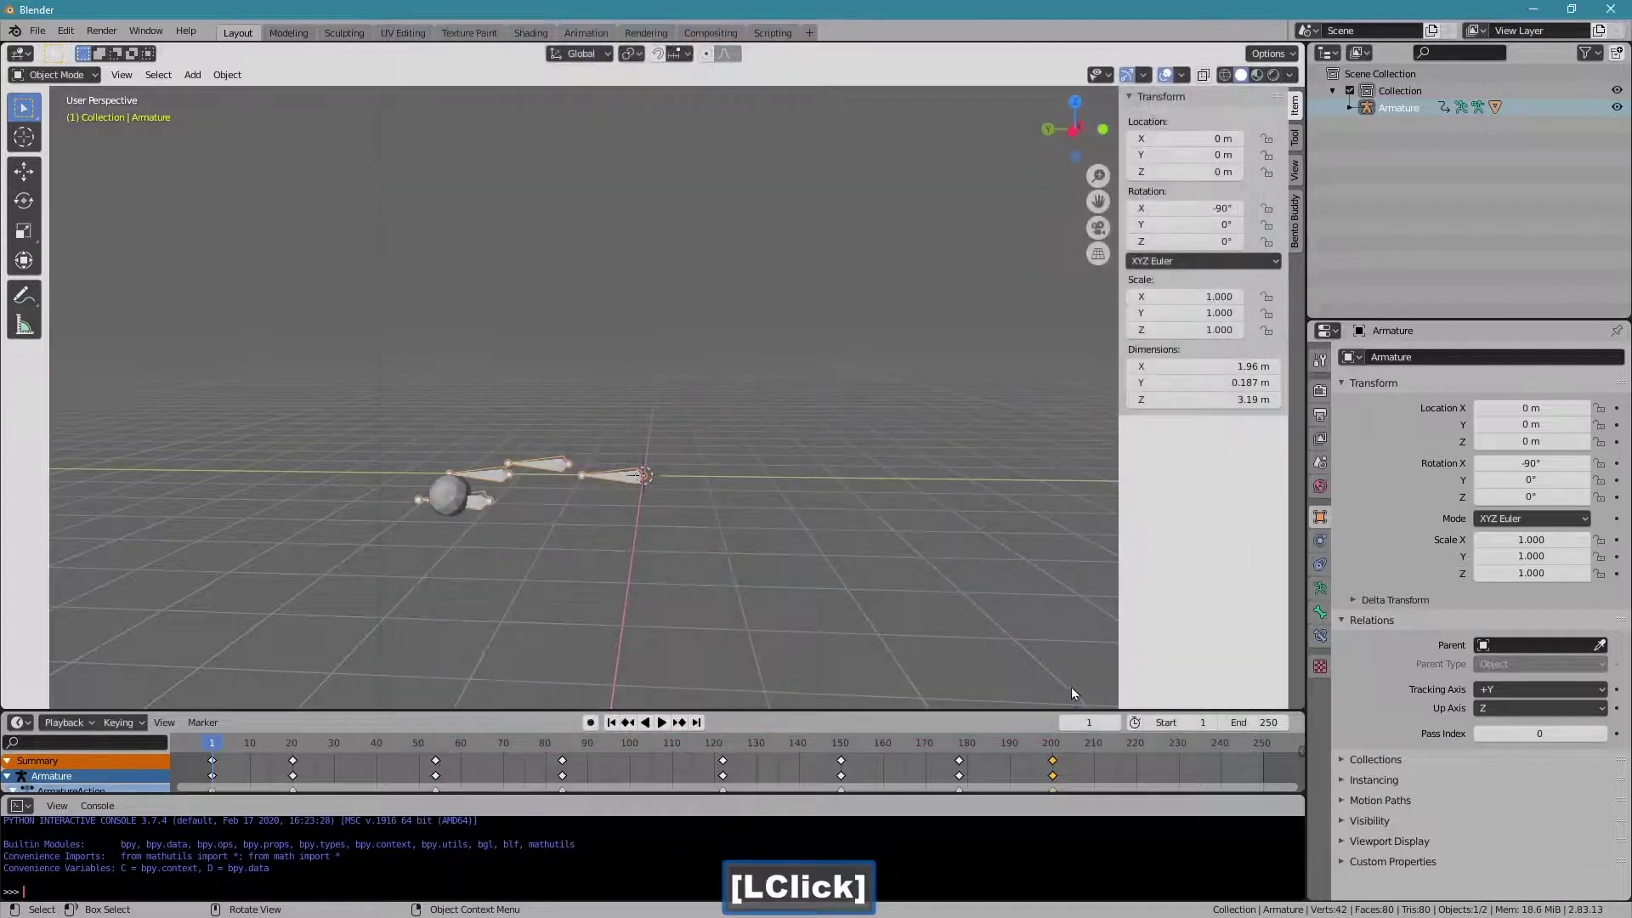
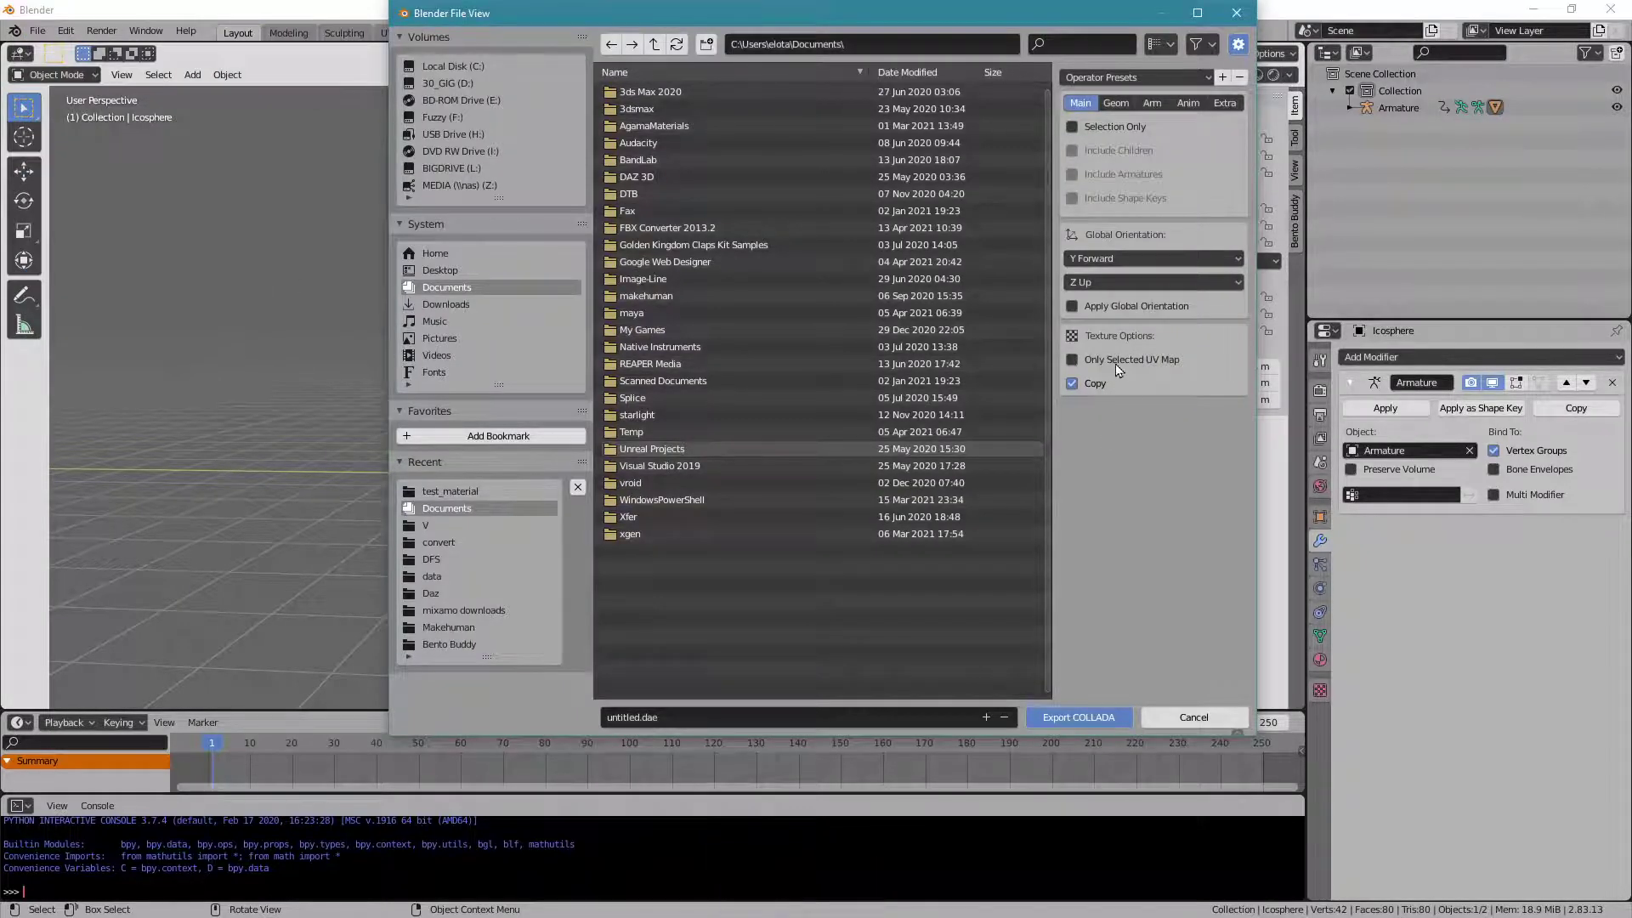
Export the Collada file with Selection Only ticked and the armature options checked.
{"action": "left_click", "coordinate": [1088, 134]}
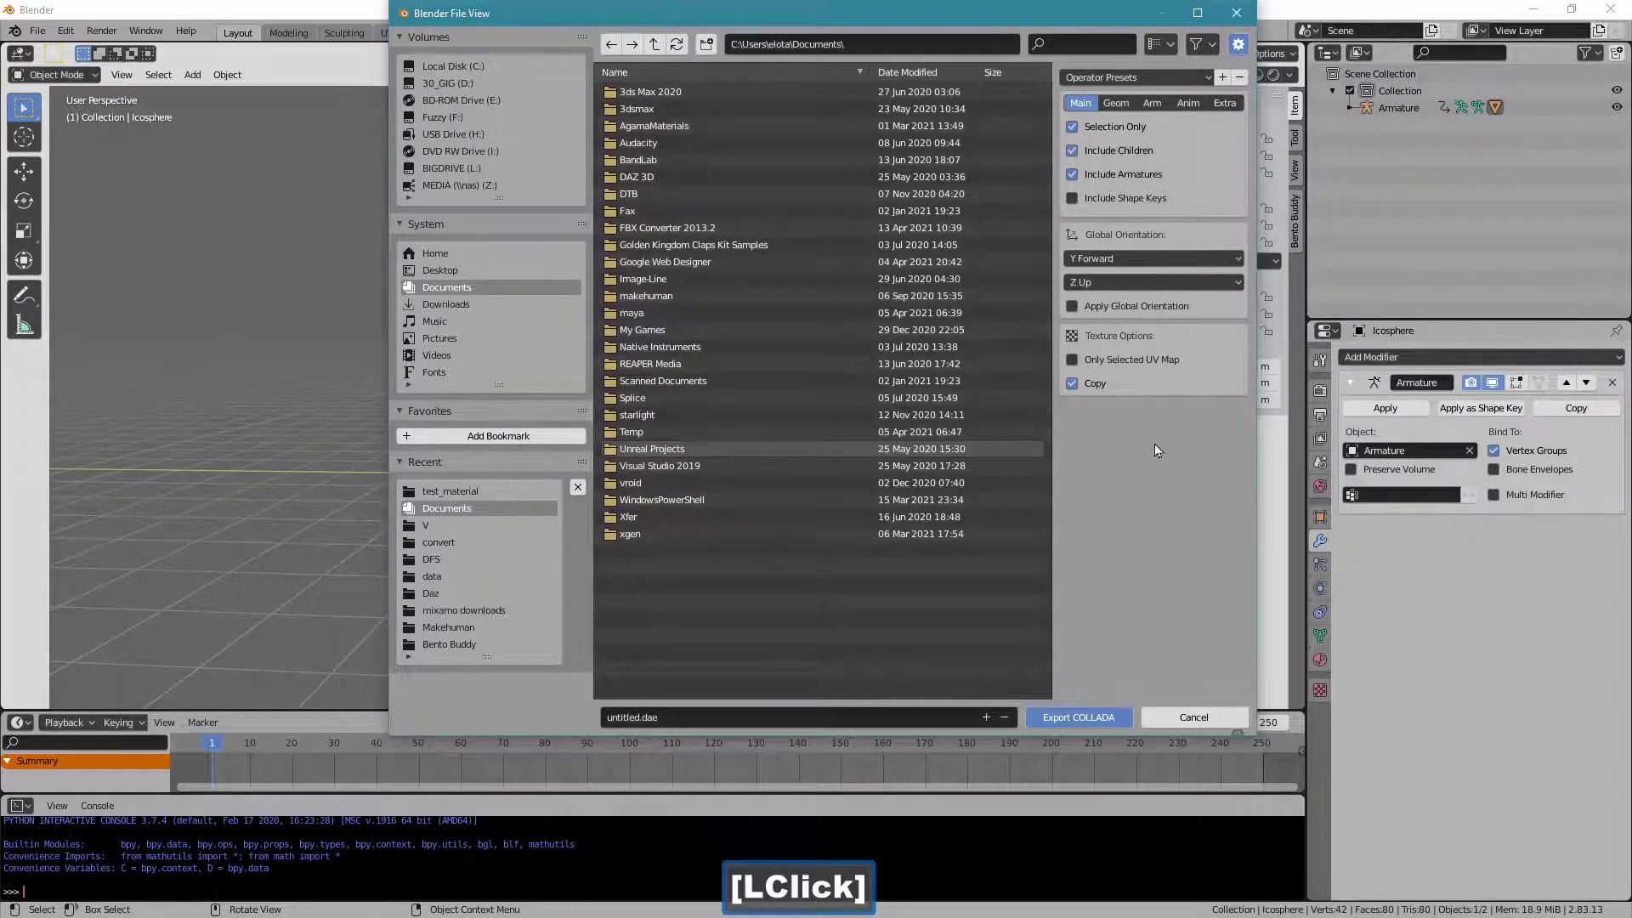
{"action": "left_click", "coordinate": [1238, 112]}
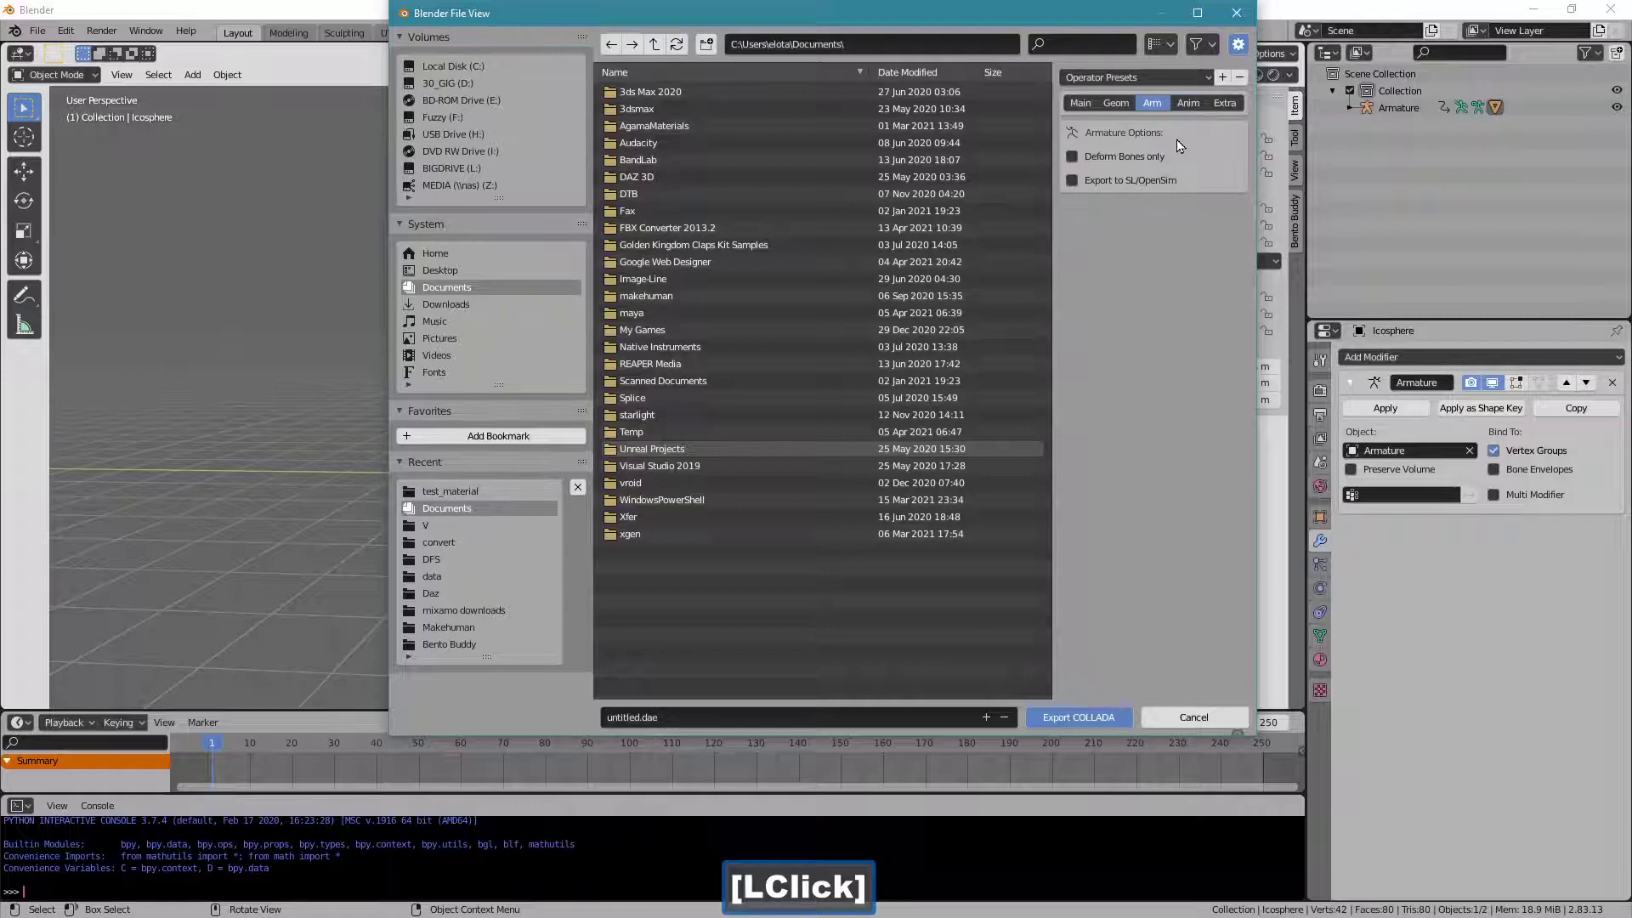
{"action": "double_click", "coordinate": [1139, 193]}
{"action": "left_click", "coordinate": [1127, 107]}
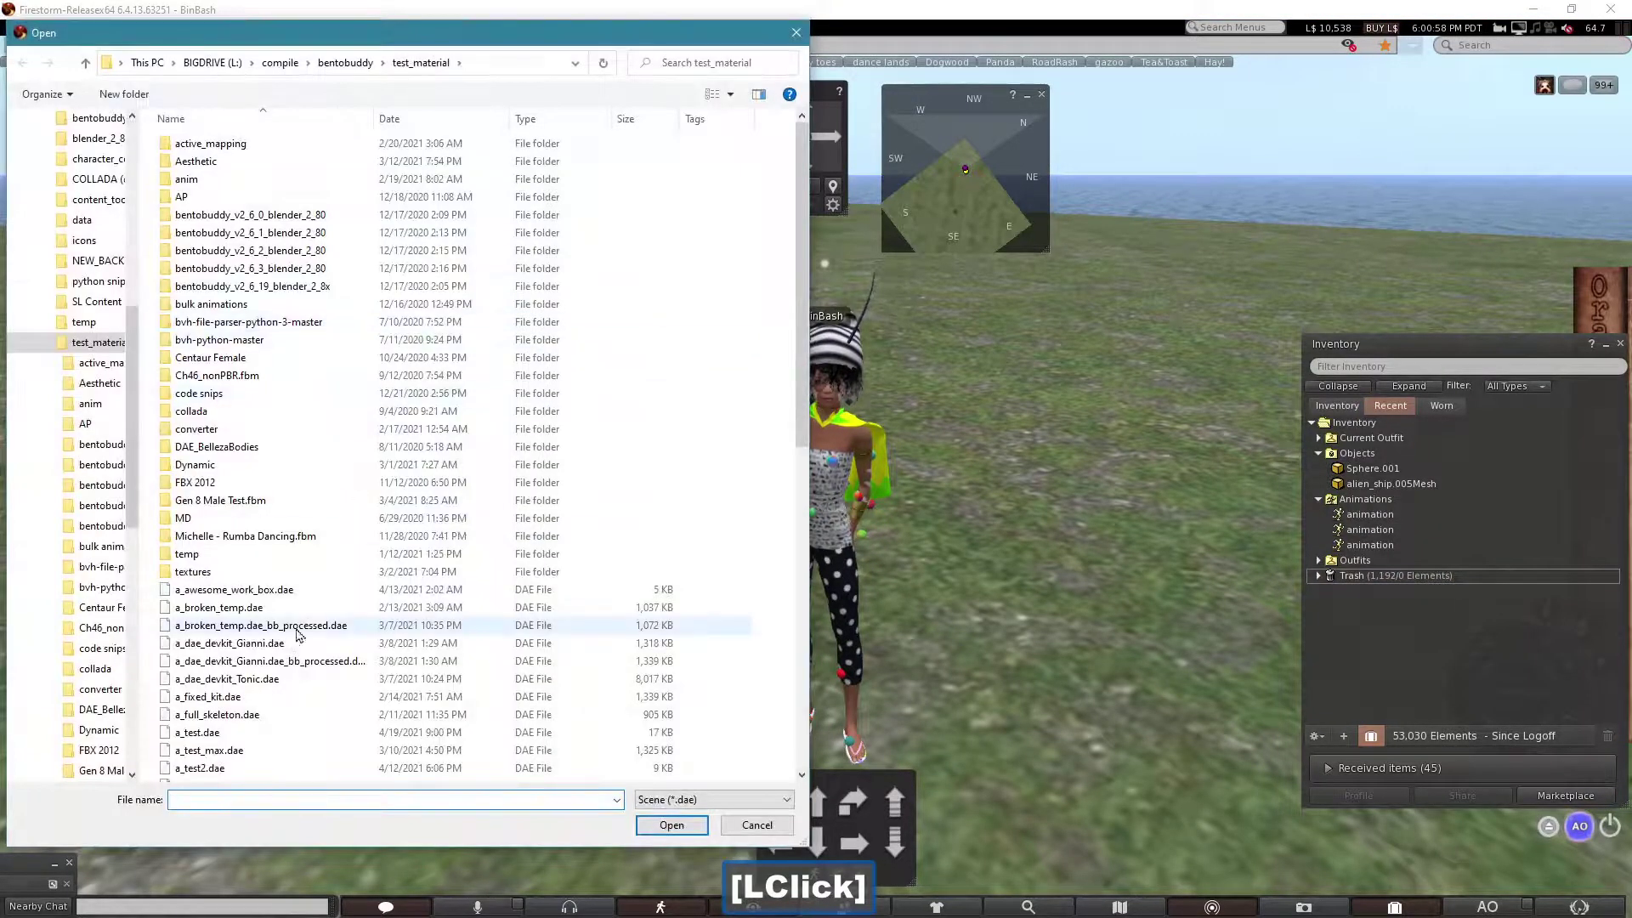
Calculate the icosphere's weights and fee and upload the mesh.
{"action": "left_click", "coordinate": [265, 737]}
{"action": "double_click", "coordinate": [265, 737]}
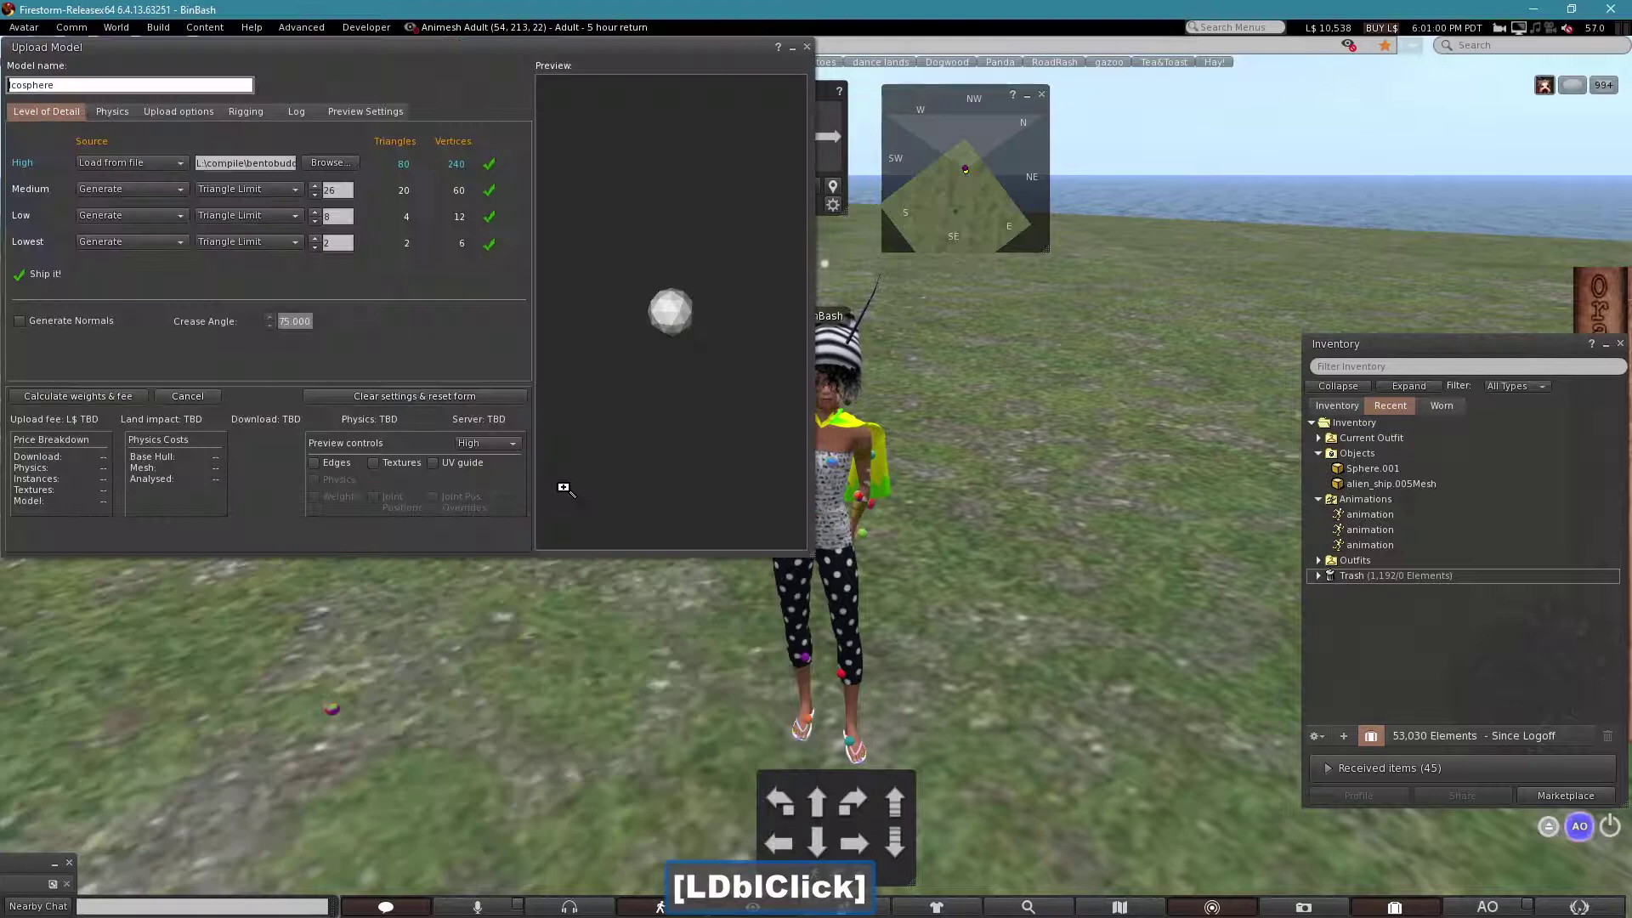
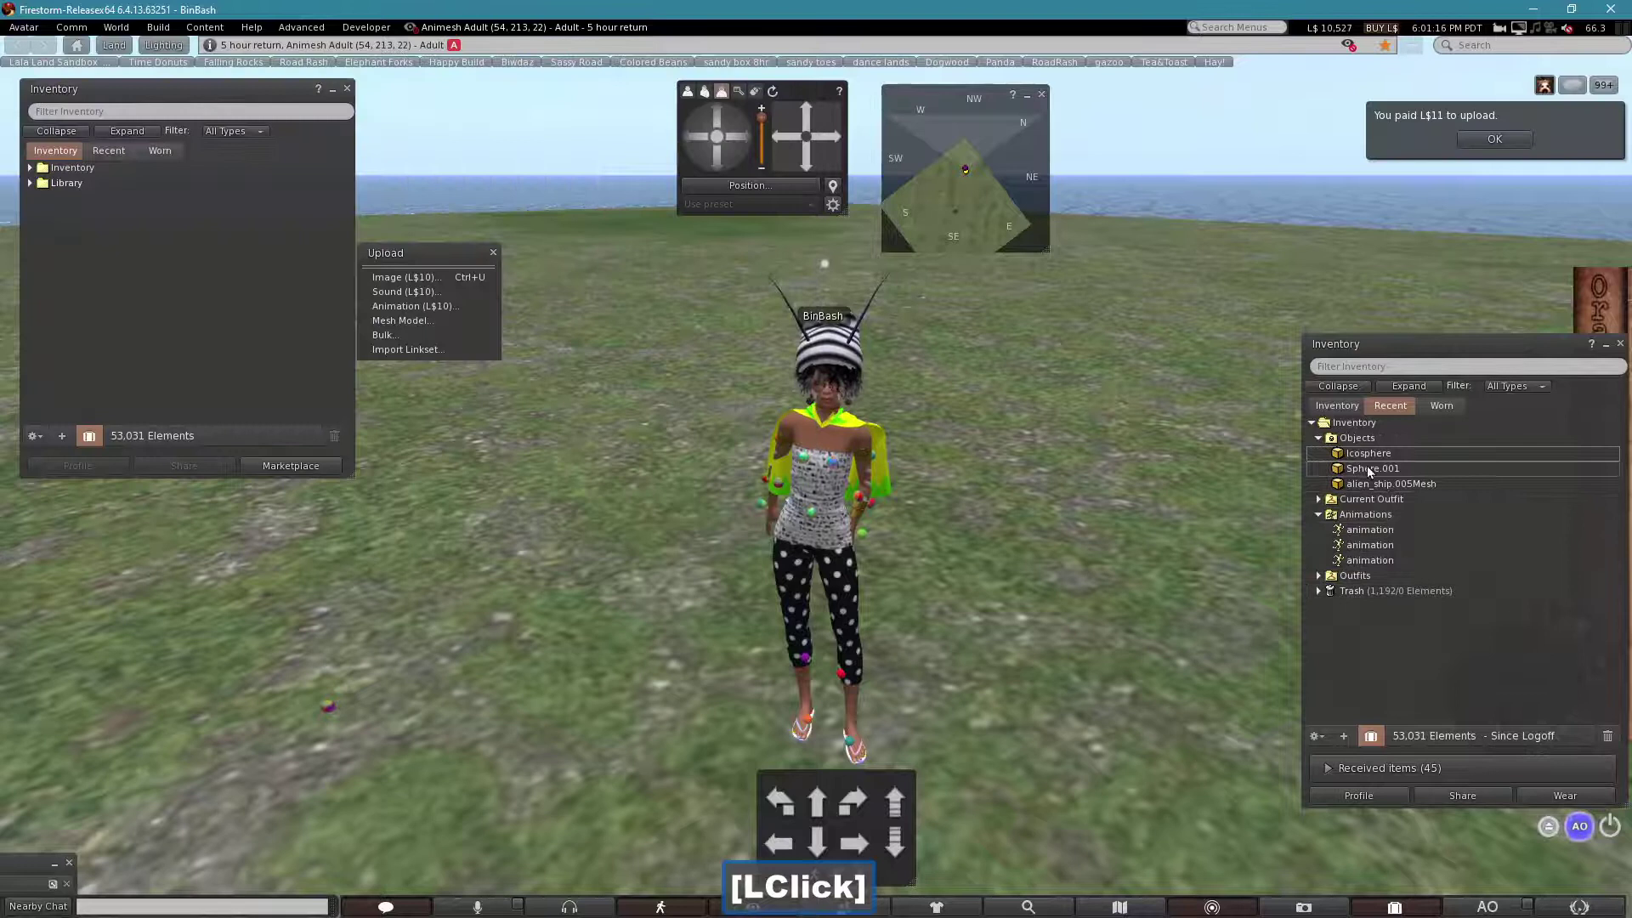
Add the newly uploaded Icosphere from inventory so it attaches to the avatar's right hand.
{"action": "left_click", "coordinate": [1366, 466]}
{"action": "right_click", "coordinate": [1365, 466]}
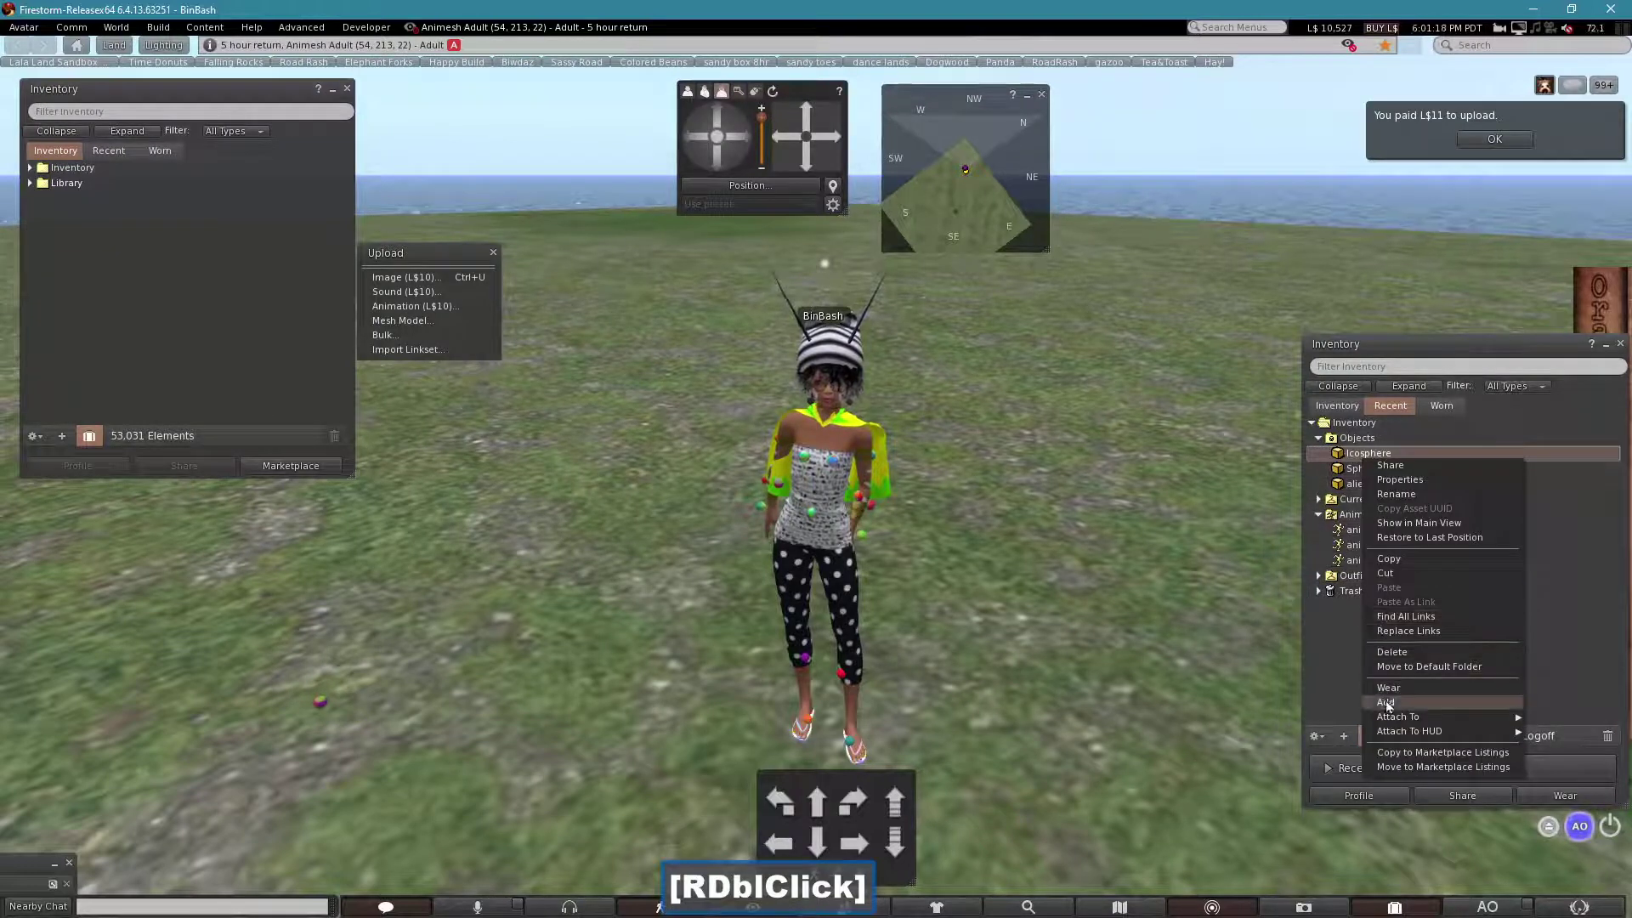
{"action": "left_click", "coordinate": [1393, 709]}
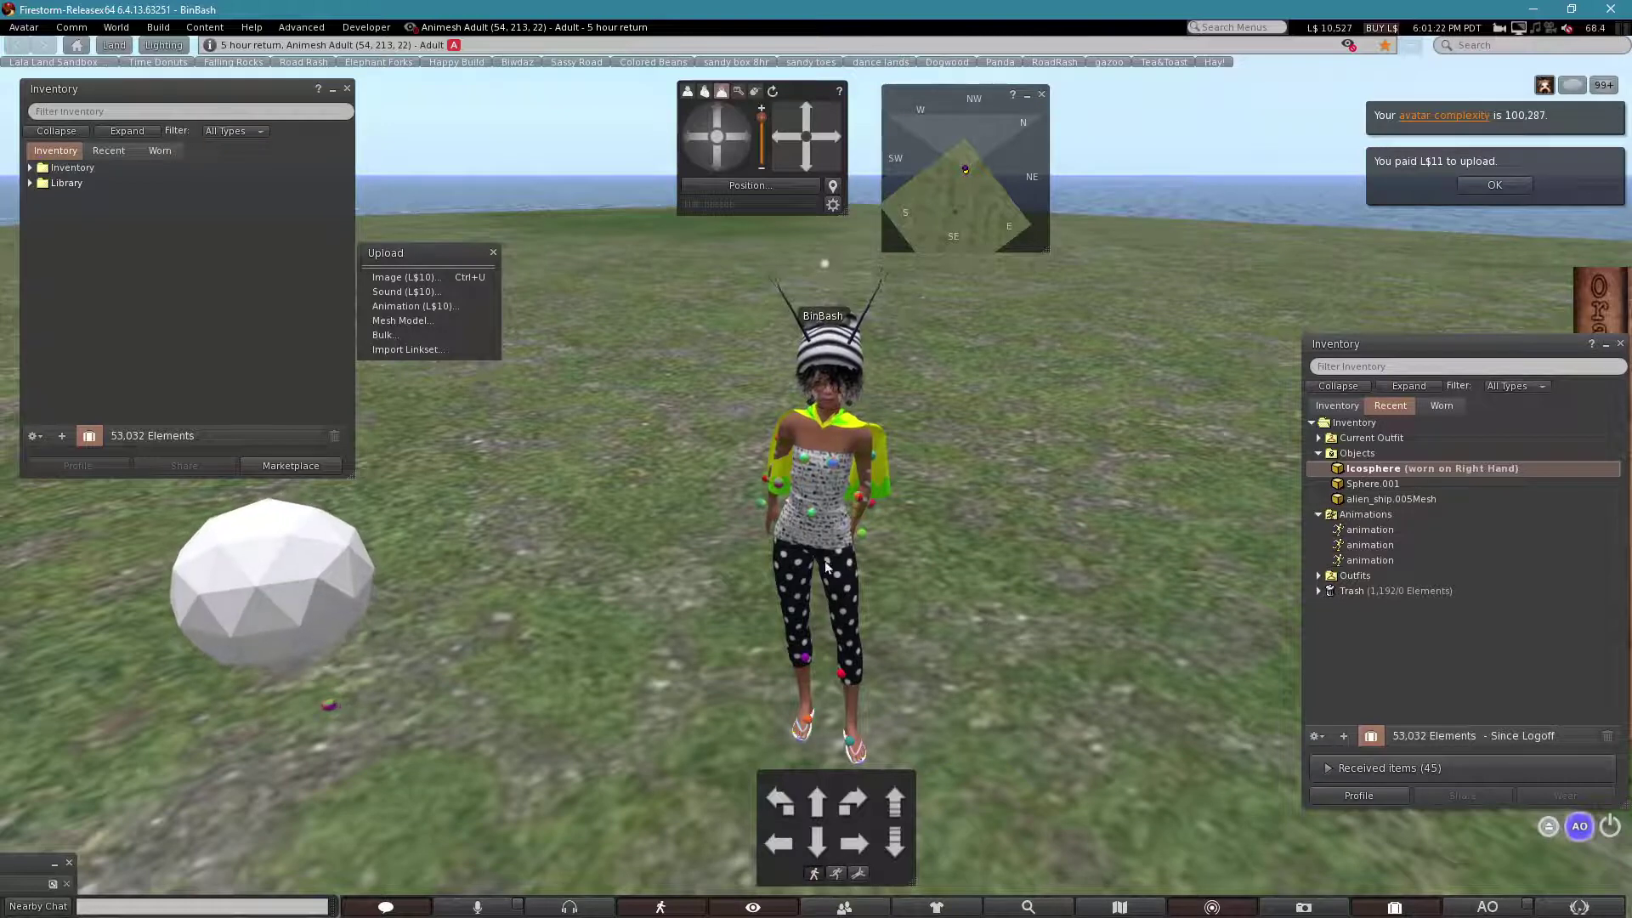
Load b.bvh into the animation upload dialog with Loop ticked and preview it.
{"action": "left_click", "coordinate": [460, 320]}
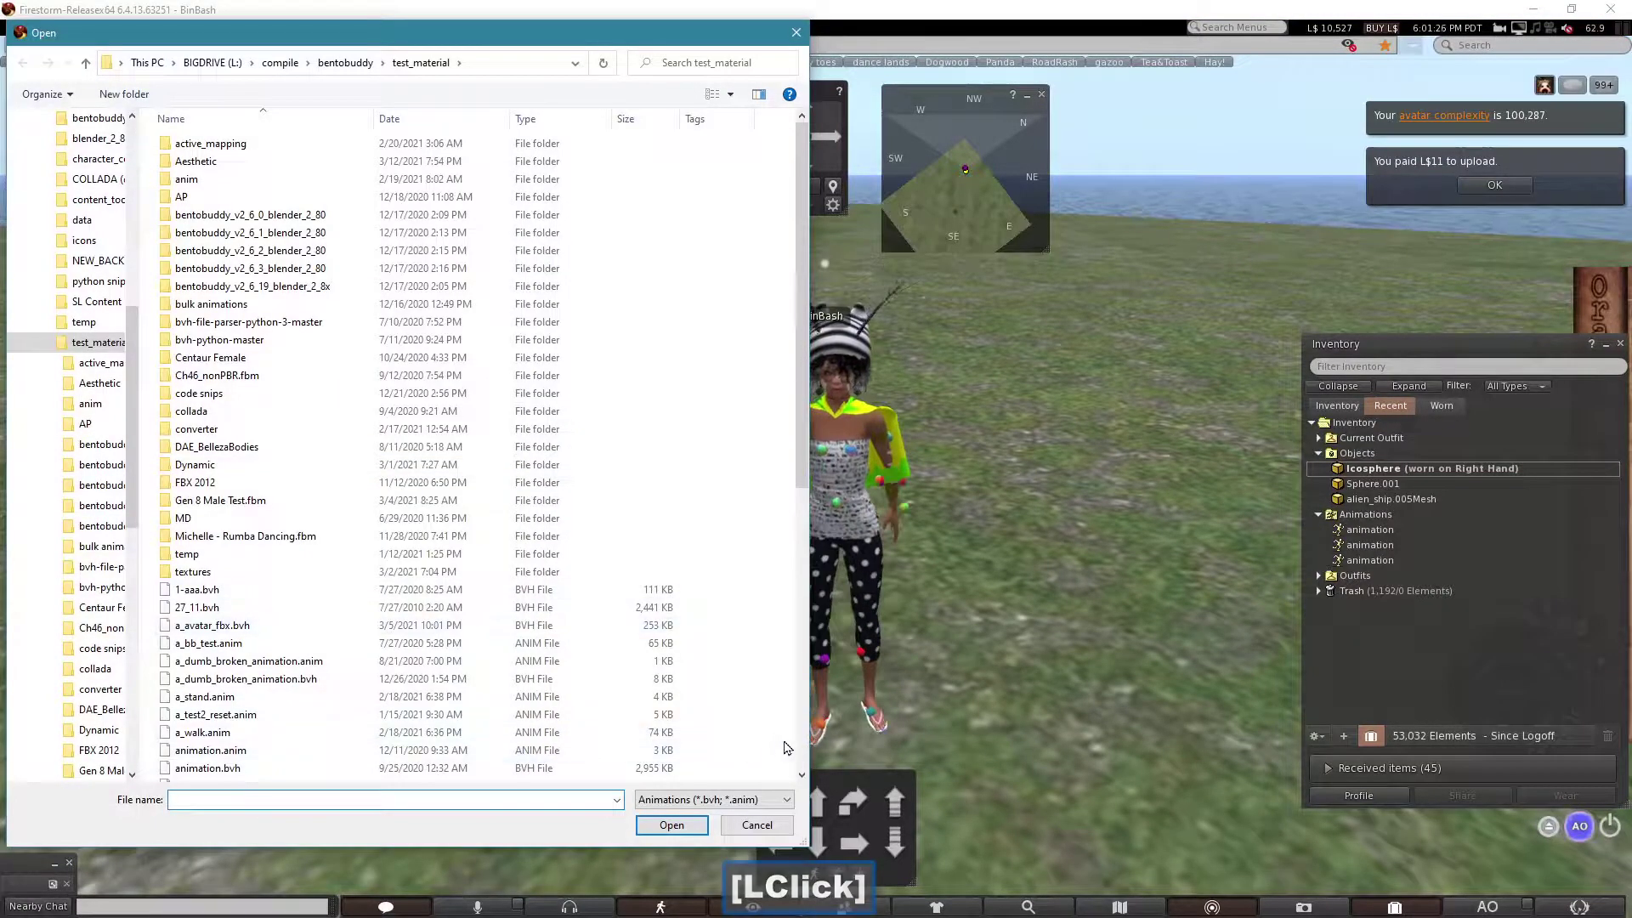
{"action": "left_click", "coordinate": [806, 741]}
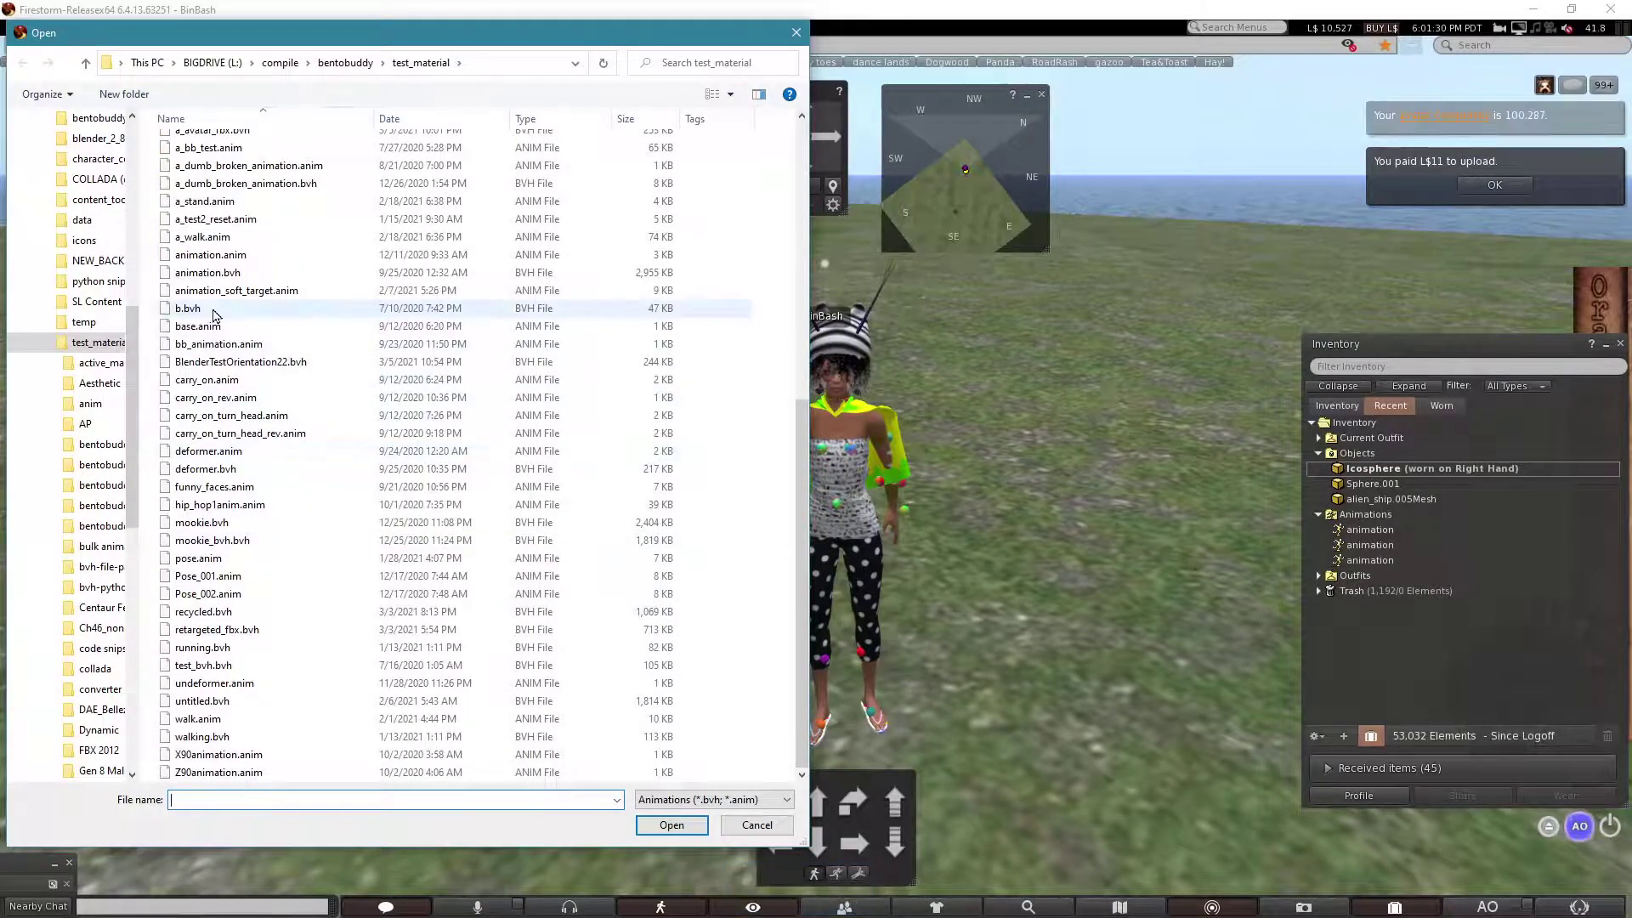
{"action": "left_click", "coordinate": [218, 316]}
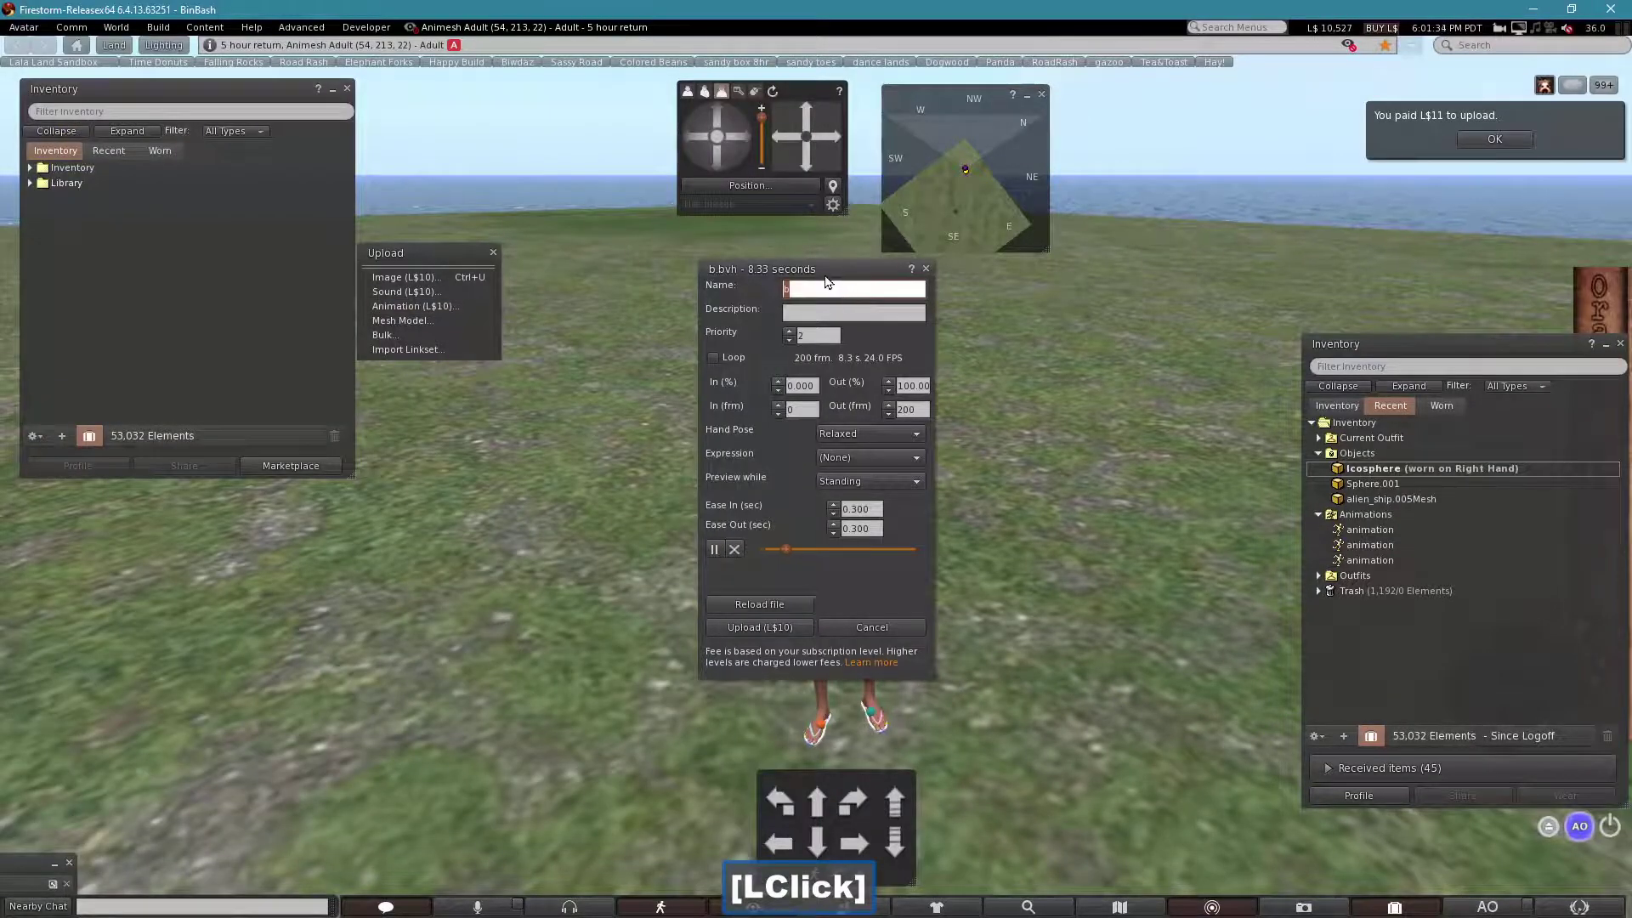
{"action": "left_click", "coordinate": [877, 273]}
{"action": "left_click", "coordinate": [953, 335]}
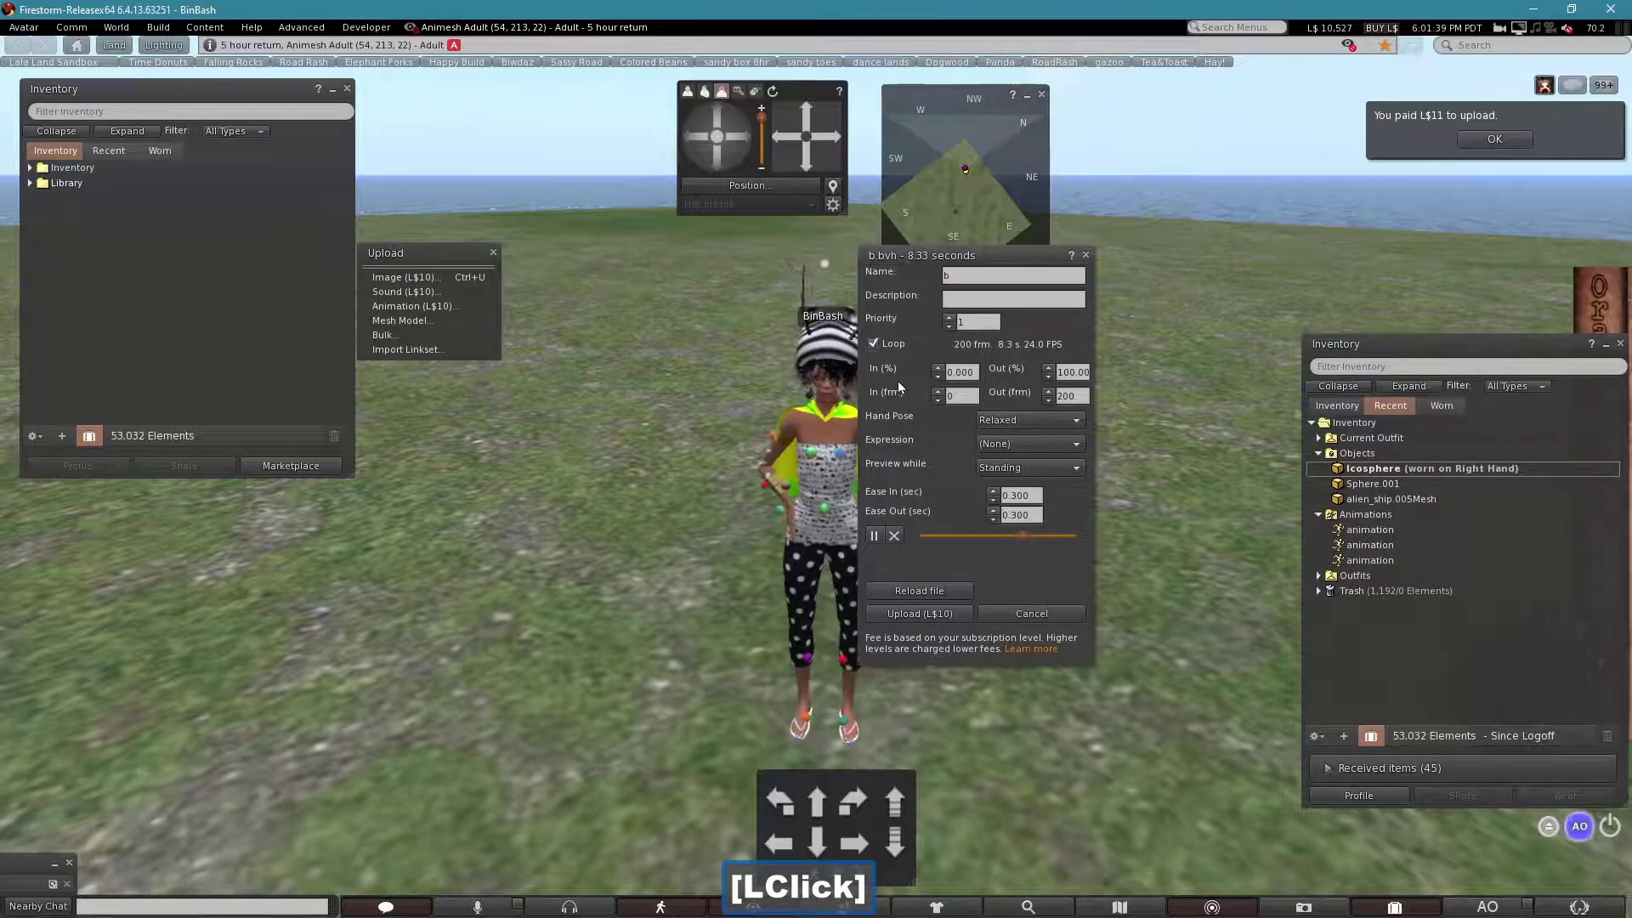
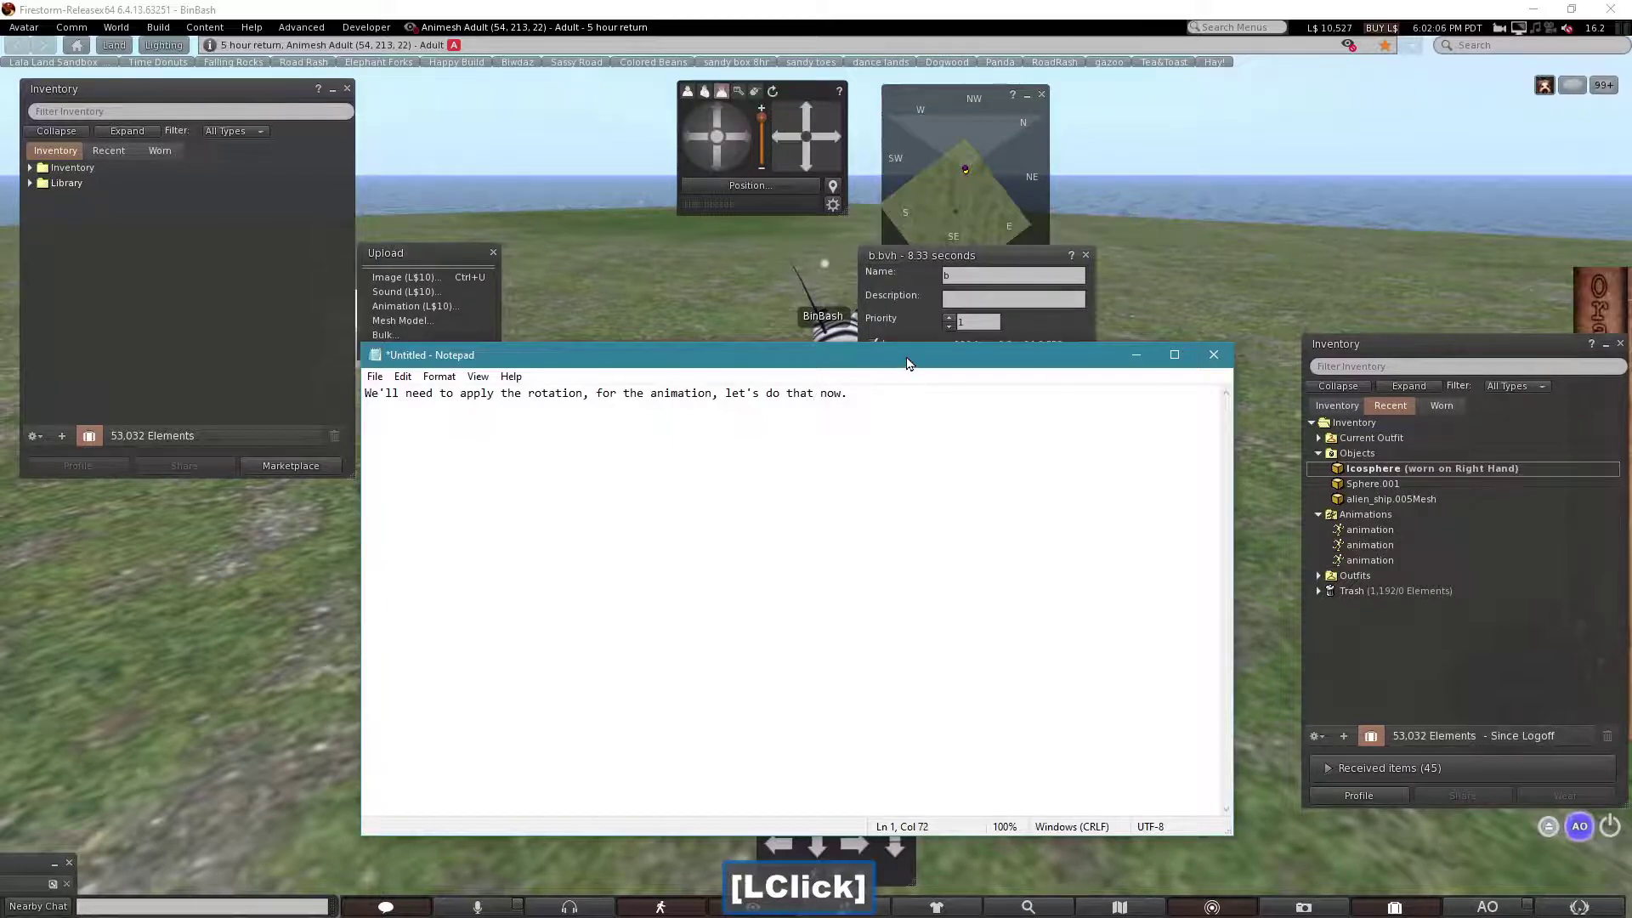
Cancel the b.bvh animation upload without sending it.
{"action": "left_click", "coordinate": [912, 375]}
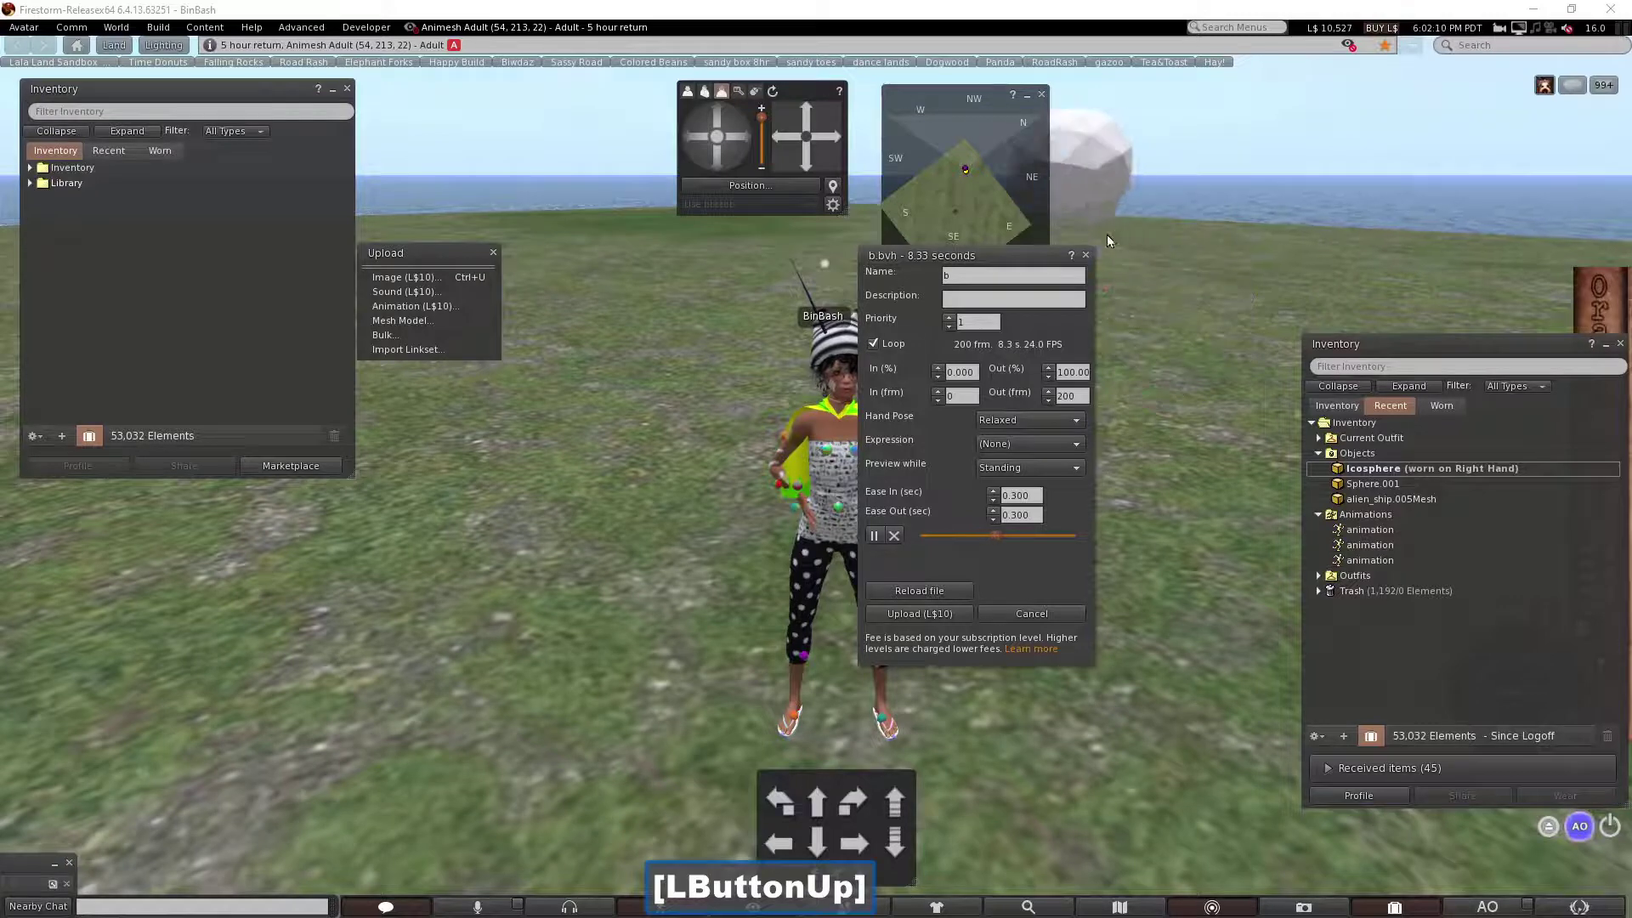
{"action": "left_click", "coordinate": [1094, 258]}
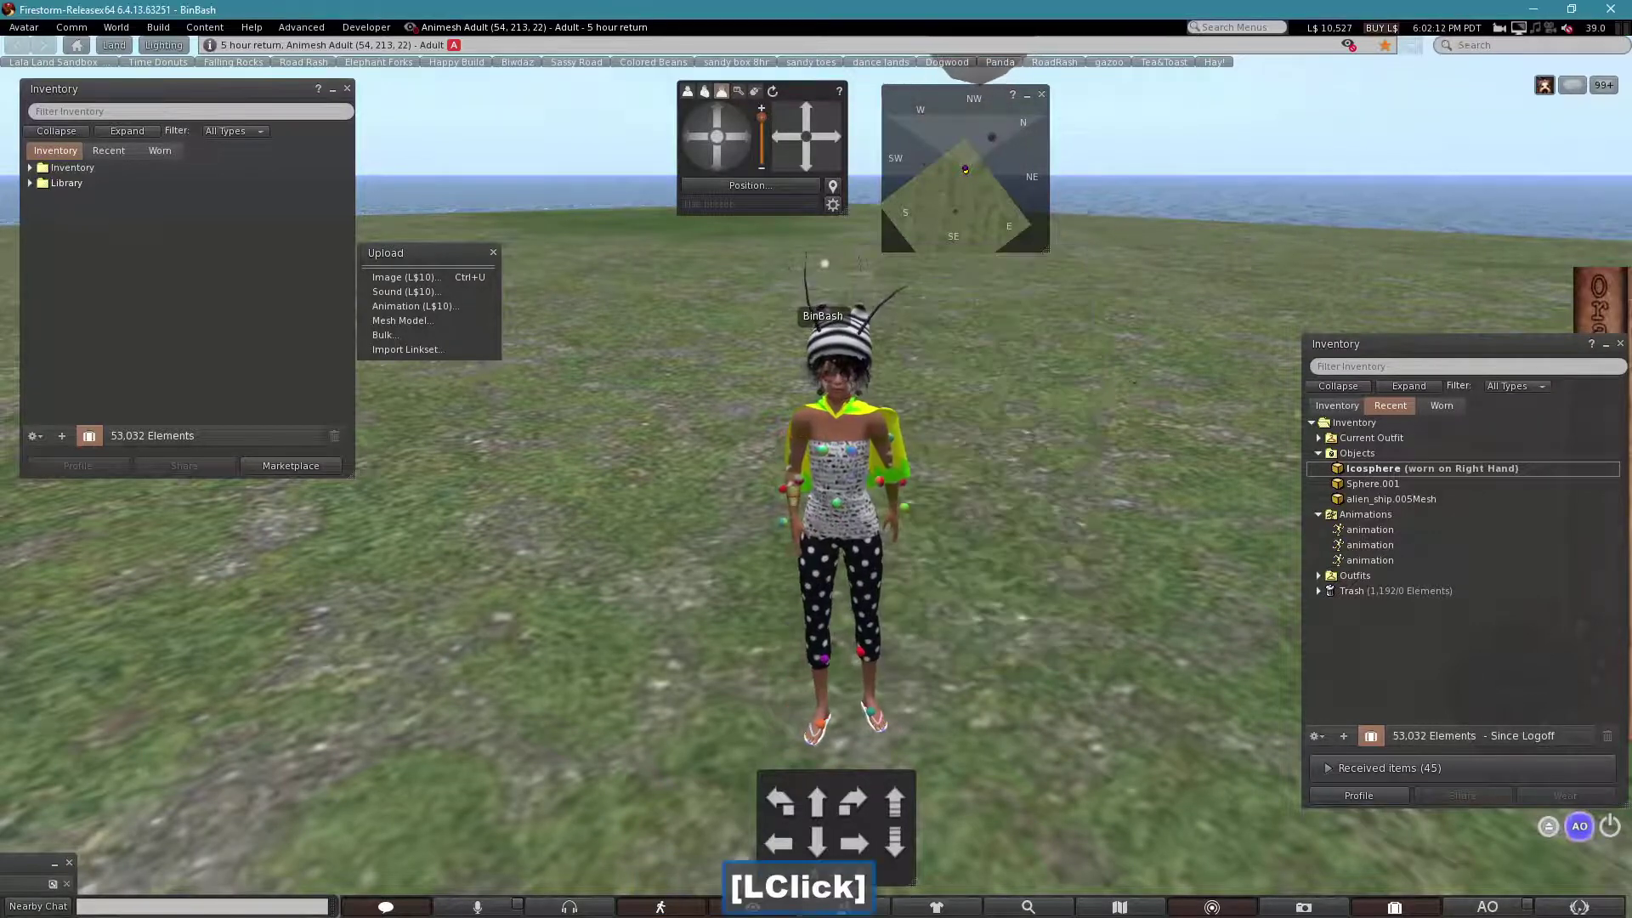
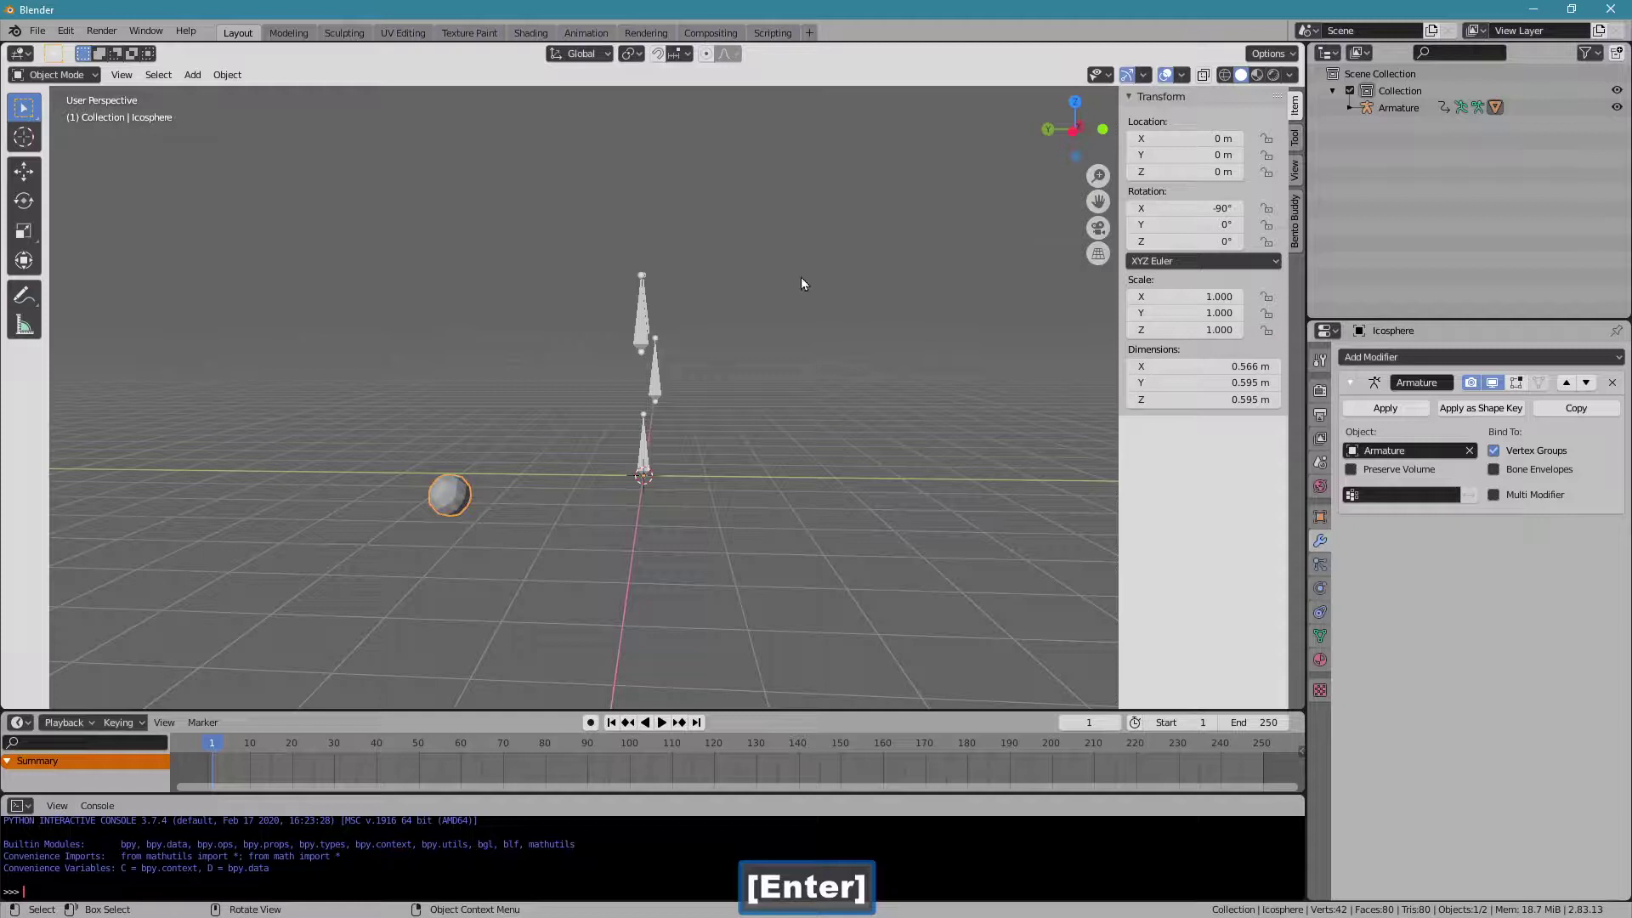
Set the armature's Rotation X to -90° and apply the rotation to bake it in.
{"action": "key", "text": "ctrl+z"}
{"action": "left_click", "coordinate": [651, 443]}
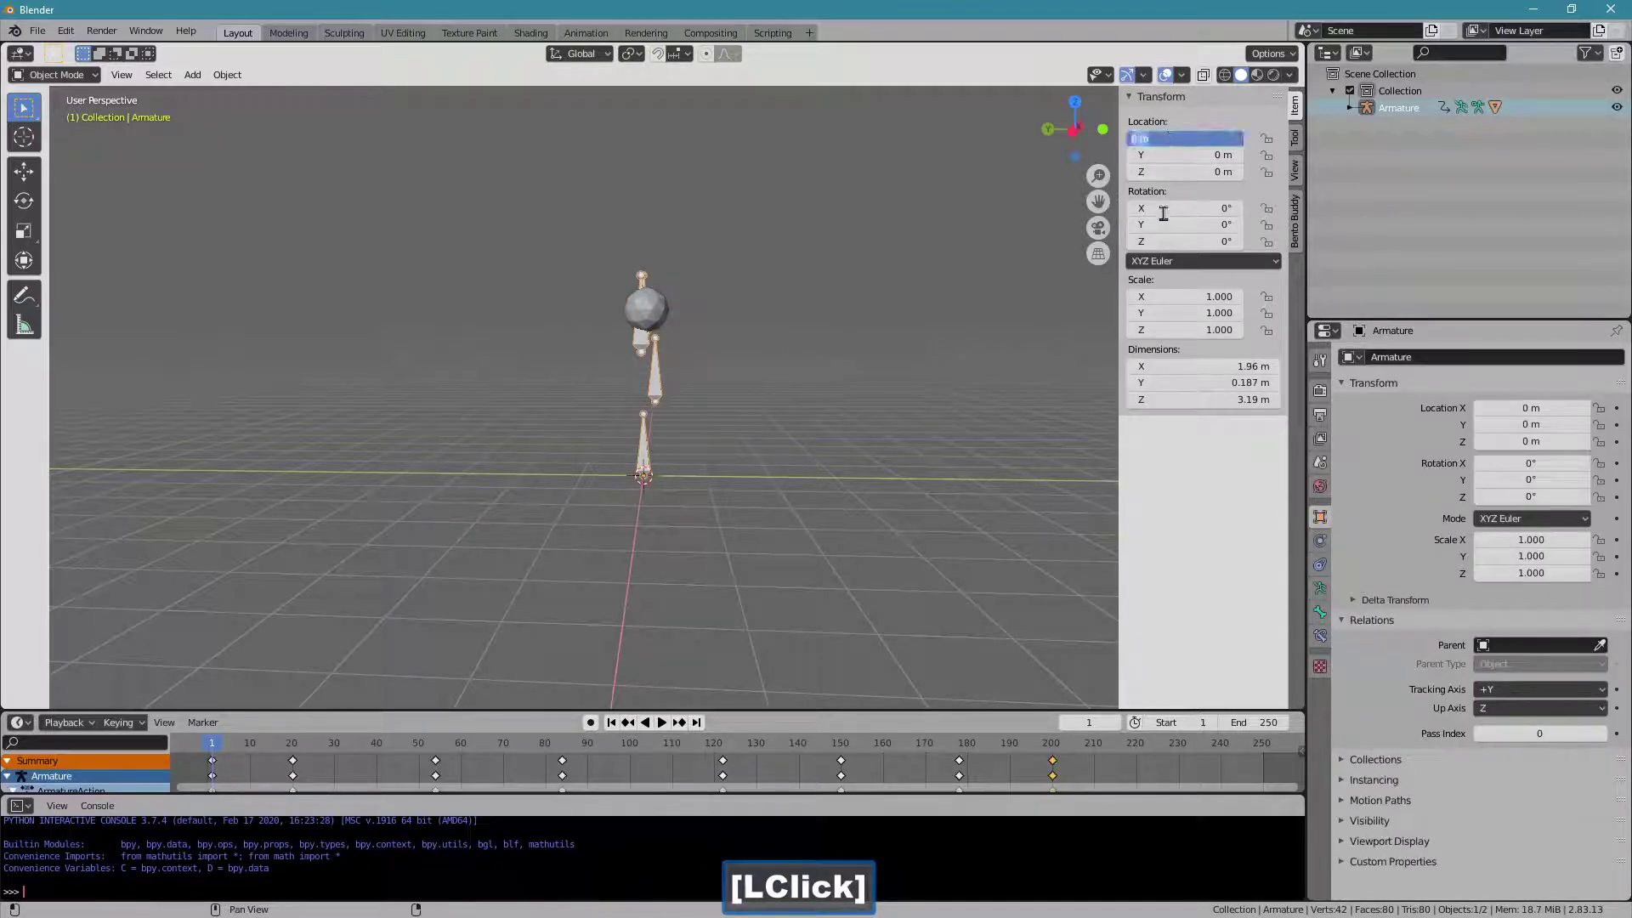
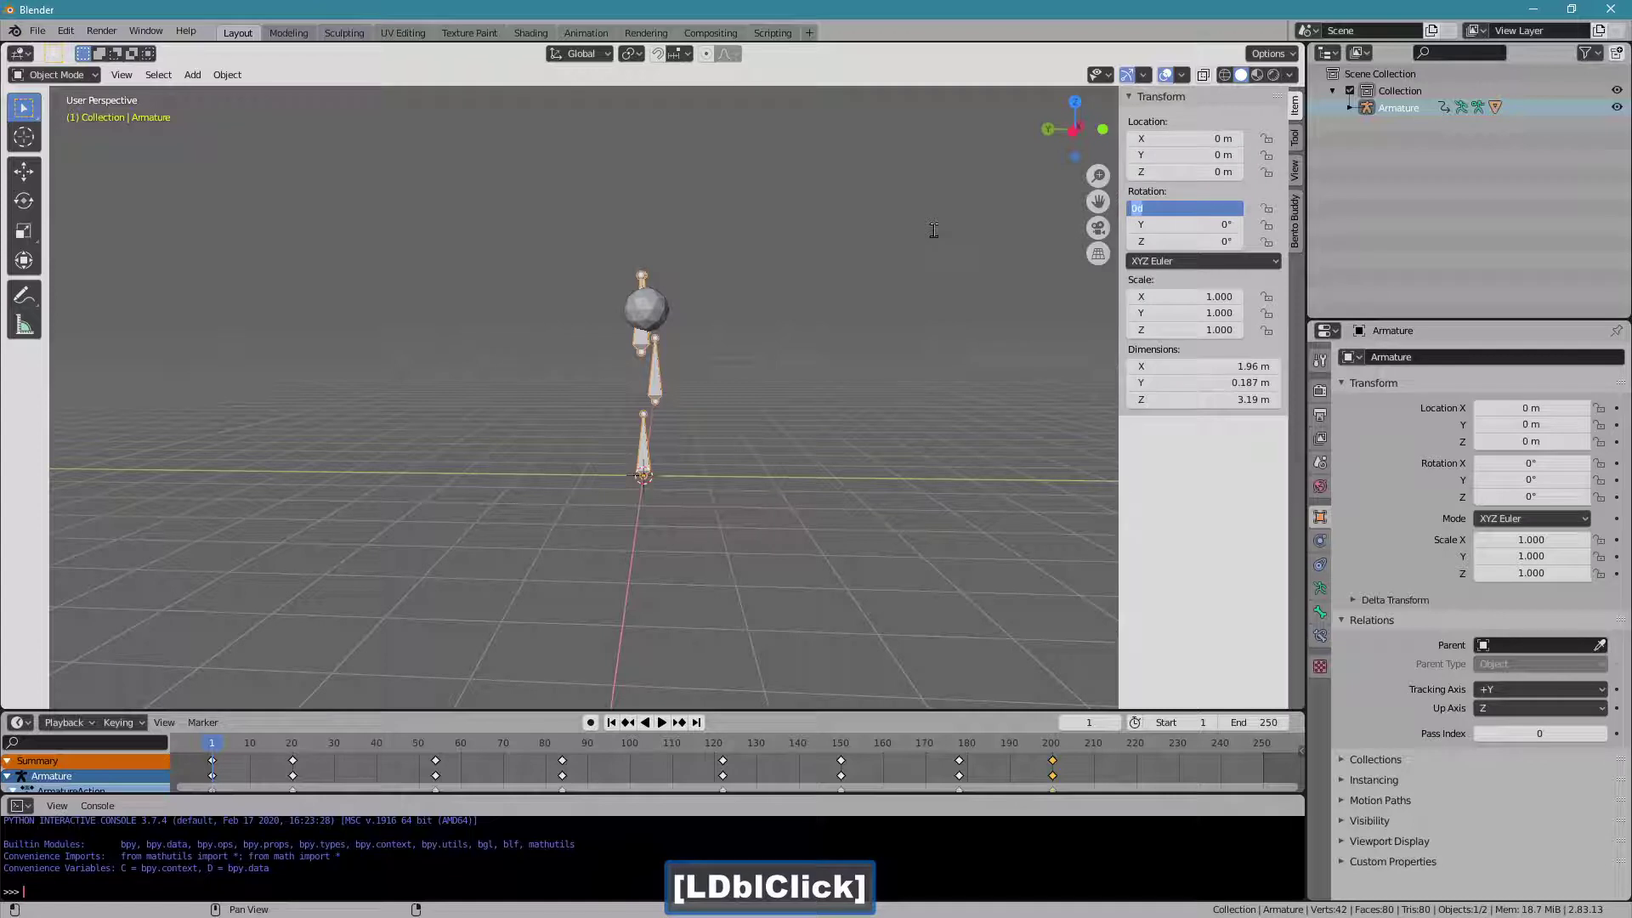
{"action": "type", "text": "-0"}
{"action": "key", "text": "Return"}
{"action": "left_click", "coordinate": [227, 84]}
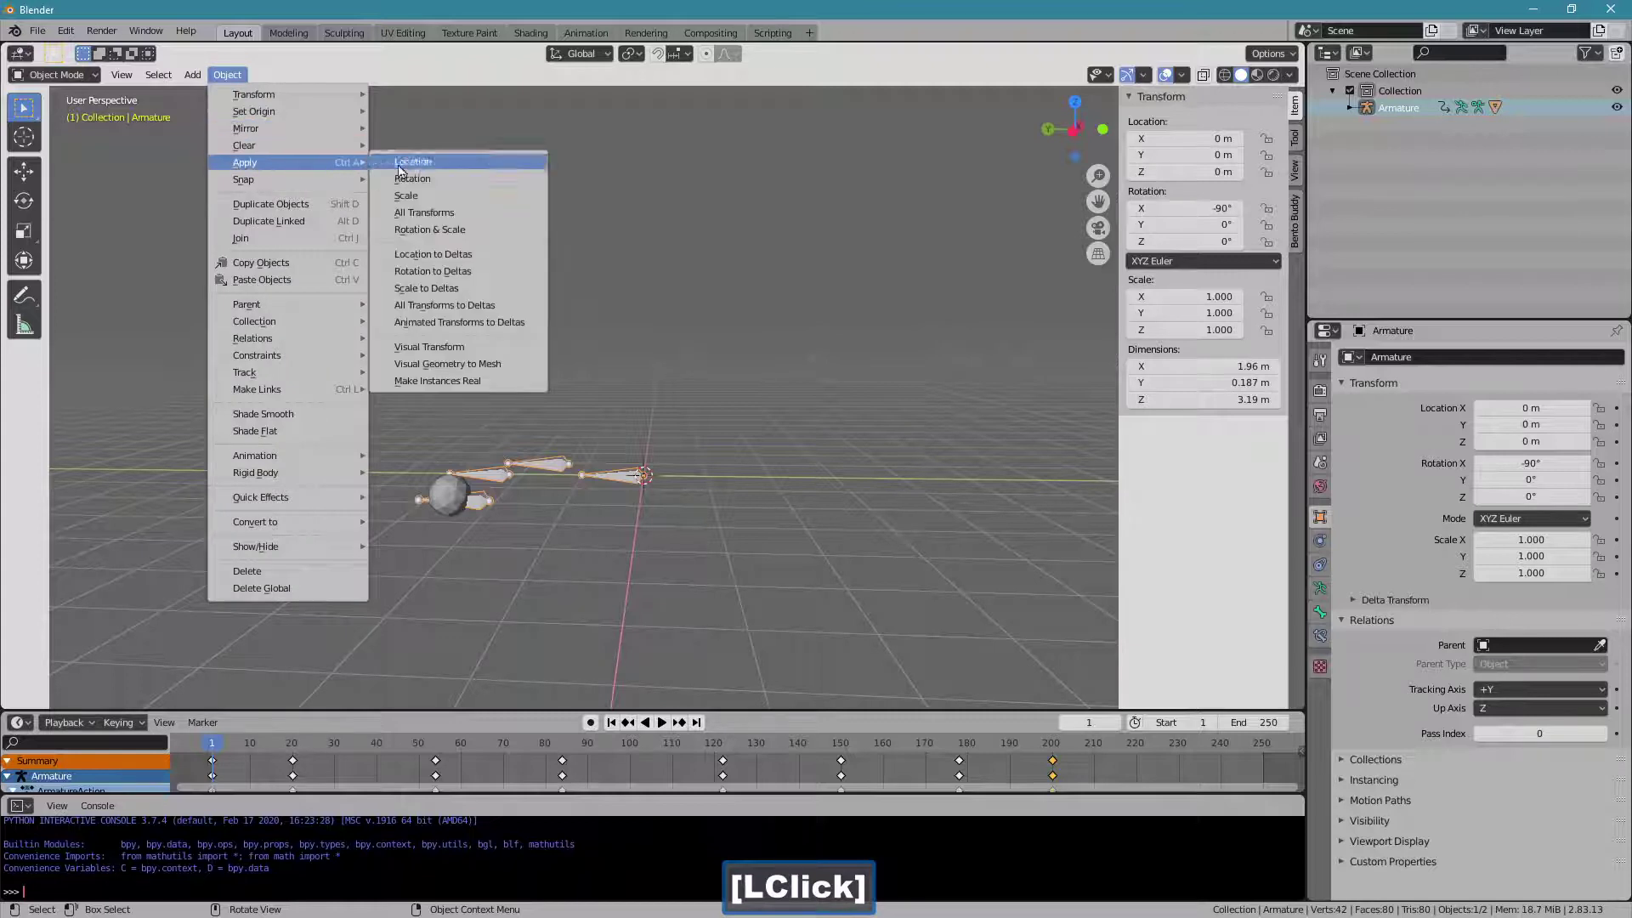
{"action": "left_click", "coordinate": [448, 185]}
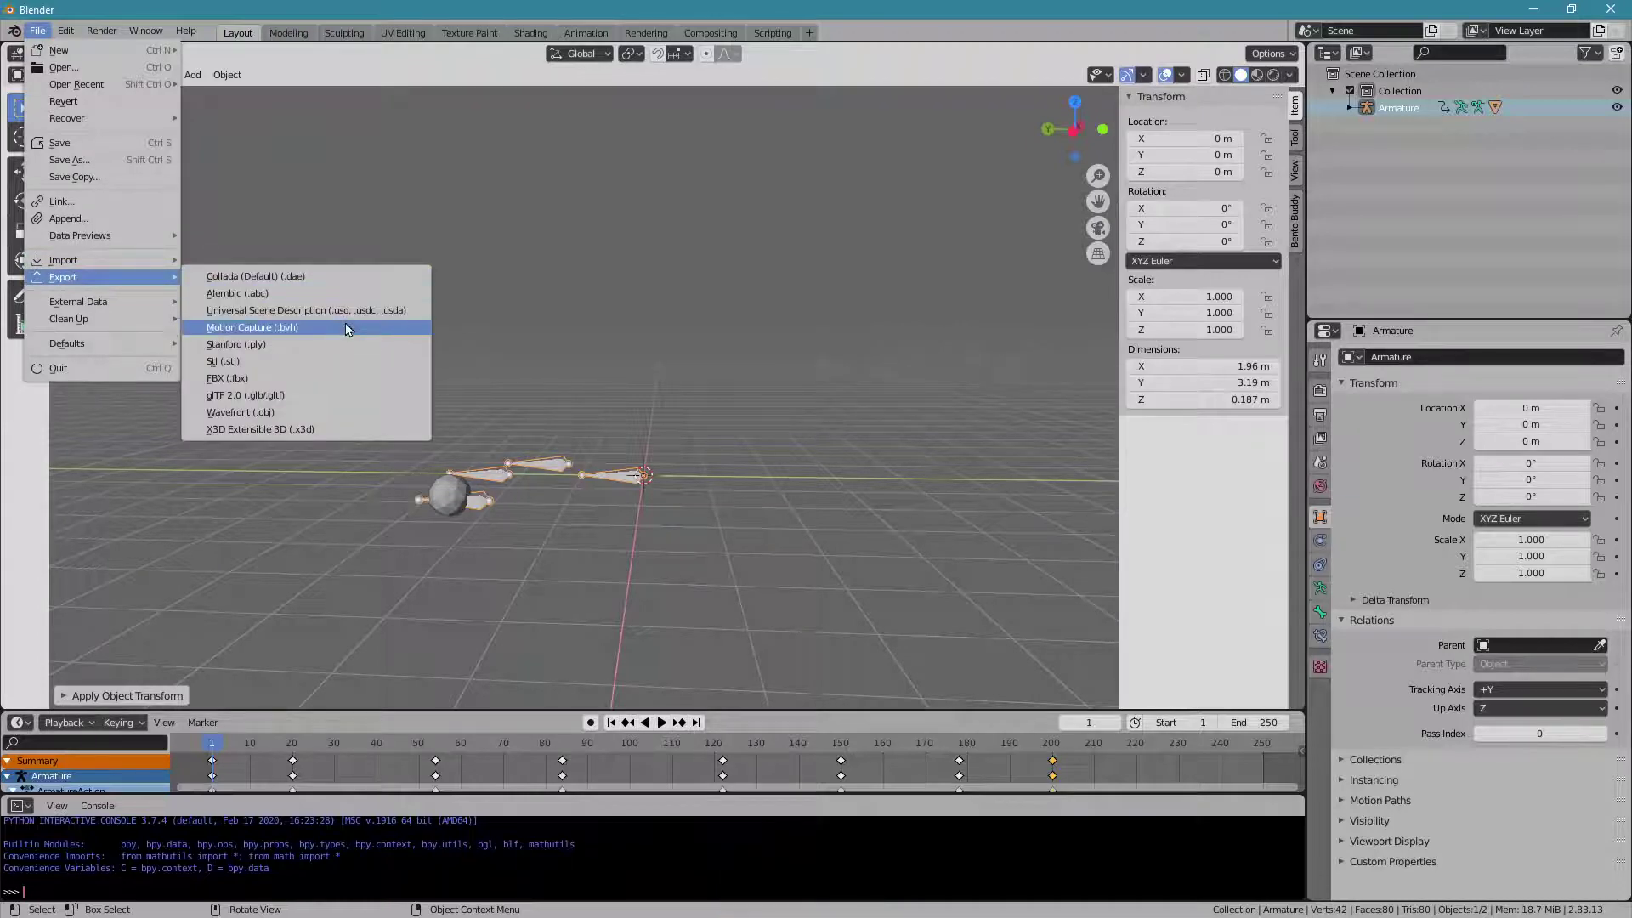
Re-export the animation as Motion Capture b.bvh with end frame 200.
{"action": "left_click", "coordinate": [351, 330]}
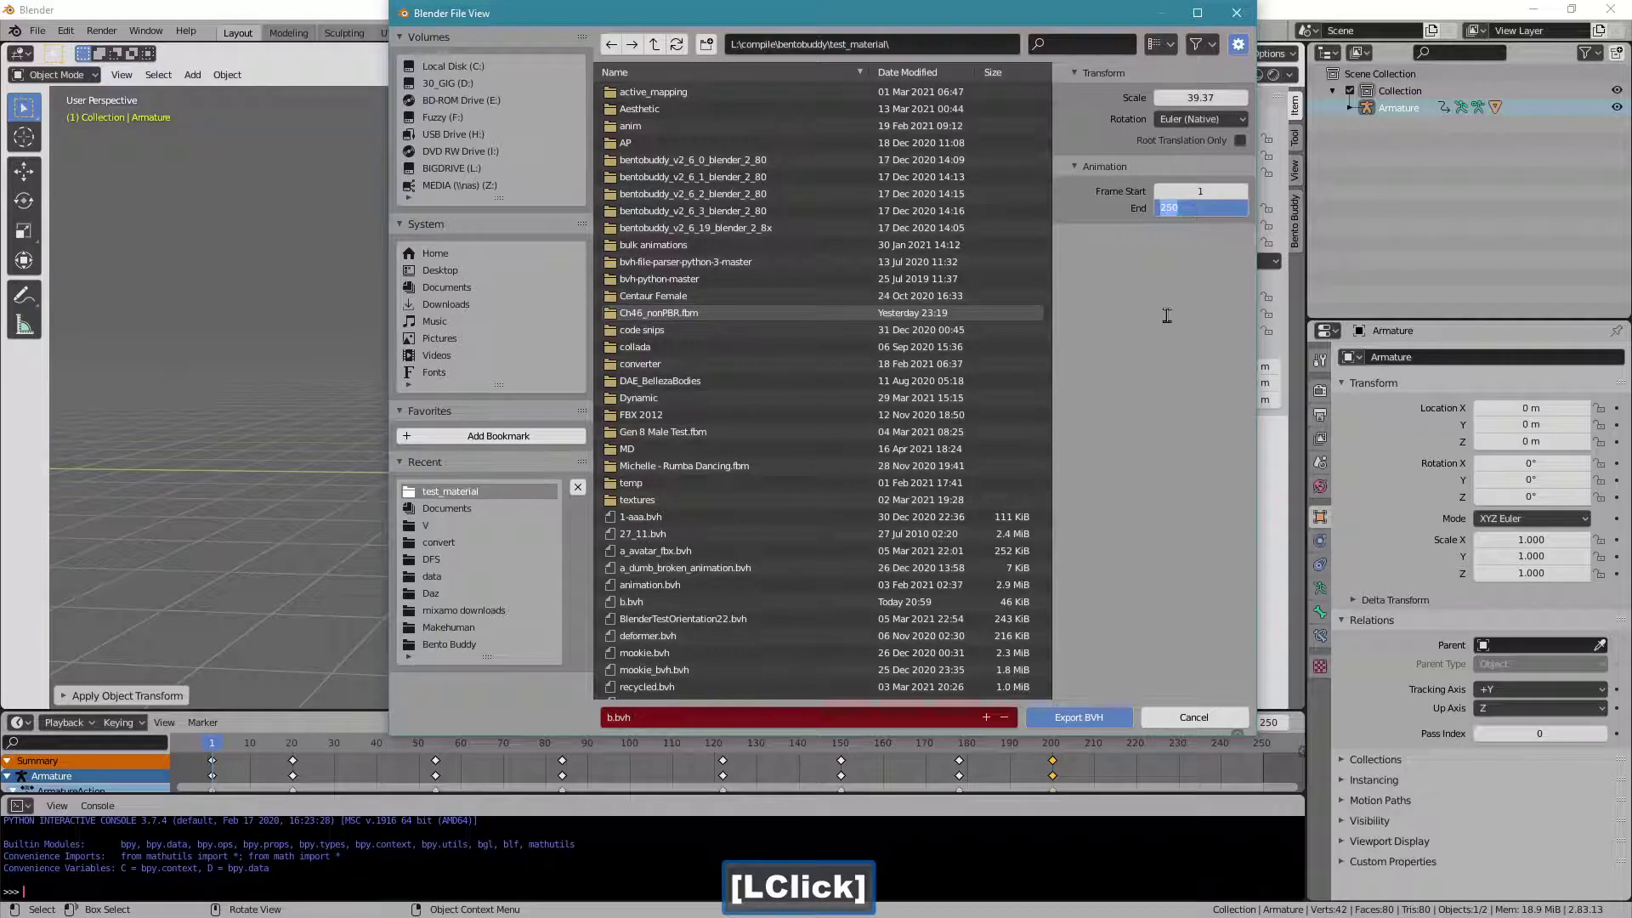
{"action": "type", "text": "200"}
{"action": "key", "text": "Return"}
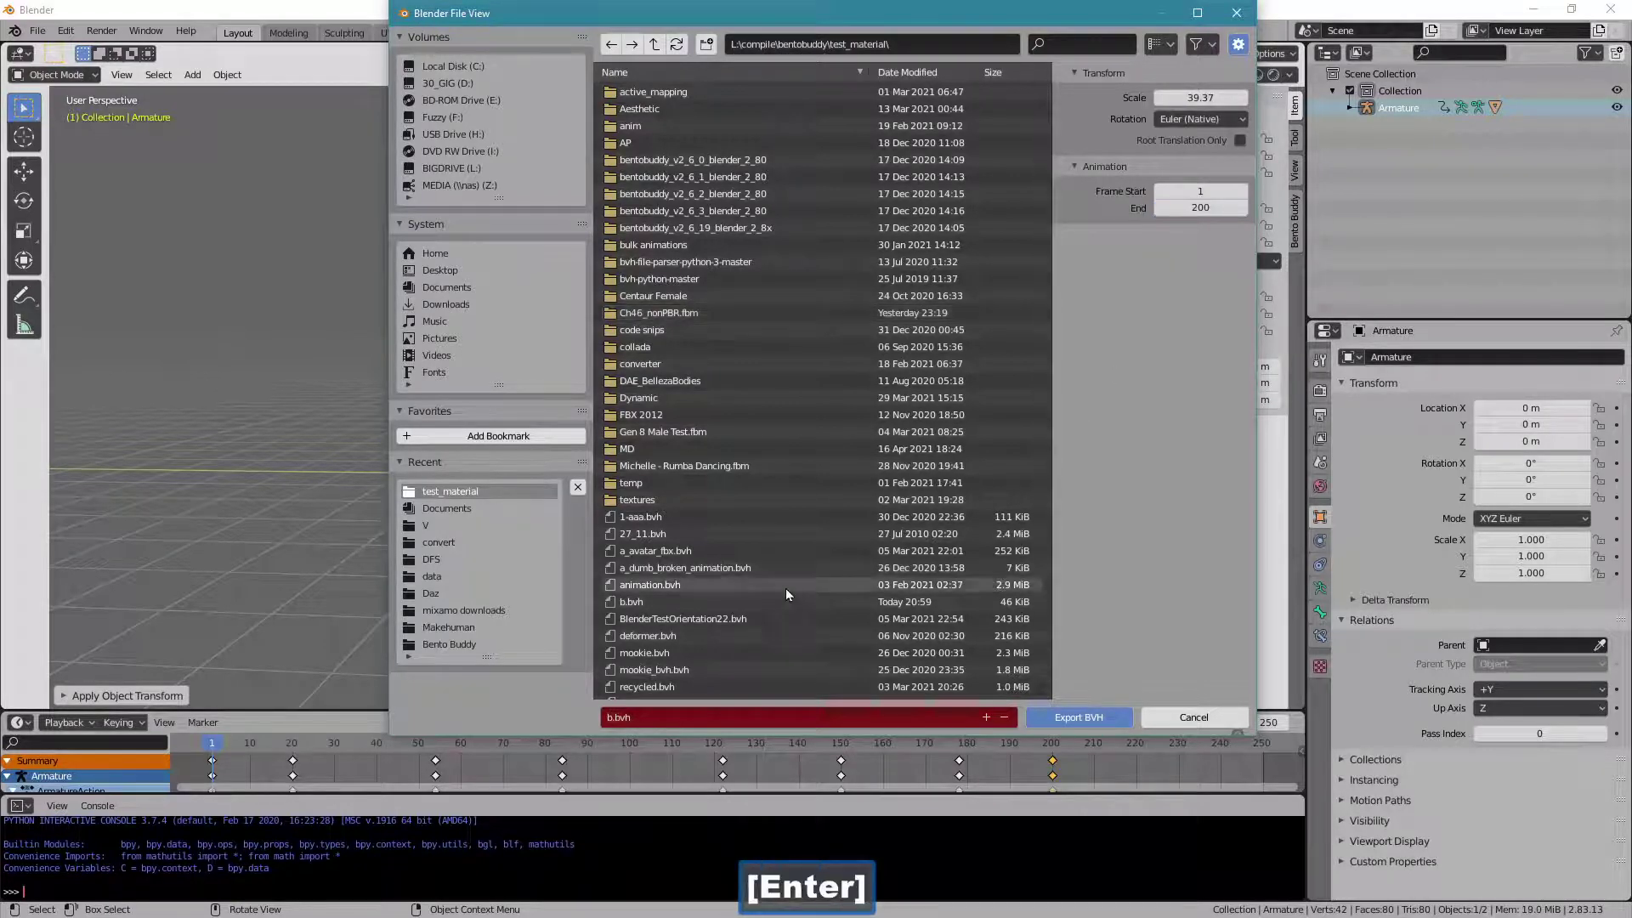
Upload b.bvh as a looping animation named b for L$10.
{"action": "left_click", "coordinate": [710, 612]}
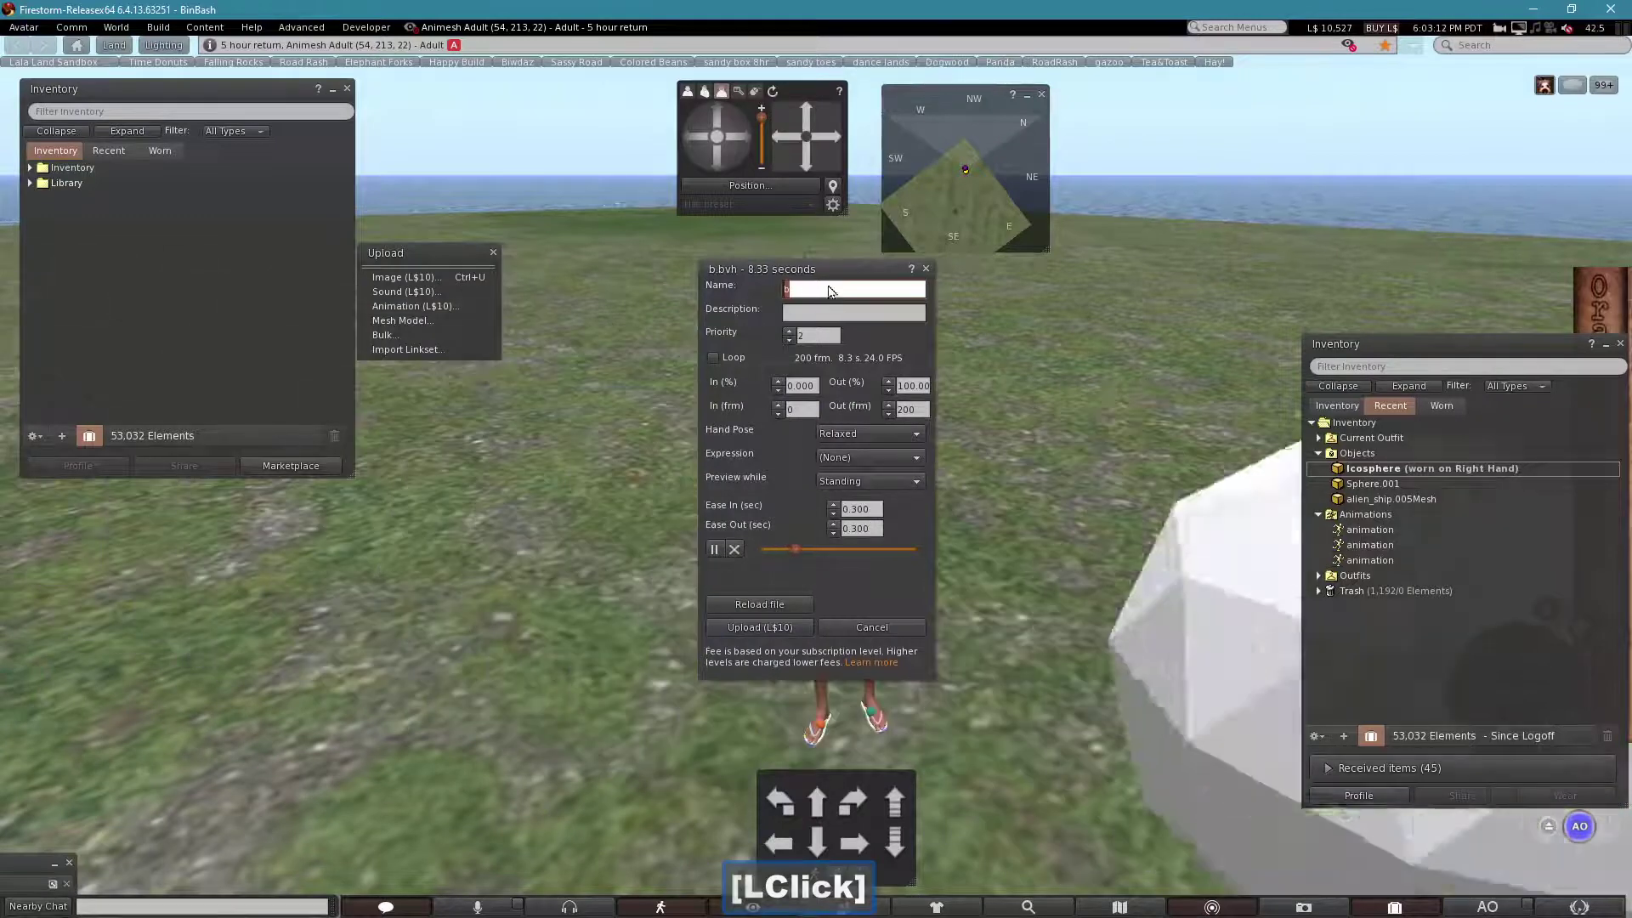
{"action": "left_click", "coordinate": [830, 282]}
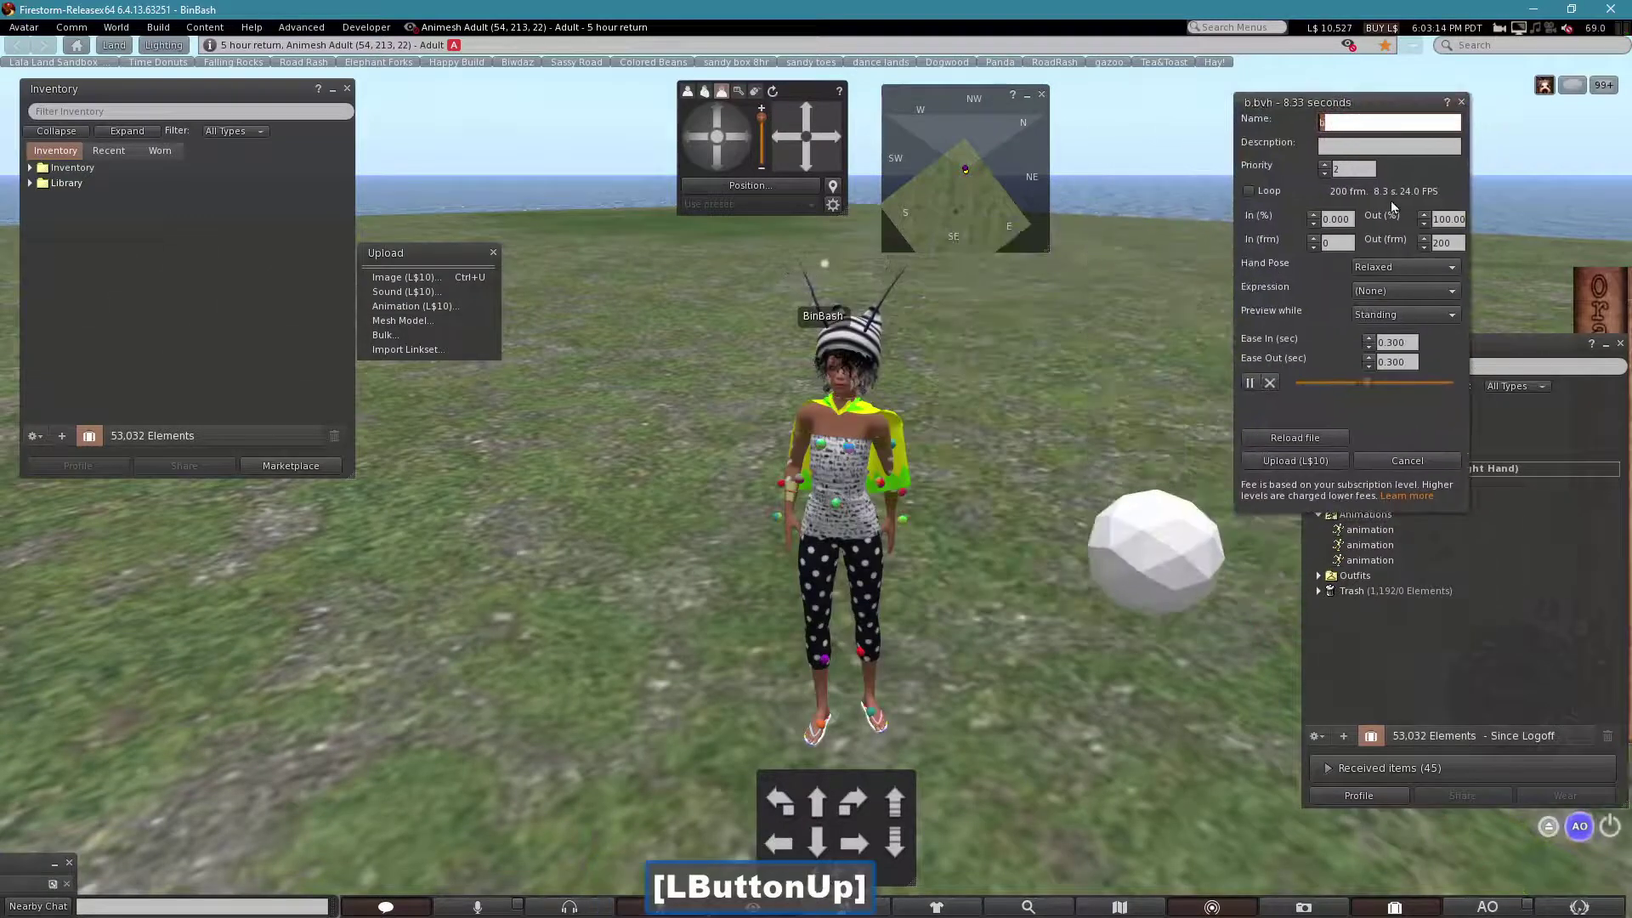
{"action": "left_click", "coordinate": [1330, 169]}
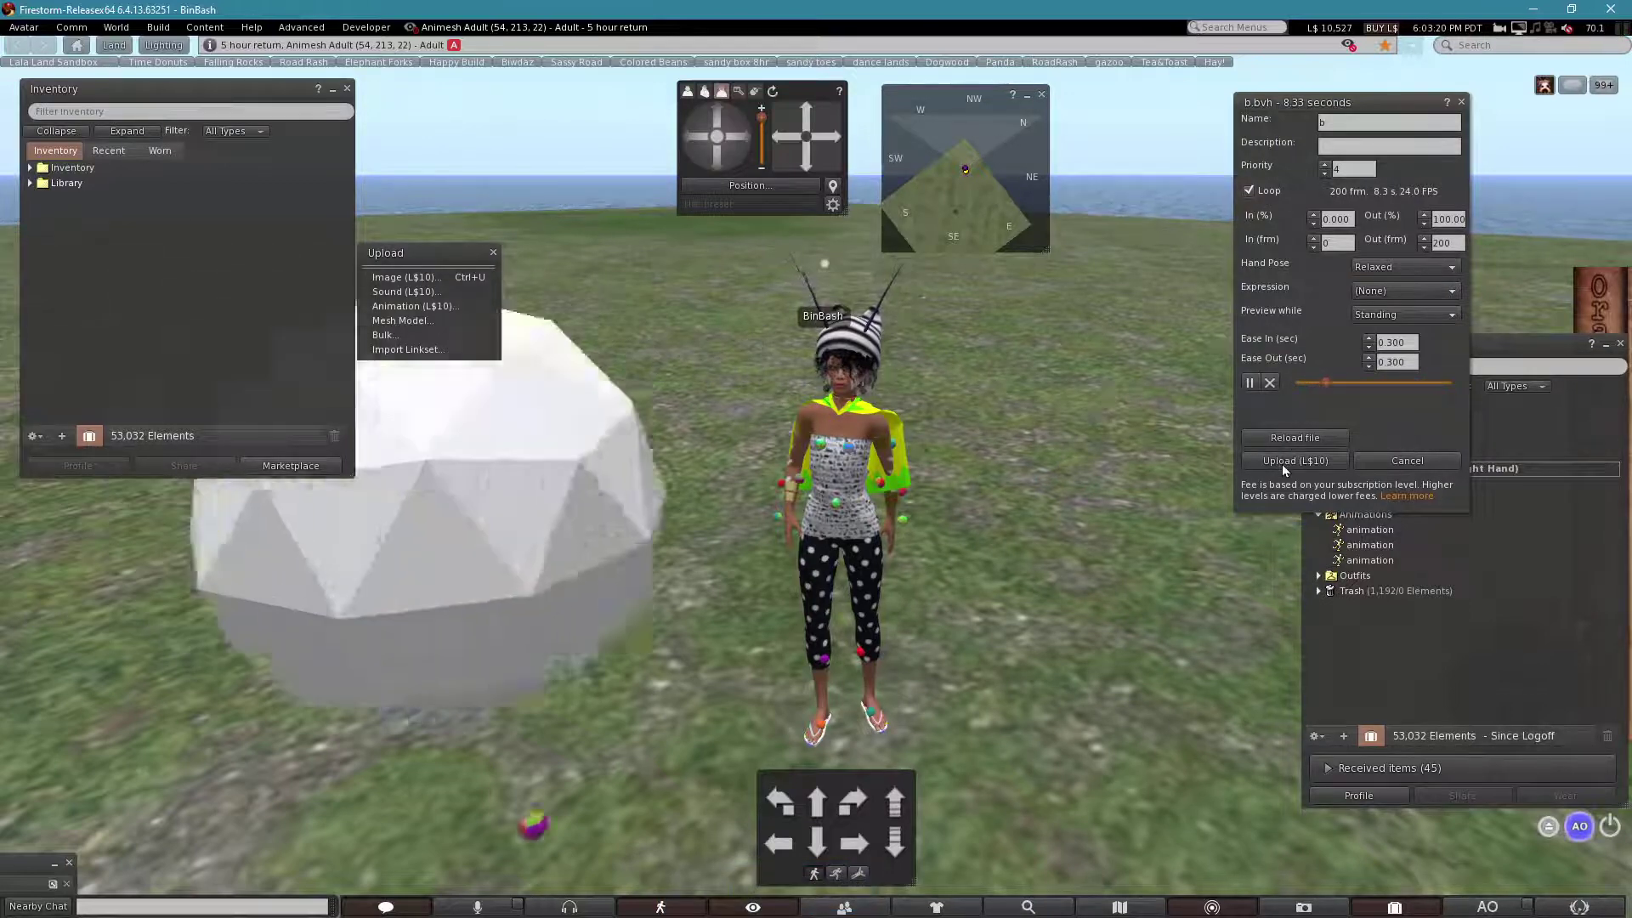
{"action": "left_click", "coordinate": [1287, 468]}
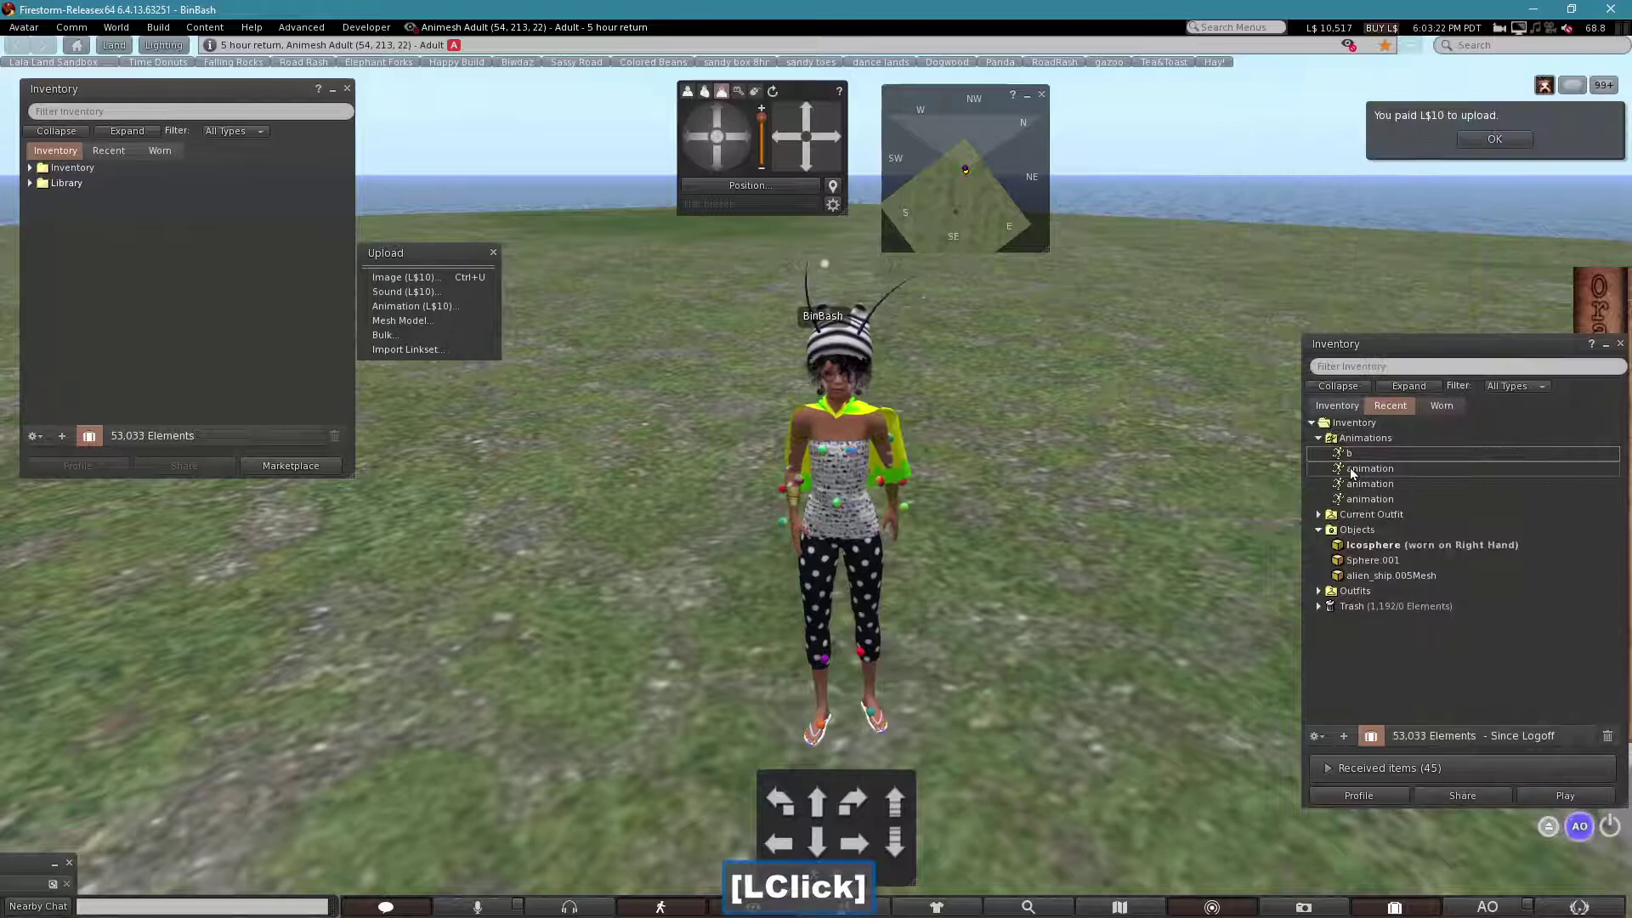
Play the uploaded animation b in-world on the avatar from Inventory.
{"action": "double_click", "coordinate": [1358, 459]}
{"action": "left_click", "coordinate": [1129, 603]}
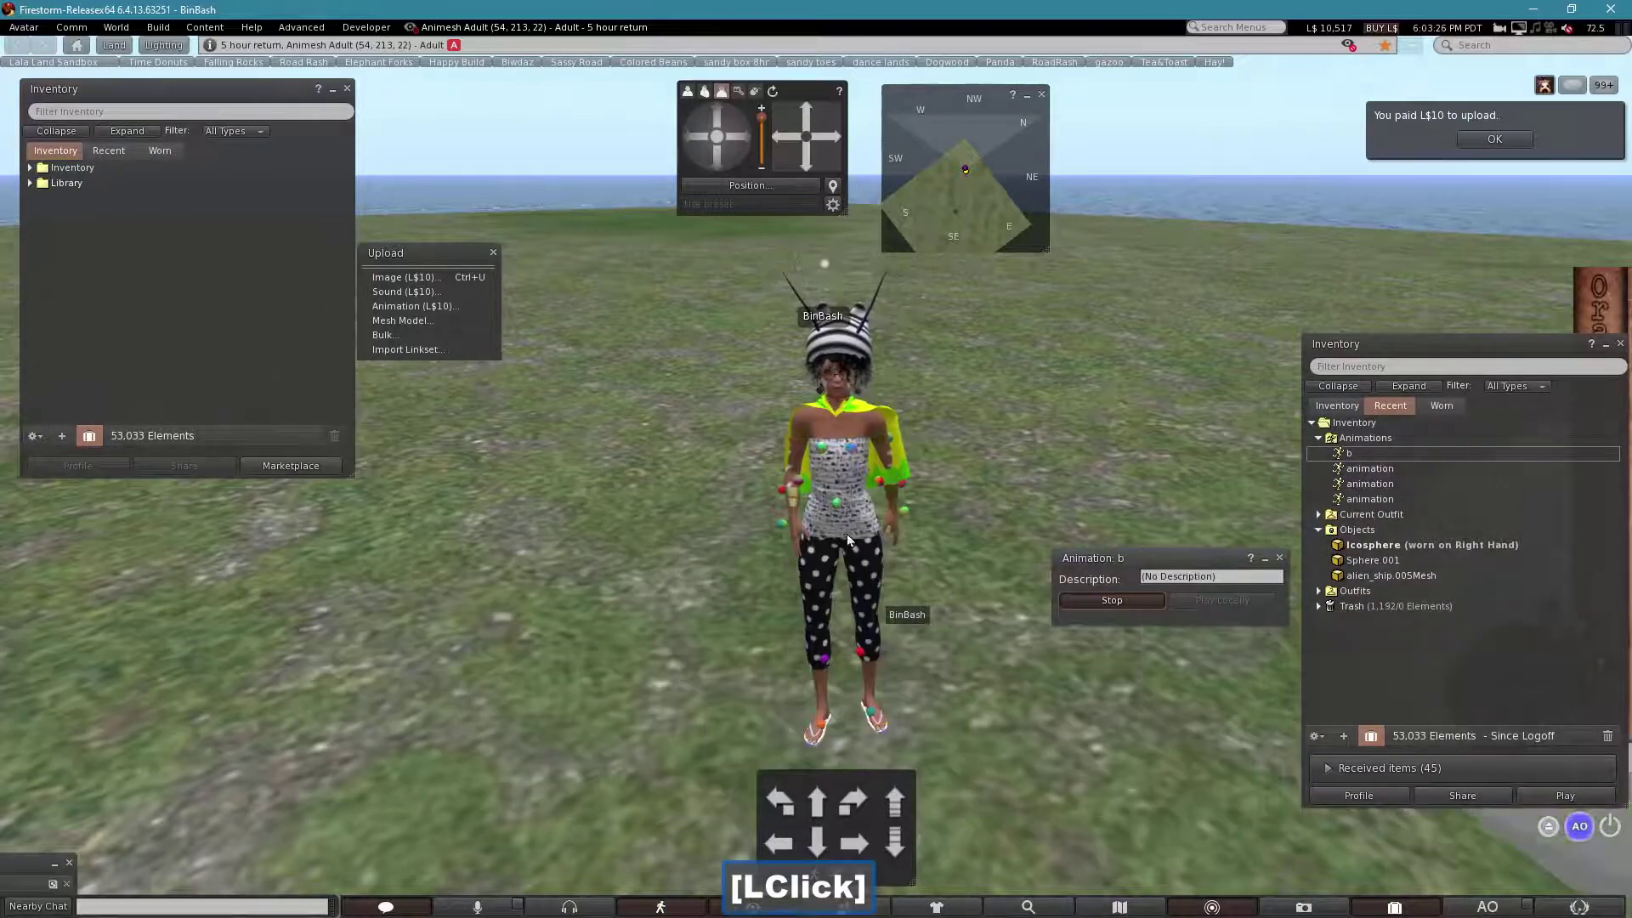
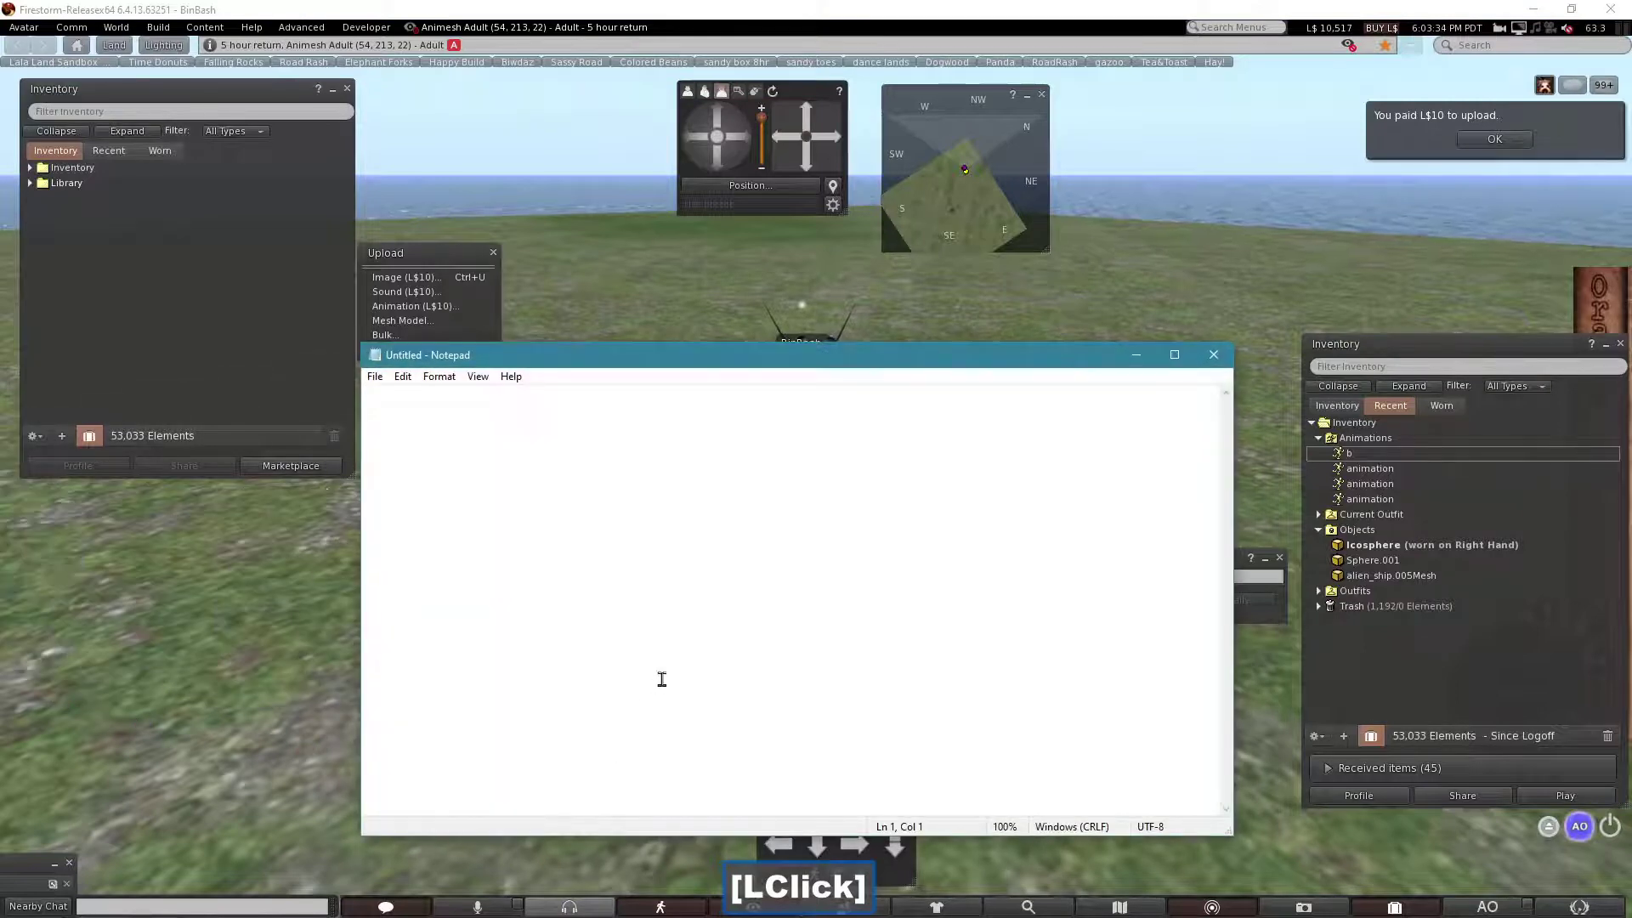
Write "and there it is, pure blender... no addons \o/" in Notepad.
{"action": "type", "text": "an"}
{"action": "key", "text": "space"}
{"action": "type", "text": "[Space]there"}
{"action": "key", "text": "space"}
{"action": "type", "text": "[Space]it"}
{"action": "key", "text": "space"}
{"action": "type", "text": "[Space]is,"}
{"action": "key", "text": "space"}
{"action": "type", "text": "[Space]pureblender...no"}
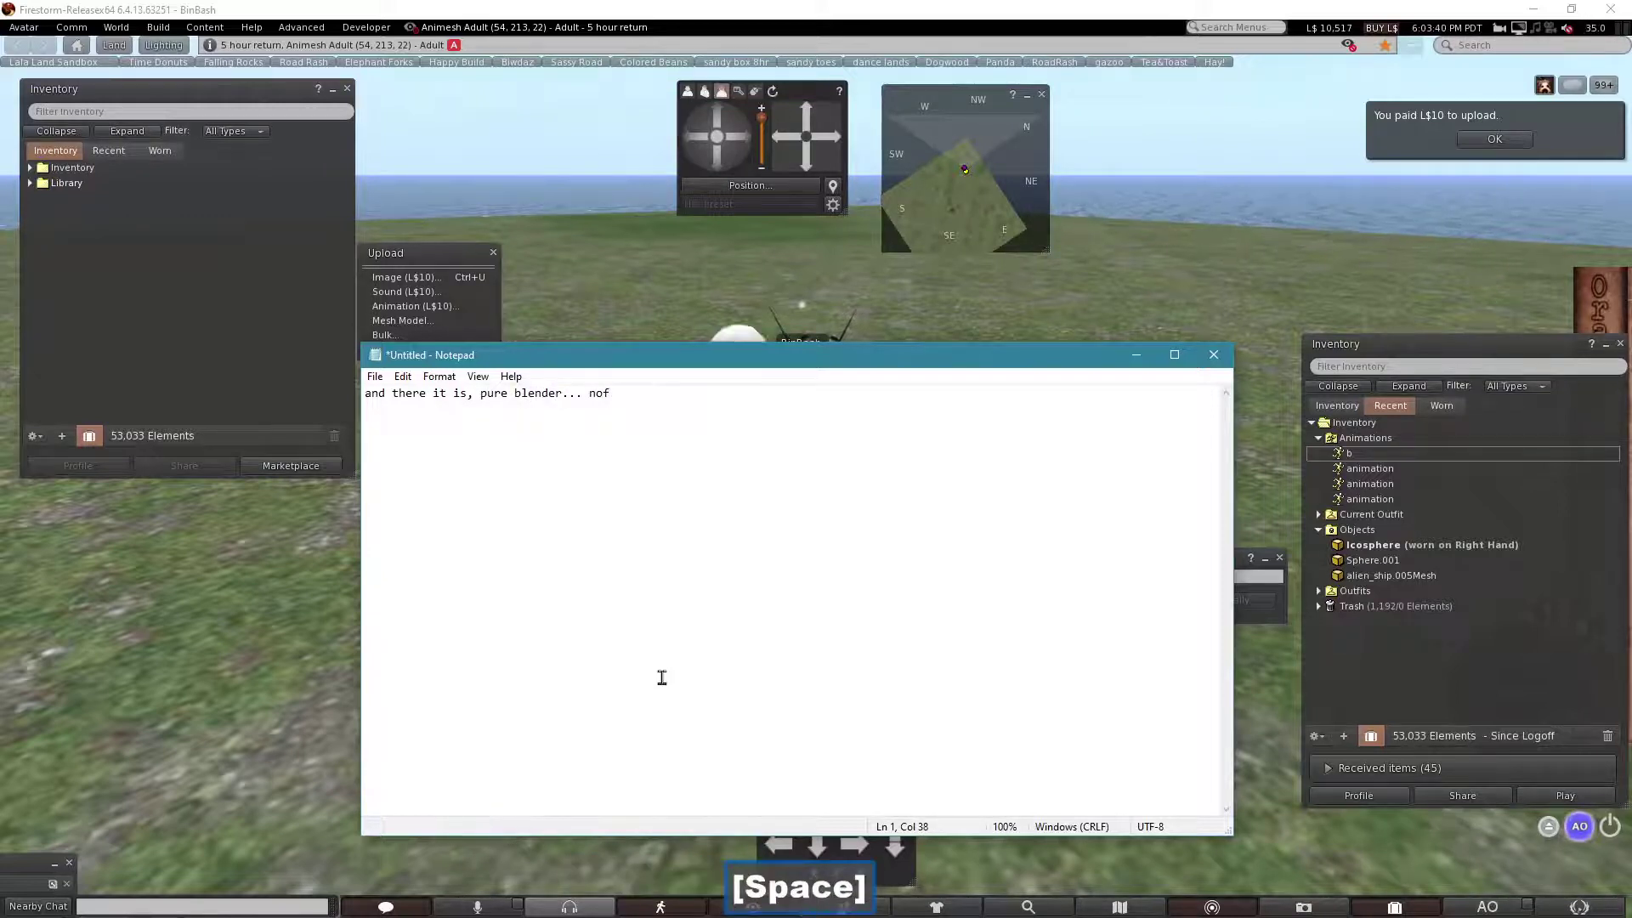
{"action": "key", "text": "BackSpace"}
{"action": "type", "text": "[Space]addons"}
{"action": "key", "text": "space"}
{"action": "type", "text": "[Space]\\o/"}
{"action": "key", "text": "Return"}
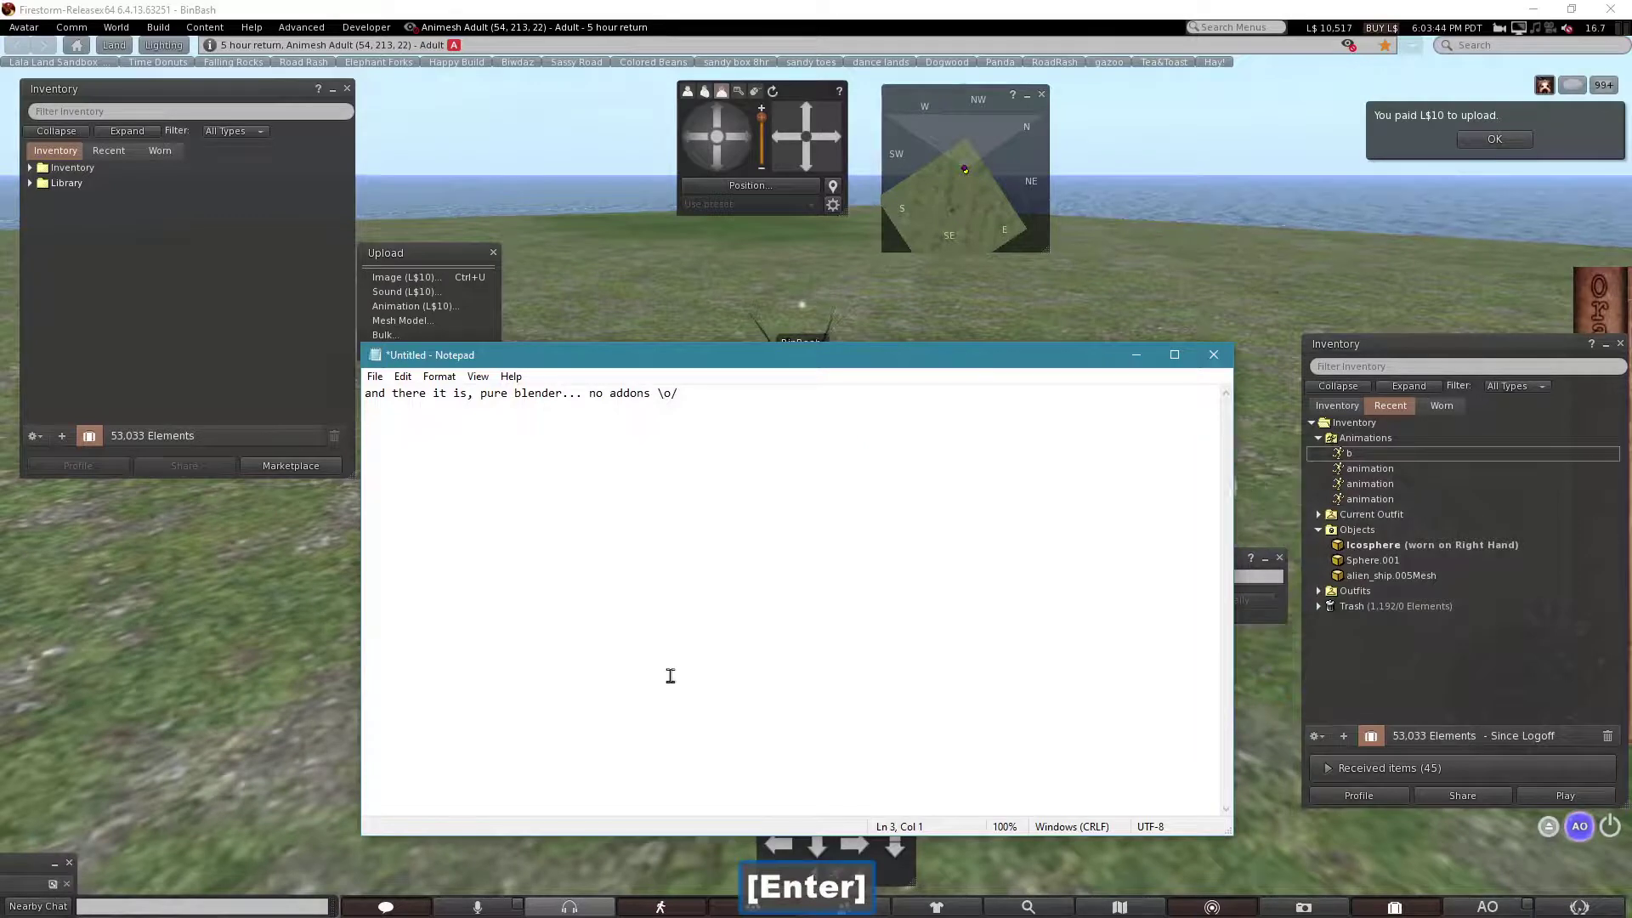